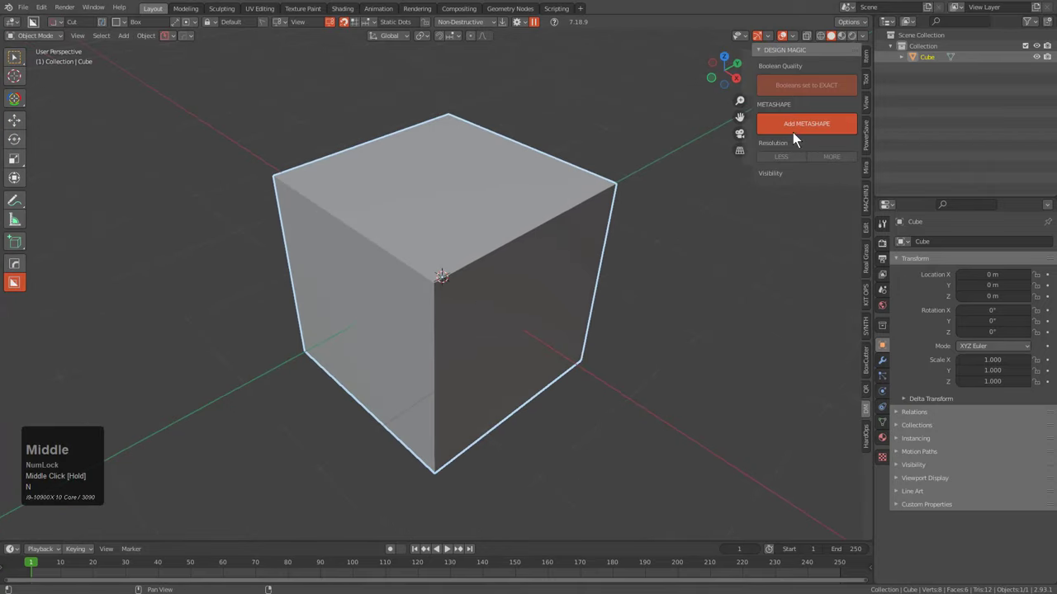
# Add a METASHAPE remesh to the cube and settle its resolution at a 0.2 m voxel size
pyautogui.click(800, 132)
pyautogui.click(799, 167)
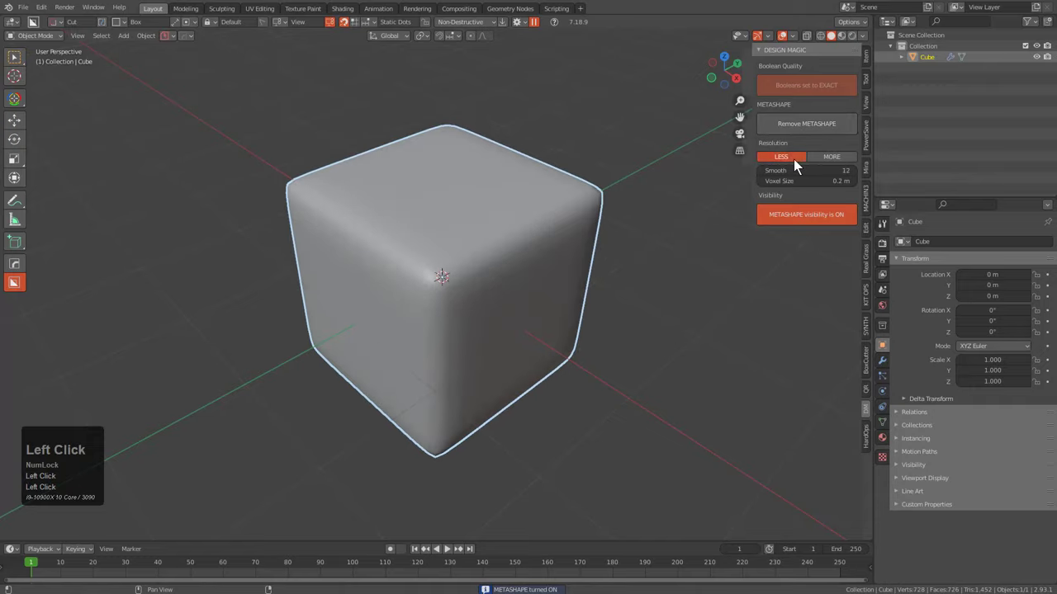
pyautogui.click(827, 161)
pyautogui.doubleClick(827, 160)
pyautogui.click(827, 160)
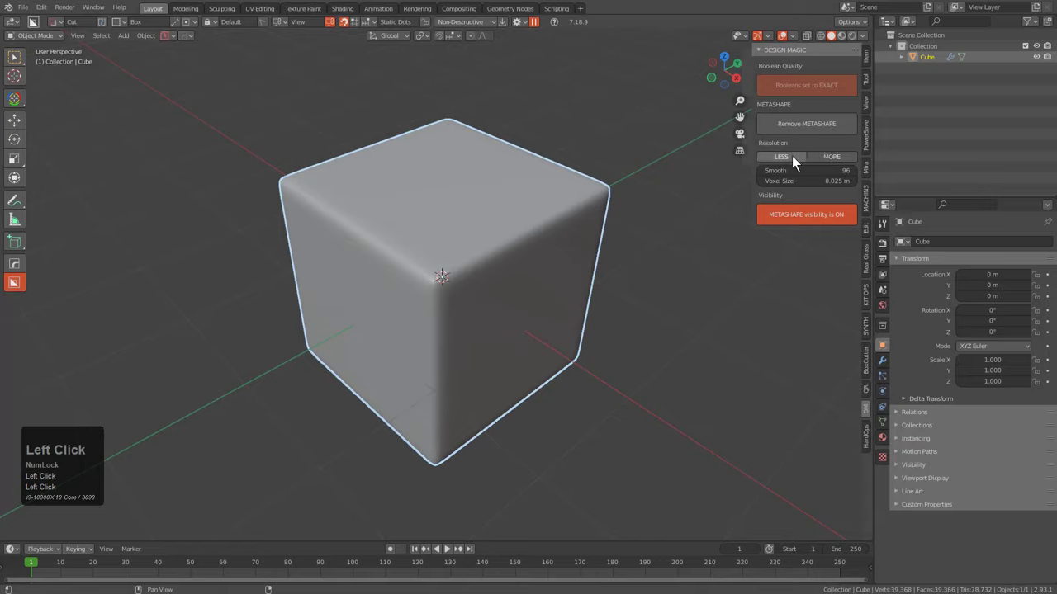
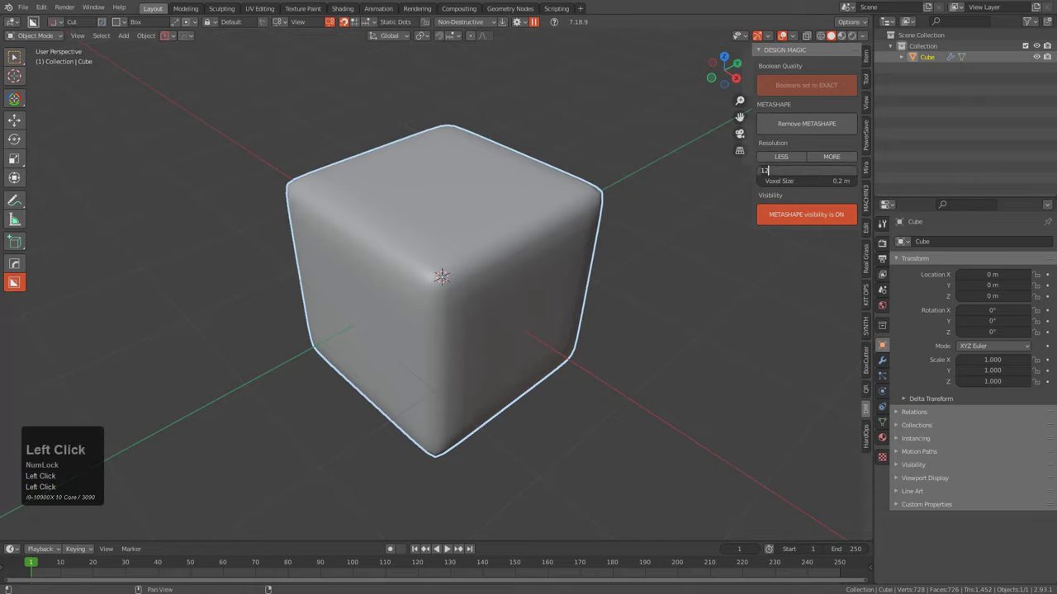
# Set the metashape smoothing to 50 and show the wireframe overlay on the rounded blob
pyautogui.press('KP_5')
pyautogui.press('KP_0')
pyautogui.press('KP_Enter')
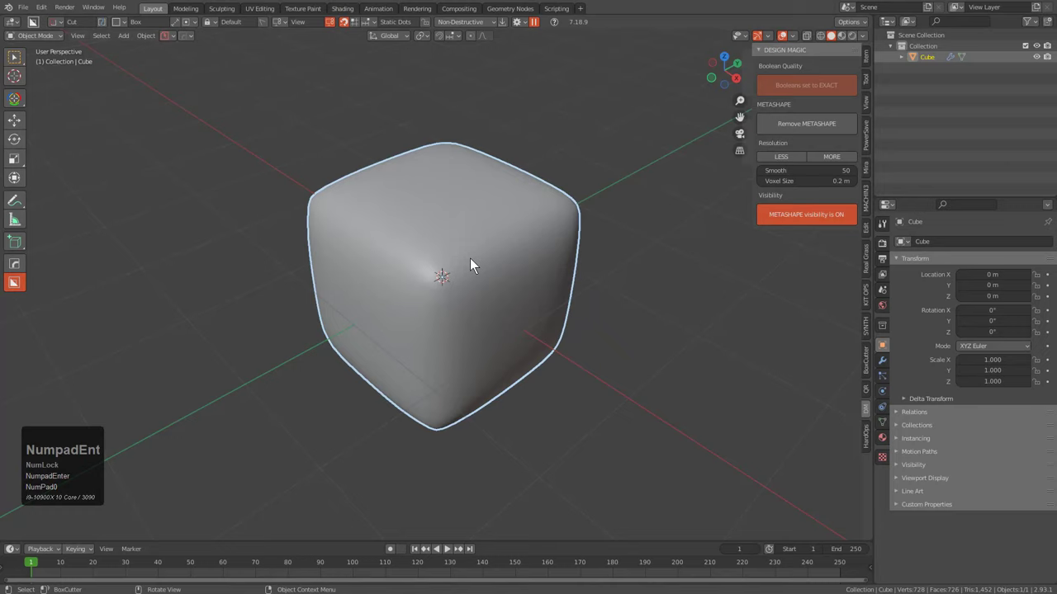
pyautogui.press('alt+v')
pyautogui.click(475, 266)
# Duplicate the cube along X, HOps-bevel the copy, then delete the beveled copy
pyautogui.moveTo(508, 277); pyautogui.dragTo(527, 309)
pyautogui.press('shift+a')
pyautogui.click(527, 308)
pyautogui.press('g')
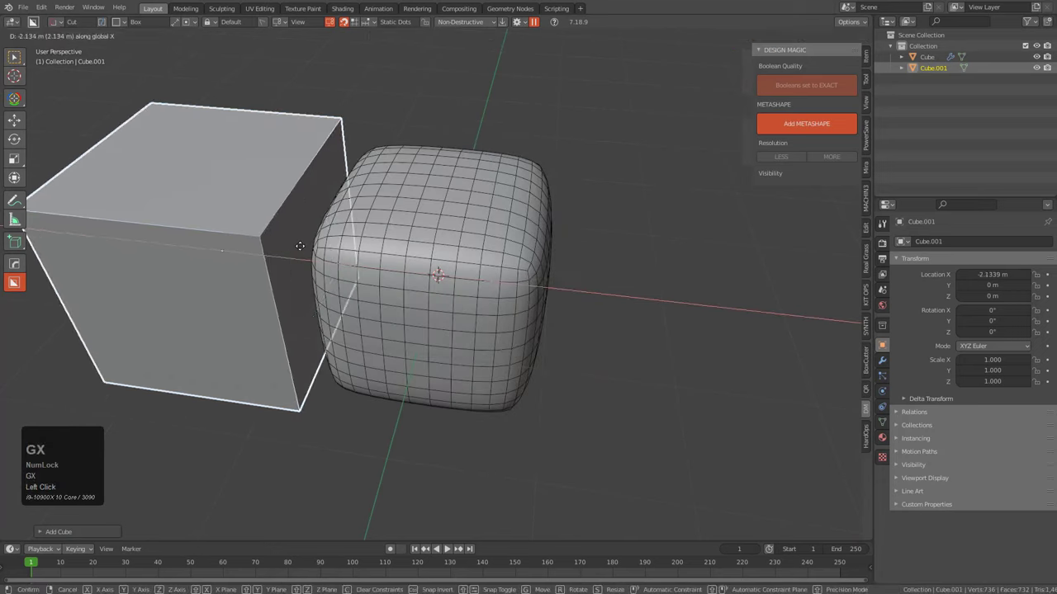
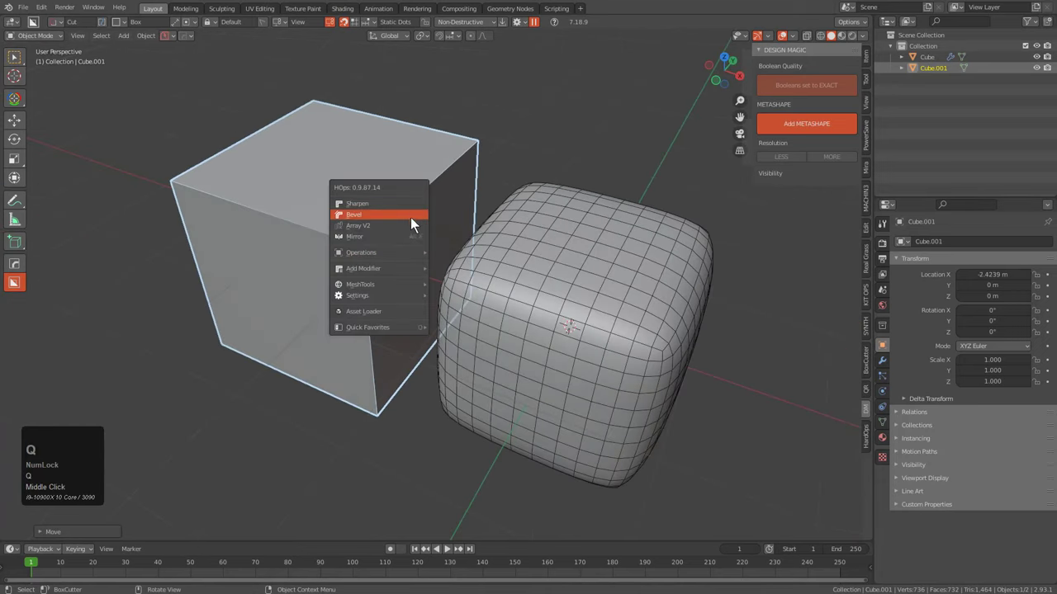
pyautogui.click(416, 225)
pyautogui.scroll(3)
pyautogui.scroll(3)
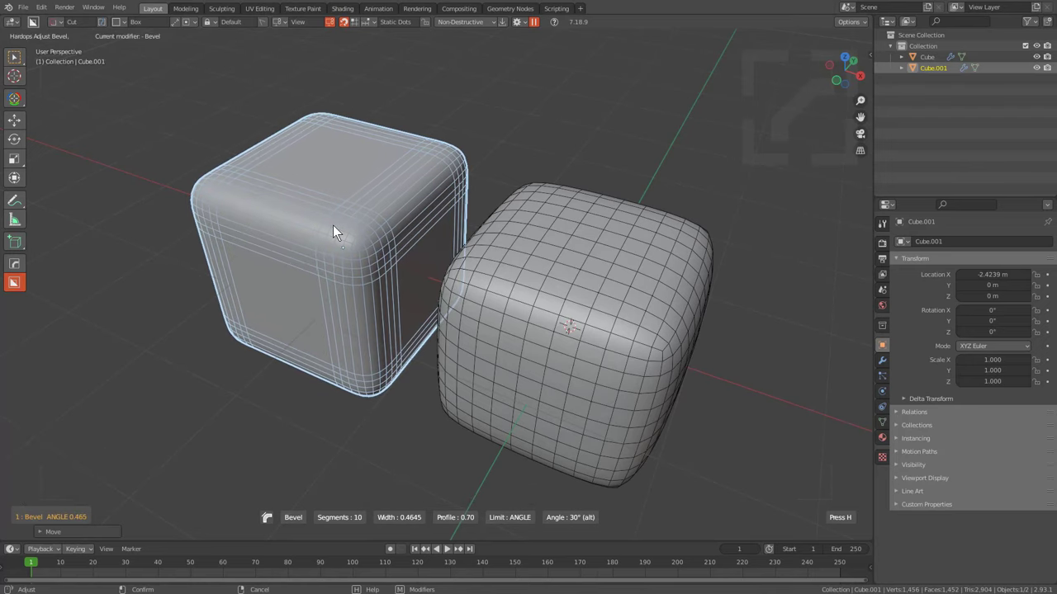
pyautogui.scroll(3)
pyautogui.click(338, 231)
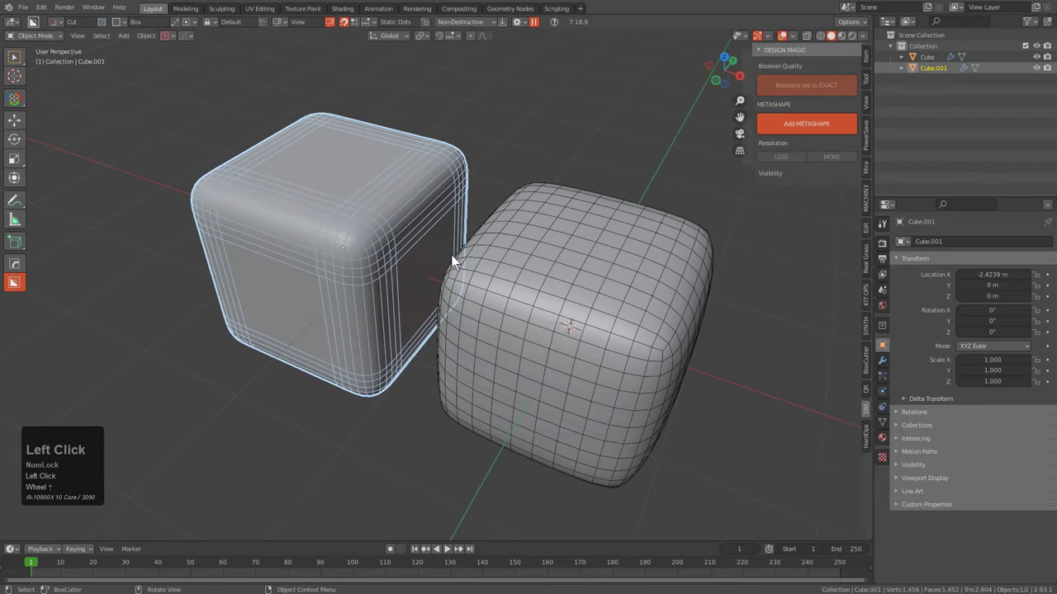
pyautogui.press('x')
# Nudge the remaining cube's remesh detail, then remove the METASHAPE to leave it plain and sharp
pyautogui.click(456, 263)
pyautogui.middleClick(563, 319)
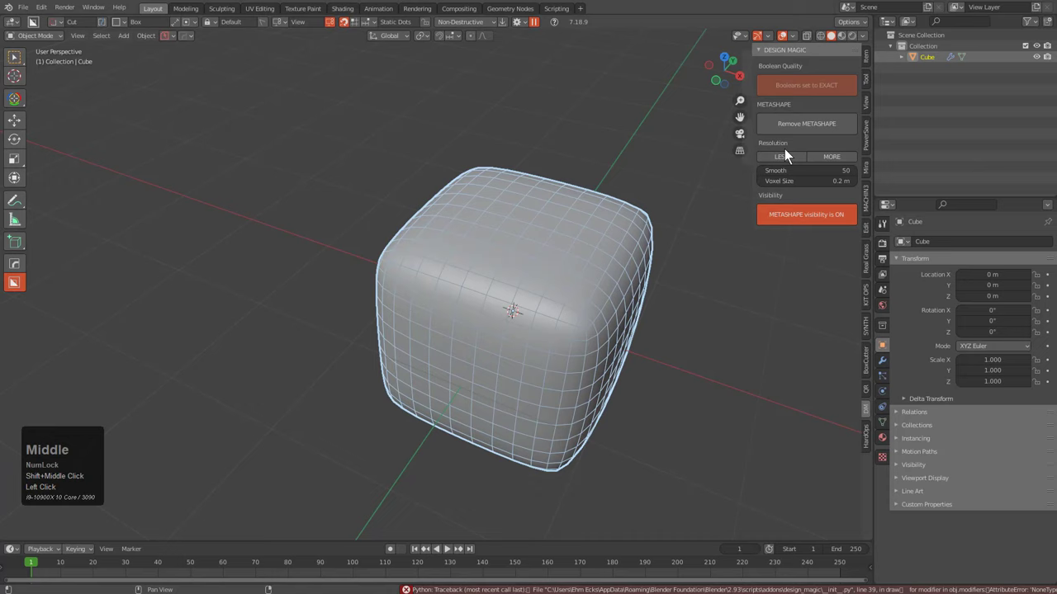
pyautogui.click(794, 161)
pyautogui.click(820, 166)
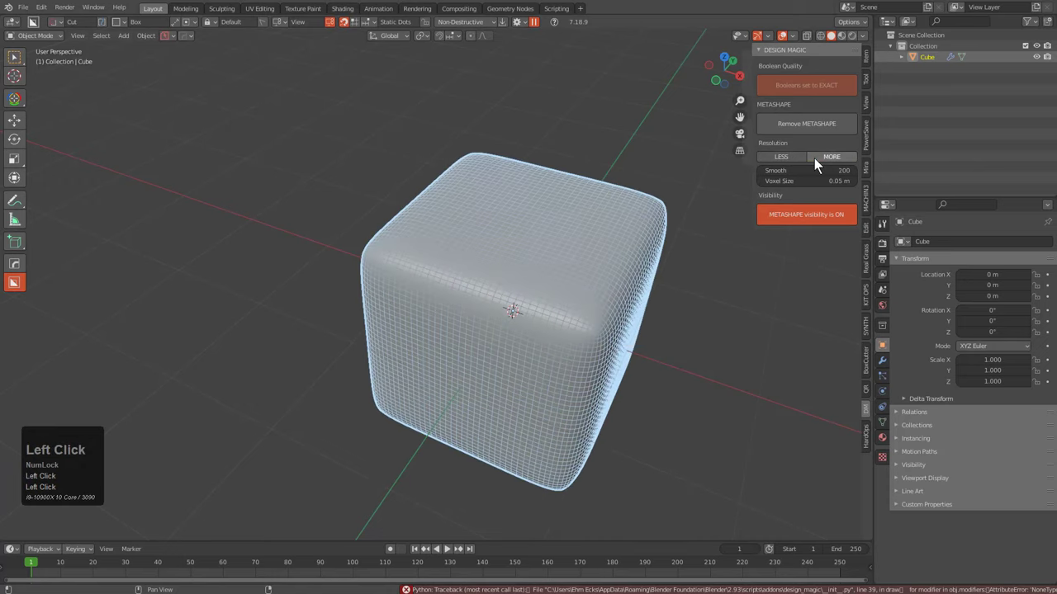
pyautogui.middleClick(635, 303)
pyautogui.press('x')
pyautogui.click(606, 311)
# Bring up the Shift+A add menu's list of mesh primitives
pyautogui.press('shift+a')
pyautogui.click(645, 335)
pyautogui.middleClick(584, 351)
pyautogui.press('shift+a')
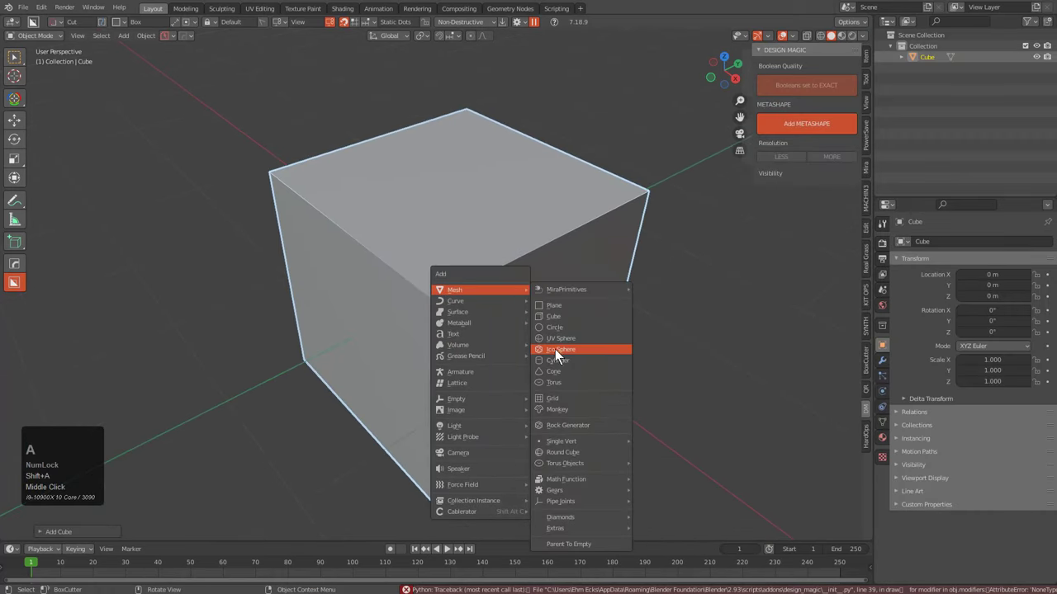
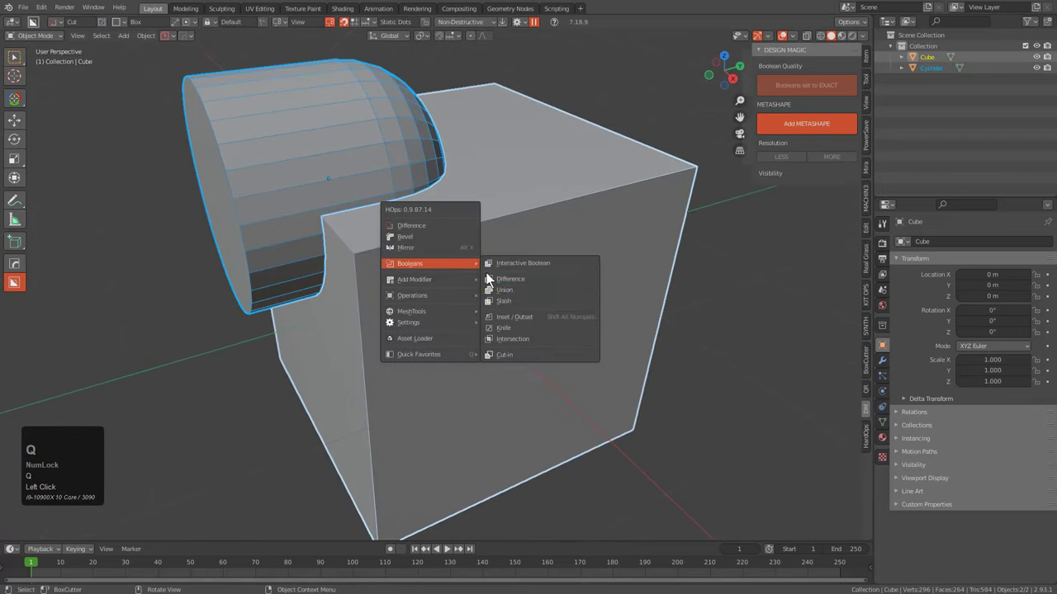
# Boolean-union the sideways cylinder into the cube with the FAST solver and start a new METASHAPE
pyautogui.click(514, 295)
pyautogui.press('1')
pyautogui.click(502, 291)
pyautogui.click(811, 125)
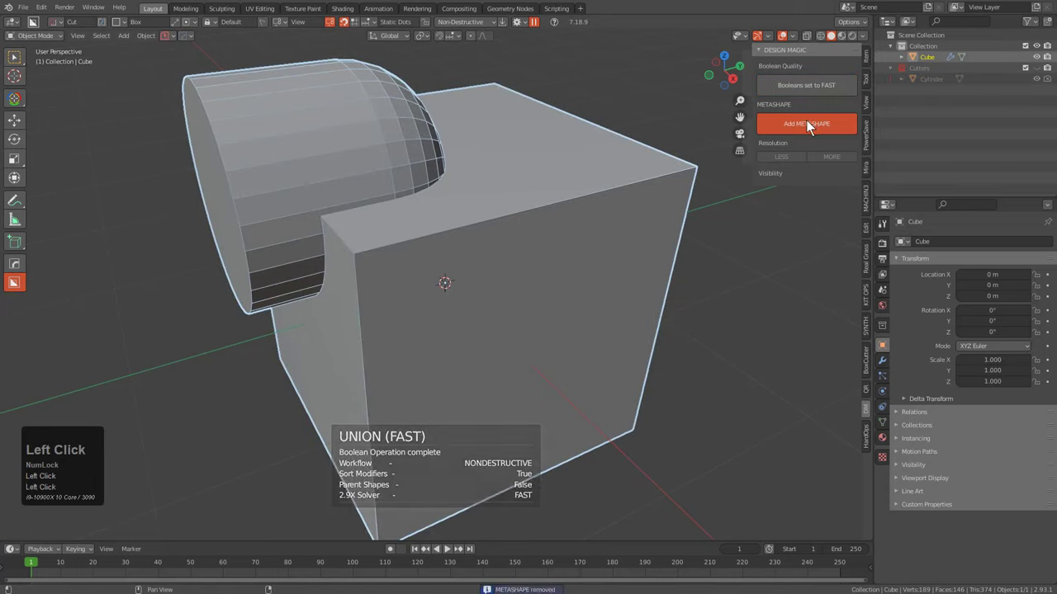
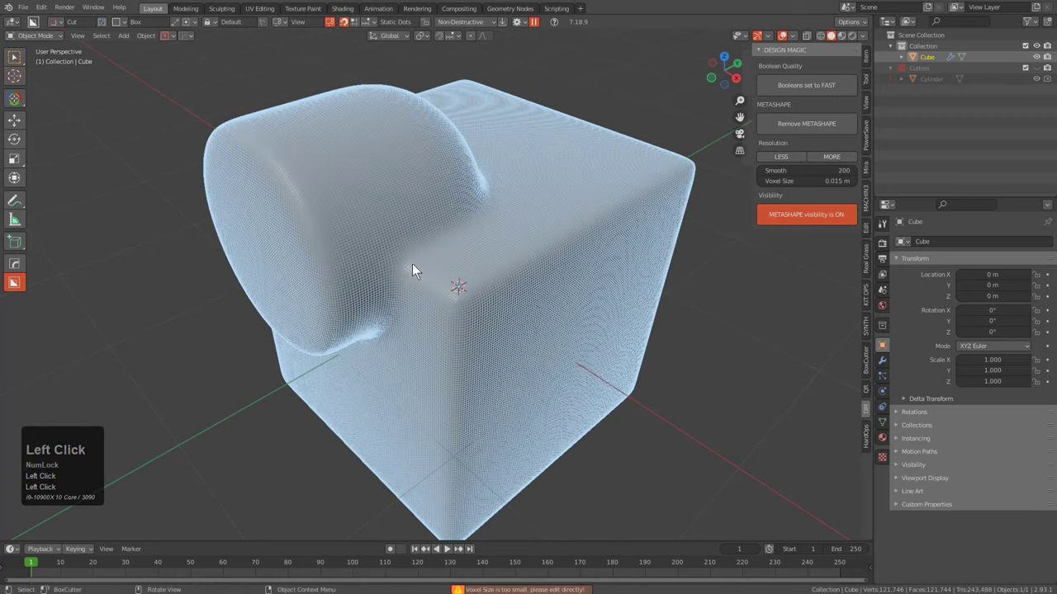
# Give the fused shape a metashape with smoothing 100 and a 0.03 m voxel size
pyautogui.scroll(3)
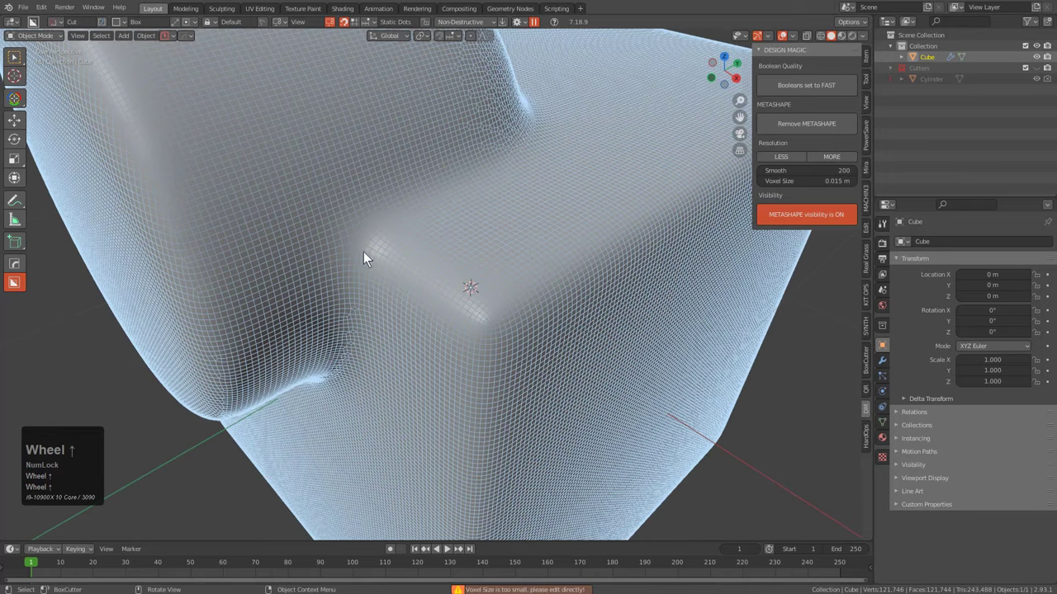
pyautogui.press('alt+v')
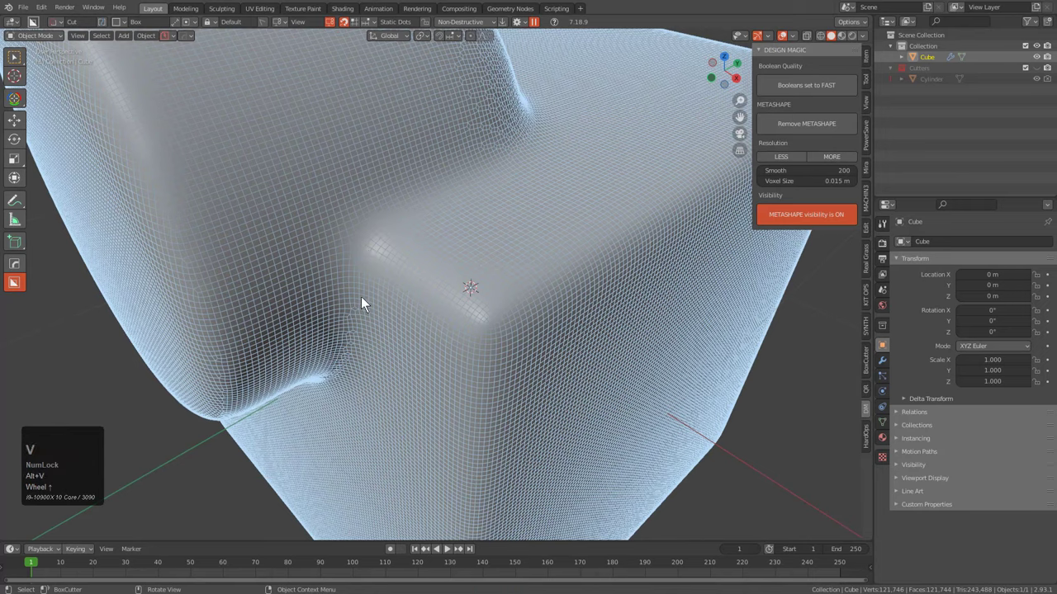
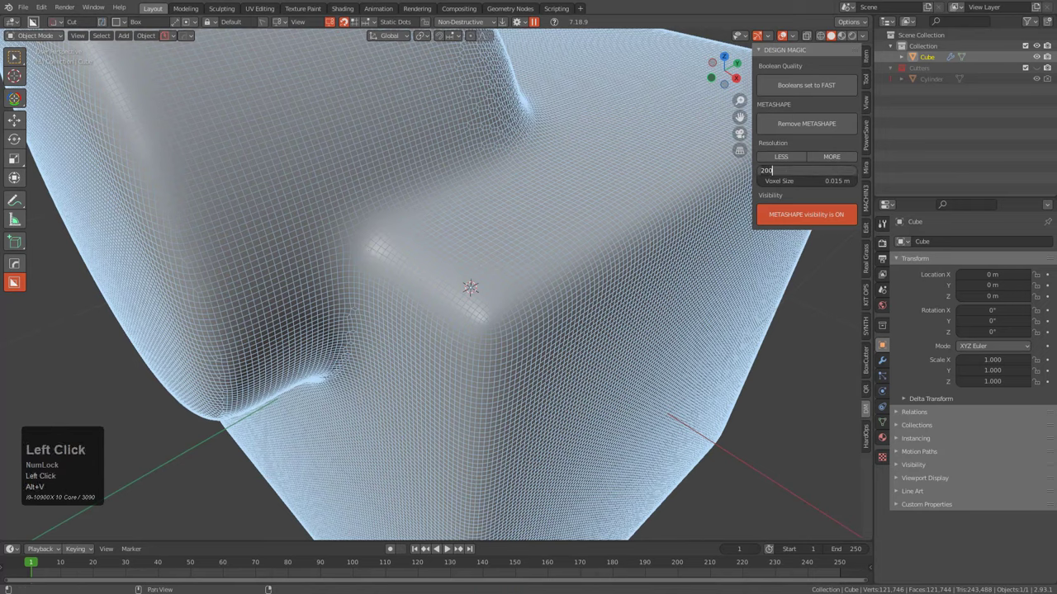
pyautogui.press('KP_1')
pyautogui.press('KP_0')
pyautogui.press('KP_Enter')
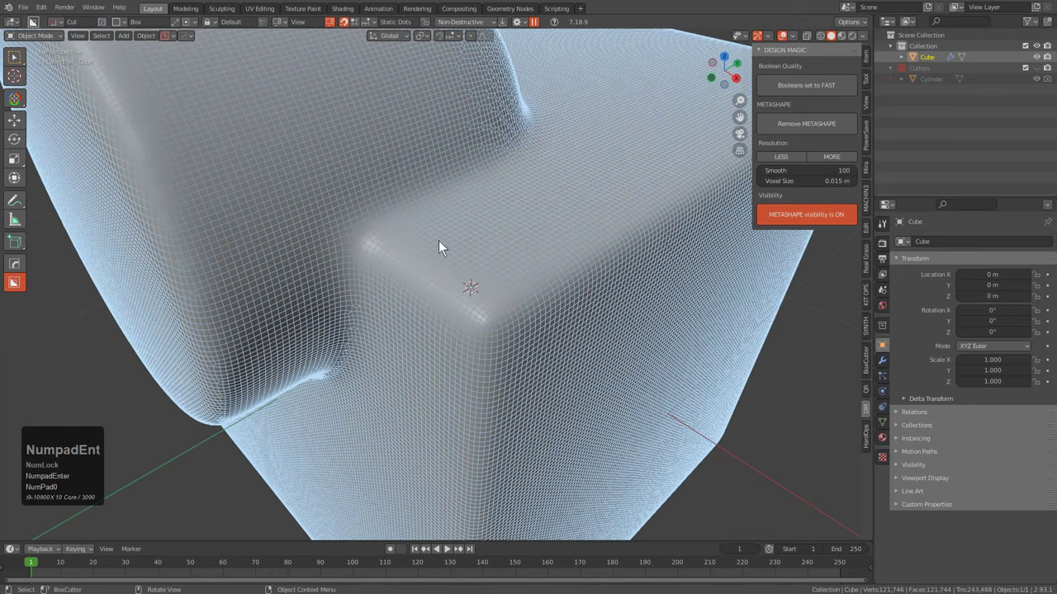
pyautogui.scroll(-3)
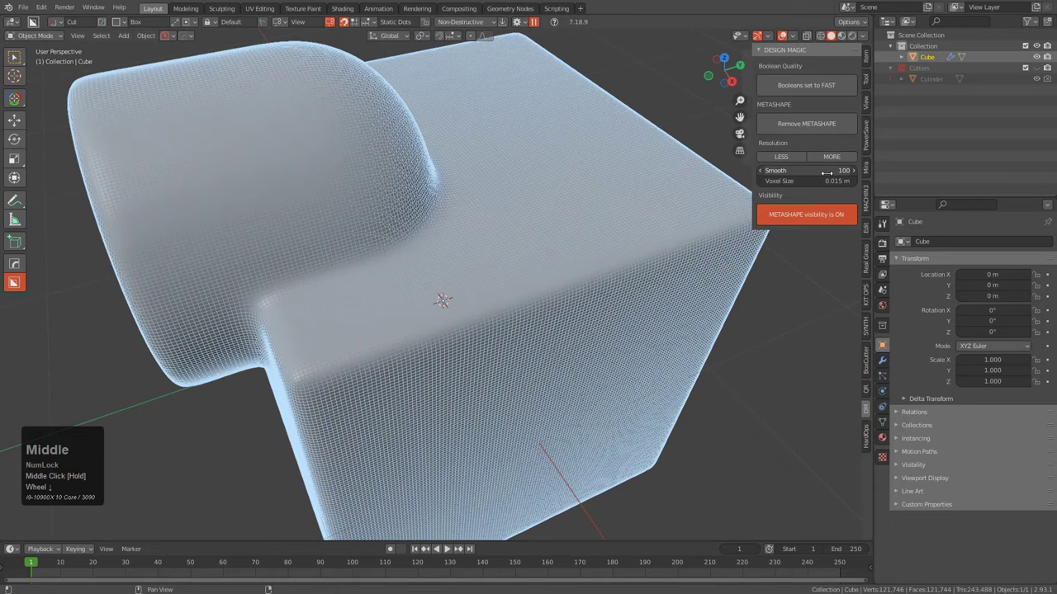
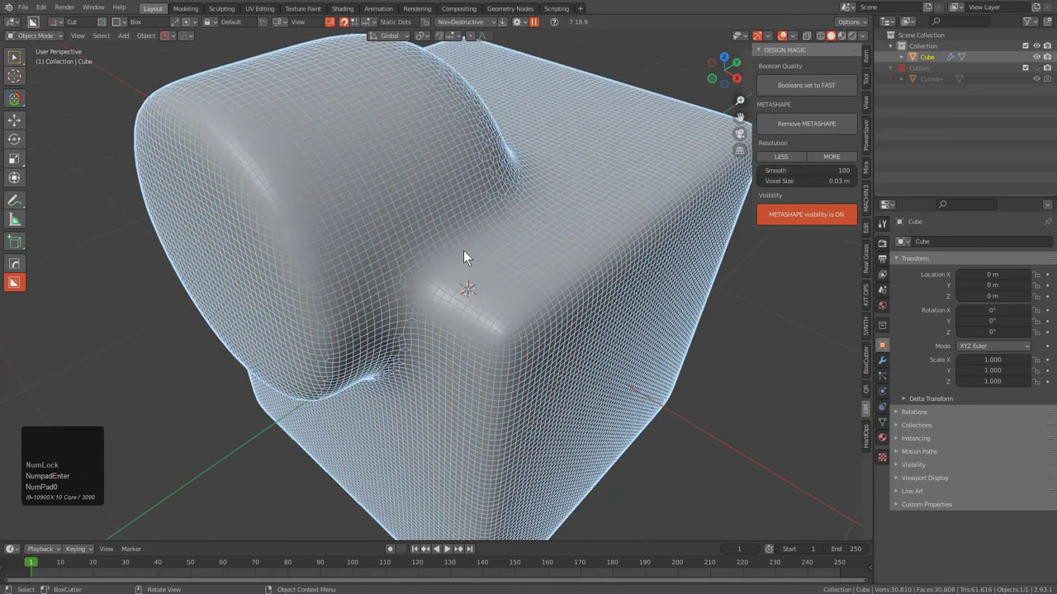
pyautogui.scroll(-3)
# Start a BoxCutter cut on the shape and bring up the cutter's behaviour popover
pyautogui.moveTo(426, 268); pyautogui.dragTo(427, 270)
pyautogui.press('alt+v')
pyautogui.click(427, 270)
pyautogui.moveTo(463, 267); pyautogui.dragTo(471, 110)
pyautogui.click(527, 23)
pyautogui.click(470, 109)
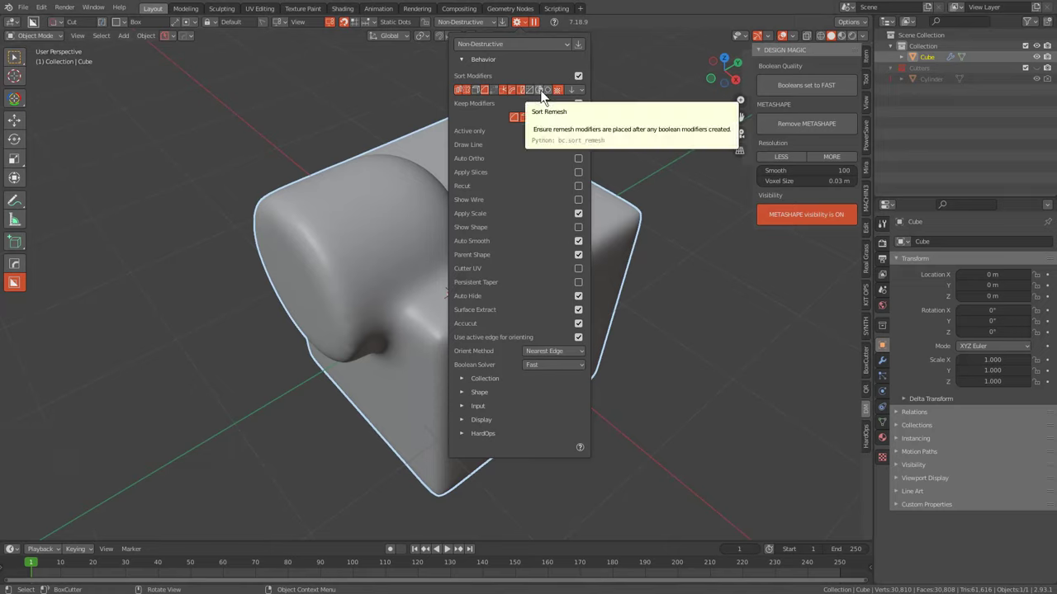
# In the BoxCutter/HOps helper, untick remesh under Sort Modifiers and confirm with OK
pyautogui.press('ctrl+`')
pyautogui.click(371, 272)
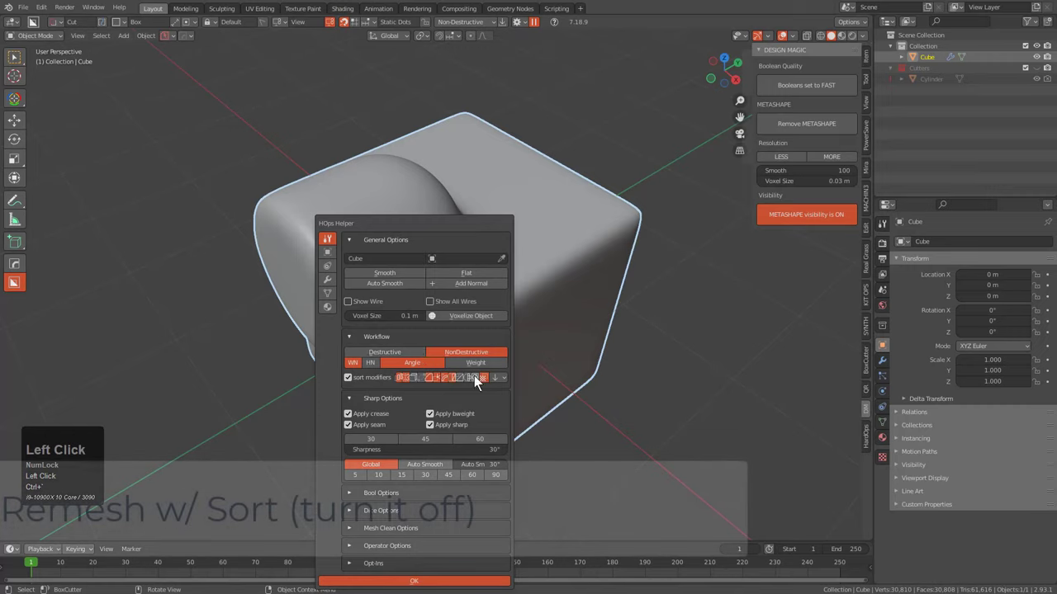
pyautogui.click(518, 246)
pyautogui.moveTo(517, 246); pyautogui.dragTo(535, 310)
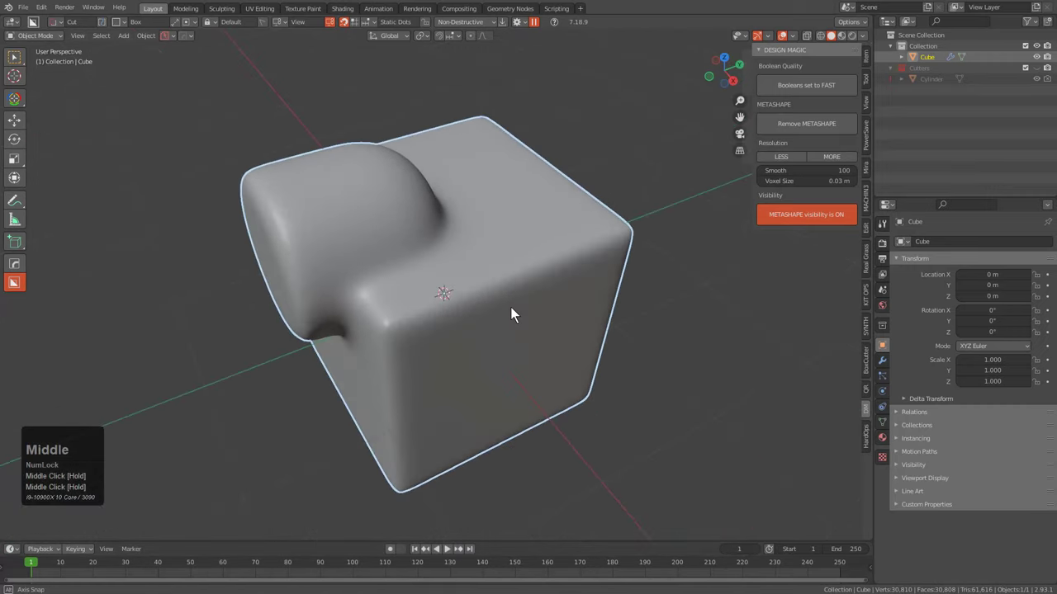
pyautogui.click(886, 373)
# Show the modifier stack and drag a large box cut across the fused shape
pyautogui.click(522, 26)
pyautogui.press('d')
pyautogui.moveTo(488, 237); pyautogui.dragTo(1051, 370)
pyautogui.press('Right')
pyautogui.moveTo(1052, 370); pyautogui.dragTo(1038, 279)
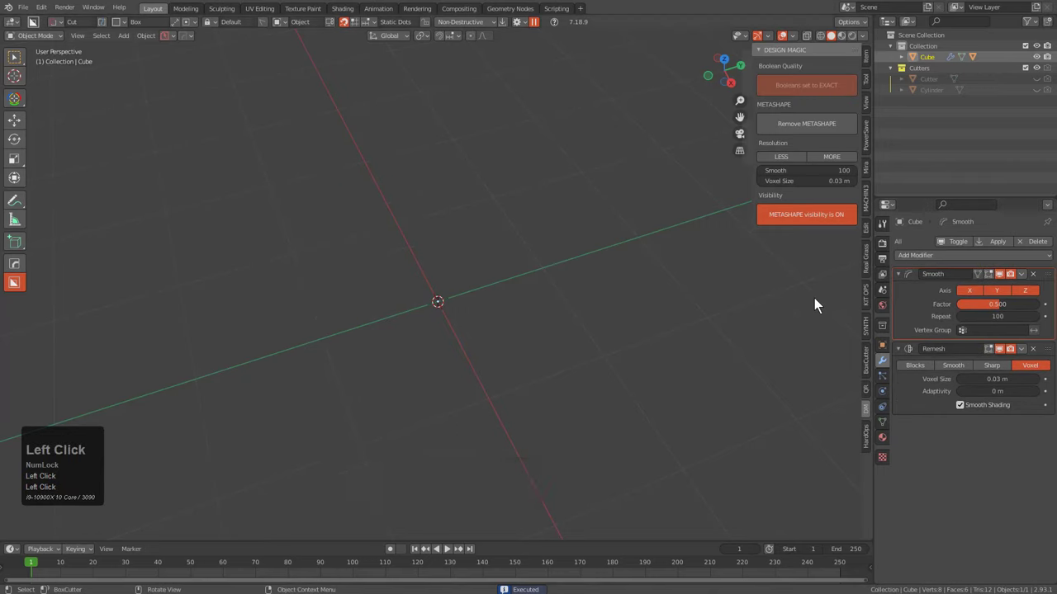
# Restore the fused shape and order its stack Boolean, Remesh, Smooth
pyautogui.press('z')
pyautogui.press('z')
pyautogui.press('z')
pyautogui.press('z')
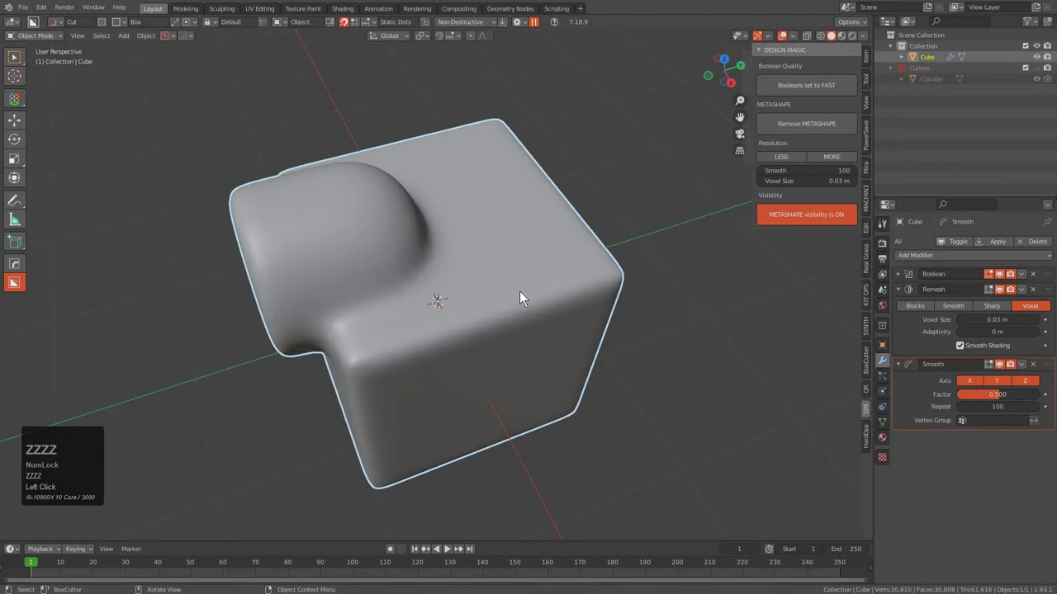
pyautogui.click(525, 25)
pyautogui.click(539, 96)
pyautogui.middleClick(368, 302)
pyautogui.middleClick(479, 275)
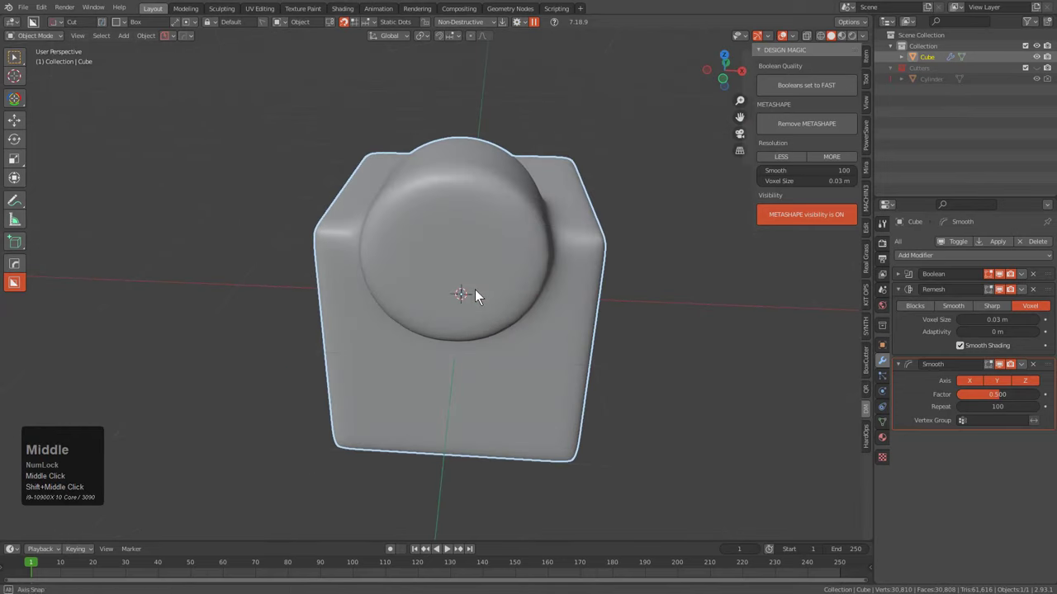
# Switch to front view and collapse the Smooth modifier panel
pyautogui.press('KP_1')
pyautogui.press('KP_5')
pyautogui.press('d')
pyautogui.click(904, 295)
pyautogui.click(901, 309)
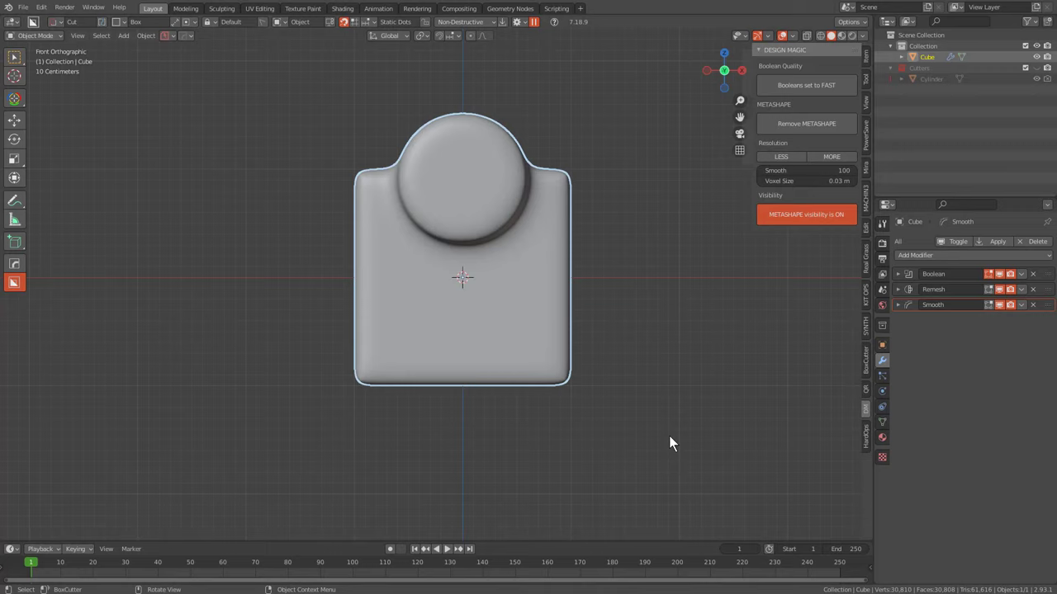
# Carve two box cuts into the block and add a HardOps mirror across X
pyautogui.moveTo(674, 443); pyautogui.dragTo(624, 126)
pyautogui.moveTo(623, 126); pyautogui.dragTo(531, 304)
pyautogui.moveTo(531, 304); pyautogui.dragTo(278, 300)
pyautogui.moveTo(236, 79); pyautogui.dragTo(338, 239)
pyautogui.scroll(3)
pyautogui.moveTo(380, 235); pyautogui.dragTo(542, 302)
pyautogui.press('alt+x')
pyautogui.click(542, 303)
# Carve a third box cut around the round protrusion, checking it in wireframe
pyautogui.middleClick(535, 281)
pyautogui.scroll(3)
pyautogui.scroll(-3)
pyautogui.moveTo(490, 273); pyautogui.dragTo(296, 238)
pyautogui.press('alt+v')
pyautogui.doubleClick(295, 238)
pyautogui.scroll(3)
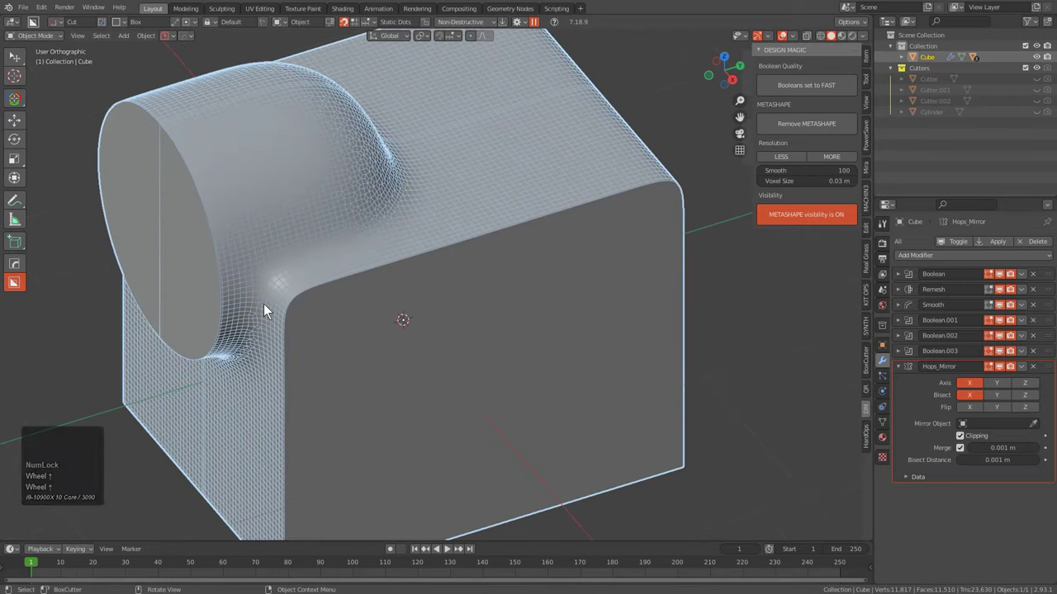
pyautogui.scroll(-3)
pyautogui.moveTo(457, 310); pyautogui.dragTo(261, 299)
pyautogui.scroll(3)
pyautogui.press('alt+v')
pyautogui.click(262, 298)
# Inspect the trimmed block from several angles and bring up the HardOps Q menu
pyautogui.scroll(-3)
pyautogui.middleClick(377, 333)
pyautogui.middleClick(564, 334)
pyautogui.scroll(-3)
pyautogui.moveTo(468, 336); pyautogui.dragTo(465, 348)
pyautogui.moveTo(465, 348); pyautogui.dragTo(423, 316)
pyautogui.moveTo(423, 317); pyautogui.dragTo(440, 313)
pyautogui.middleClick(440, 314)
pyautogui.press('q')
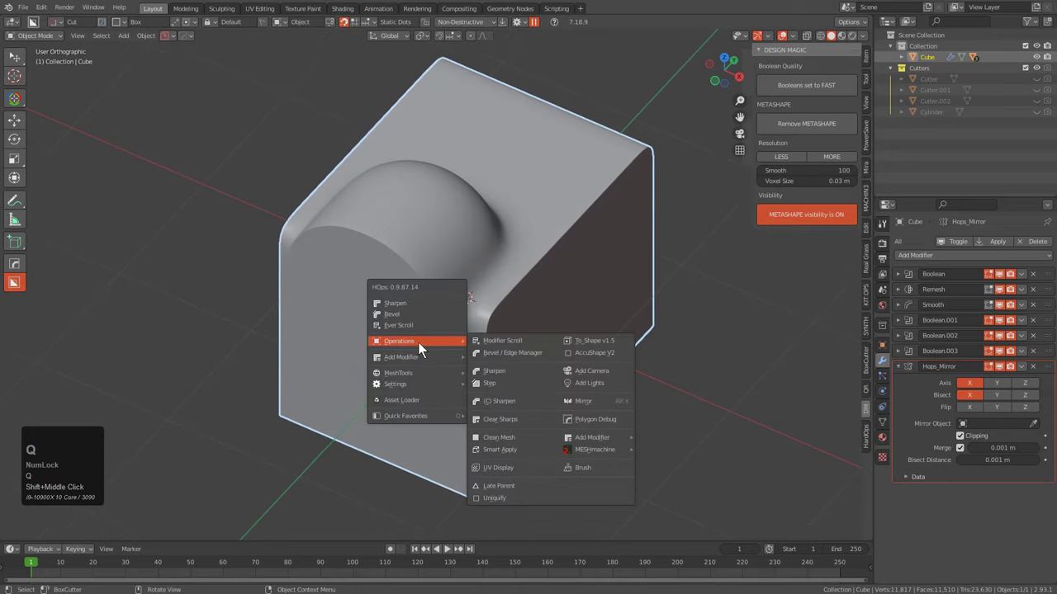
# Run Clone Smart Apply to make Cube.001, a copy with all modifiers baked in
pyautogui.click(516, 454)
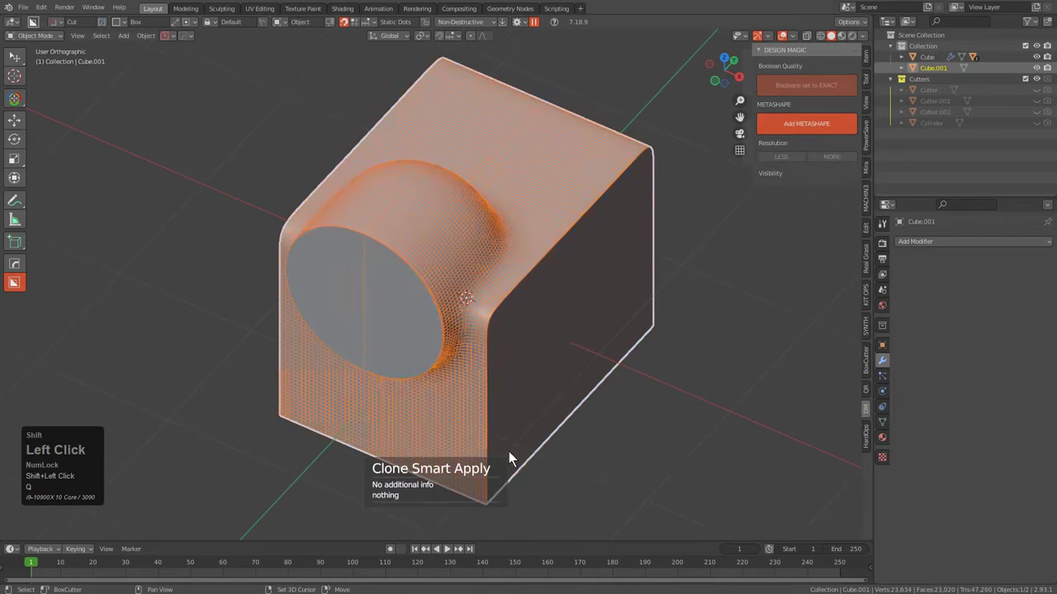
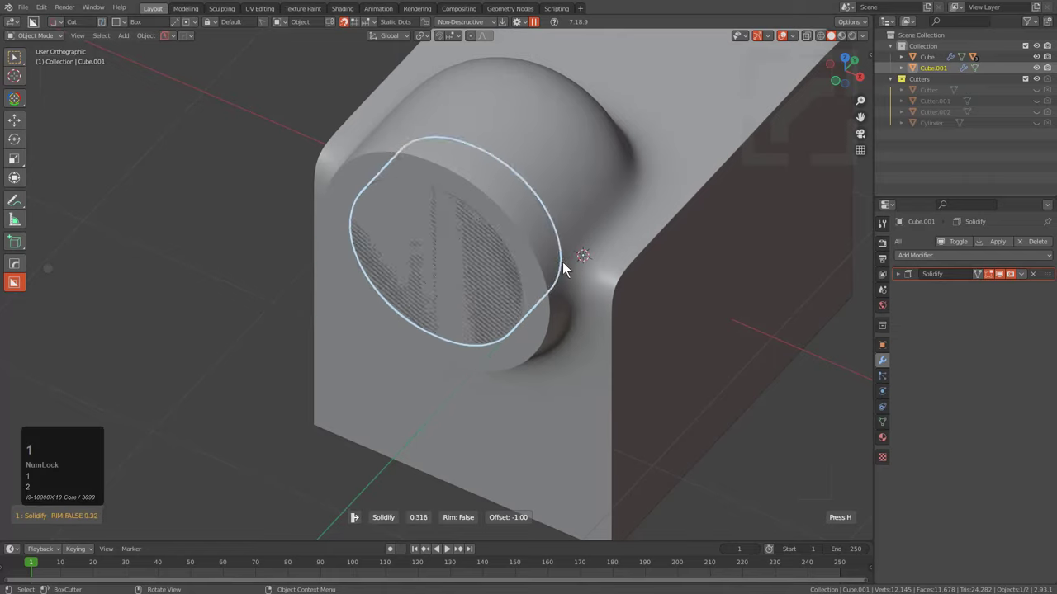
# Confirm the disc's Solidify thickness, add the block to the selection and subtract the disc from it
pyautogui.press('2')
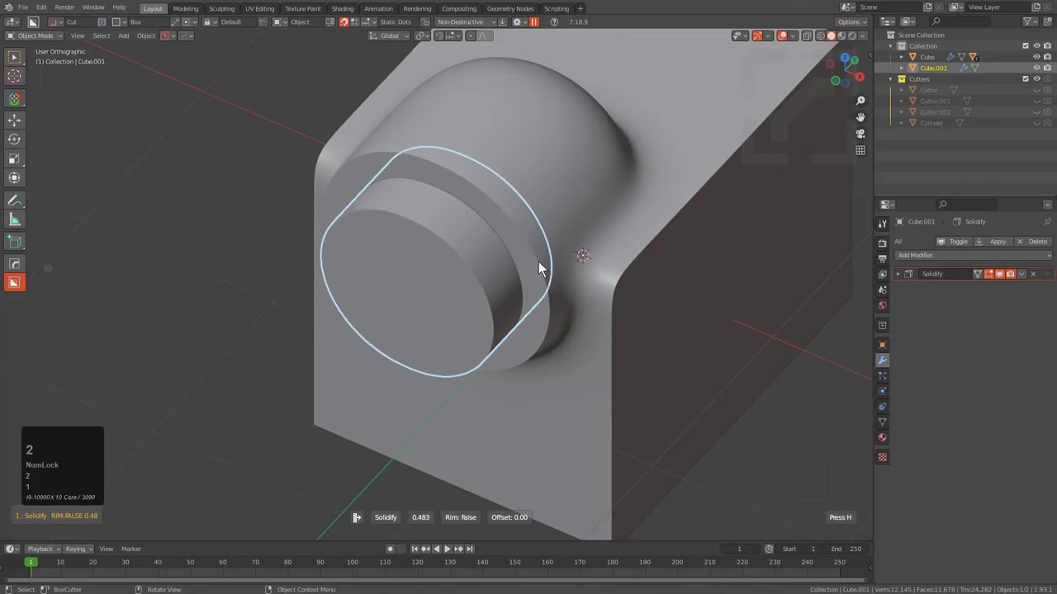
pyautogui.click(543, 269)
pyautogui.click(612, 242)
pyautogui.press('q')
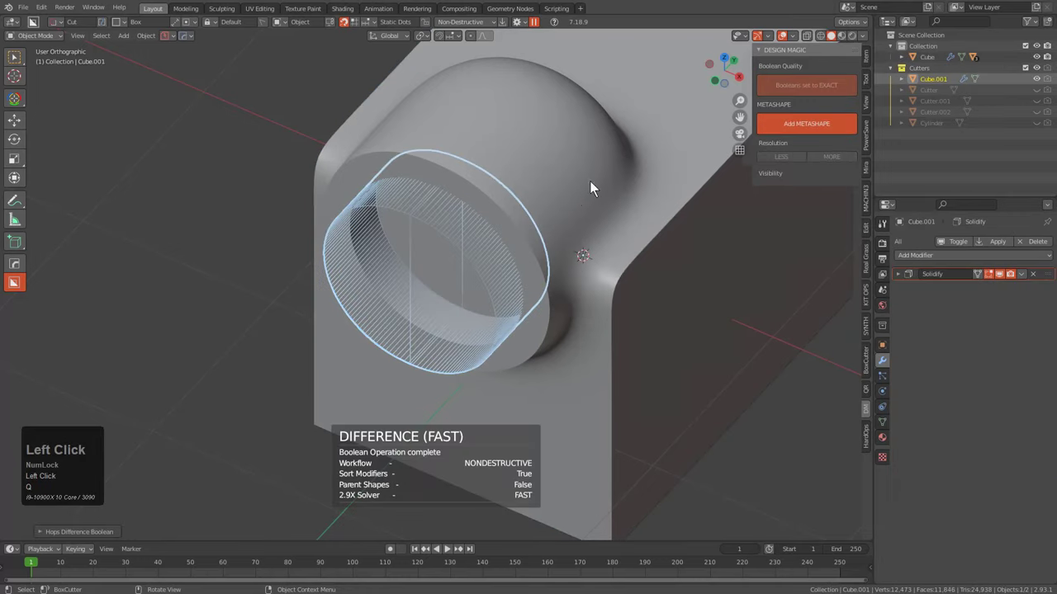
# Inspect the carved ring and add a Bevel with autosmooth 60 to the block
pyautogui.scroll(-3)
pyautogui.middleClick(554, 251)
pyautogui.press('h')
pyautogui.middleClick(569, 231)
pyautogui.scroll(-3)
pyautogui.moveTo(486, 232); pyautogui.dragTo(501, 251)
pyautogui.press('alt+v')
pyautogui.click(501, 251)
pyautogui.middleClick(503, 256)
pyautogui.scroll(3)
pyautogui.middleClick(409, 221)
pyautogui.scroll(3)
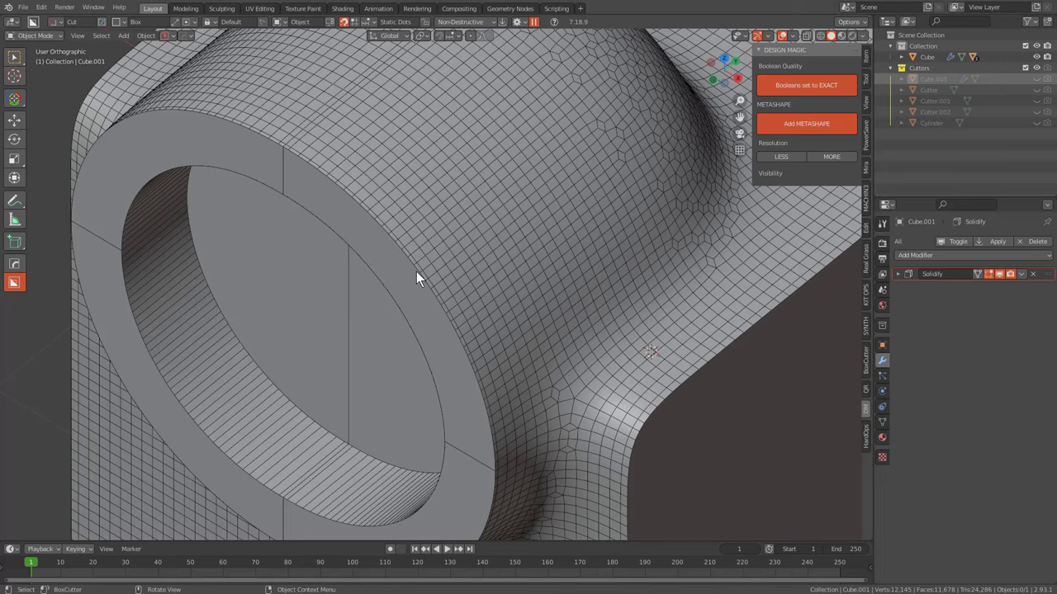
pyautogui.scroll(3)
pyautogui.middleClick(457, 306)
pyautogui.scroll(3)
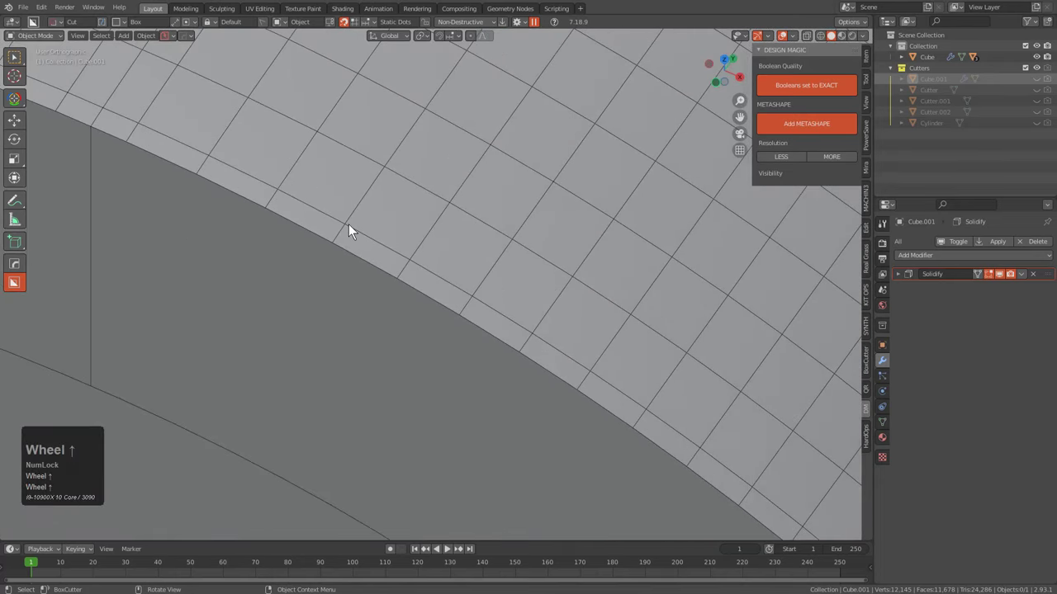
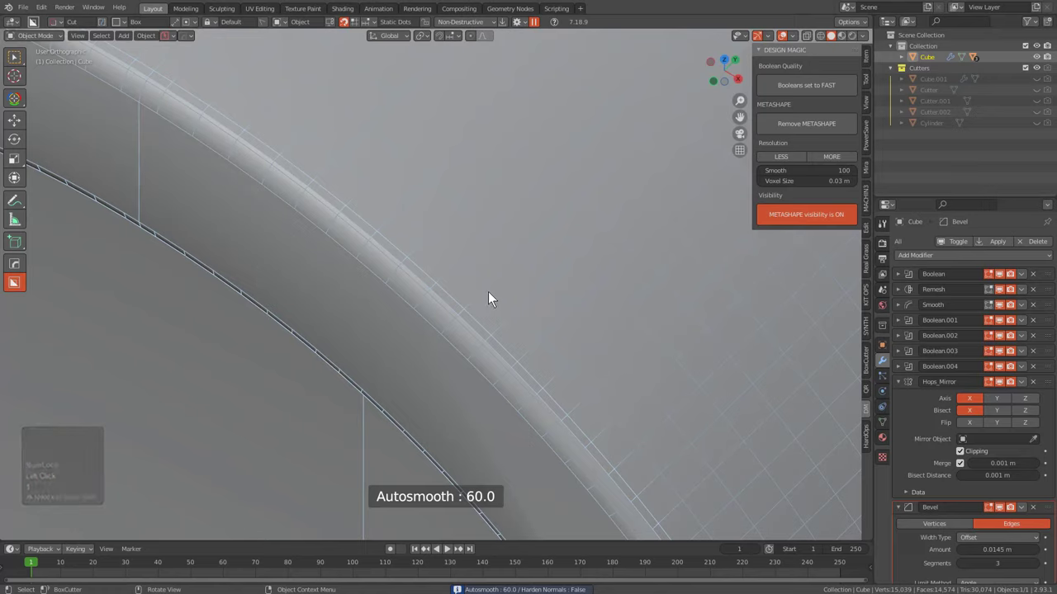
# Add a HardOps Weld at 0.0101 m to the block, placed before the X mirror
pyautogui.press('q')
pyautogui.click(636, 364)
pyautogui.scroll(3)
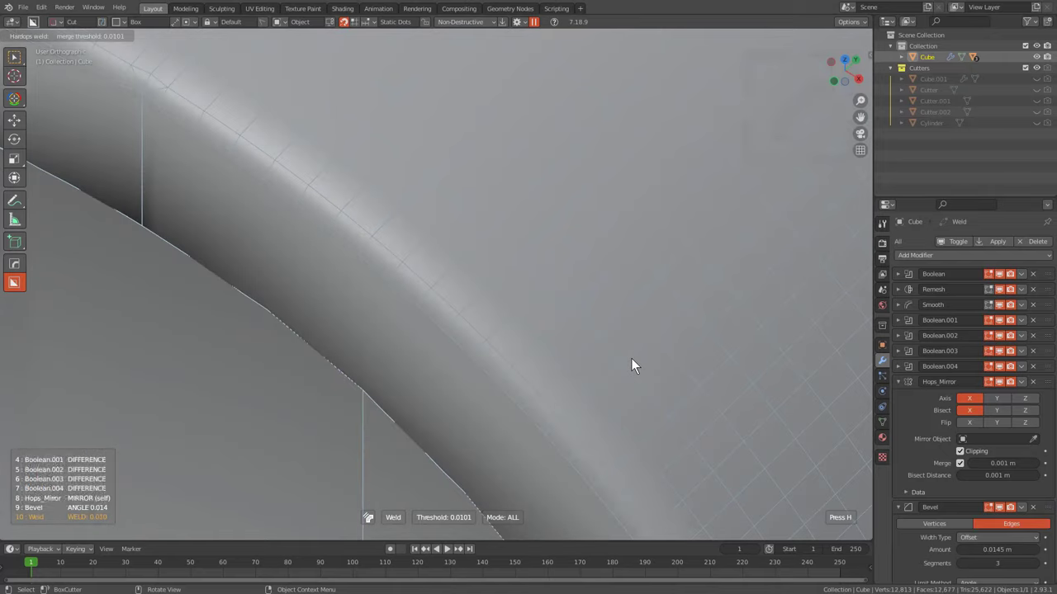
pyautogui.scroll(3)
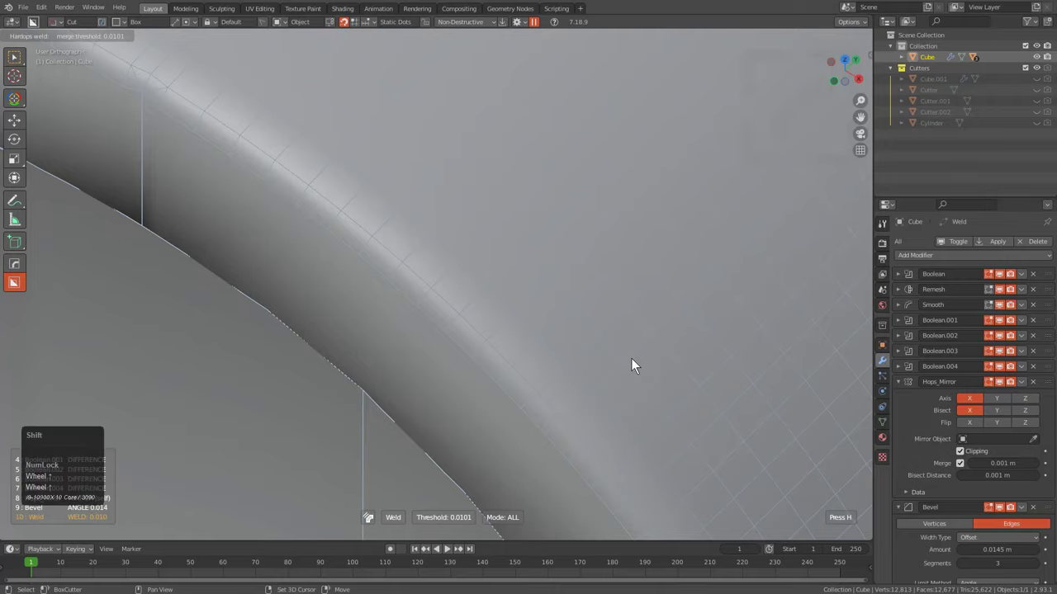
pyautogui.scroll(3)
pyautogui.scroll(3)
pyautogui.scroll(3)
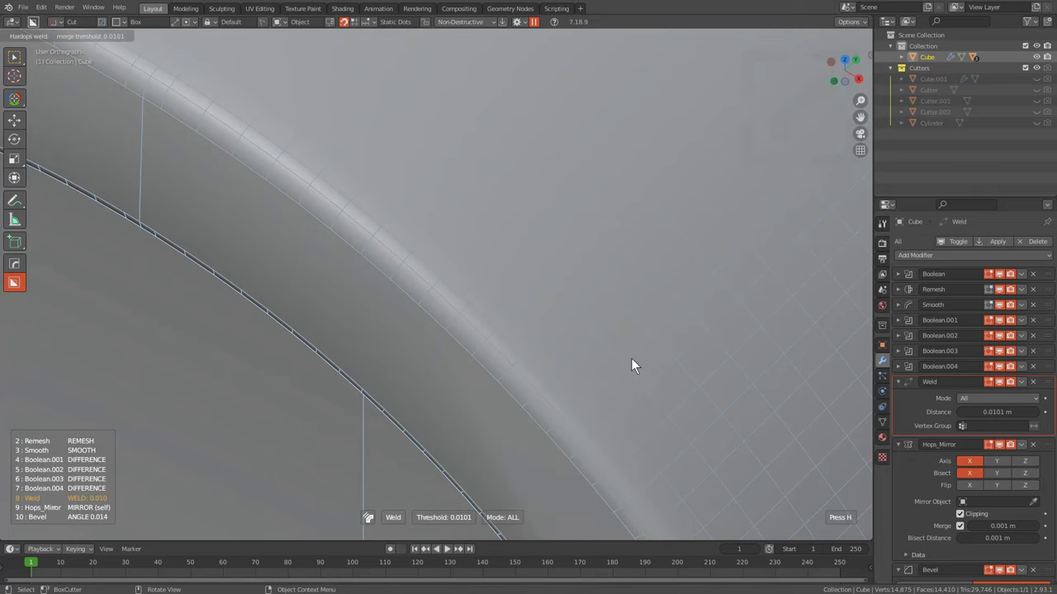
pyautogui.scroll(3)
pyautogui.click(636, 364)
pyautogui.scroll(-3)
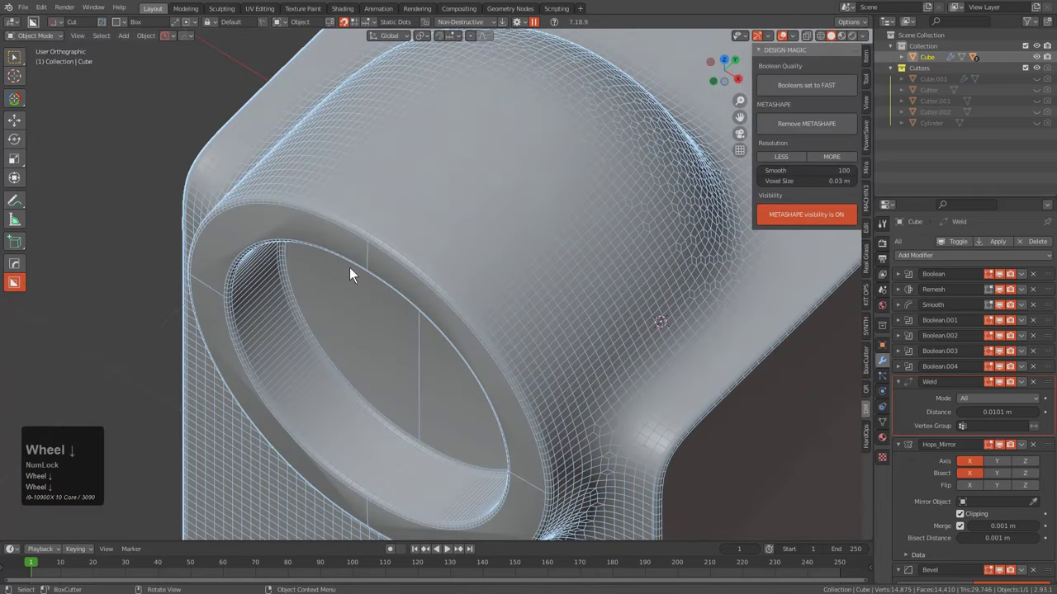
# Add a Weighted Normal modifier to close the block's modifier stack
pyautogui.press('q')
pyautogui.click(396, 220)
pyautogui.scroll(-3)
pyautogui.moveTo(475, 337); pyautogui.dragTo(409, 312)
pyautogui.press('v')
pyautogui.click(409, 312)
pyautogui.scroll(-3)
# Coarsen the Design Magic remesh to 0.06 m voxel size with smoothing 50 via LESS/MORE
pyautogui.middleClick(495, 360)
pyautogui.moveTo(504, 358); pyautogui.dragTo(507, 316)
pyautogui.scroll(3)
pyautogui.moveTo(507, 317); pyautogui.dragTo(482, 352)
pyautogui.scroll(3)
pyautogui.middleClick(482, 352)
pyautogui.scroll(-3)
pyautogui.middleClick(554, 331)
pyautogui.middleClick(515, 358)
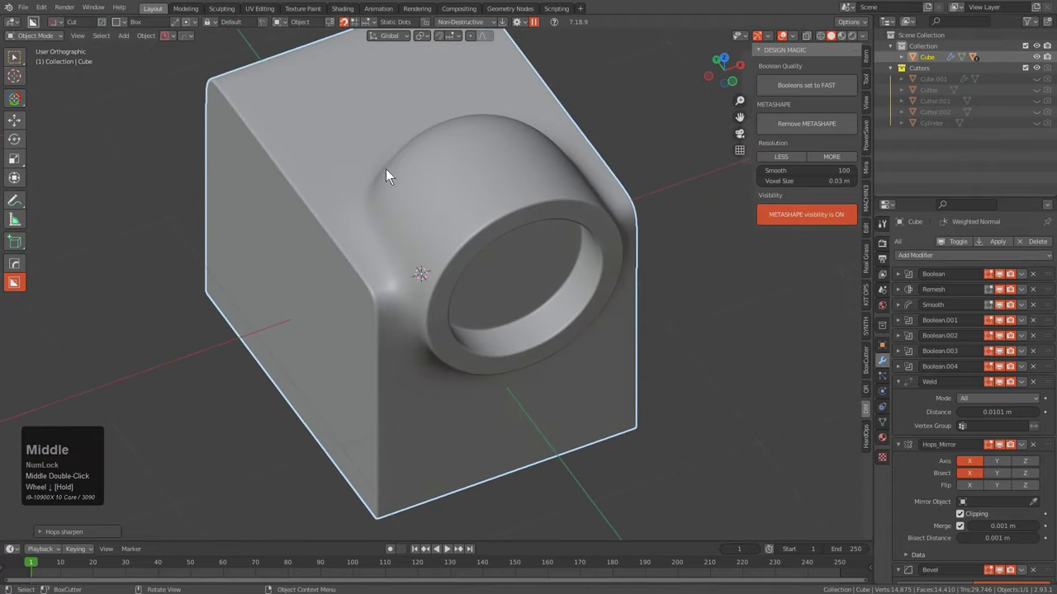
pyautogui.click(788, 166)
pyautogui.middleClick(789, 166)
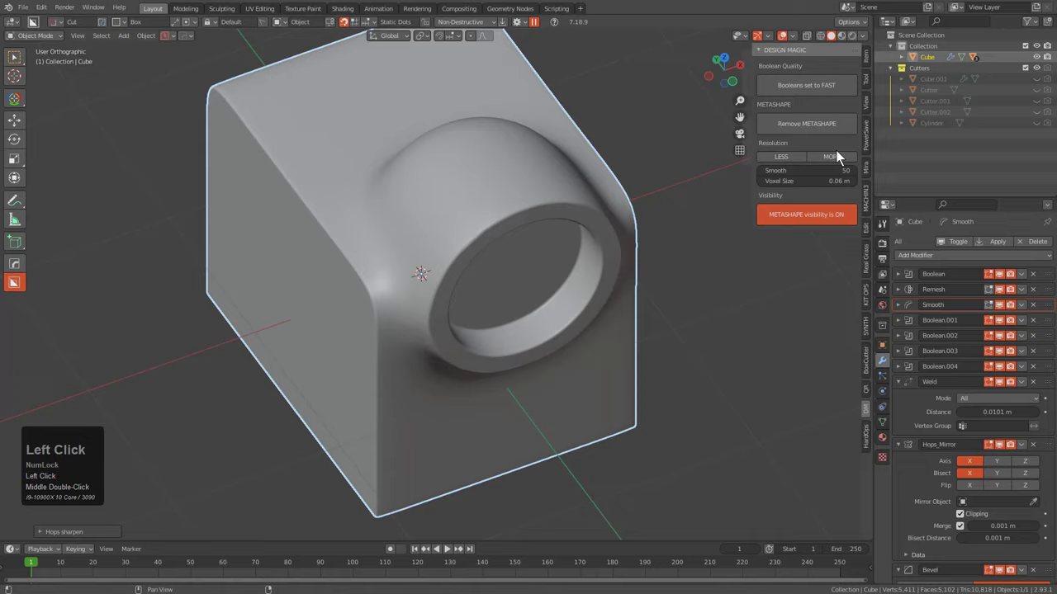
pyautogui.click(841, 159)
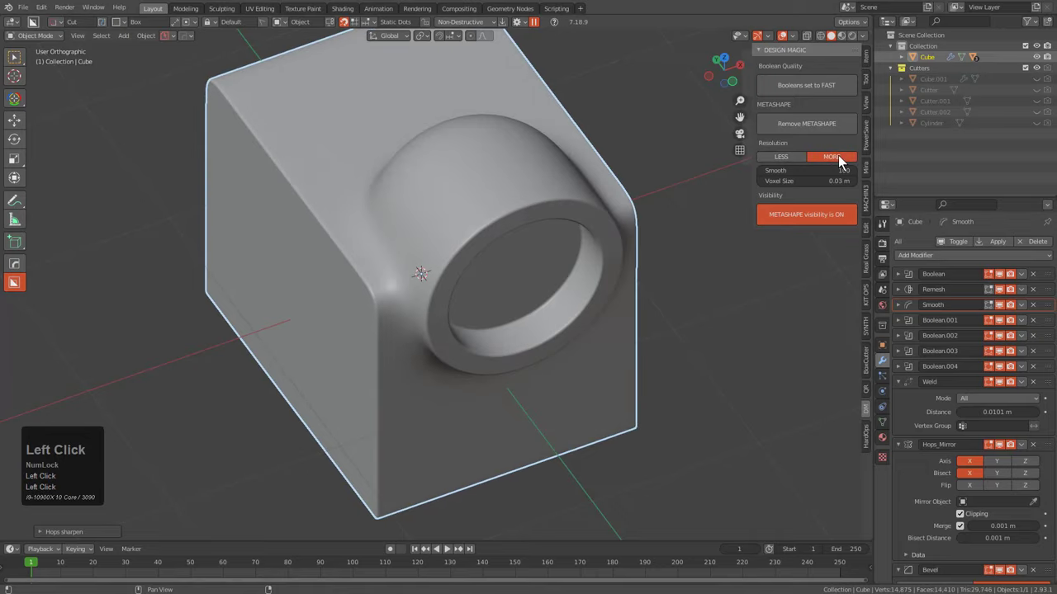
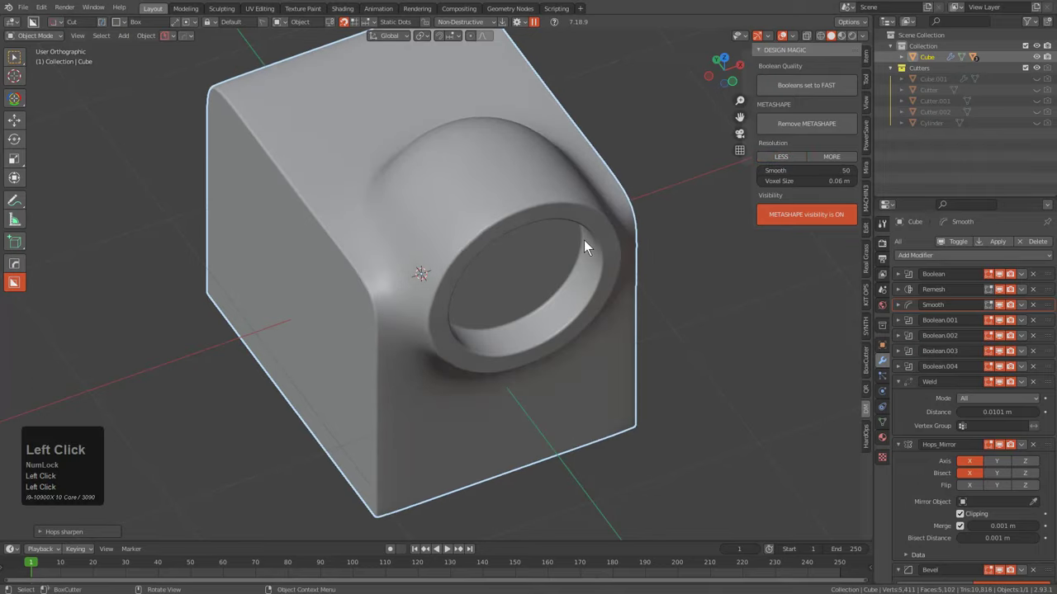
# Inspect the block's other side and collapse the modifier settings panels
pyautogui.scroll(-3)
pyautogui.moveTo(559, 261); pyautogui.dragTo(468, 240)
pyautogui.scroll(3)
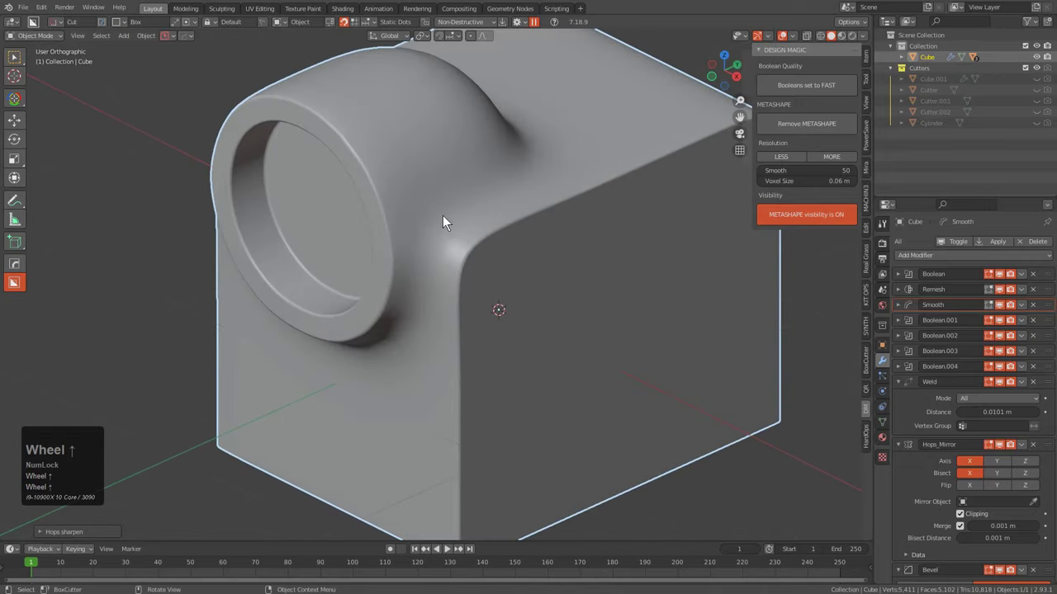
pyautogui.click(899, 388)
pyautogui.click(903, 404)
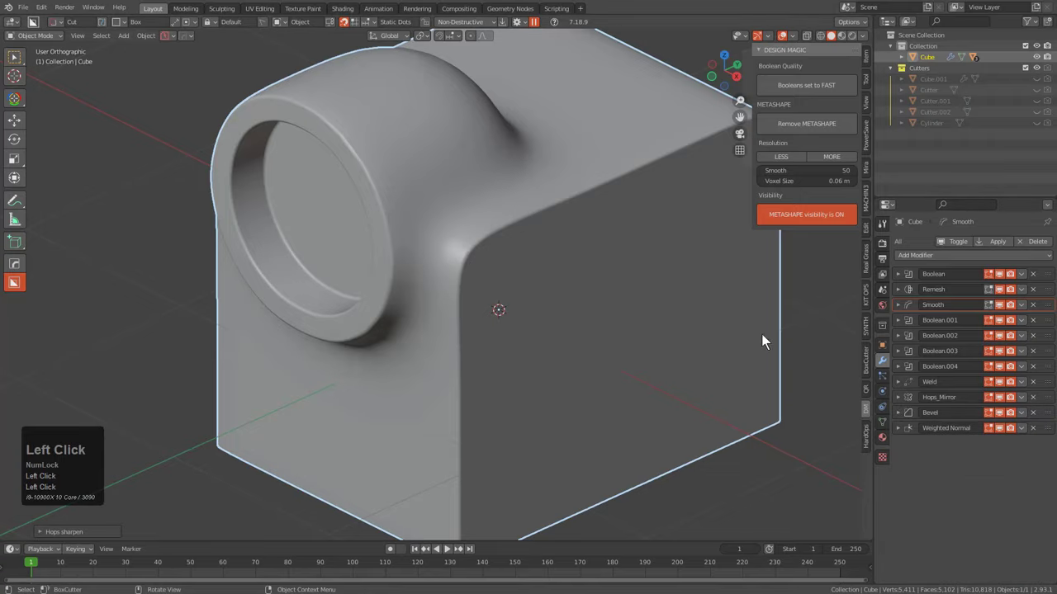
# Cut a wide BoxCutter wedge notch along the block's bottom edge as Boolean.005
pyautogui.scroll(-3)
pyautogui.press('d')
pyautogui.doubleClick(524, 348)
pyautogui.middleClick(468, 404)
pyautogui.moveTo(429, 377); pyautogui.dragTo(664, 335)
pyautogui.press('w')
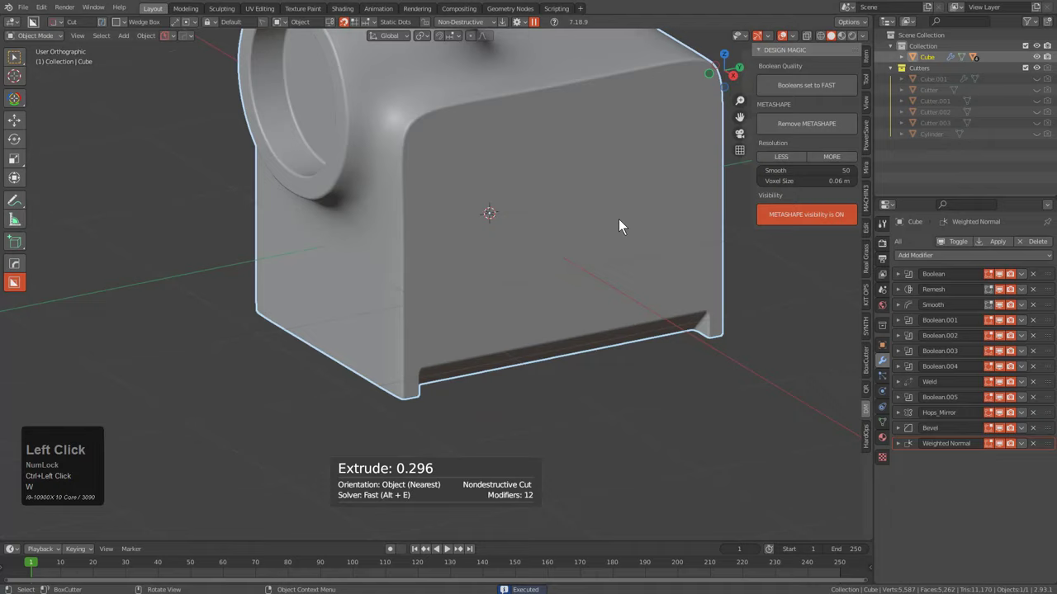
# Cut a smaller rectangular notch into the block's side as Boolean.006
pyautogui.middleClick(645, 245)
pyautogui.middleClick(560, 293)
pyautogui.middleClick(360, 362)
pyautogui.scroll(3)
pyautogui.scroll(-3)
pyautogui.moveTo(447, 311); pyautogui.dragTo(372, 377)
pyautogui.click(372, 377)
pyautogui.middleClick(409, 354)
pyautogui.scroll(3)
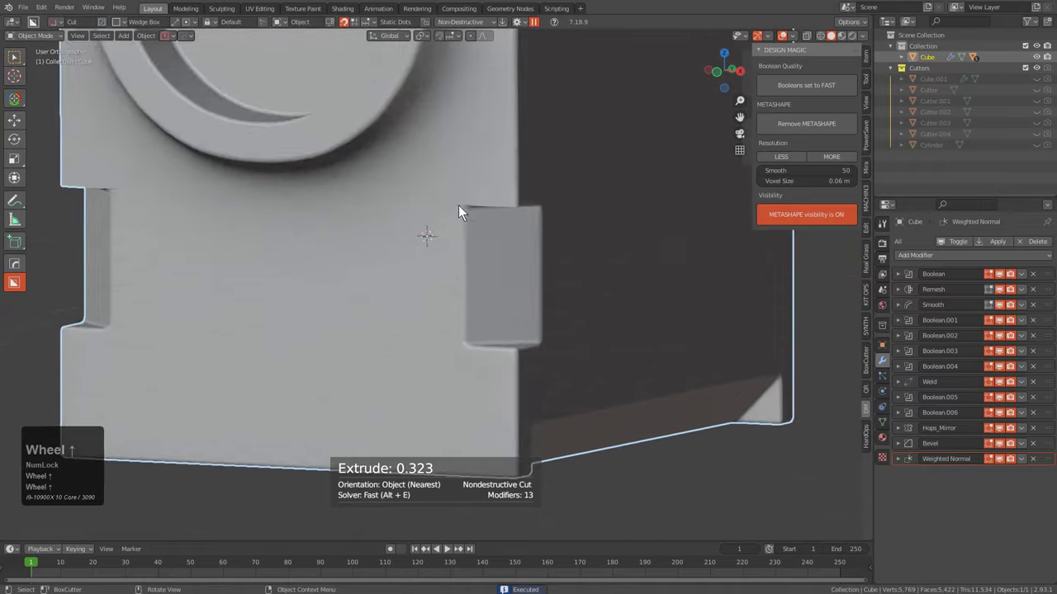
pyautogui.scroll(-3)
pyautogui.middleClick(525, 272)
pyautogui.middleClick(476, 378)
pyautogui.middleClick(538, 227)
pyautogui.scroll(3)
pyautogui.scroll(3)
# Toggle the cutter display and leave the newest cutter object selected
pyautogui.press('alt+v')
pyautogui.click(432, 237)
pyautogui.scroll(3)
pyautogui.press('q')
pyautogui.click(487, 266)
pyautogui.click(488, 266)
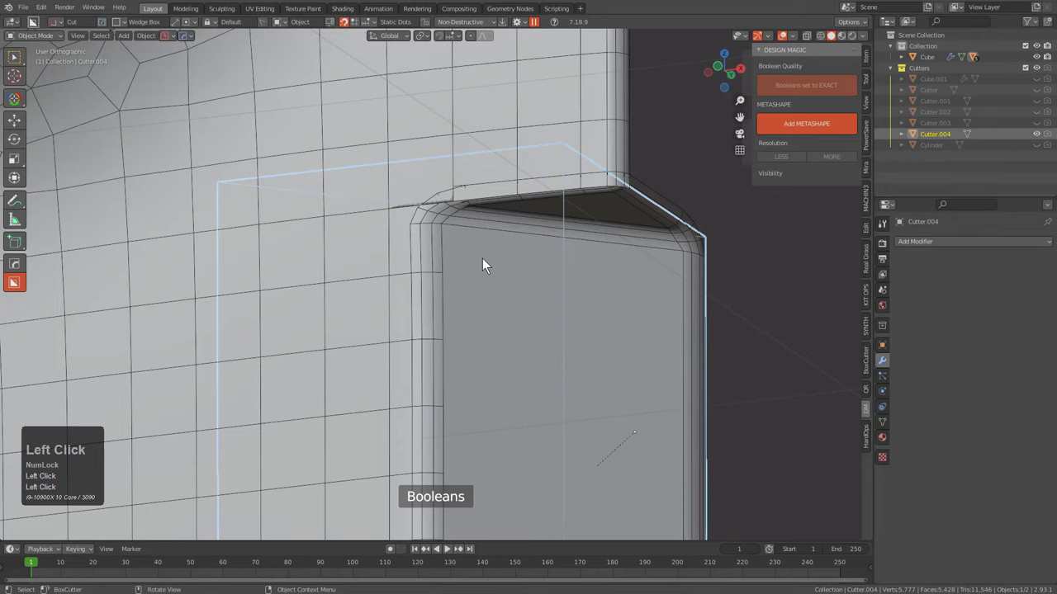
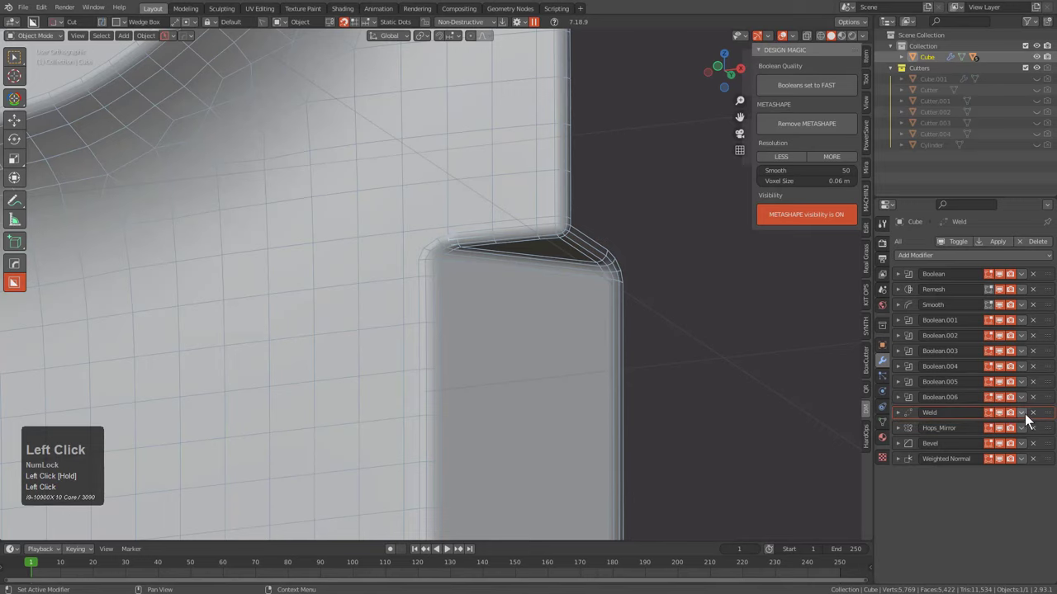
# Bevel the side notch edges on the Cube with HardOps Adjust Bevel, three segments
pyautogui.scroll(3)
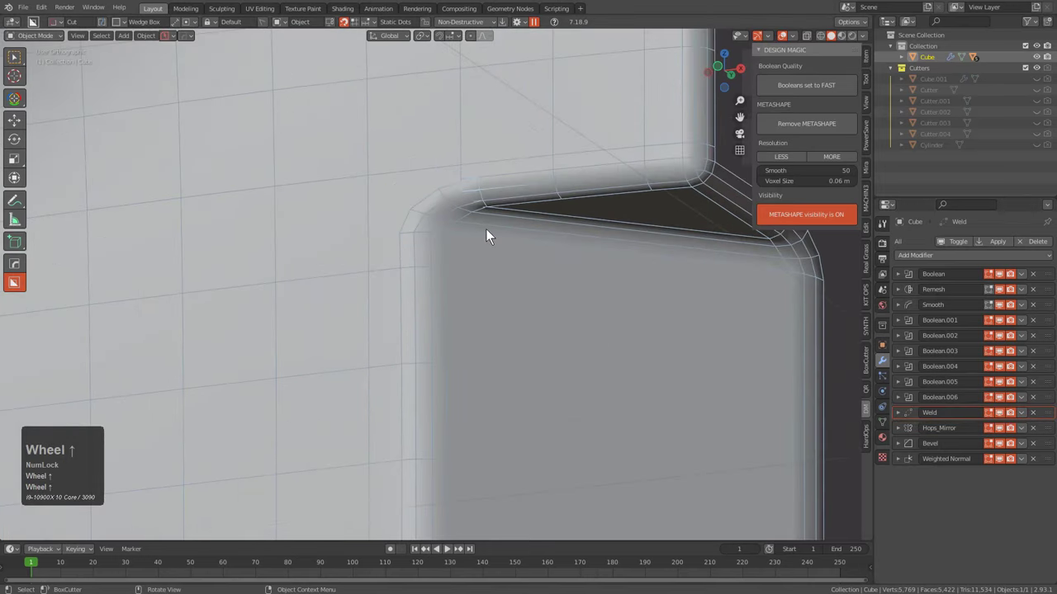
pyautogui.middleClick(548, 265)
pyautogui.scroll(3)
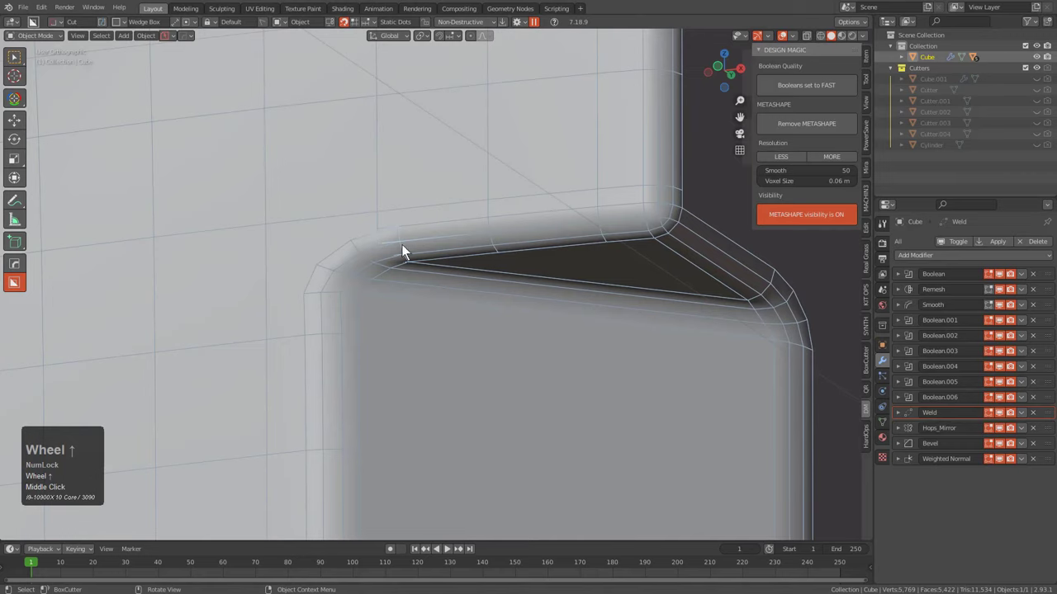
pyautogui.scroll(-3)
pyautogui.middleClick(500, 330)
pyautogui.scroll(3)
pyautogui.press('q')
pyautogui.click(477, 195)
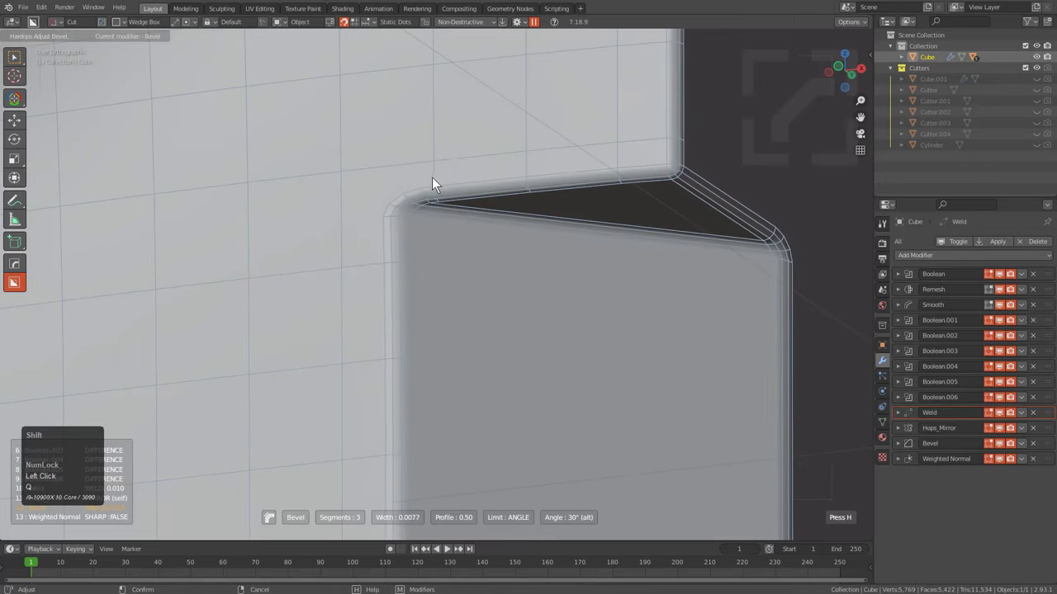
pyautogui.click(434, 184)
# Re-run Adjust Bevel to a narrow width of about 0.0148 m on the notch
pyautogui.scroll(-3)
pyautogui.scroll(3)
pyautogui.press('q')
pyautogui.click(535, 209)
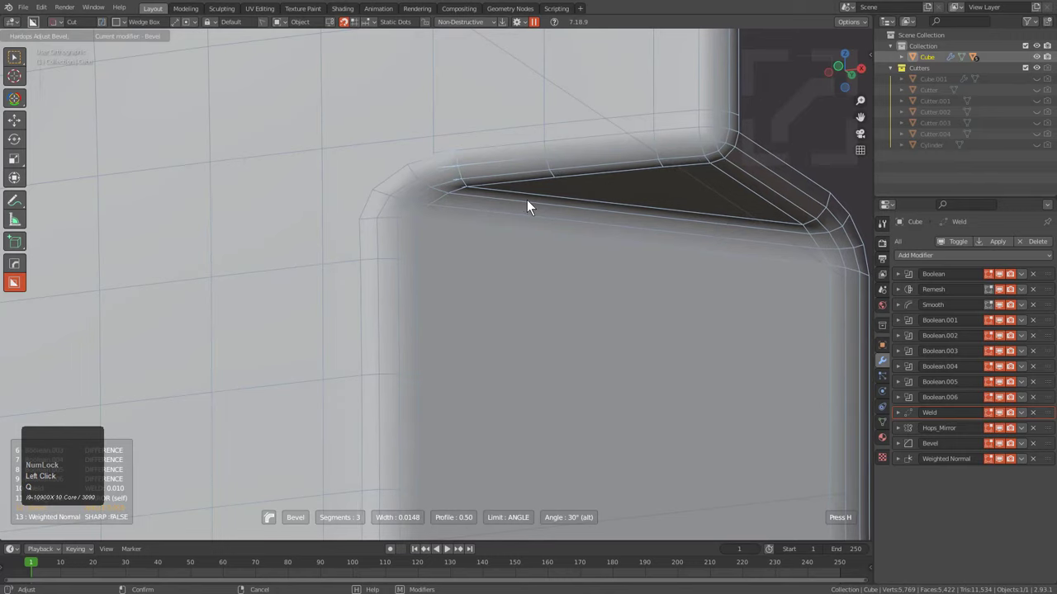
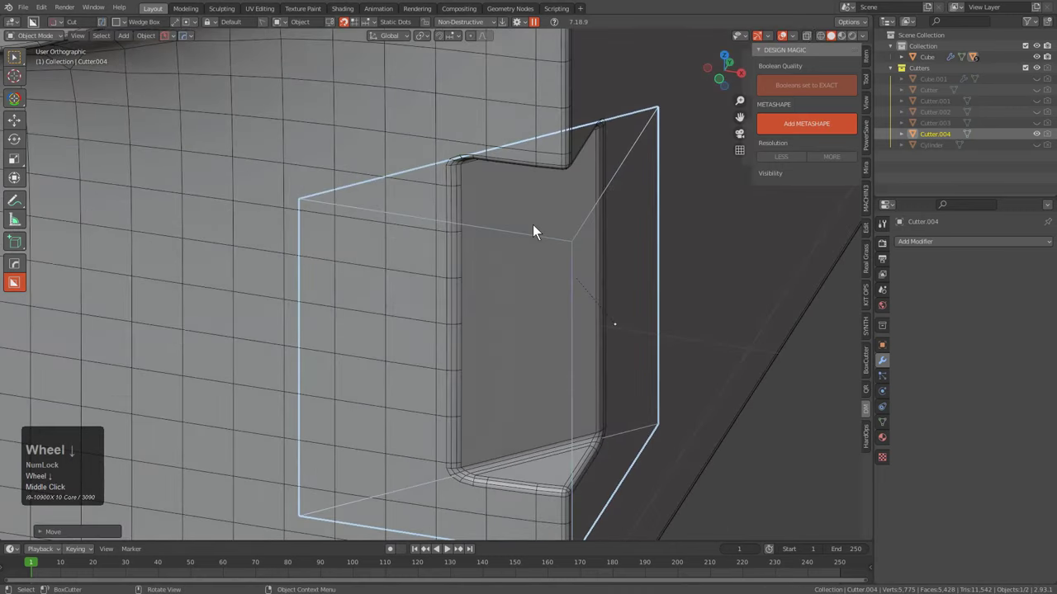
# Lower the Cube's notch bevel width with another Adjust Bevel pass
pyautogui.press('1')
pyautogui.scroll(-3)
pyautogui.click(534, 179)
pyautogui.middleClick(577, 231)
pyautogui.press('q')
pyautogui.click(551, 159)
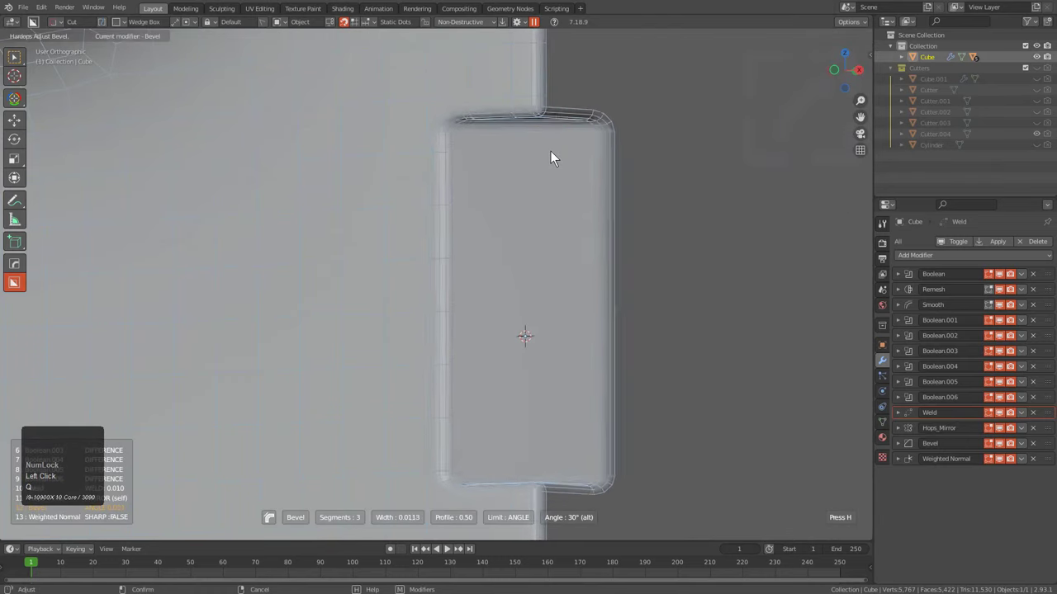
# Add a Circle ring inside the round recess on the block's front
pyautogui.doubleClick(549, 158)
pyautogui.scroll(-3)
pyautogui.middleClick(499, 232)
pyautogui.press('a')
pyautogui.scroll(-3)
pyautogui.middleClick(474, 209)
pyautogui.scroll(-3)
pyautogui.middleClick(464, 319)
pyautogui.scroll(-3)
pyautogui.moveTo(462, 295); pyautogui.dragTo(425, 260)
pyautogui.click(401, 254)
pyautogui.middleClick(425, 260)
pyautogui.scroll(3)
# Draw a circular boolean cut deepening the ring's centre
pyautogui.press('d')
pyautogui.click(452, 244)
pyautogui.moveTo(402, 237); pyautogui.dragTo(568, 348)
pyautogui.press('a')
pyautogui.press('b')
pyautogui.scroll(-3)
# Give the circle cutter a 30° HardOps bevel of 0.0145 m with three segments
pyautogui.press('space')
pyautogui.press('alt+a')
pyautogui.click(485, 200)
pyautogui.scroll(3)
pyautogui.press('q')
pyautogui.click(500, 204)
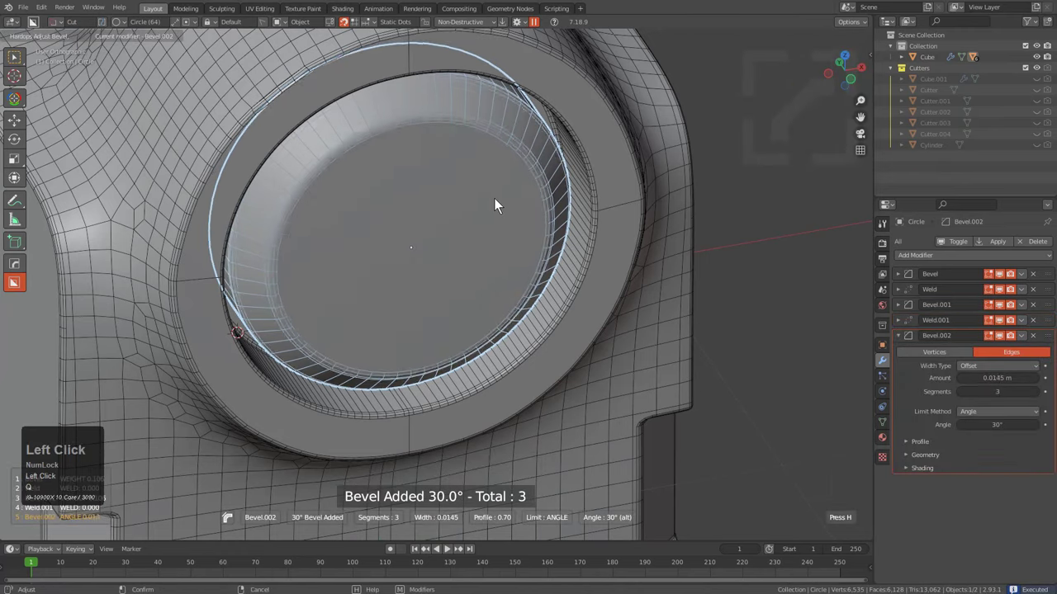
# Cut a small round BoxCutter hole through the centre of the front disc
pyautogui.click(500, 204)
pyautogui.moveTo(420, 255); pyautogui.dragTo(534, 286)
pyautogui.press('x')
pyautogui.moveTo(454, 255); pyautogui.dragTo(393, 182)
pyautogui.press('x')
pyautogui.press('x')
pyautogui.click(419, 248)
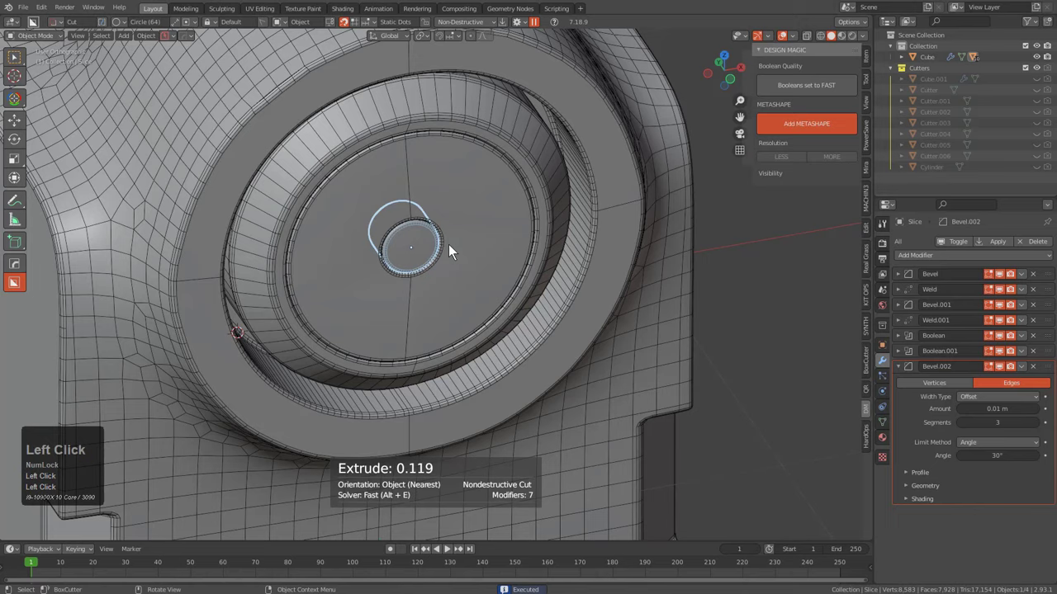
# Assign a blank HardOps material to the disc slice piece via Q > M
pyautogui.press('q')
pyautogui.write('qm')
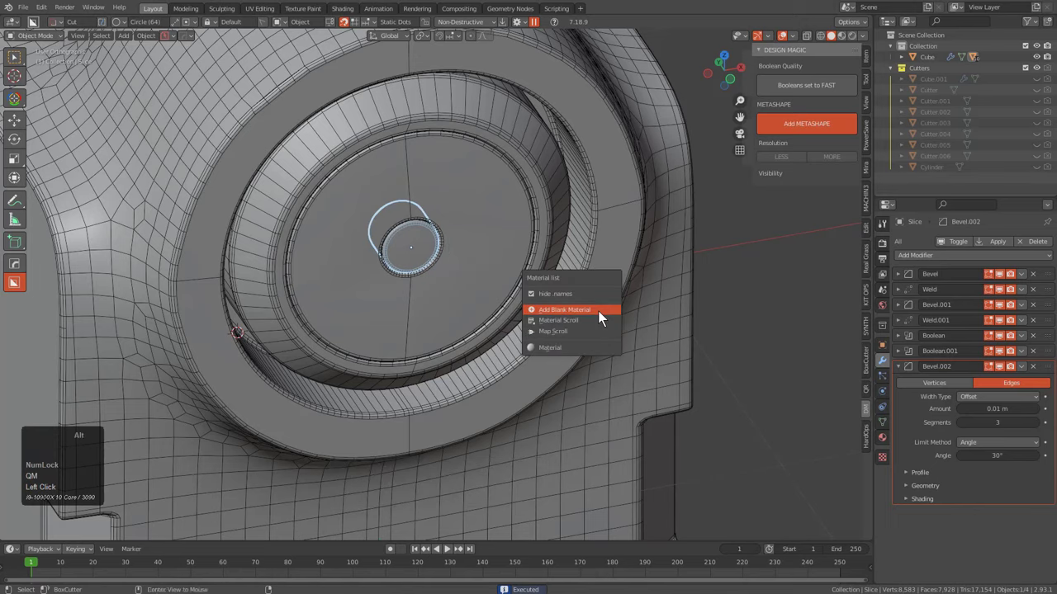
pyautogui.scroll(-3)
pyautogui.press('alt+a')
pyautogui.moveTo(566, 342); pyautogui.dragTo(382, 226)
pyautogui.scroll(-3)
pyautogui.click(382, 226)
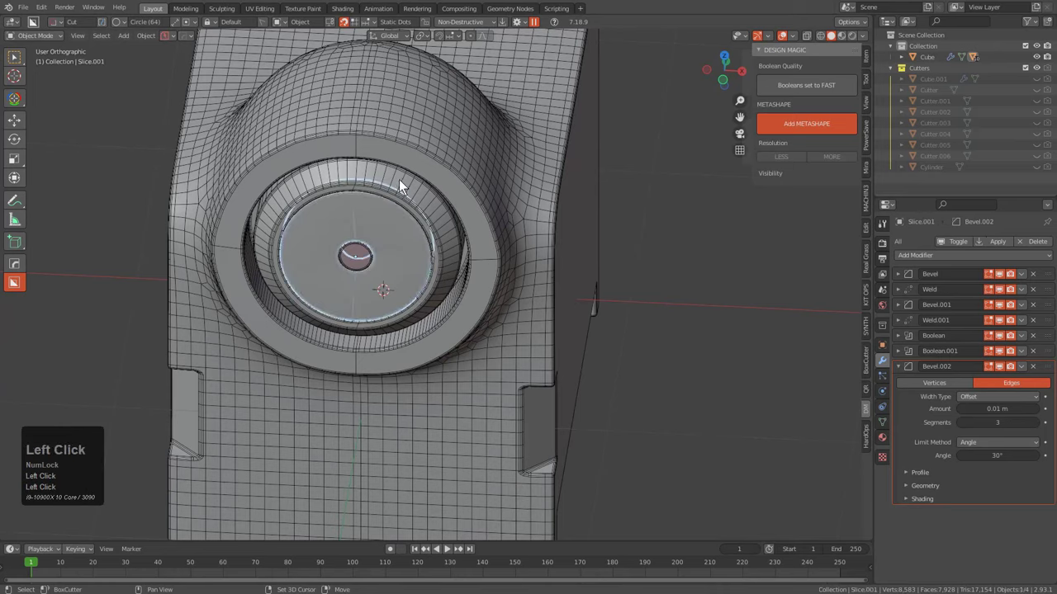
# Give the main body its own blank material
pyautogui.click(406, 155)
pyautogui.press('m')
pyautogui.moveTo(509, 293); pyautogui.dragTo(448, 291)
pyautogui.middleClick(523, 322)
pyautogui.press('alt+a')
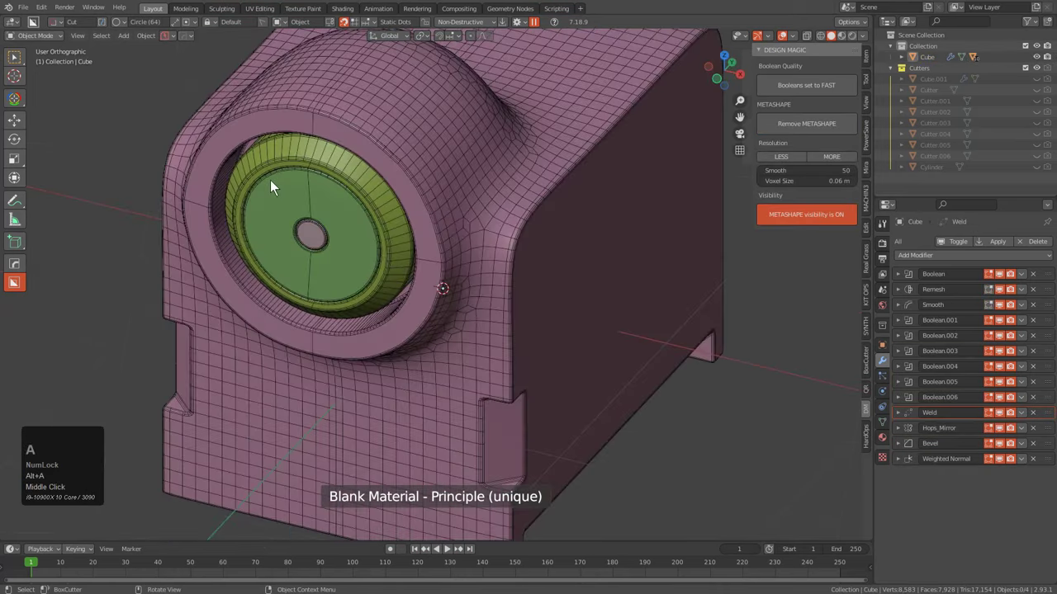
pyautogui.scroll(-3)
pyautogui.middleClick(478, 297)
# Preview the shaded canister in LookDev and orbit around it
pyautogui.doubleClick(845, 44)
pyautogui.press('v')
pyautogui.click(531, 263)
pyautogui.moveTo(563, 287); pyautogui.dragTo(600, 281)
pyautogui.scroll(-3)
pyautogui.middleClick(598, 256)
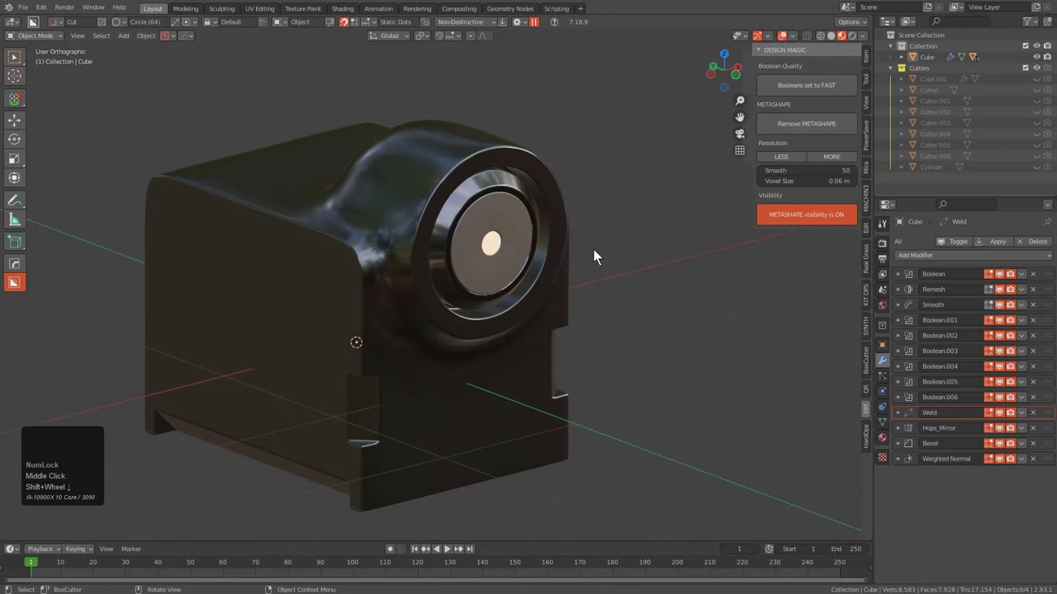
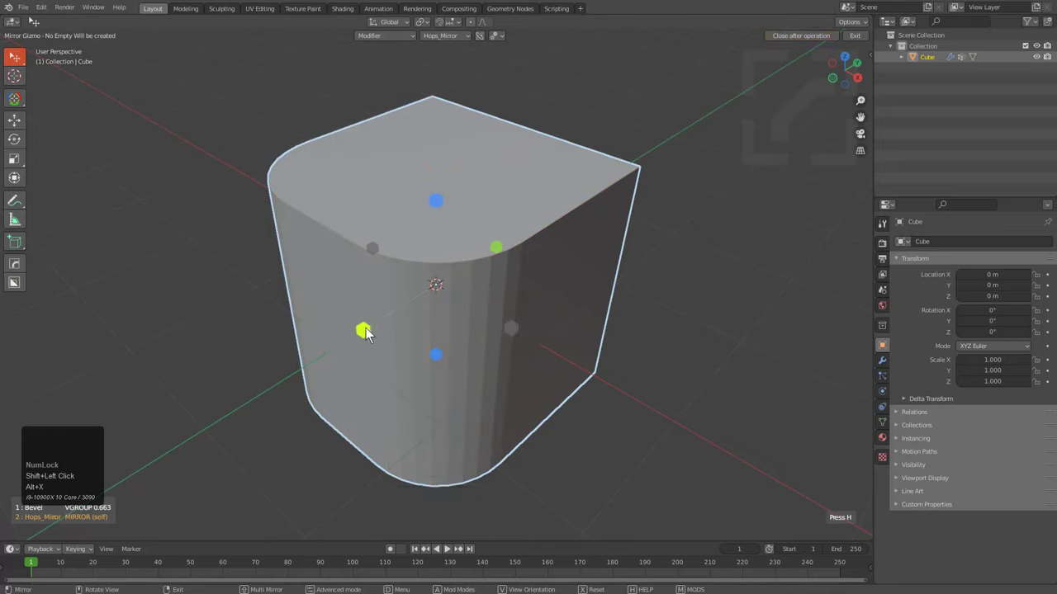
# Mirror the bevelled edge to all four vertical cube edges and confirm the segments
pyautogui.click(369, 335)
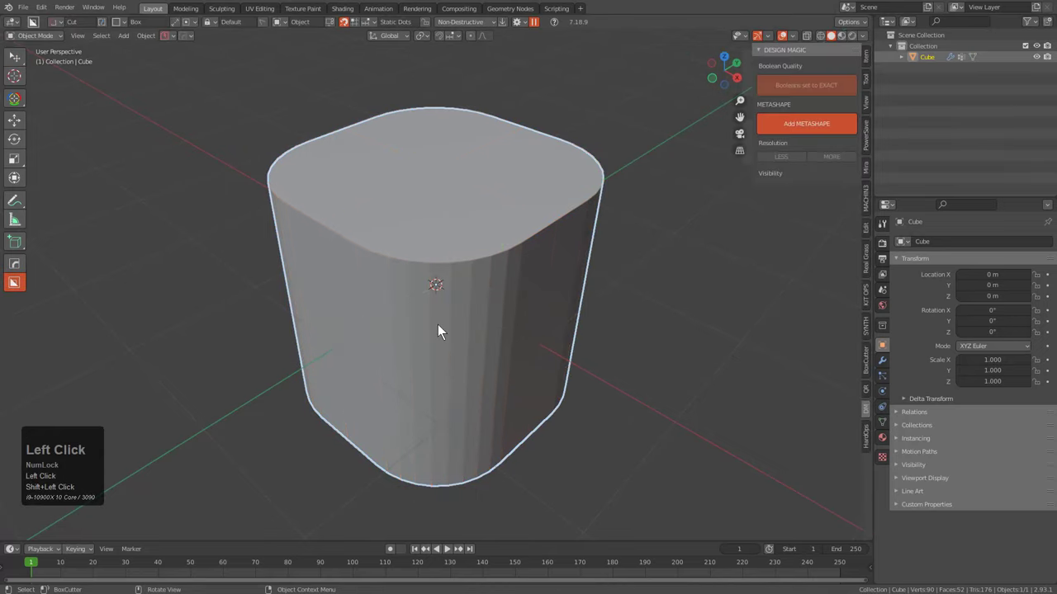
pyautogui.press('q')
pyautogui.click(449, 336)
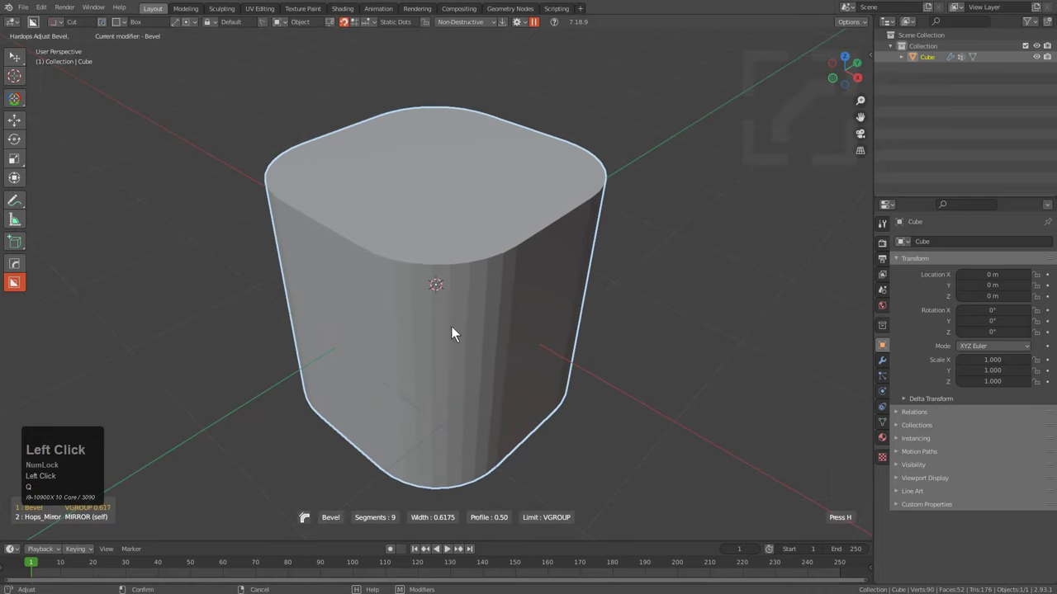
pyautogui.click(482, 333)
pyautogui.scroll(-3)
# Add a wide cylinder base via Q > Operations > To Shape, offset -Z and scaled up
pyautogui.press('q')
pyautogui.write('qot')
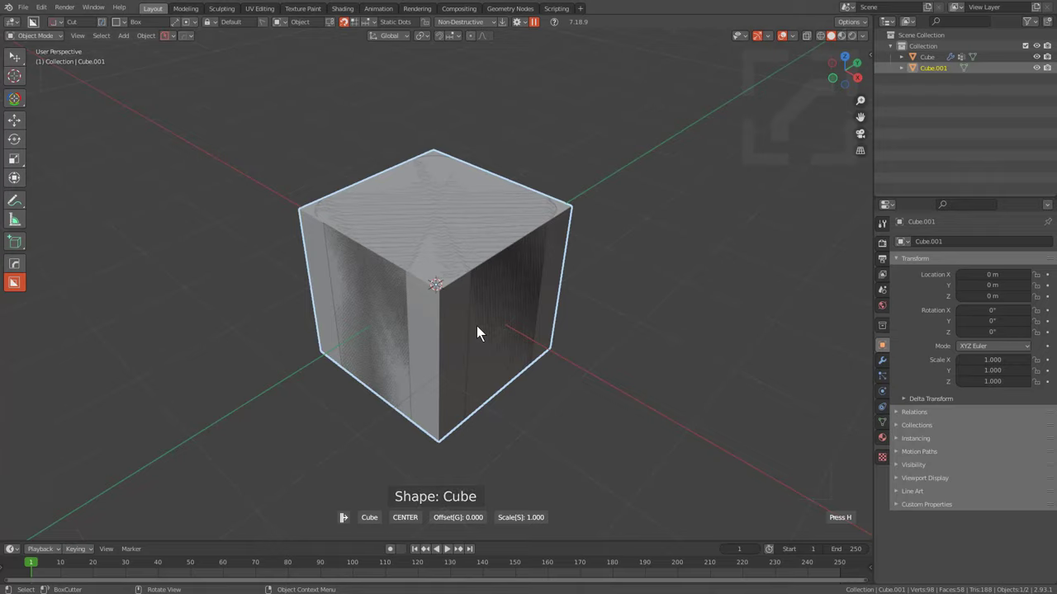
pyautogui.write('qot')
pyautogui.click(493, 331)
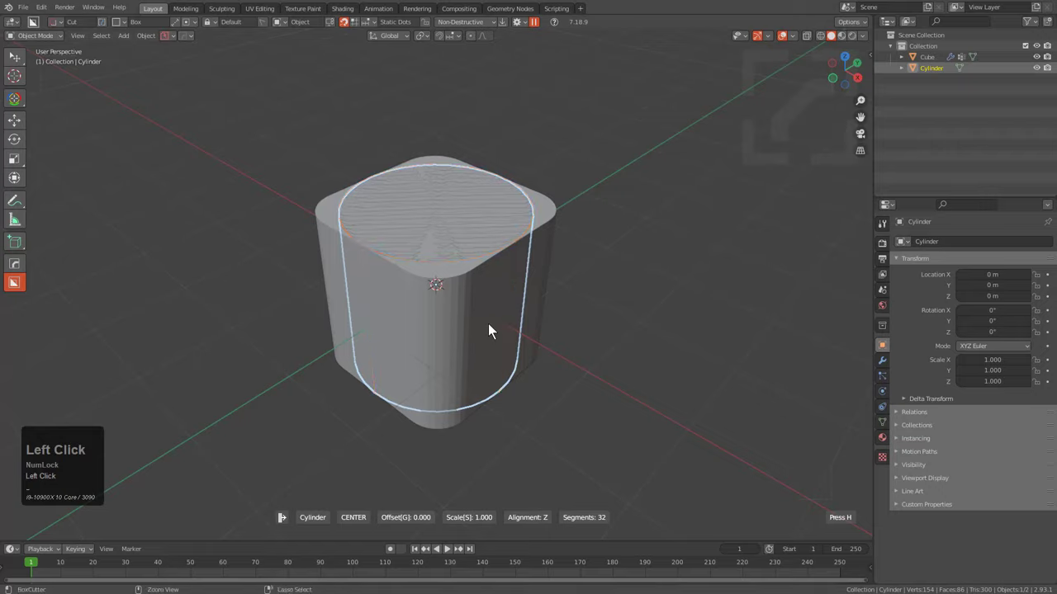
pyautogui.scroll(-3)
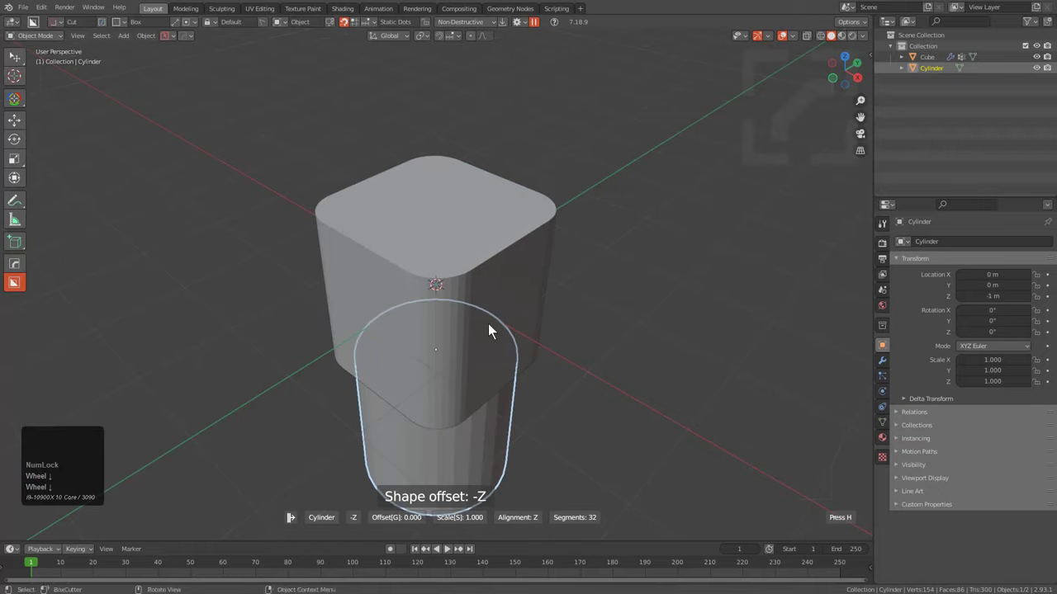
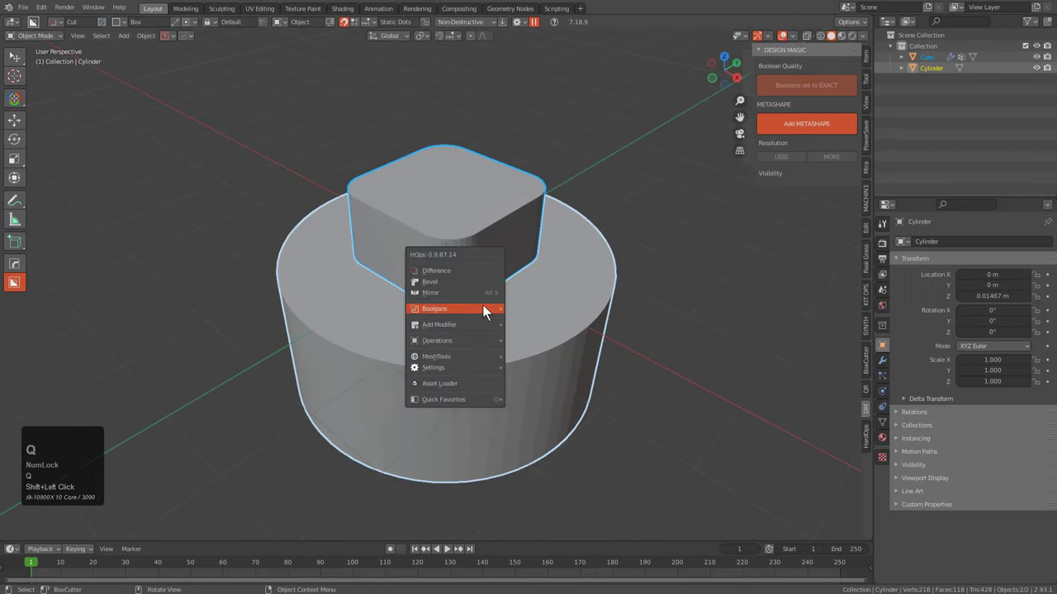
# Select the rounded block together with the cylinder base in front view
pyautogui.click(539, 340)
pyautogui.moveTo(539, 340); pyautogui.dragTo(450, 342)
pyautogui.press('1')
pyautogui.moveTo(310, 286); pyautogui.dragTo(487, 297)
pyautogui.scroll(3)
pyautogui.press('q')
pyautogui.click(484, 300)
pyautogui.moveTo(502, 369); pyautogui.dragTo(513, 277)
# Fuse the block onto the cylinder with a HardOps Q-menu Union boolean and inspect the result
pyautogui.press('q')
pyautogui.click(513, 278)
pyautogui.click(514, 277)
pyautogui.press('q')
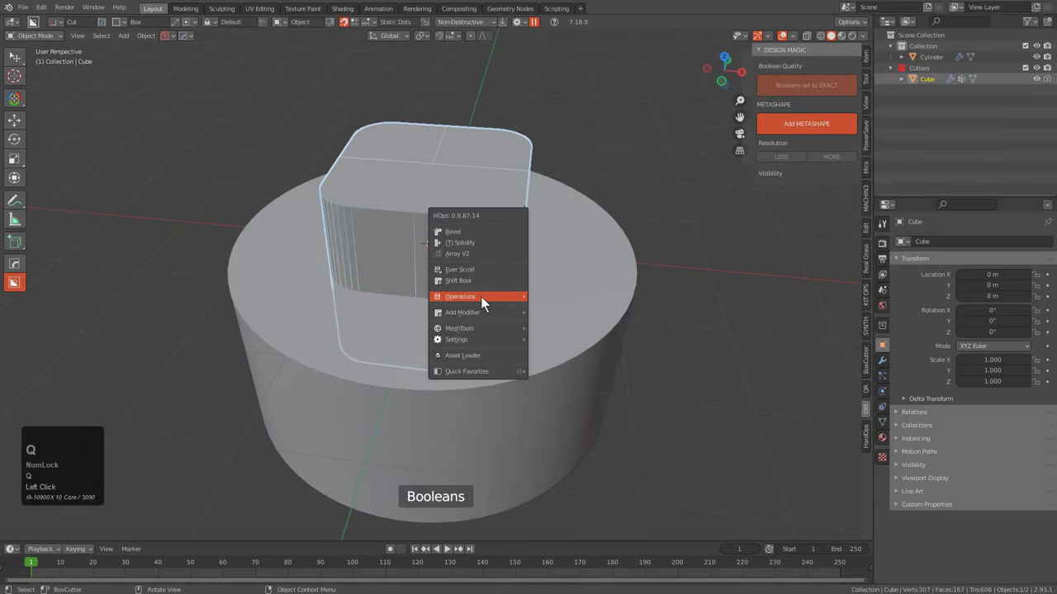
pyautogui.click(585, 341)
pyautogui.click(585, 334)
pyautogui.click(525, 266)
pyautogui.press('1')
pyautogui.middleClick(496, 295)
pyautogui.middleClick(442, 315)
pyautogui.click(469, 311)
pyautogui.scroll(-3)
pyautogui.middleClick(493, 298)
# Make a Clone Smart Apply copy of the joined cap and move it aside along X
pyautogui.press('q')
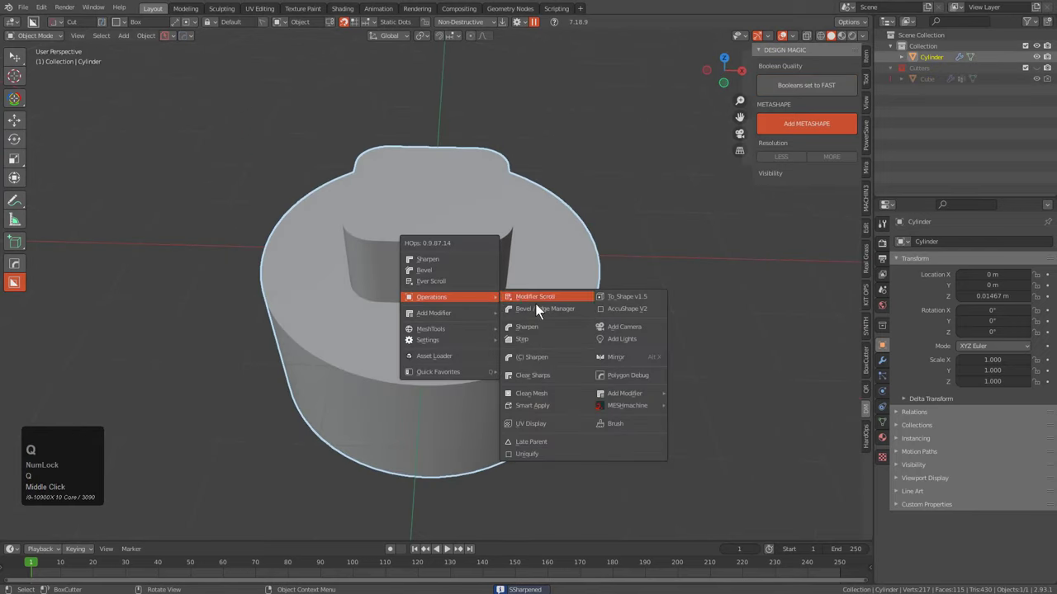
pyautogui.click(544, 410)
pyautogui.press('g')
pyautogui.click(532, 334)
pyautogui.press('x')
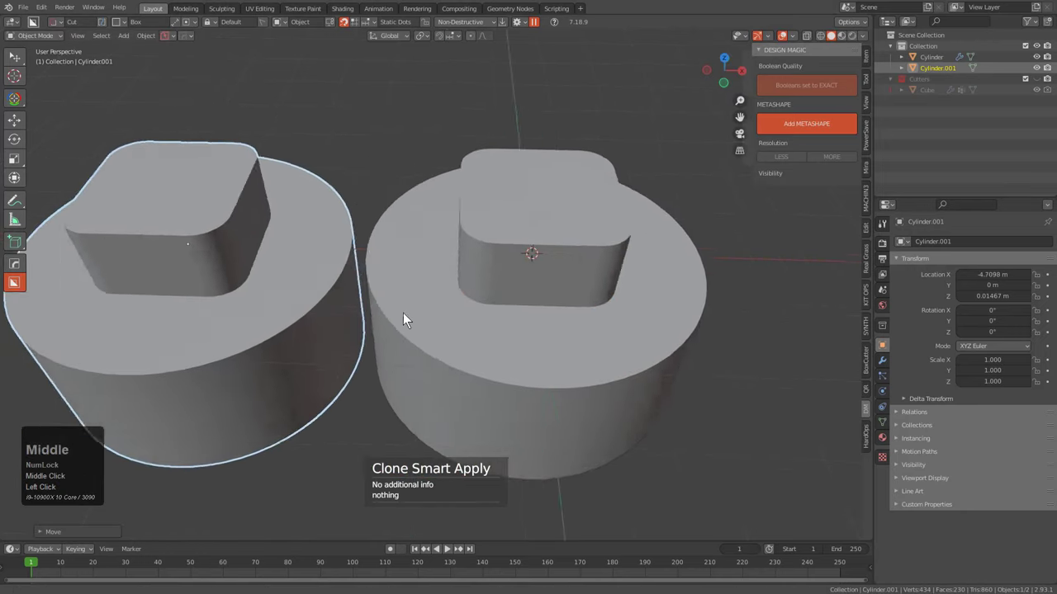
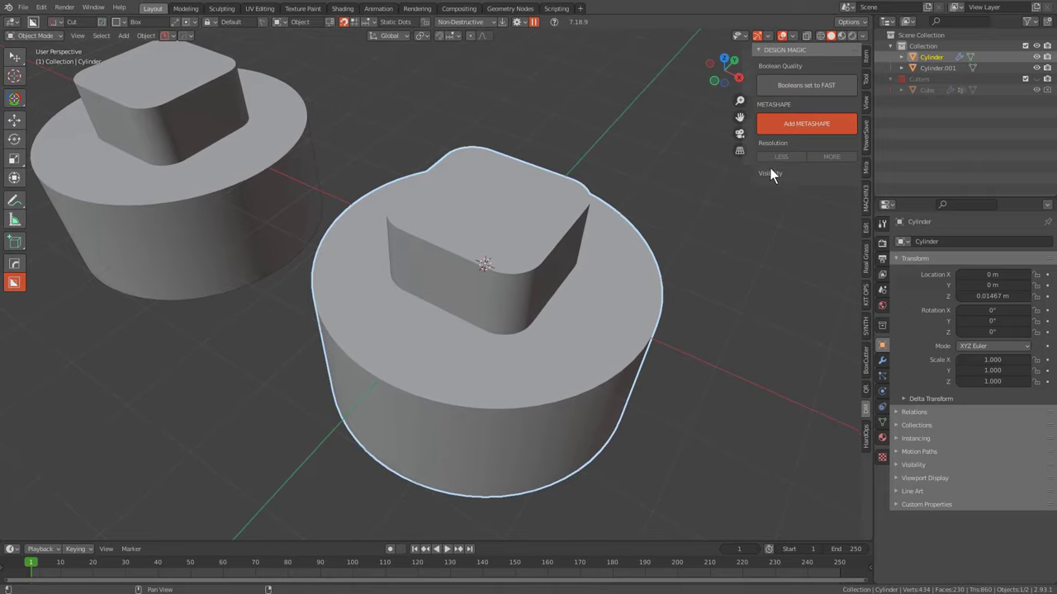
# Add a Metashape remesh to the cap at 0.025 m voxels, smoothing 100, with wireframe shown
pyautogui.click(801, 134)
pyautogui.middleClick(801, 134)
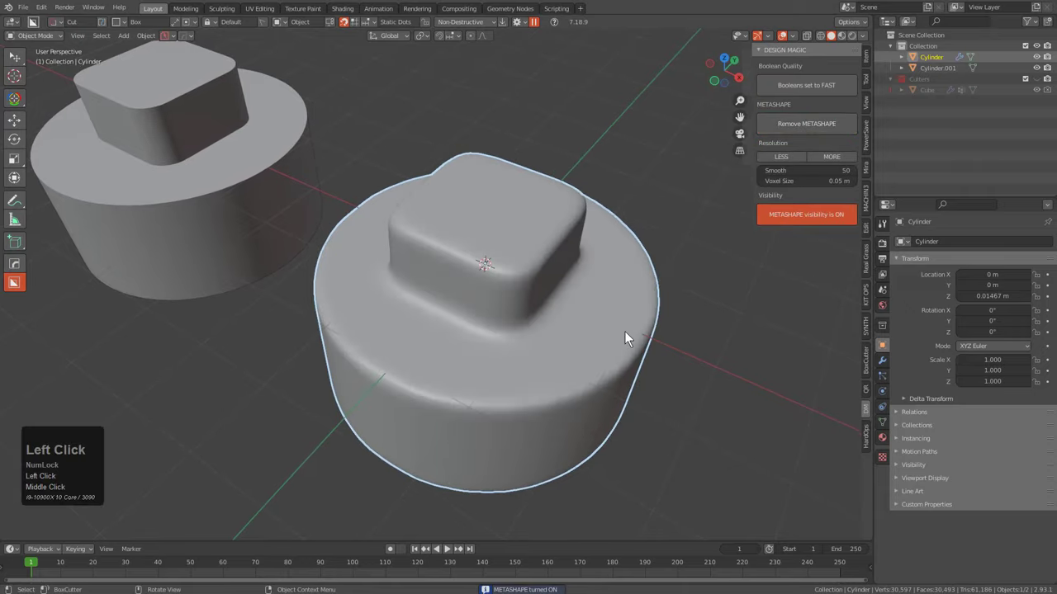
pyautogui.click(889, 369)
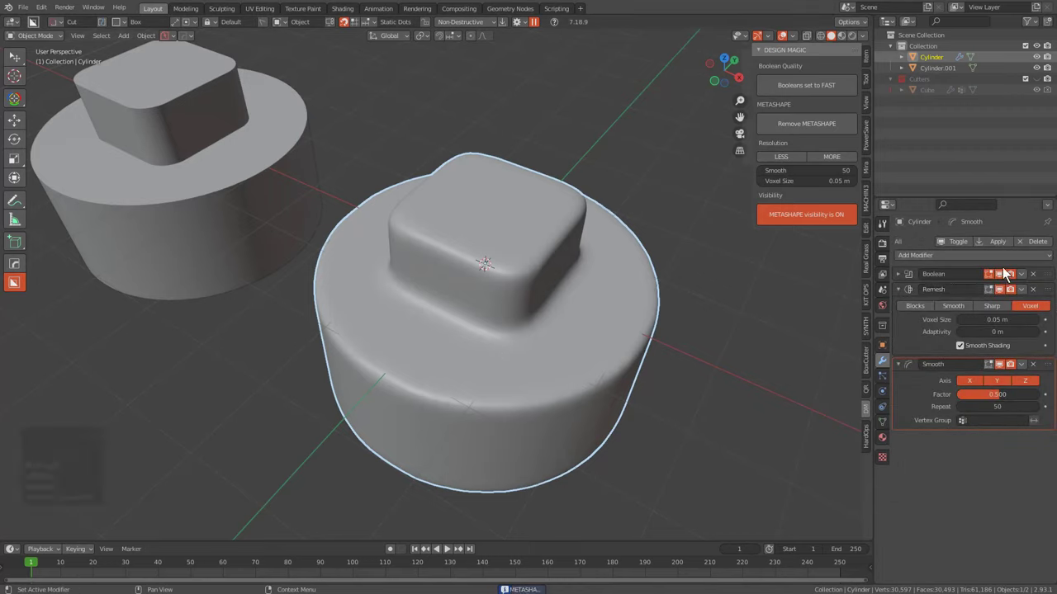
pyautogui.doubleClick(1005, 283)
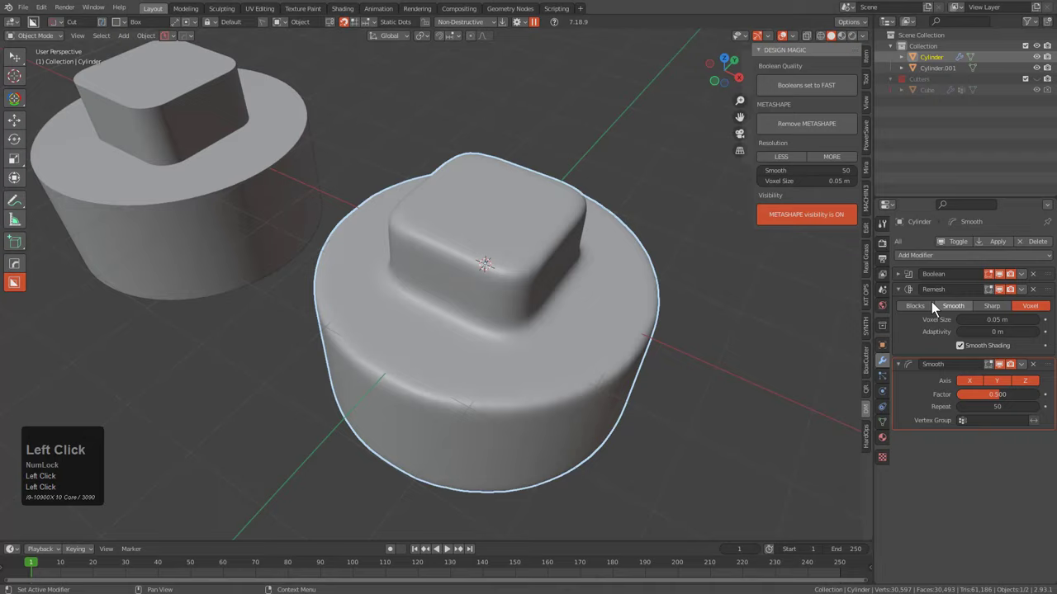
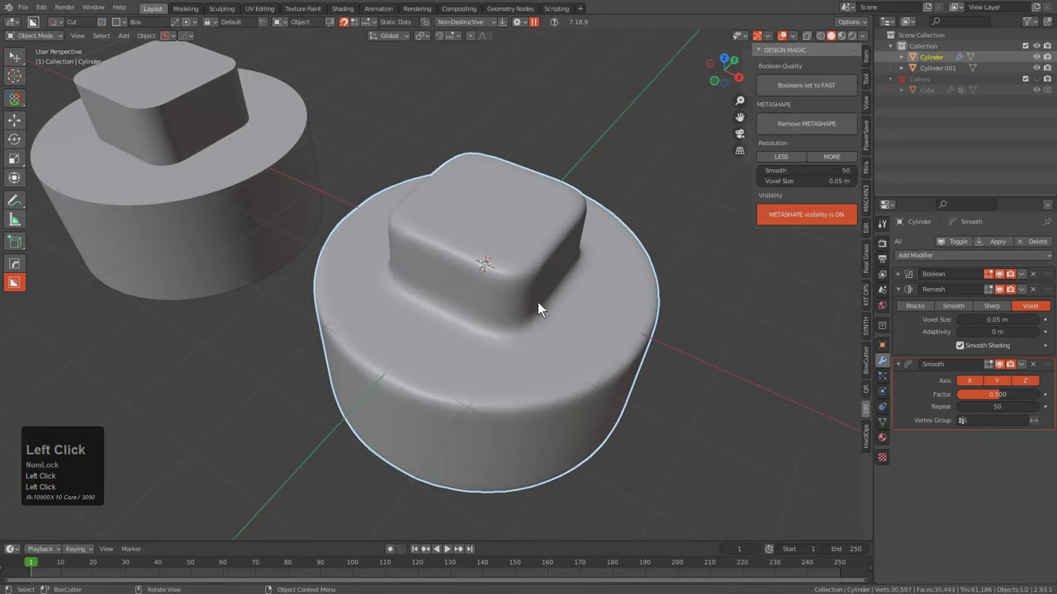
pyautogui.press('alt+v')
# Raise the Metashape remesh resolution with MORE, then drop it back with LESS
pyautogui.click(529, 313)
pyautogui.scroll(3)
pyautogui.moveTo(420, 337); pyautogui.dragTo(672, 185)
pyautogui.click(792, 158)
pyautogui.click(672, 185)
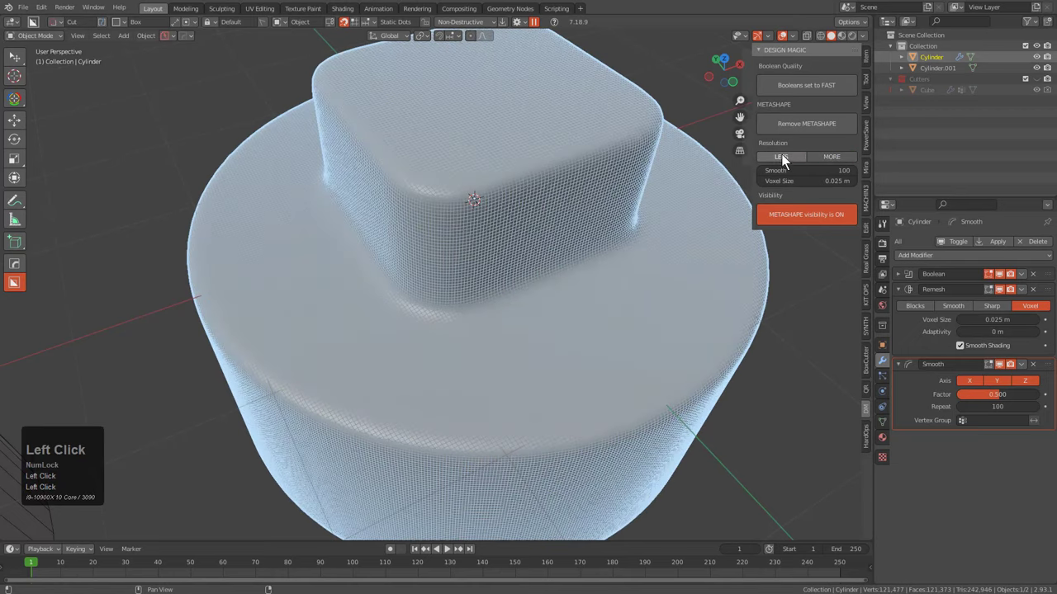
pyautogui.doubleClick(785, 162)
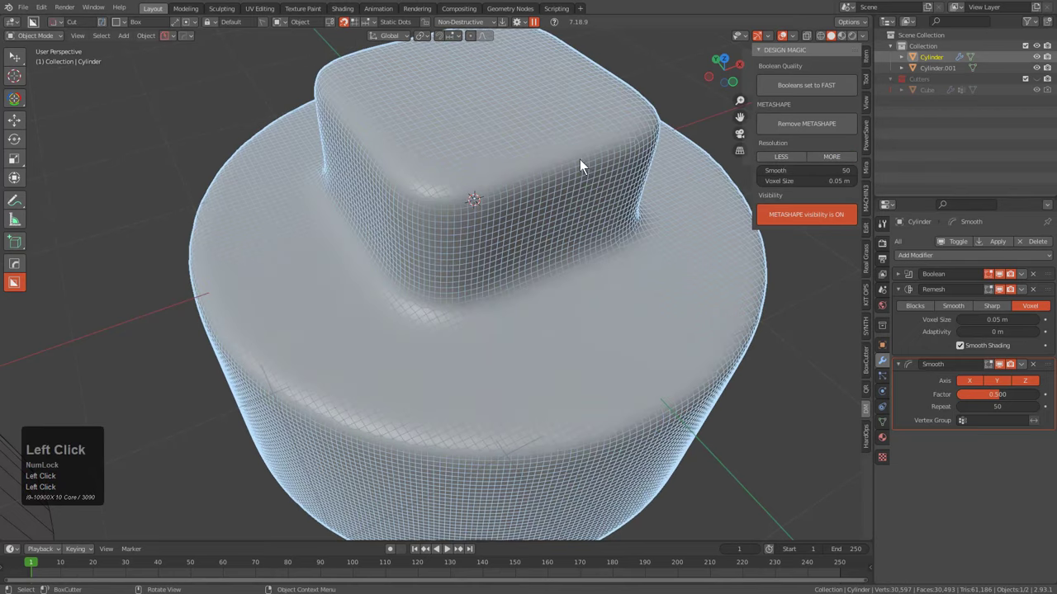
pyautogui.scroll(-3)
# Look straight down on the cap's top in orthographic view without the wireframe
pyautogui.middleClick(506, 345)
pyautogui.moveTo(501, 345); pyautogui.dragTo(603, 284)
pyautogui.press('alt+v')
pyautogui.click(603, 283)
pyautogui.scroll(-3)
pyautogui.moveTo(505, 365); pyautogui.dragTo(485, 313)
pyautogui.press('KP_5')
# Draw BoxCutter boxes across the cap top and extrude them through as groove cuts
pyautogui.press('d')
pyautogui.click(480, 312)
pyautogui.moveTo(337, 140); pyautogui.dragTo(730, 444)
pyautogui.moveTo(729, 444); pyautogui.dragTo(448, 267)
pyautogui.moveTo(457, 285); pyautogui.dragTo(604, 412)
pyautogui.moveTo(455, 237); pyautogui.dragTo(604, 412)
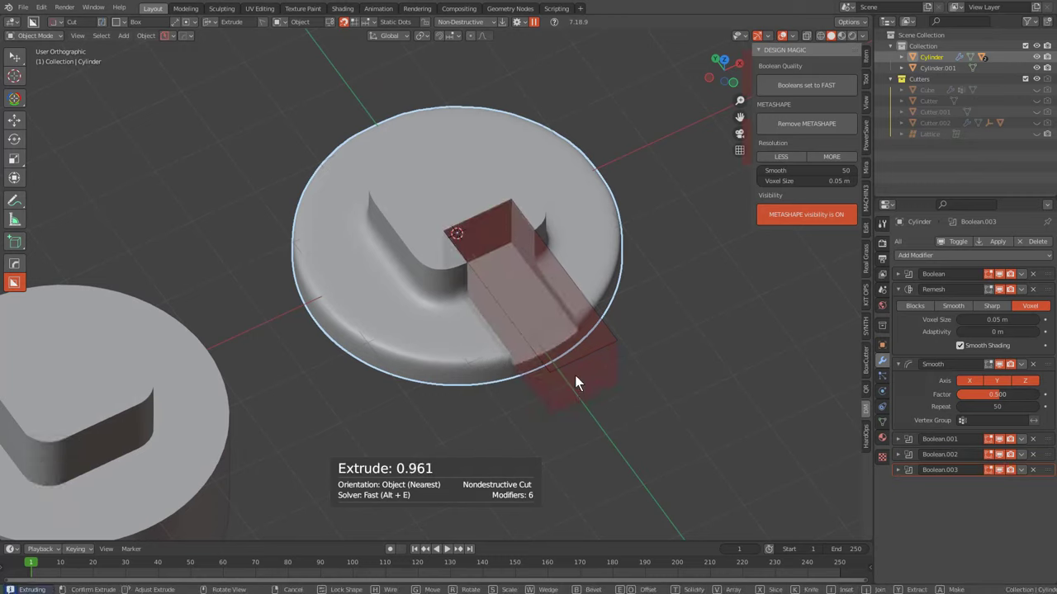
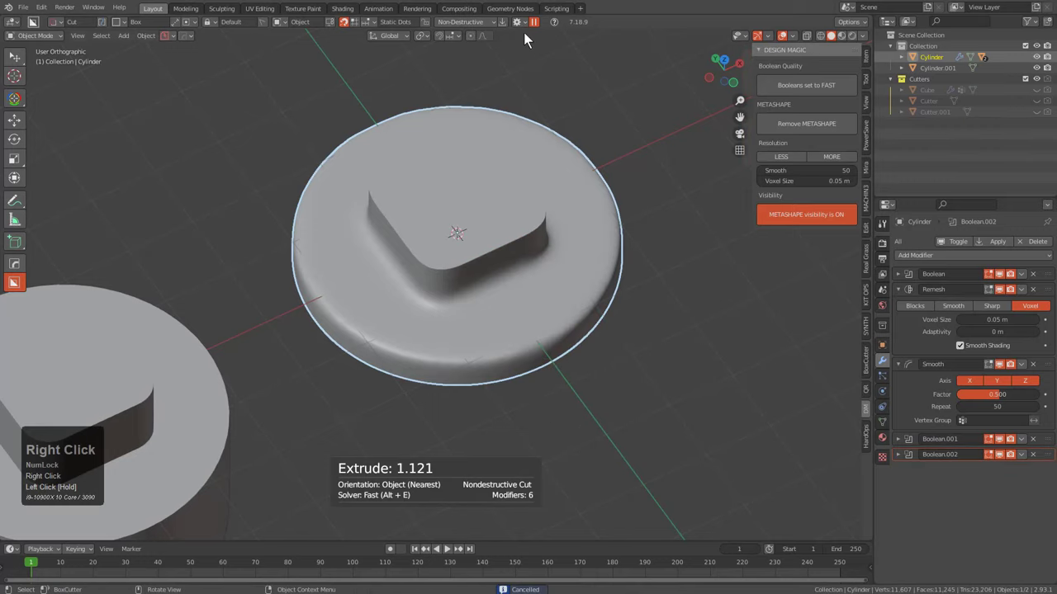
# Cut a box across the raised block and confirm it
pyautogui.scroll(3)
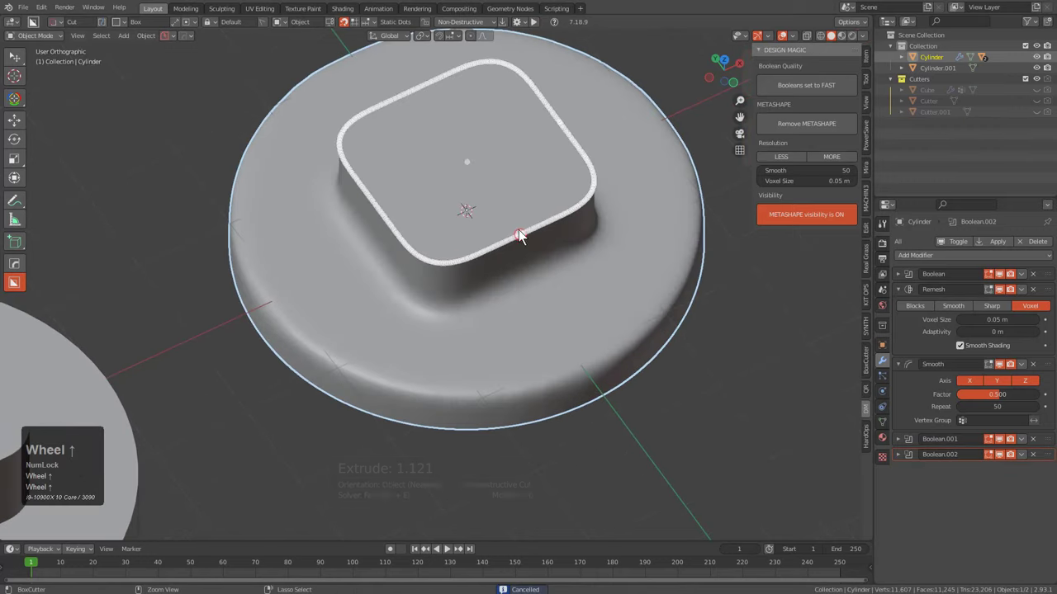
pyautogui.moveTo(527, 239); pyautogui.dragTo(620, 351)
pyautogui.middleClick(610, 368)
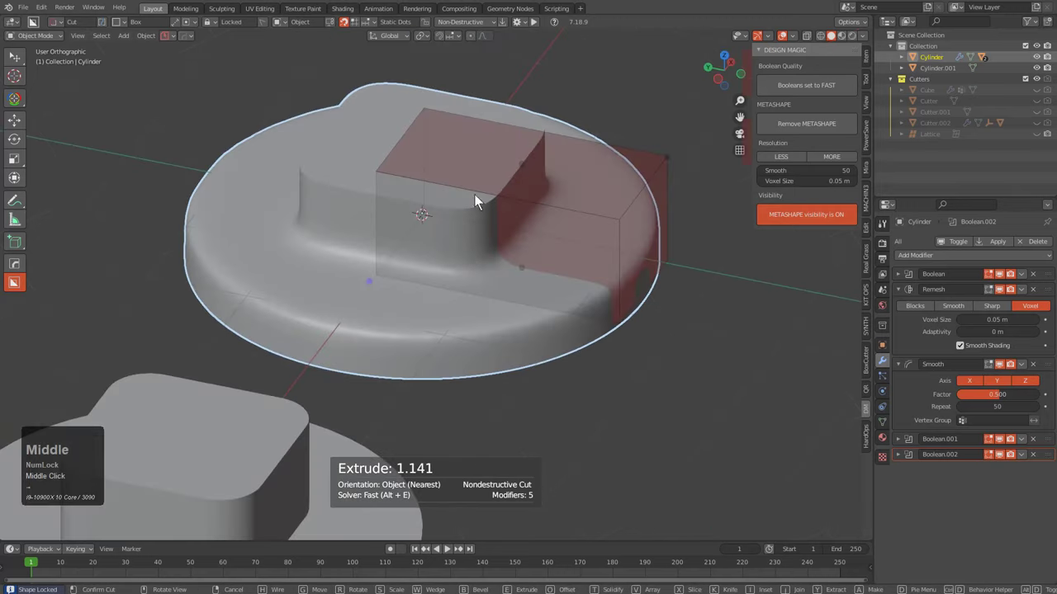
pyautogui.moveTo(466, 281); pyautogui.dragTo(551, 313)
pyautogui.press('g')
pyautogui.click(551, 313)
# Carve a rounded-corner box pocket through the block as Boolean.003
pyautogui.middleClick(586, 329)
pyautogui.middleClick(574, 325)
pyautogui.scroll(3)
pyautogui.moveTo(591, 349); pyautogui.dragTo(543, 332)
pyautogui.moveTo(557, 323); pyautogui.dragTo(542, 332)
pyautogui.middleClick(542, 332)
pyautogui.press('b')
pyautogui.scroll(3)
pyautogui.scroll(3)
pyautogui.click(575, 354)
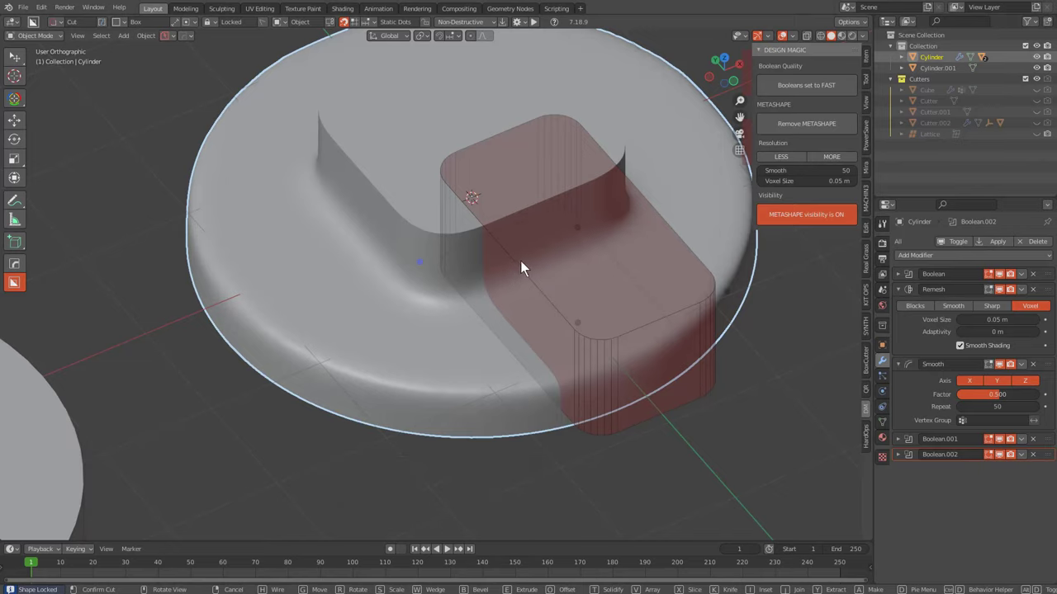
pyautogui.doubleClick(526, 271)
pyautogui.moveTo(519, 282); pyautogui.dragTo(436, 242)
pyautogui.click(435, 241)
# Mirror the cuts across the cap with a Hops_Mirror modifier to complete the H
pyautogui.press('alt+x')
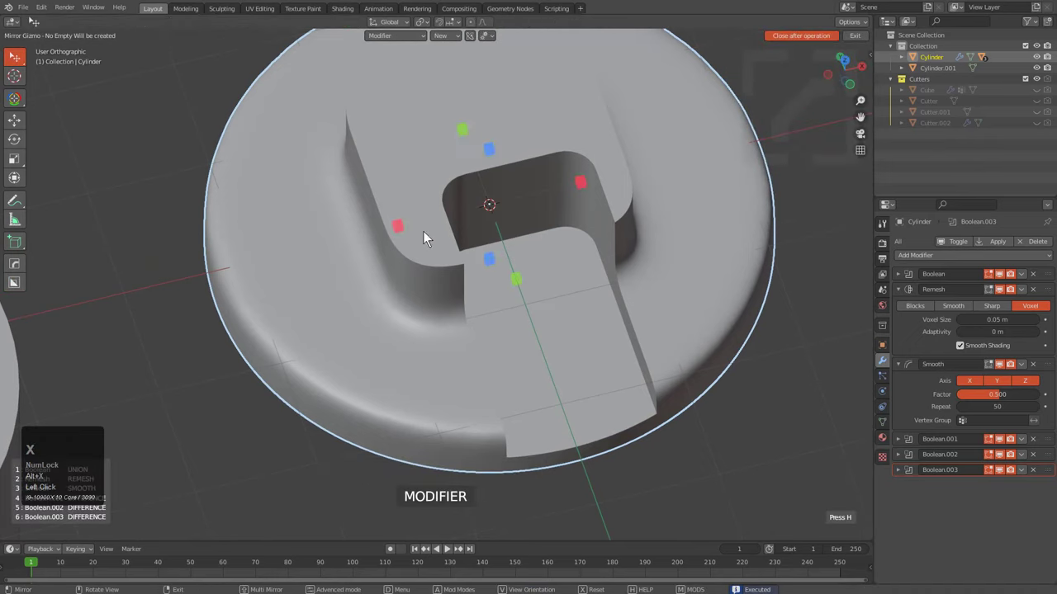
pyautogui.click(402, 233)
pyautogui.moveTo(437, 287); pyautogui.dragTo(412, 198)
pyautogui.click(527, 245)
pyautogui.scroll(-3)
pyautogui.moveTo(456, 222); pyautogui.dragTo(454, 224)
# Review the symmetric H cap with its mesh wireframe displayed
pyautogui.press('v')
pyautogui.press('e')
pyautogui.moveTo(594, 322); pyautogui.dragTo(500, 279)
pyautogui.middleClick(500, 278)
pyautogui.scroll(3)
pyautogui.press('alt+v')
pyautogui.click(512, 278)
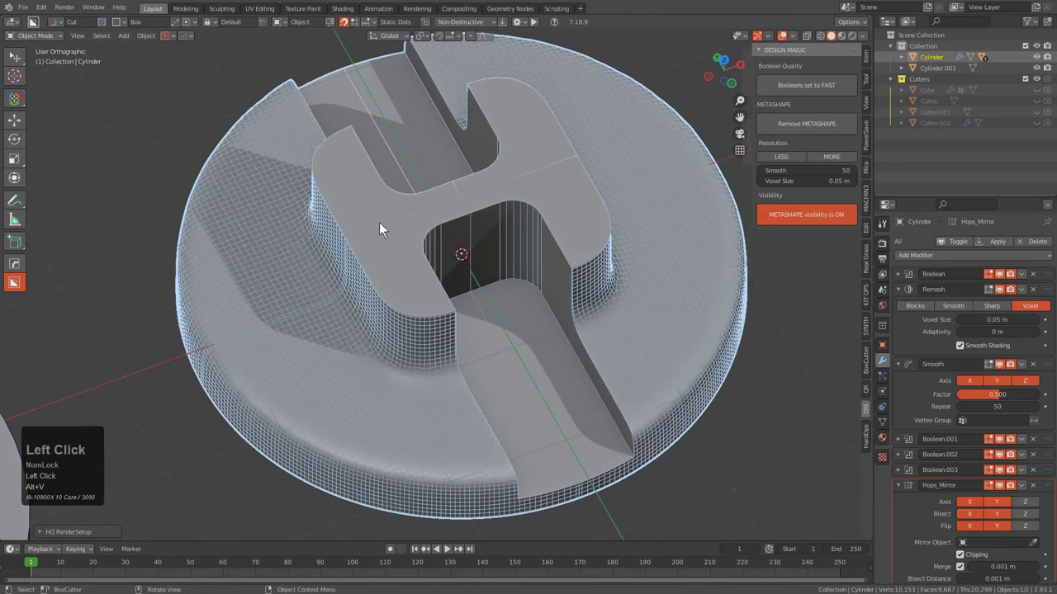
pyautogui.scroll(3)
# Clone Smart Apply the H cap as Cylinder.002 and inset its H-top faces
pyautogui.press('q')
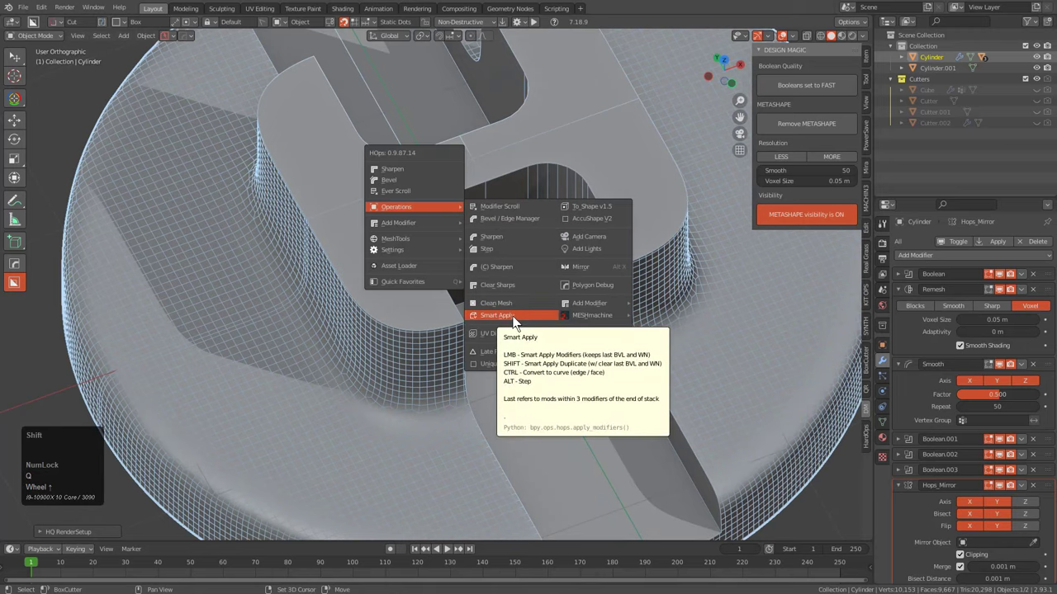
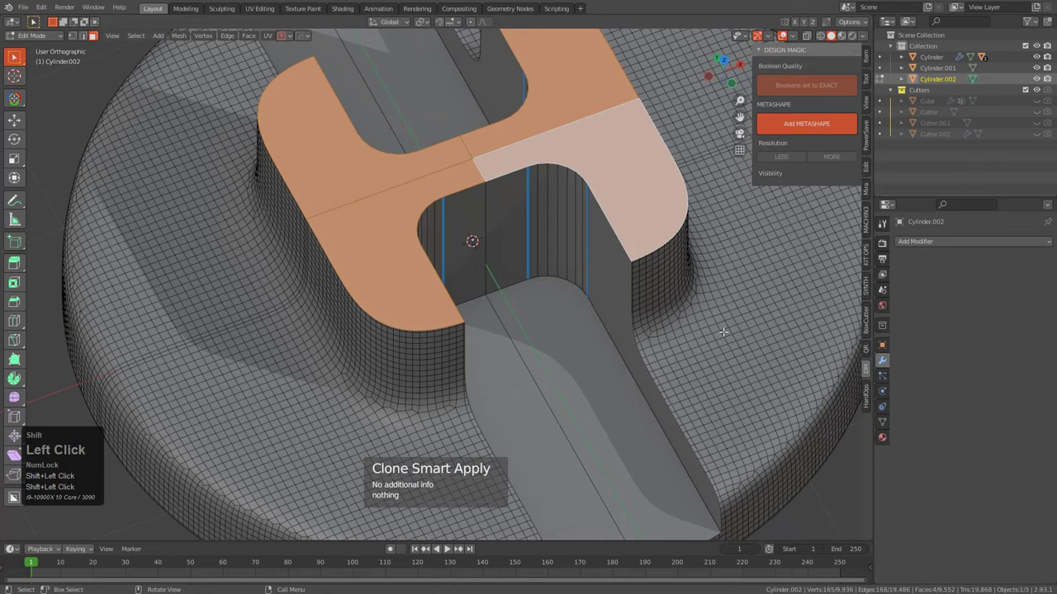
pyautogui.press('i')
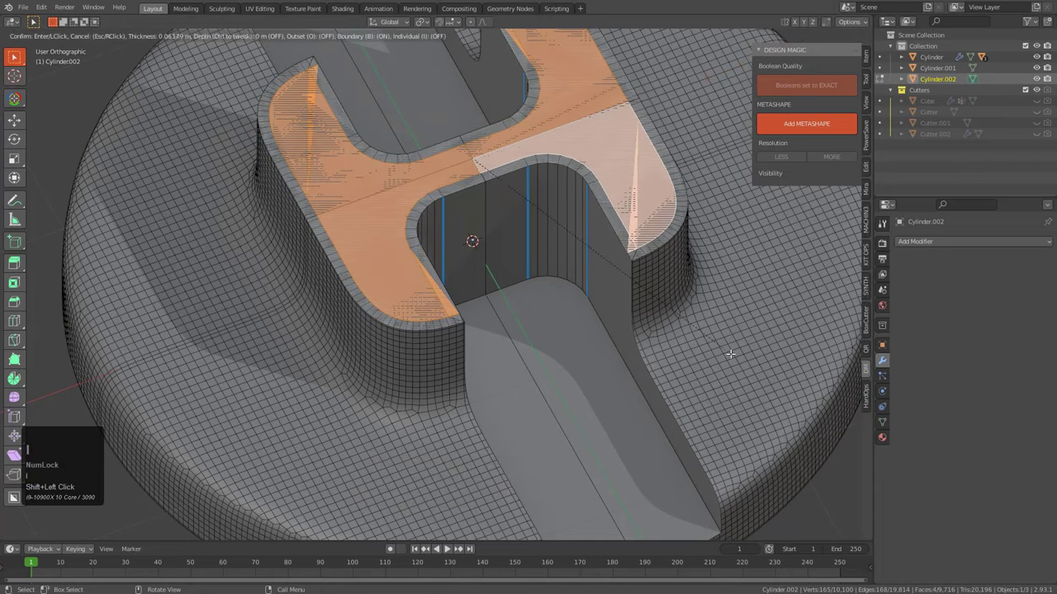
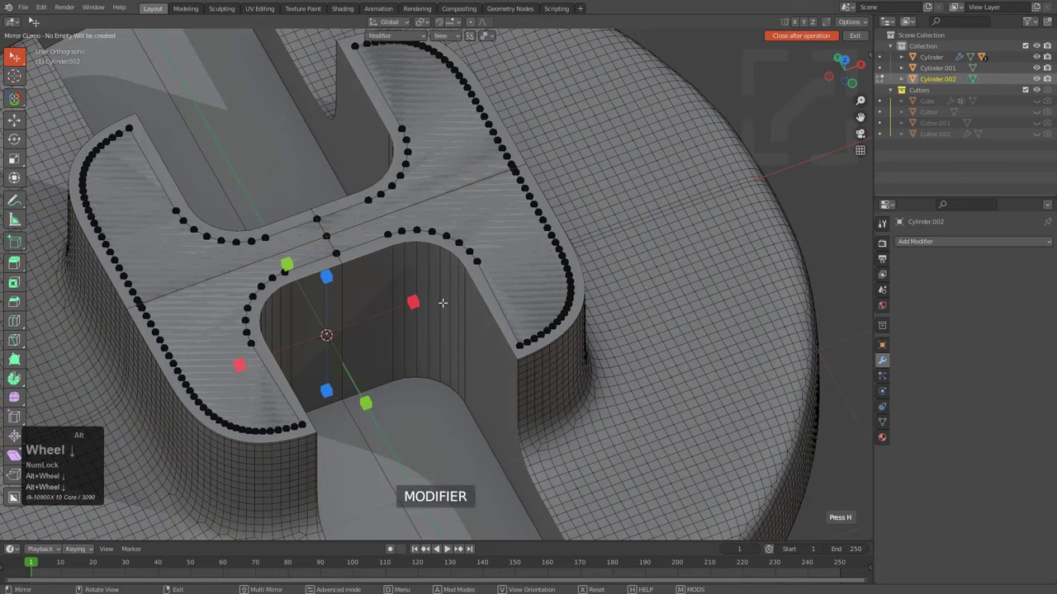
# Zoom in on Cylinder.002's inset H outline border
pyautogui.scroll(3)
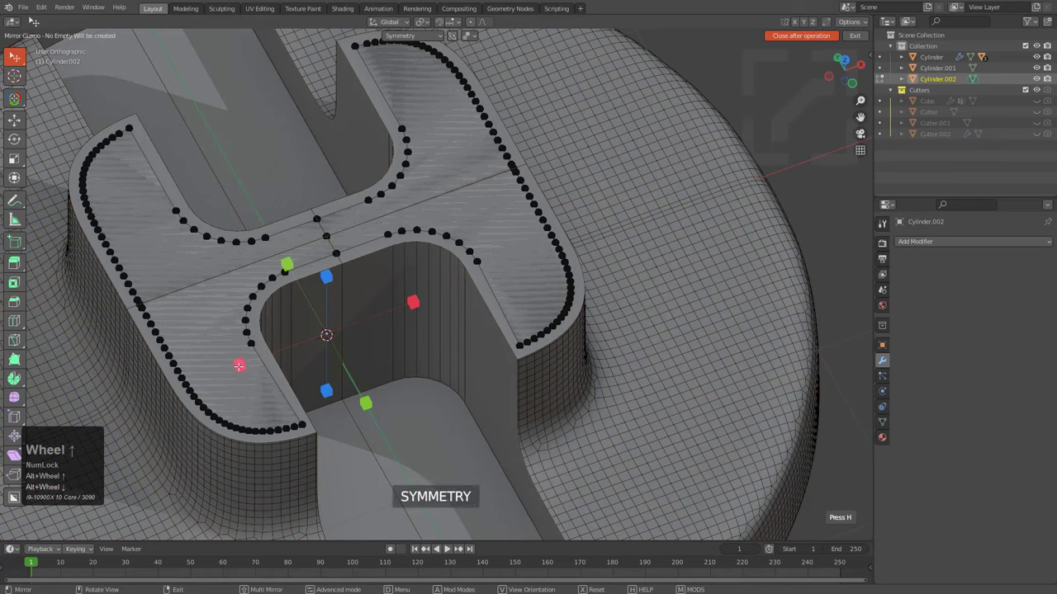
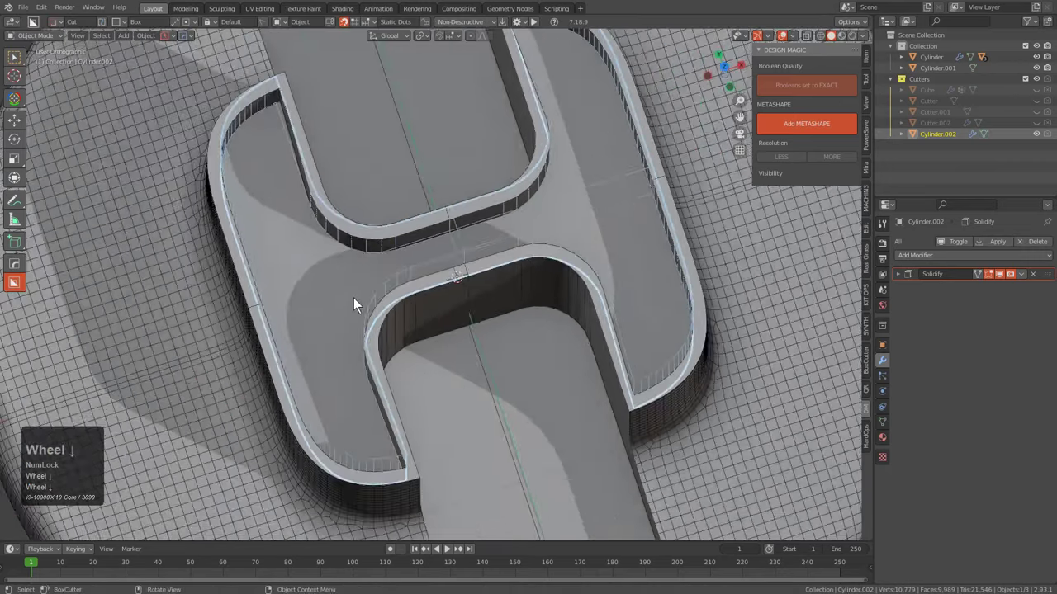
# Recess the H outline cutter into the cap as a boolean channel
pyautogui.middleClick(370, 298)
pyautogui.middleClick(375, 292)
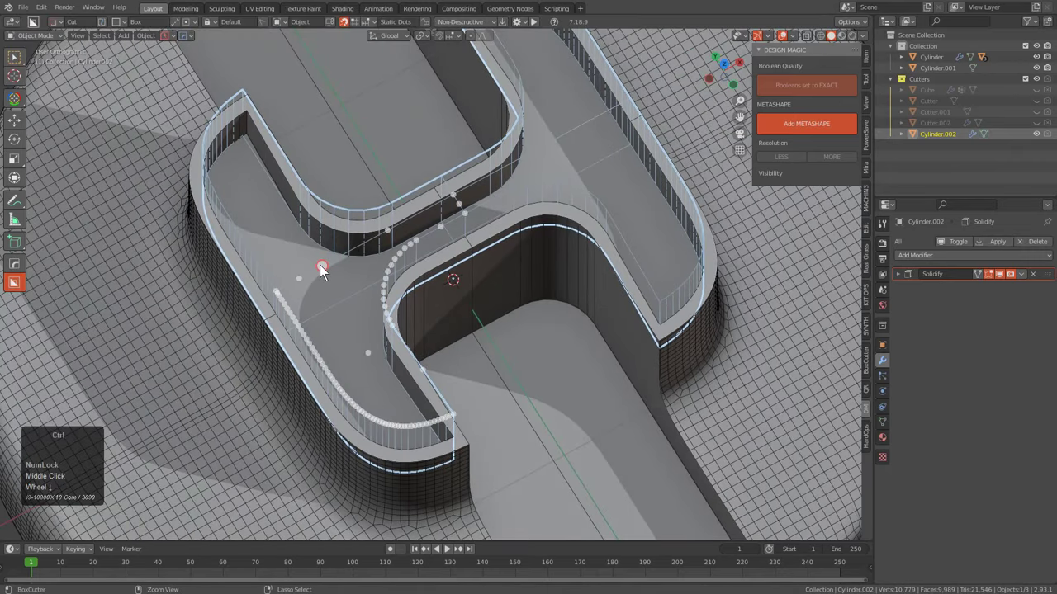
pyautogui.press('d')
pyautogui.click(377, 230)
pyautogui.moveTo(329, 270); pyautogui.dragTo(395, 273)
pyautogui.press('Left')
pyautogui.scroll(-3)
pyautogui.press('1')
pyautogui.press('1')
pyautogui.moveTo(419, 293); pyautogui.dragTo(540, 30)
pyautogui.scroll(3)
pyautogui.click(539, 30)
# Draw a BoxCutter circle cut to form a round bolt boss with a hole and adjust its bevel
pyautogui.middleClick(373, 271)
pyautogui.scroll(3)
pyautogui.click(341, 283)
pyautogui.moveTo(333, 286); pyautogui.dragTo(372, 266)
pyautogui.press('Tab')
pyautogui.click(372, 266)
pyautogui.press('Tab')
pyautogui.moveTo(372, 266); pyautogui.dragTo(414, 344)
pyautogui.press('b')
pyautogui.scroll(-3)
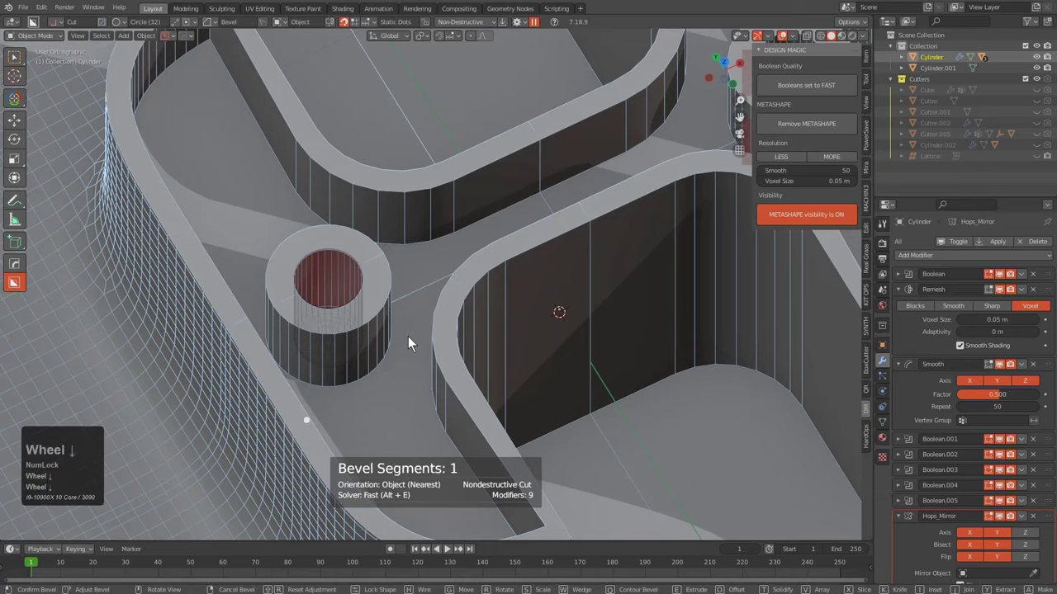
# Adjust the bevel width on the bolt-hole cut and lock the shape
pyautogui.press('shift+f')
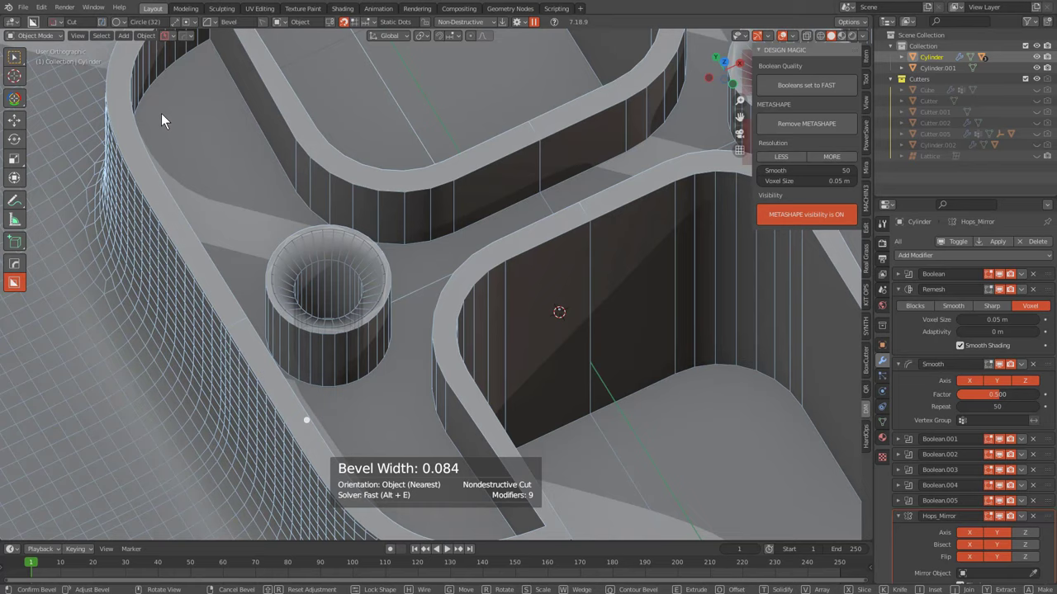
pyautogui.click(156, 115)
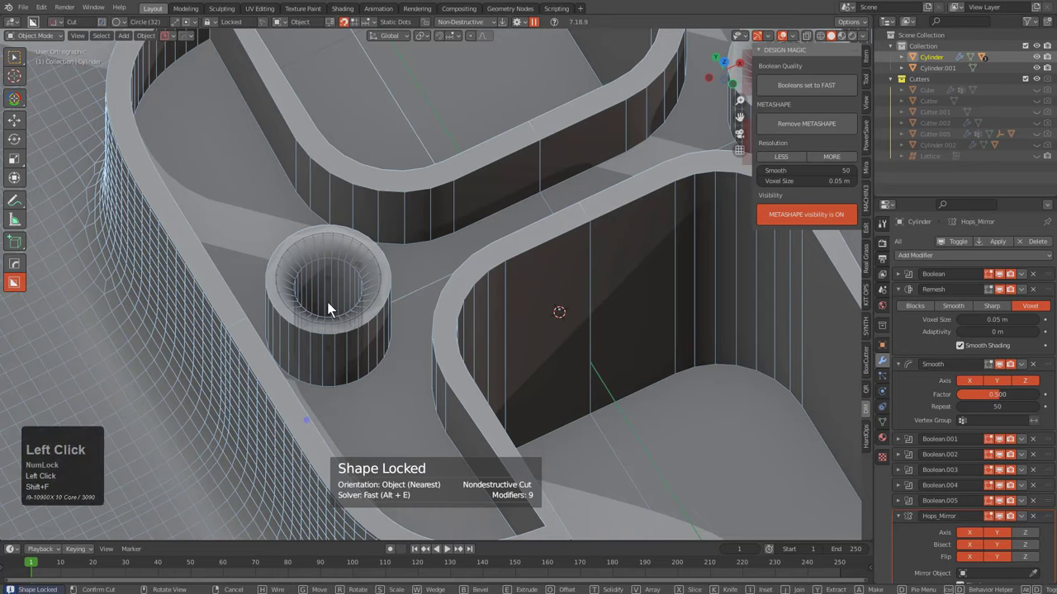
pyautogui.scroll(-3)
pyautogui.middleClick(467, 331)
pyautogui.scroll(3)
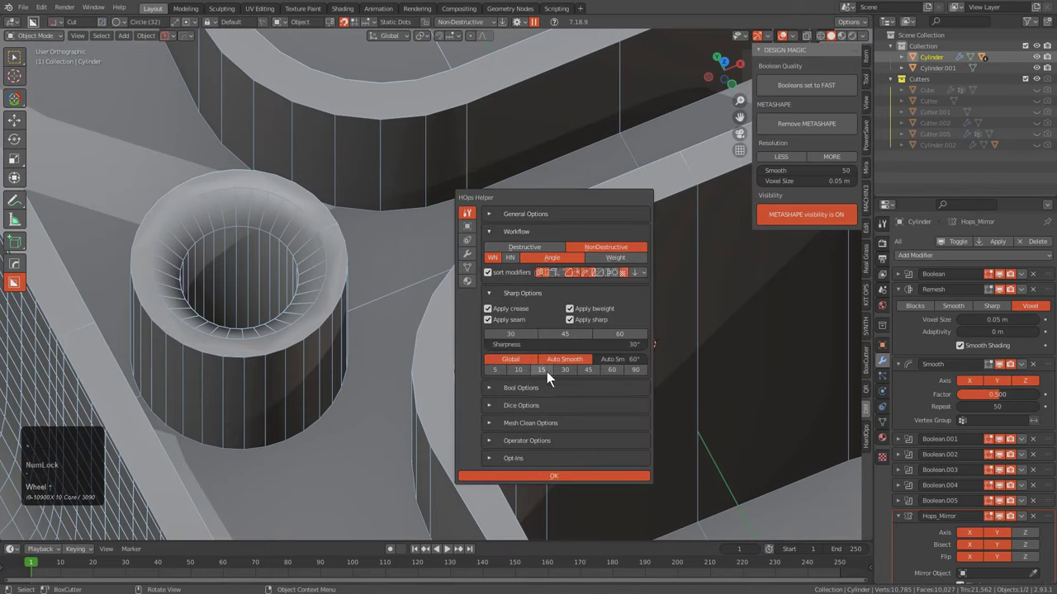
# Set the HOps Helper sharpness angle to 30 degrees and confirm
pyautogui.click(565, 377)
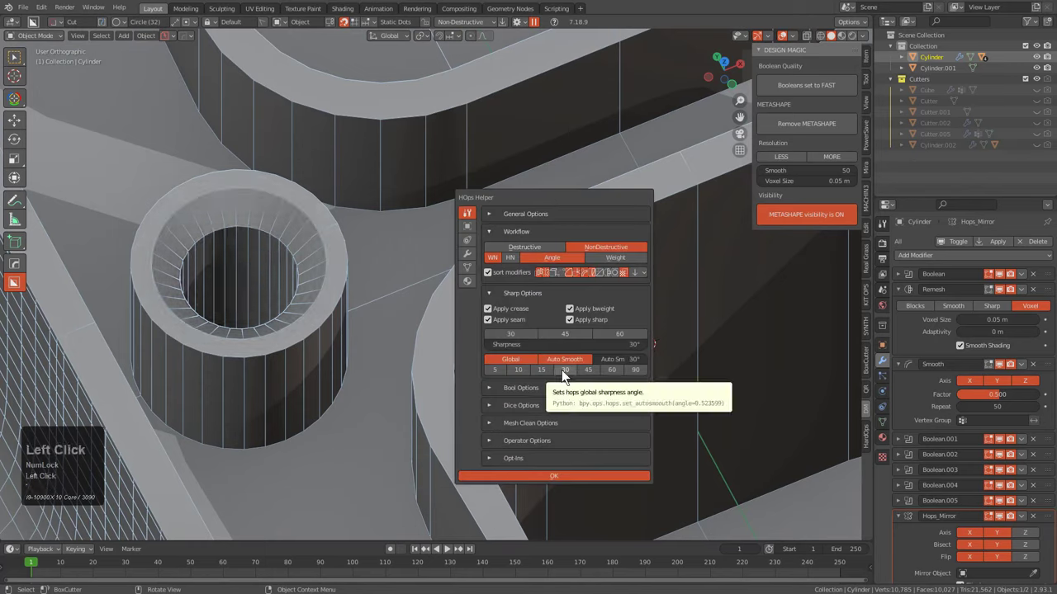
pyautogui.scroll(-3)
pyautogui.click(296, 299)
pyautogui.scroll(-3)
pyautogui.press('alt+v')
# Coarsen the main cap's Metashape remesh with LESS to 0.2 m voxels, smoothing 12
pyautogui.click(446, 333)
pyautogui.scroll(-3)
pyautogui.moveTo(520, 371); pyautogui.dragTo(360, 331)
pyautogui.click(381, 303)
pyautogui.scroll(3)
pyautogui.moveTo(357, 341); pyautogui.dragTo(797, 167)
pyautogui.doubleClick(797, 167)
pyautogui.moveTo(798, 167); pyautogui.dragTo(794, 163)
pyautogui.click(795, 164)
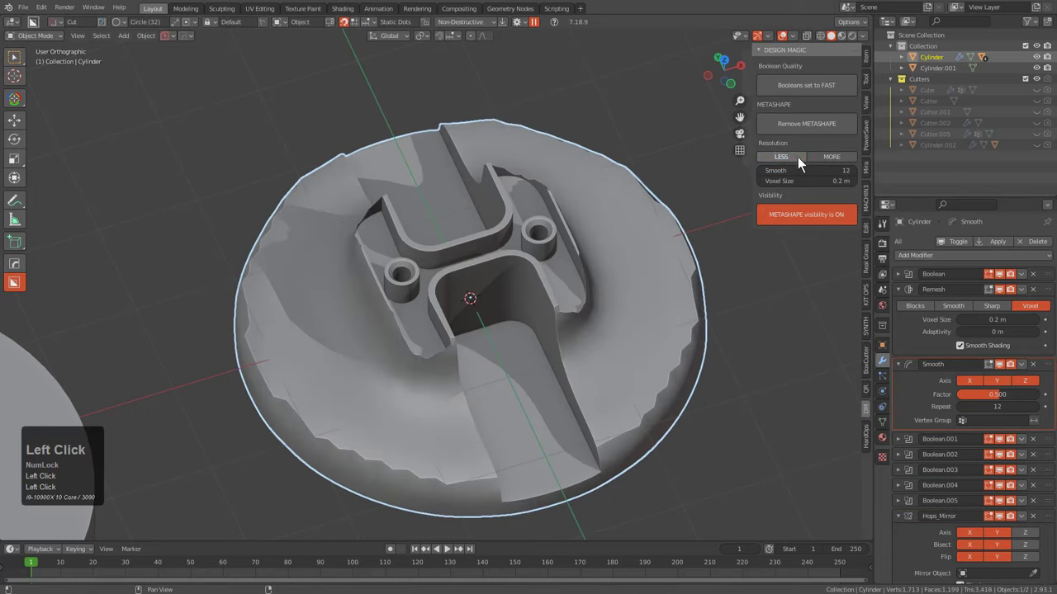
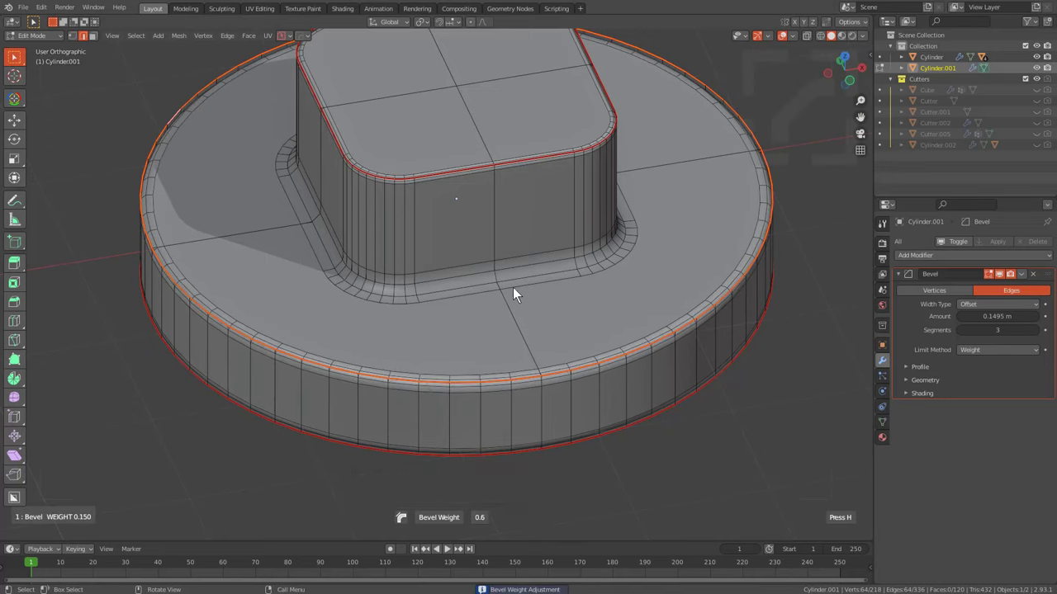
# Confirm the 0.6 edge weights and adjust the bevel to 0.442 m, 10 segments, autosmooth 30
pyautogui.click(528, 296)
pyautogui.press('q')
pyautogui.click(559, 313)
pyautogui.scroll(3)
pyautogui.scroll(-3)
pyautogui.press('1')
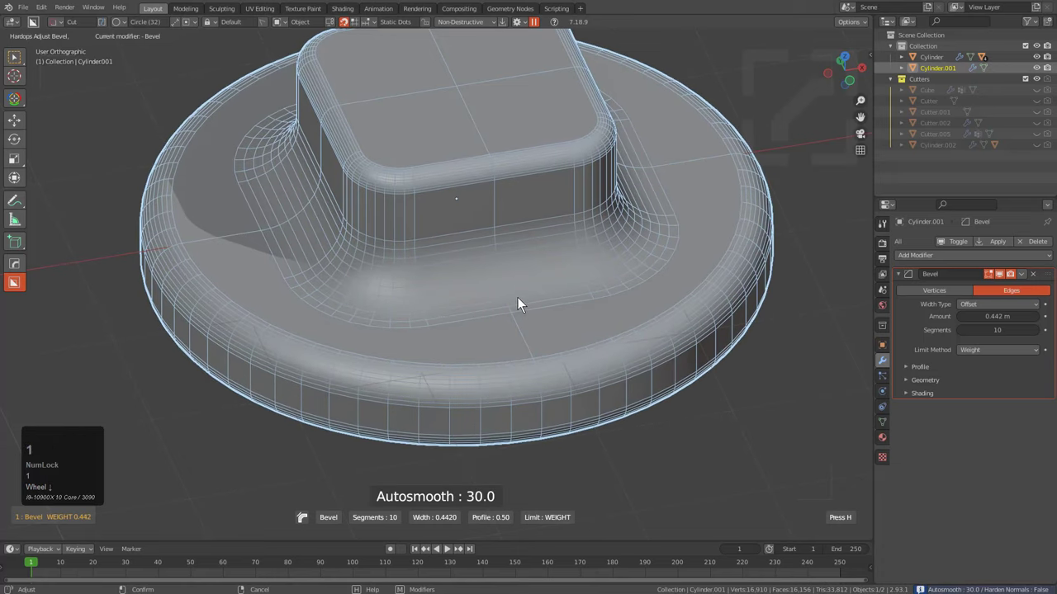
pyautogui.click(523, 303)
pyautogui.press('alt+v')
pyautogui.click(522, 303)
pyautogui.scroll(-3)
# Orbit around the base to inspect the softly rounded cap rim and block
pyautogui.middleClick(486, 308)
pyautogui.middleClick(449, 369)
pyautogui.middleClick(427, 363)
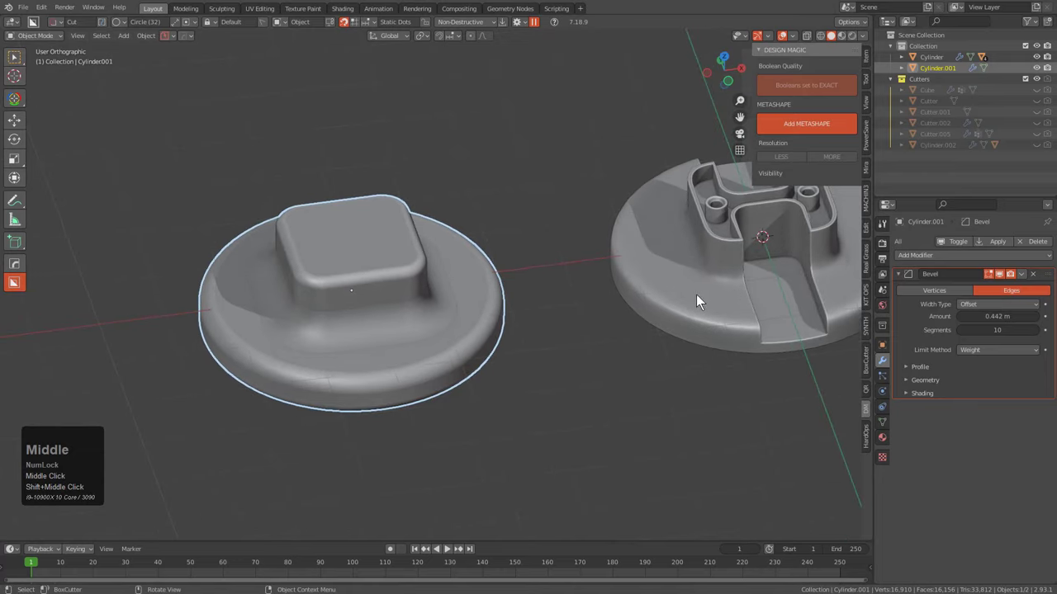
pyautogui.middleClick(418, 359)
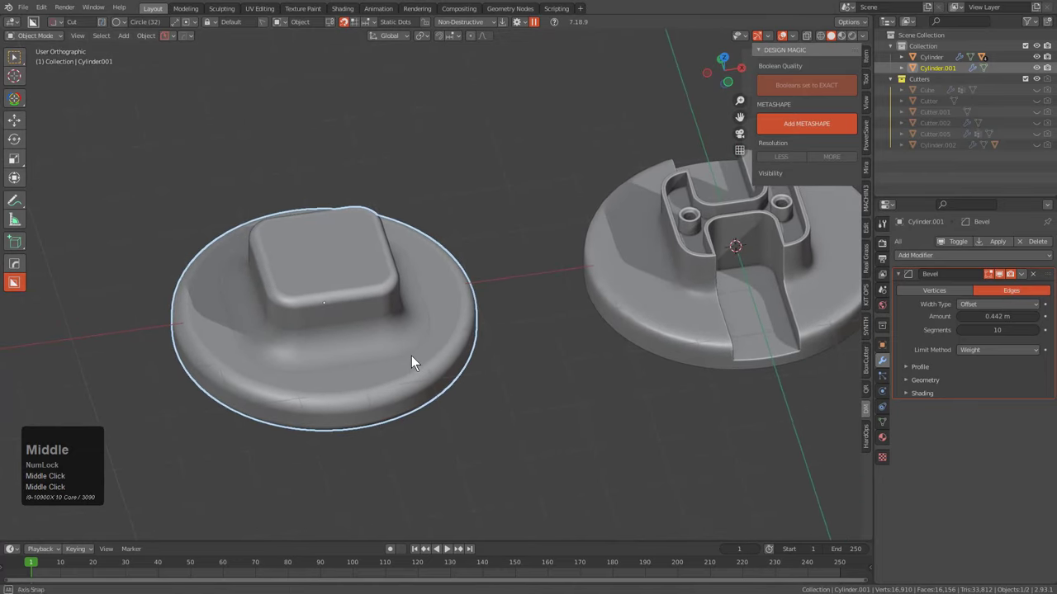
pyautogui.scroll(3)
pyautogui.middleClick(383, 332)
pyautogui.scroll(3)
pyautogui.middleClick(460, 300)
pyautogui.scroll(3)
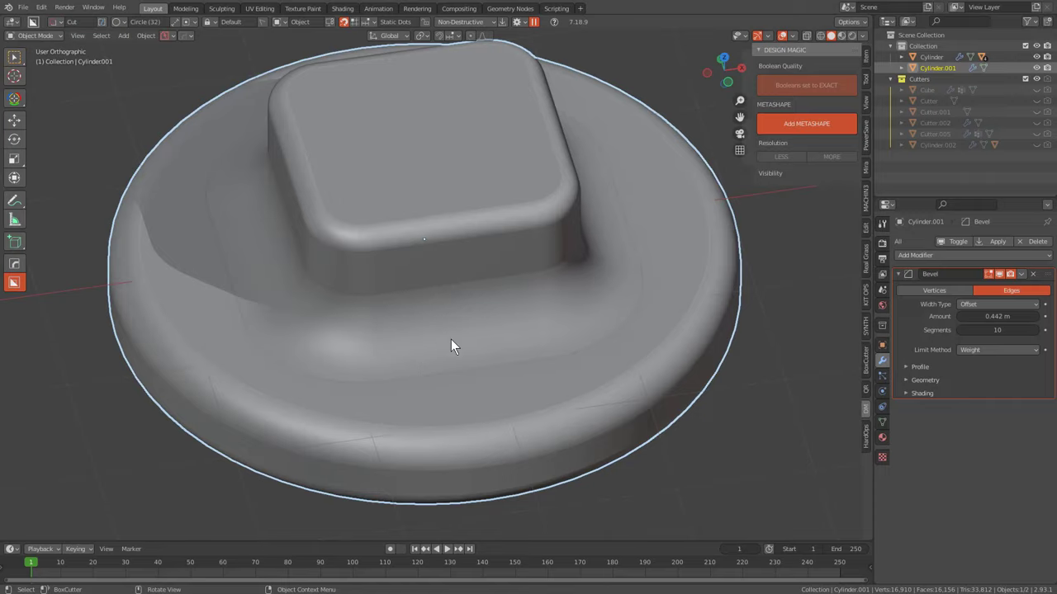
# Clear sharp marks from all of the base's edges, then undo the change
pyautogui.press('Tab')
pyautogui.scroll(3)
pyautogui.press('a')
pyautogui.press('e')
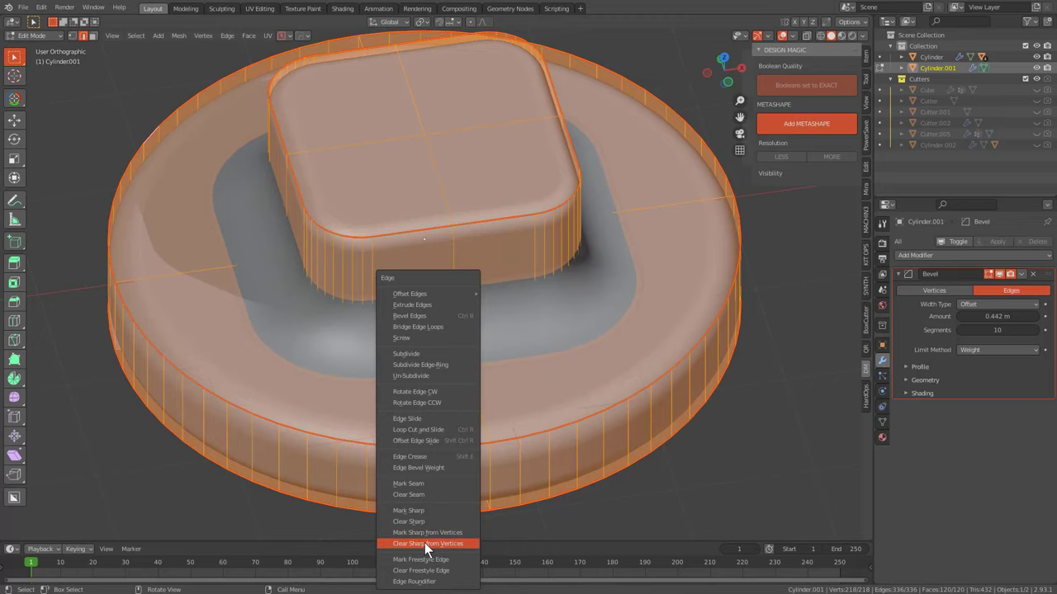
pyautogui.press('e')
pyautogui.click(416, 527)
pyautogui.press('Tab')
pyautogui.press('alt+a')
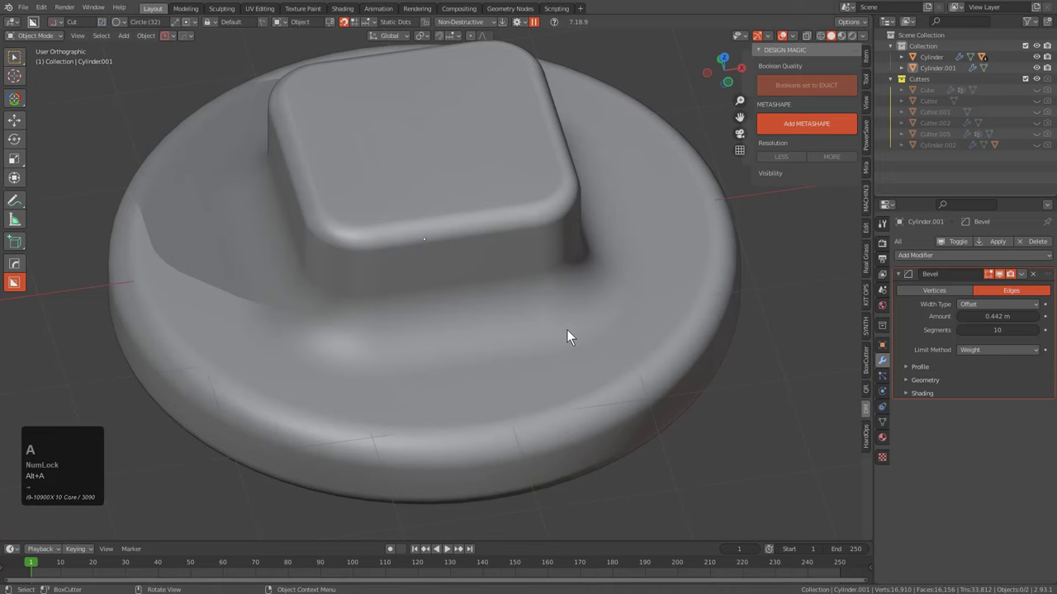
pyautogui.press('ctrl+z')
pyautogui.press('ctrl+z')
pyautogui.press('ctrl+z')
# Reselect Cylinder.001 and add a second angle-limited bevel: 60°, 3 segments, 0.221 m
pyautogui.press('Right')
pyautogui.press('q')
pyautogui.press('Right')
pyautogui.click(490, 304)
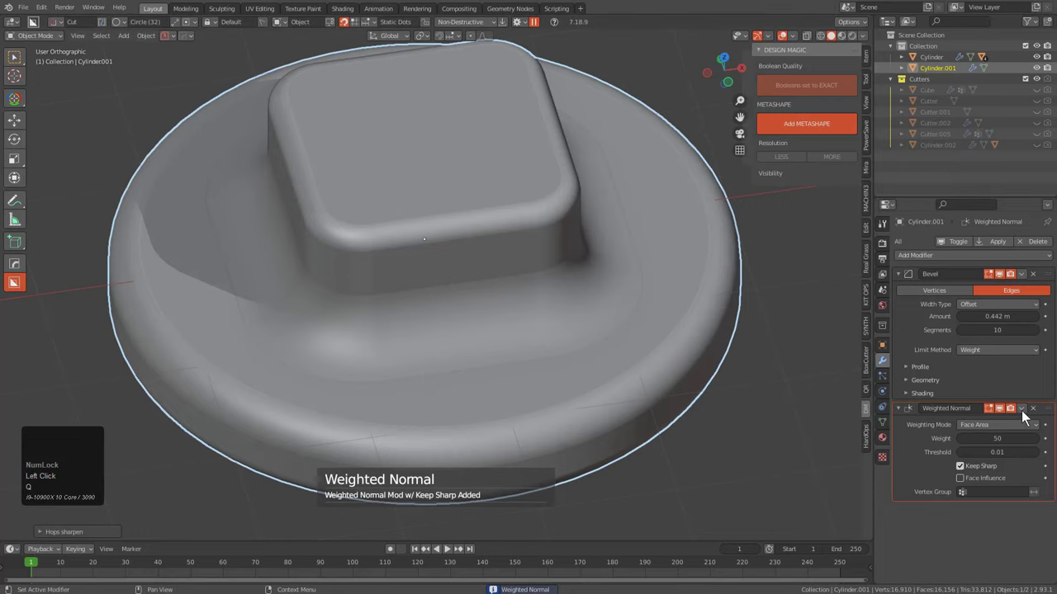
pyautogui.click(1039, 416)
pyautogui.scroll(-3)
pyautogui.middleClick(374, 333)
pyautogui.scroll(-3)
pyautogui.middleClick(407, 364)
pyautogui.scroll(3)
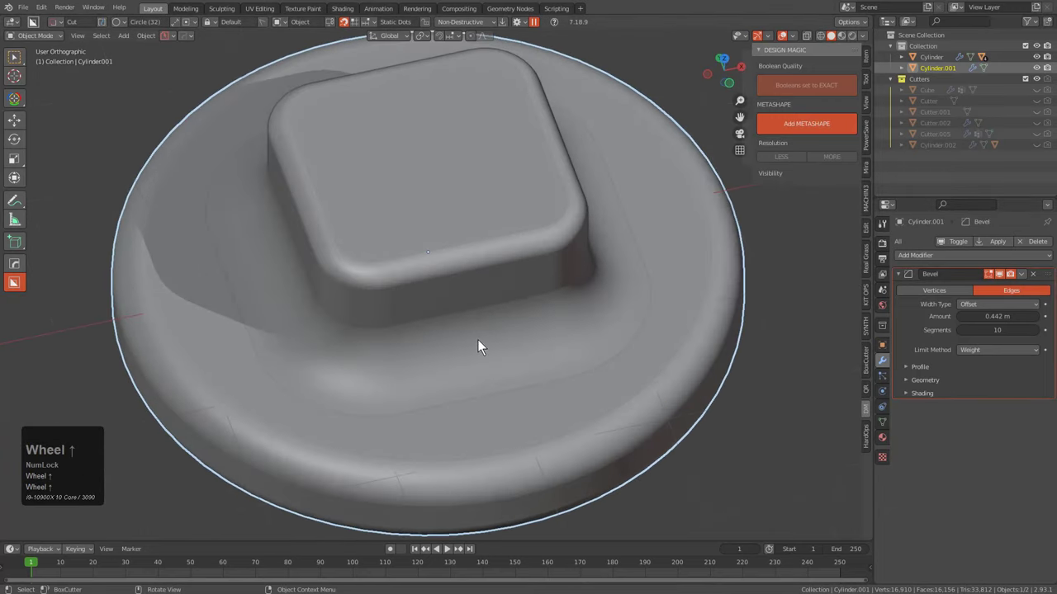
pyautogui.press('q')
pyautogui.scroll(3)
pyautogui.click(399, 220)
# Begin a large circular BoxCutter cut drawn over the end cap
pyautogui.press('x')
pyautogui.scroll(-3)
pyautogui.click(397, 207)
pyautogui.moveTo(405, 217); pyautogui.dragTo(525, 392)
# Cancel the circle and draw a box cut across the boss and through the cap base, cutter bevel removed
pyautogui.press('d')
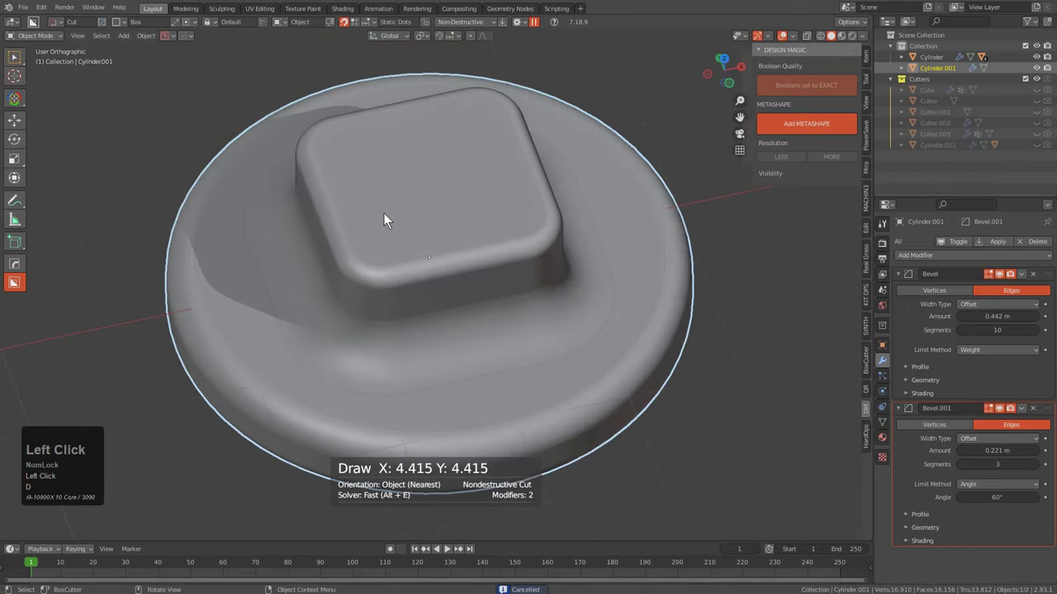
pyautogui.moveTo(407, 219); pyautogui.dragTo(546, 493)
pyautogui.moveTo(537, 523); pyautogui.dragTo(482, 248)
pyautogui.scroll(3)
pyautogui.press('b')
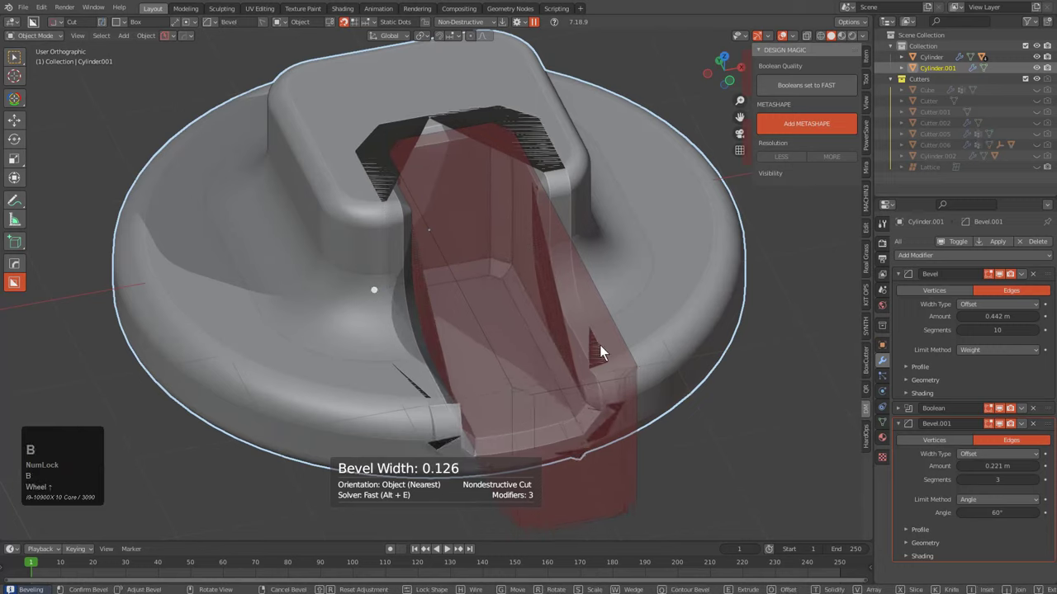
pyautogui.scroll(3)
pyautogui.scroll(3)
pyautogui.press('d')
# Lock the cutter's shape, confirm the channel cut, and start narrowing Bevel.001 toward 0.0275 m
pyautogui.click(724, 443)
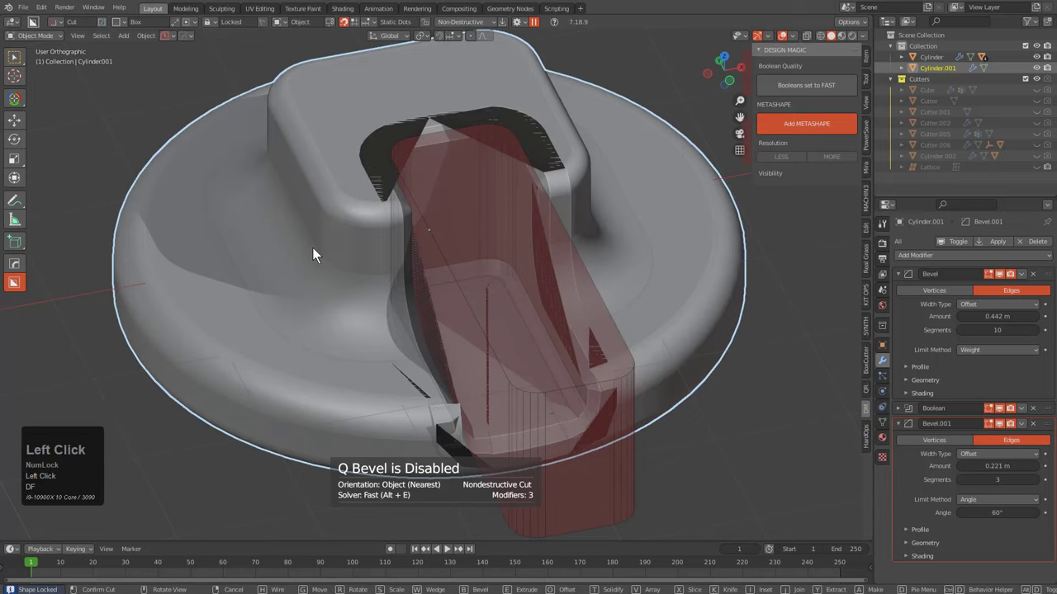
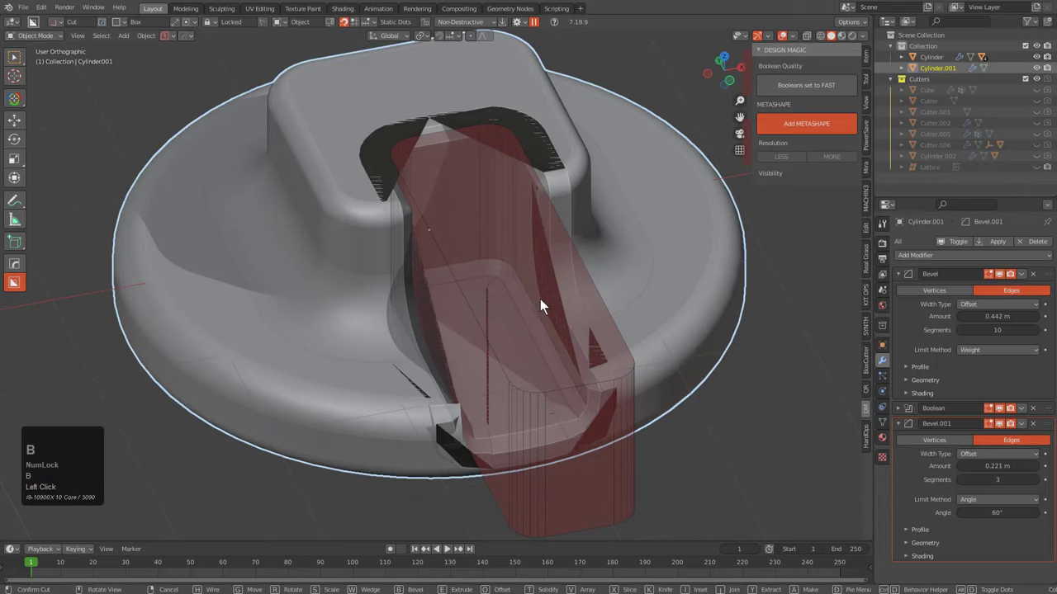
pyautogui.click(555, 309)
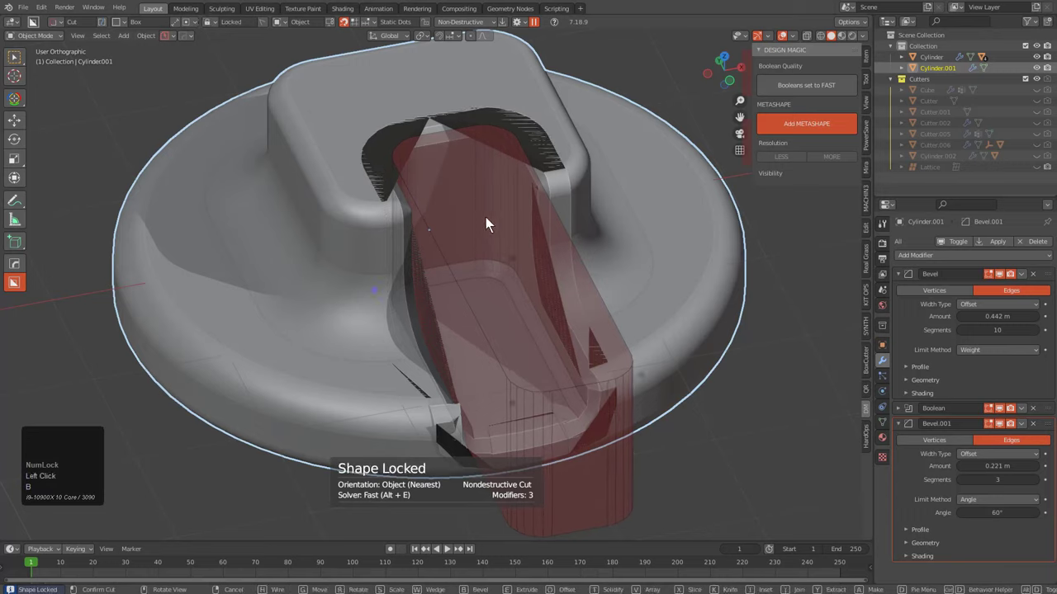
pyautogui.click(470, 305)
pyautogui.press('q')
pyautogui.click(574, 234)
pyautogui.press('1')
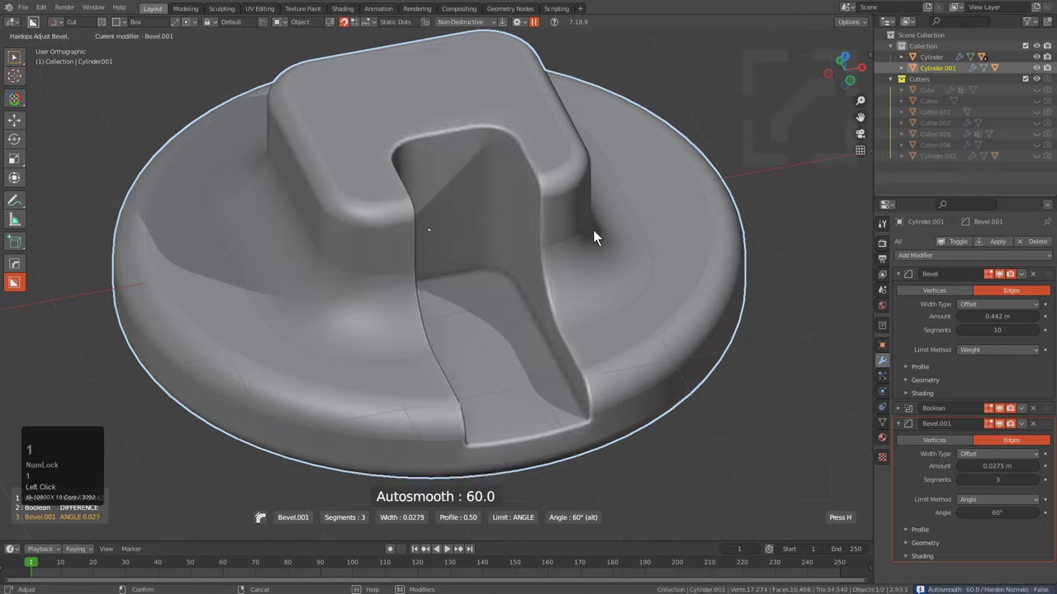
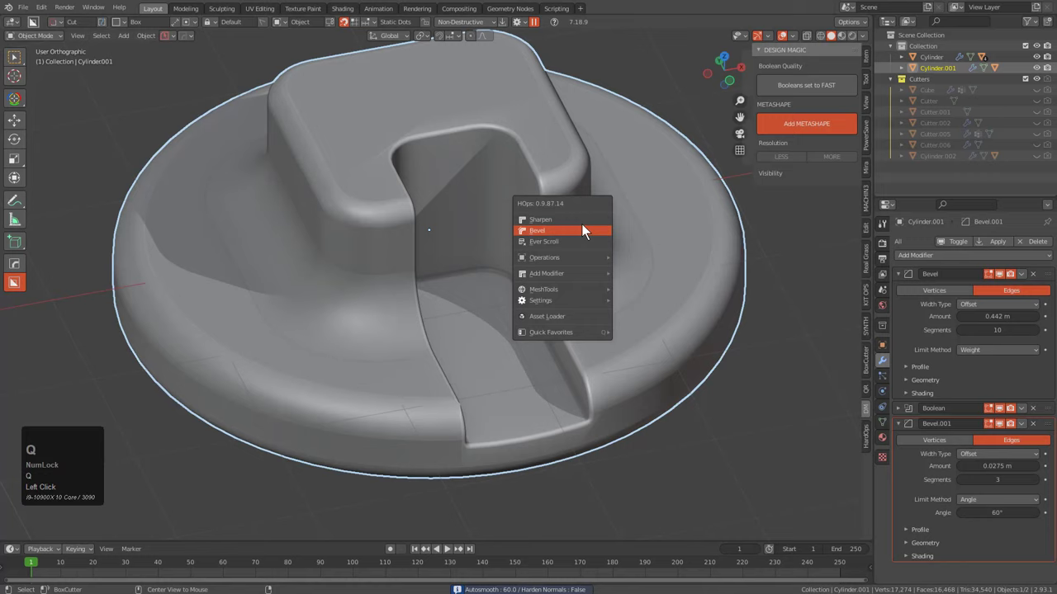
# Confirm the 0.0275 m bevel width and mirror the channel cut so the boss becomes an H
pyautogui.click(585, 225)
pyautogui.scroll(-3)
pyautogui.moveTo(436, 340); pyautogui.dragTo(573, 325)
pyautogui.press('alt+x')
pyautogui.press('alt+x')
pyautogui.click(523, 311)
pyautogui.click(503, 327)
# Orbit around the H-shaped boss to inspect the mirrored result
pyautogui.moveTo(503, 327); pyautogui.dragTo(484, 300)
pyautogui.scroll(3)
pyautogui.middleClick(432, 290)
pyautogui.middleClick(447, 318)
pyautogui.middleClick(447, 279)
pyautogui.scroll(3)
pyautogui.press('q')
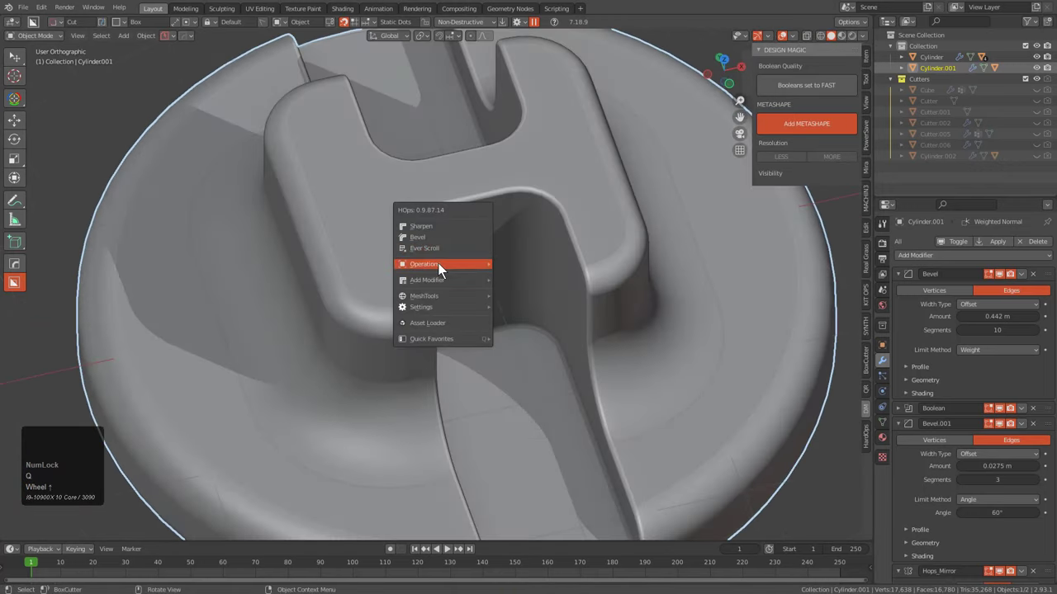
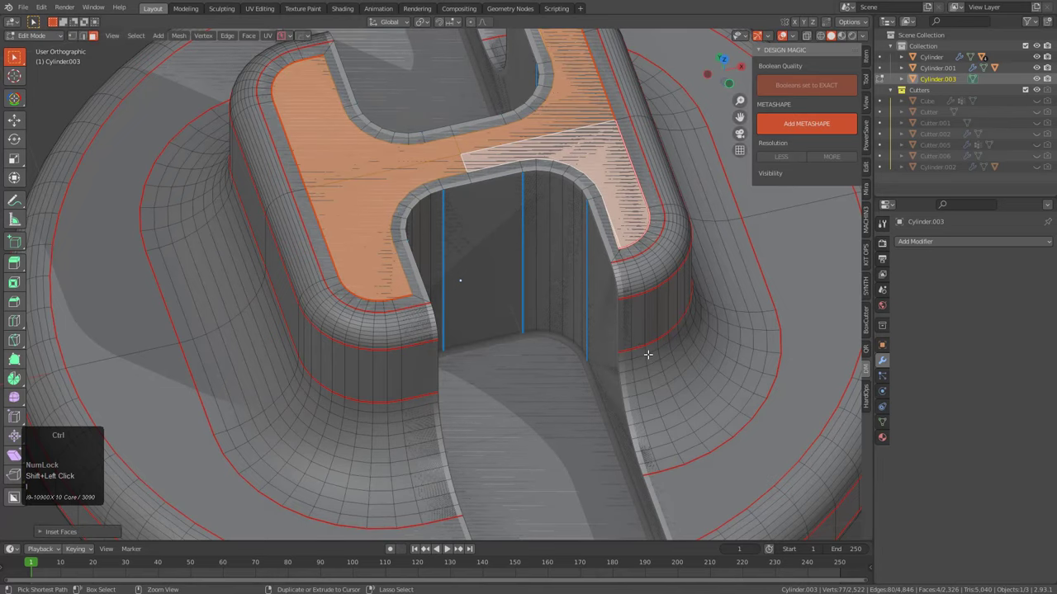
# Select the copied H faces Cylinder.003 and solidify them into a thin raised plate
pyautogui.press('ctrl+i')
pyautogui.press('x')
pyautogui.click(634, 358)
pyautogui.scroll(-3)
pyautogui.middleClick(506, 296)
pyautogui.middleClick(483, 337)
pyautogui.scroll(3)
pyautogui.press('q')
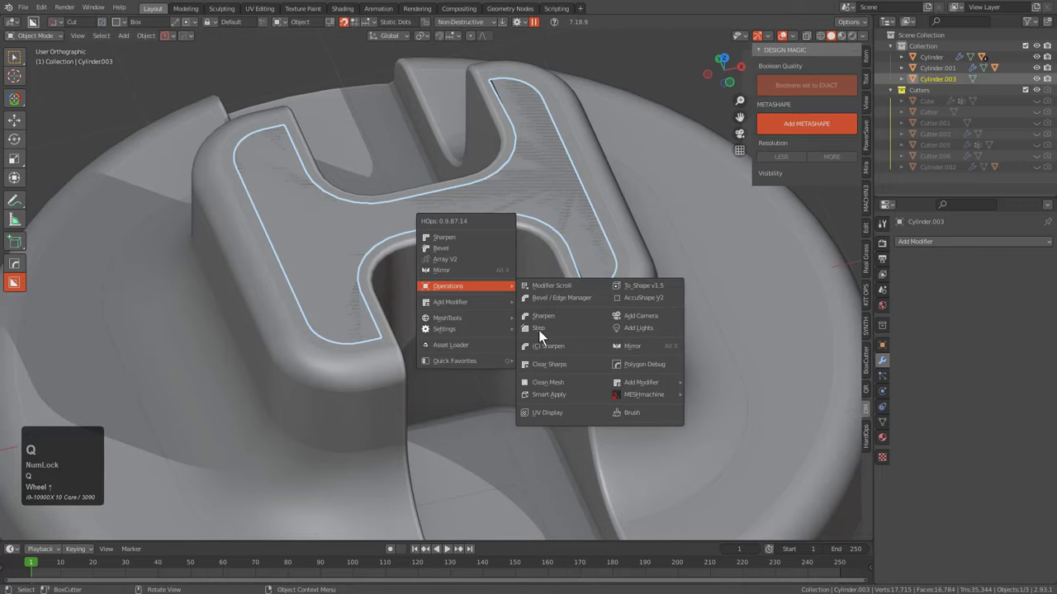
pyautogui.press('q')
pyautogui.click(538, 323)
pyautogui.press('2')
pyautogui.click(579, 331)
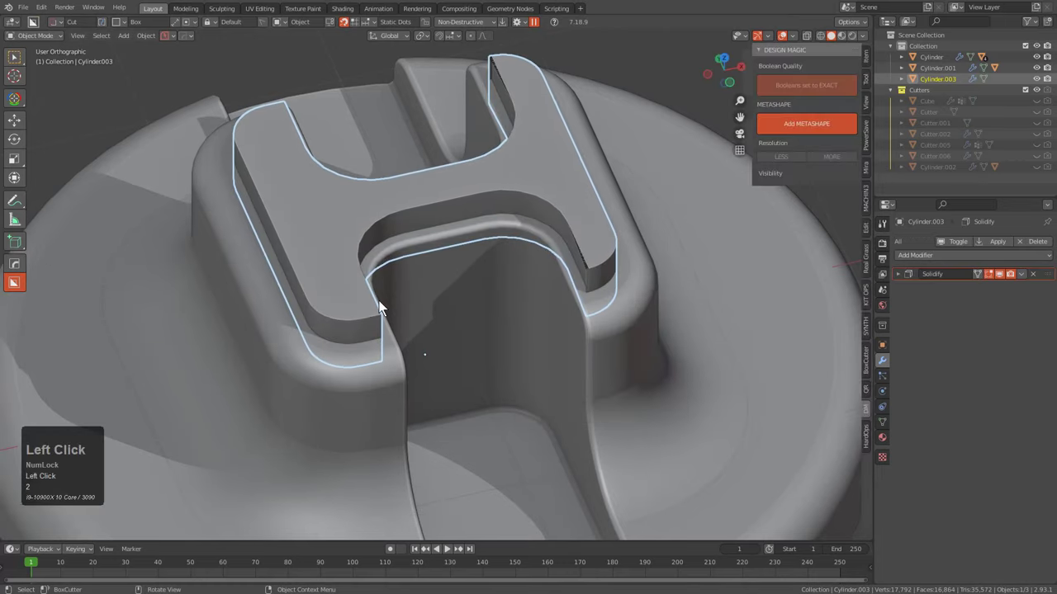
# Mirror the H plate across the cap on X and Y, then reselect Cylinder.001
pyautogui.scroll(-3)
pyautogui.middleClick(439, 301)
pyautogui.middleClick(439, 308)
pyautogui.scroll(3)
pyautogui.middleClick(422, 407)
pyautogui.press('alt+x')
pyautogui.click(366, 385)
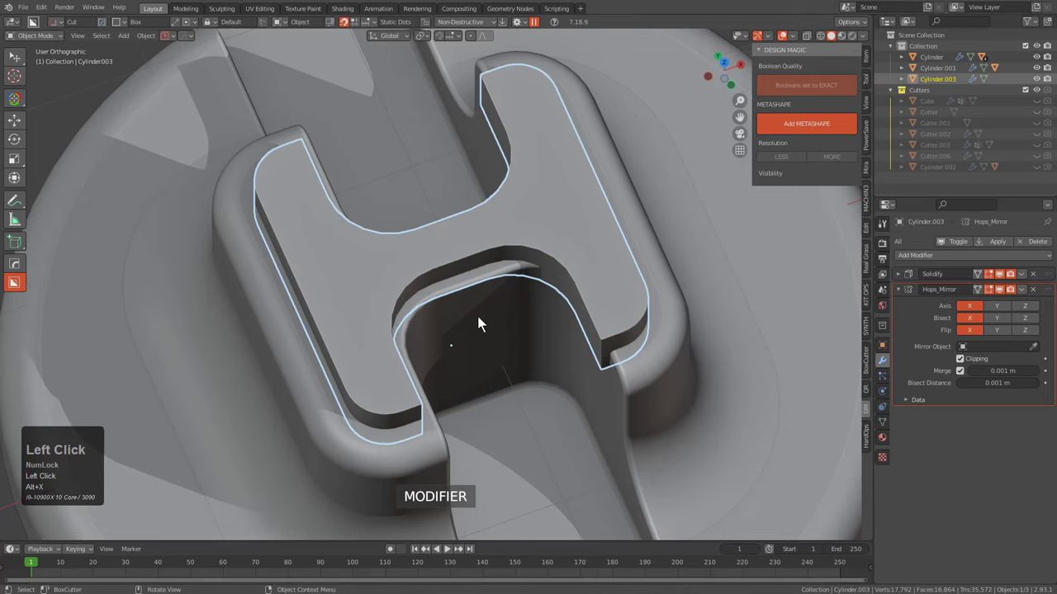
pyautogui.click(664, 415)
pyautogui.scroll(-3)
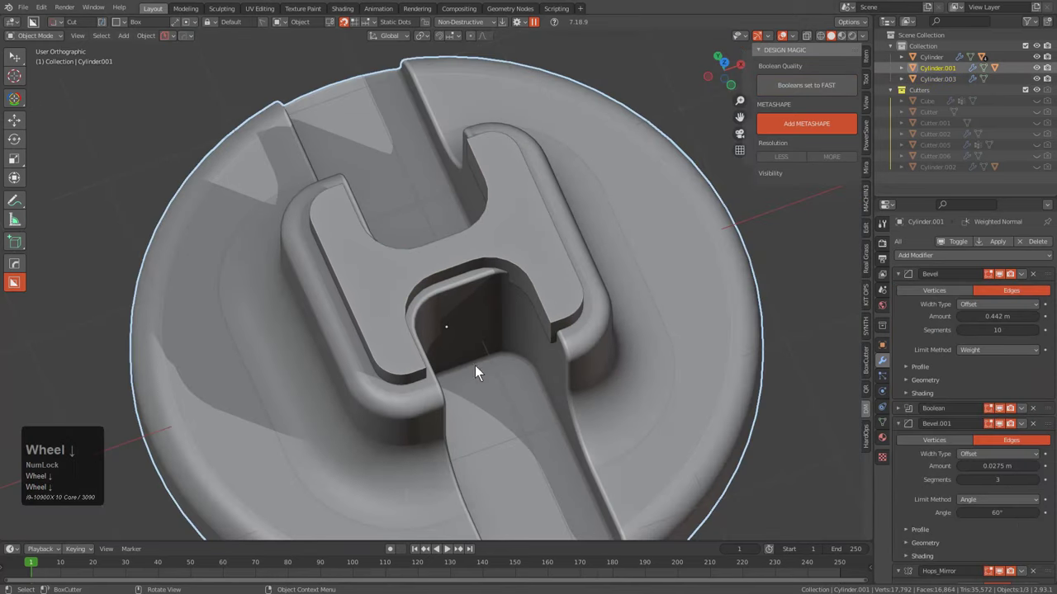
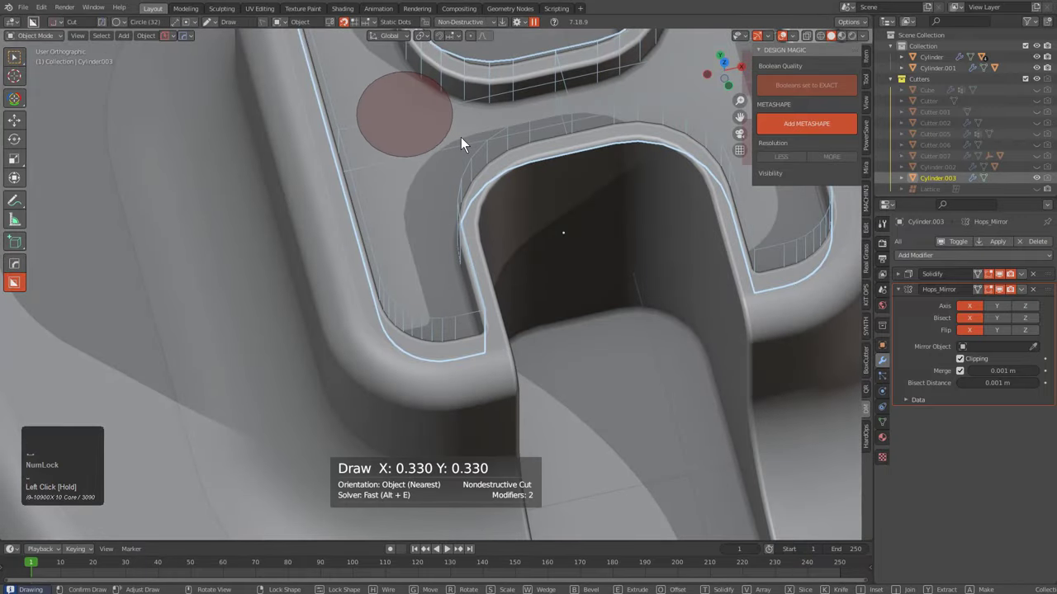
# Cut two ringed circular bolt holes through the H plate with BoxCutter
pyautogui.scroll(-3)
pyautogui.press('1')
pyautogui.middleClick(455, 241)
pyautogui.scroll(3)
pyautogui.click(446, 254)
pyautogui.middleClick(438, 263)
pyautogui.middleClick(429, 212)
pyautogui.middleClick(464, 260)
pyautogui.moveTo(463, 158); pyautogui.dragTo(511, 362)
pyautogui.scroll(-3)
pyautogui.middleClick(509, 380)
pyautogui.scroll(3)
pyautogui.press('alt+a')
pyautogui.click(478, 288)
# Adjust the cutter settings and bore a circular cut into the cap's side wall
pyautogui.middleClick(472, 289)
pyautogui.scroll(3)
pyautogui.middleClick(391, 324)
pyautogui.middleClick(529, 310)
pyautogui.scroll(3)
pyautogui.press('d')
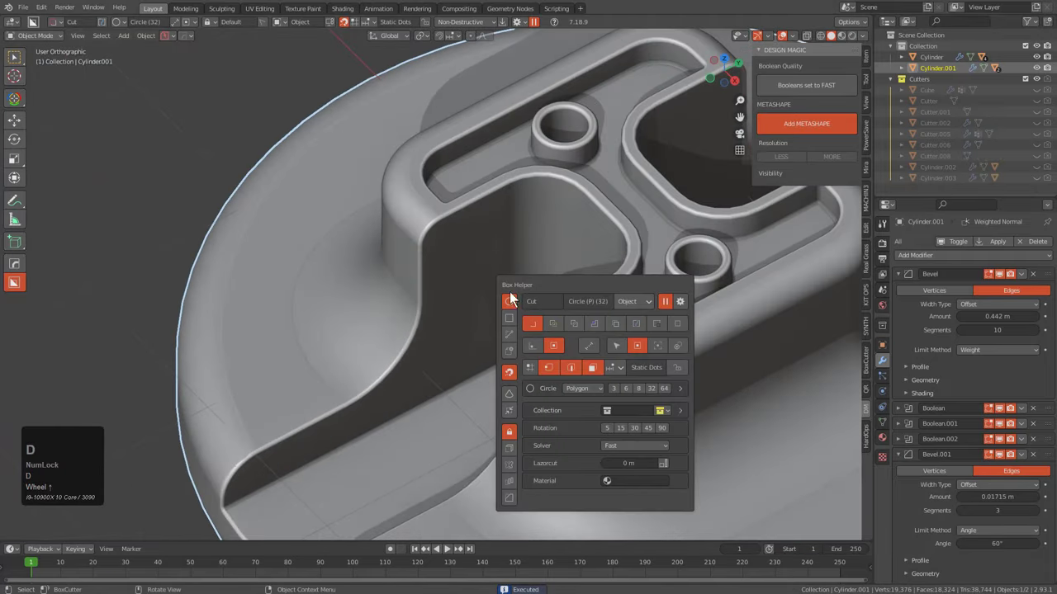
pyautogui.doubleClick(471, 319)
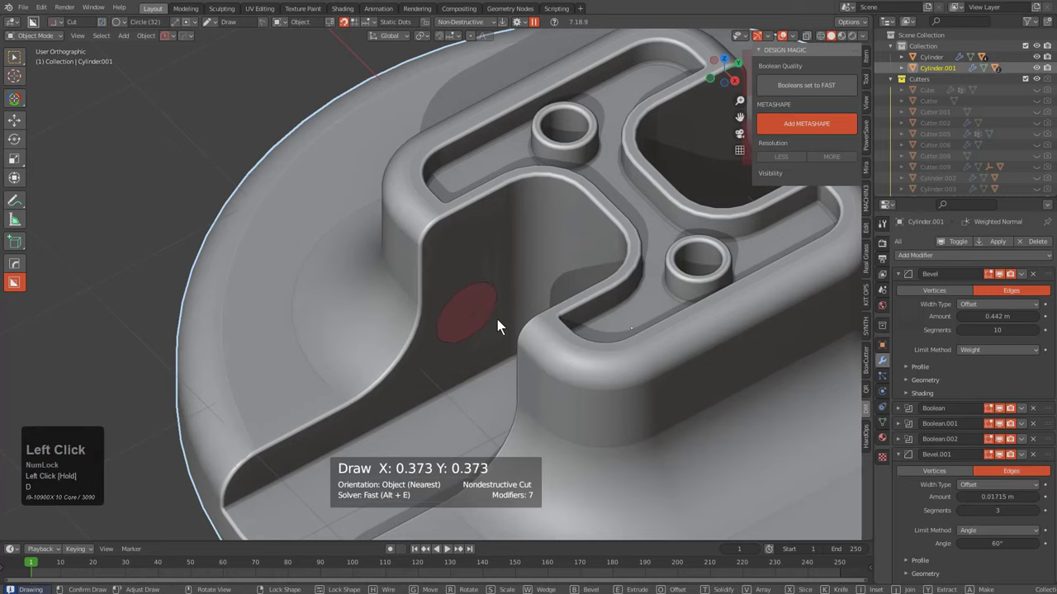
pyautogui.press('j')
pyautogui.scroll(3)
pyautogui.moveTo(501, 329); pyautogui.dragTo(613, 386)
pyautogui.click(799, 420)
# Add further circular cuts into the remaining side walls of the H channels
pyautogui.scroll(-3)
pyautogui.middleClick(526, 356)
pyautogui.middleClick(481, 326)
pyautogui.scroll(-3)
pyautogui.middleClick(494, 267)
pyautogui.scroll(3)
pyautogui.moveTo(501, 176); pyautogui.dragTo(630, 274)
pyautogui.press('j')
pyautogui.scroll(-3)
pyautogui.middleClick(447, 321)
pyautogui.middleClick(371, 344)
pyautogui.scroll(-3)
pyautogui.press('a')
pyautogui.moveTo(403, 344); pyautogui.dragTo(477, 312)
pyautogui.click(416, 256)
# Give the second end cap a smoothing metashape remesh via Design Magic
pyautogui.scroll(-3)
pyautogui.middleClick(573, 327)
pyautogui.click(670, 217)
pyautogui.middleClick(656, 260)
pyautogui.middleClick(543, 314)
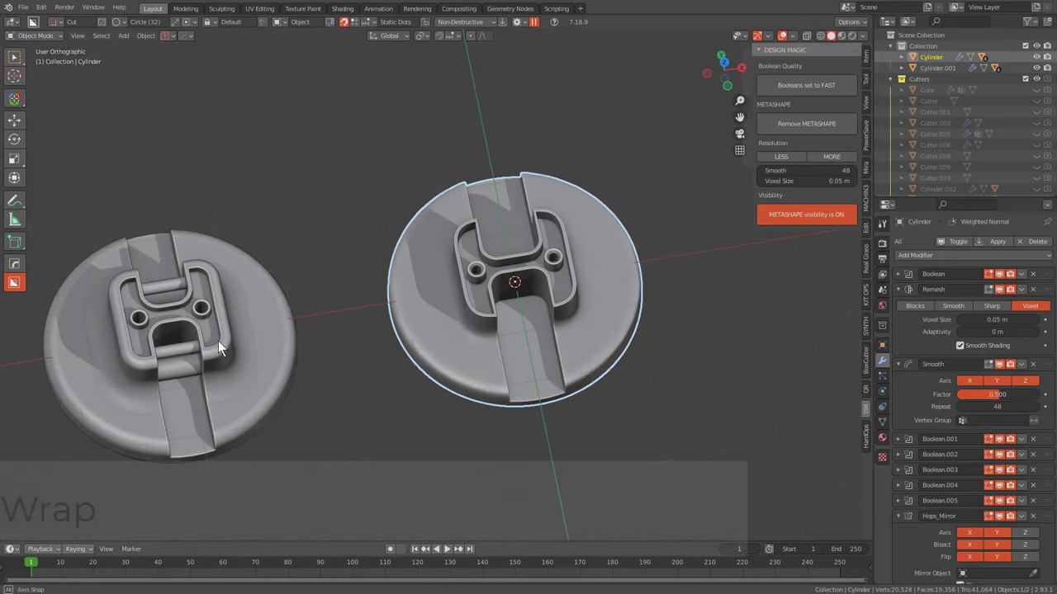
# Add a new Plane object over the first cap's H boss
pyautogui.middleClick(288, 338)
pyautogui.scroll(3)
pyautogui.middleClick(459, 339)
pyautogui.scroll(-3)
pyautogui.middleClick(602, 363)
pyautogui.scroll(3)
pyautogui.middleClick(517, 356)
pyautogui.press('a')
pyautogui.moveTo(682, 280); pyautogui.dragTo(602, 364)
# Mirror the new plane with the HardOps mirror gizmo
pyautogui.press('x')
pyautogui.scroll(-3)
pyautogui.scroll(-3)
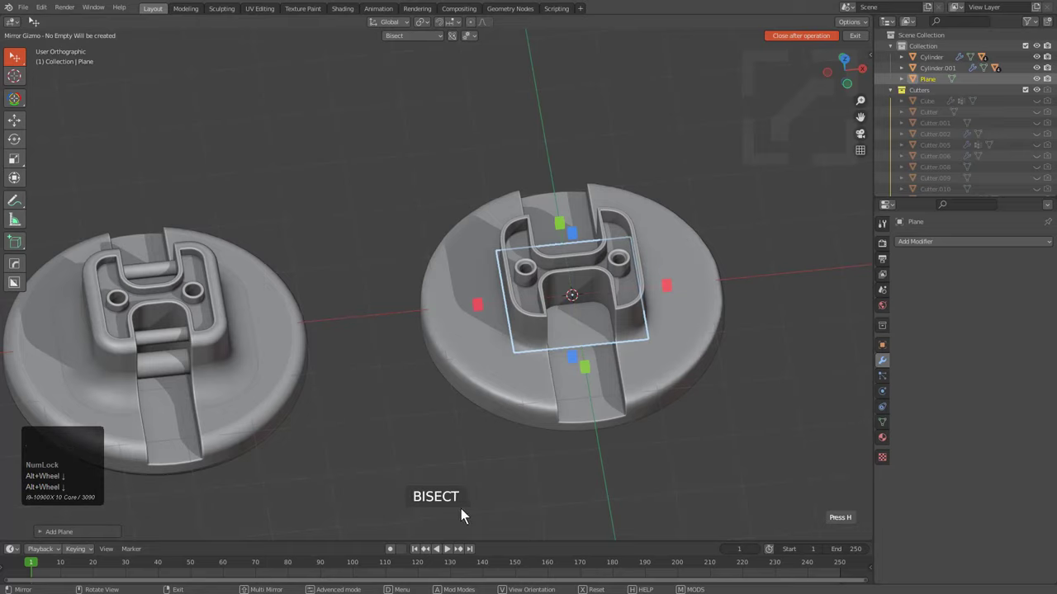
pyautogui.scroll(-3)
pyautogui.moveTo(486, 312); pyautogui.dragTo(519, 322)
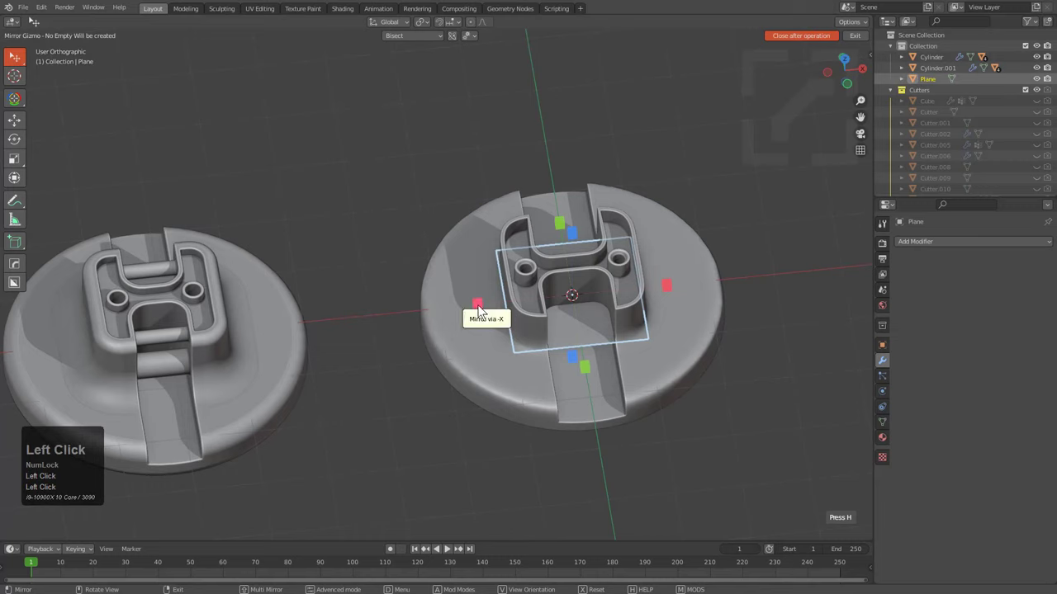
pyautogui.press('q')
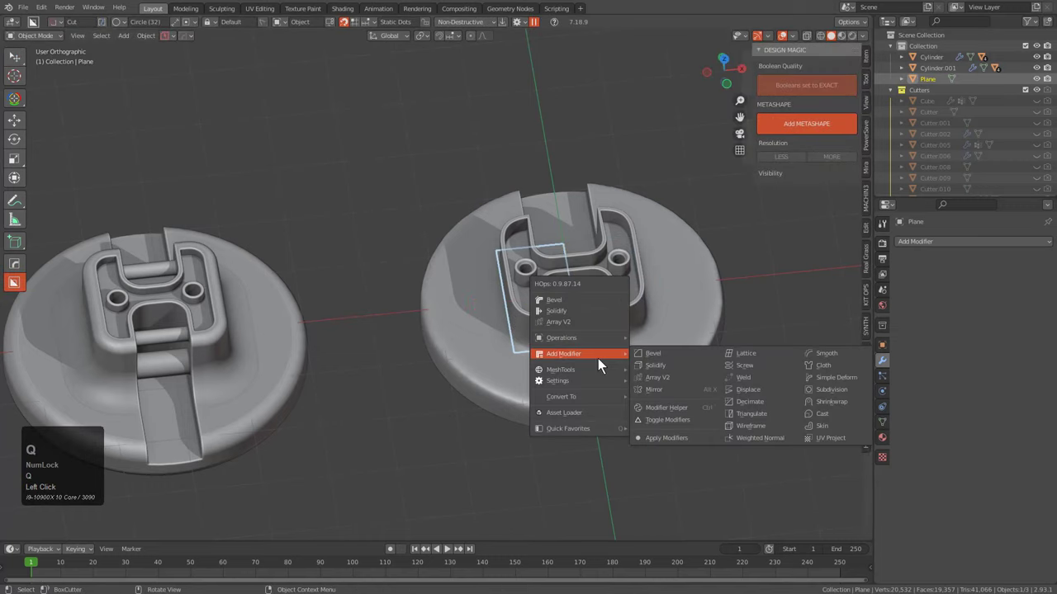
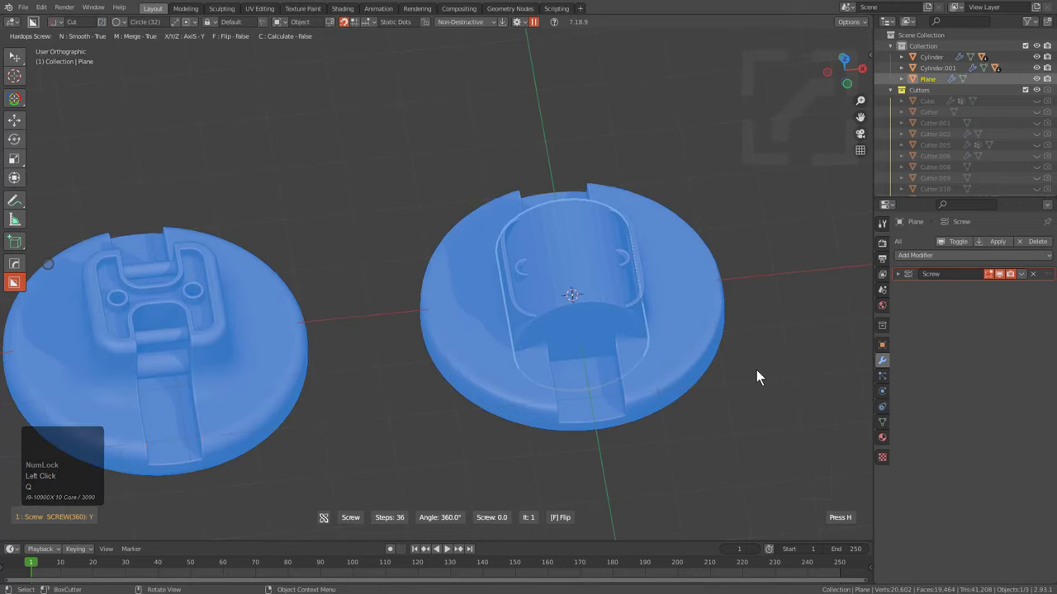
# Revolve the plane with a Screw modifier and scale it up into the main cylinder
pyautogui.doubleClick(762, 377)
pyautogui.press('s')
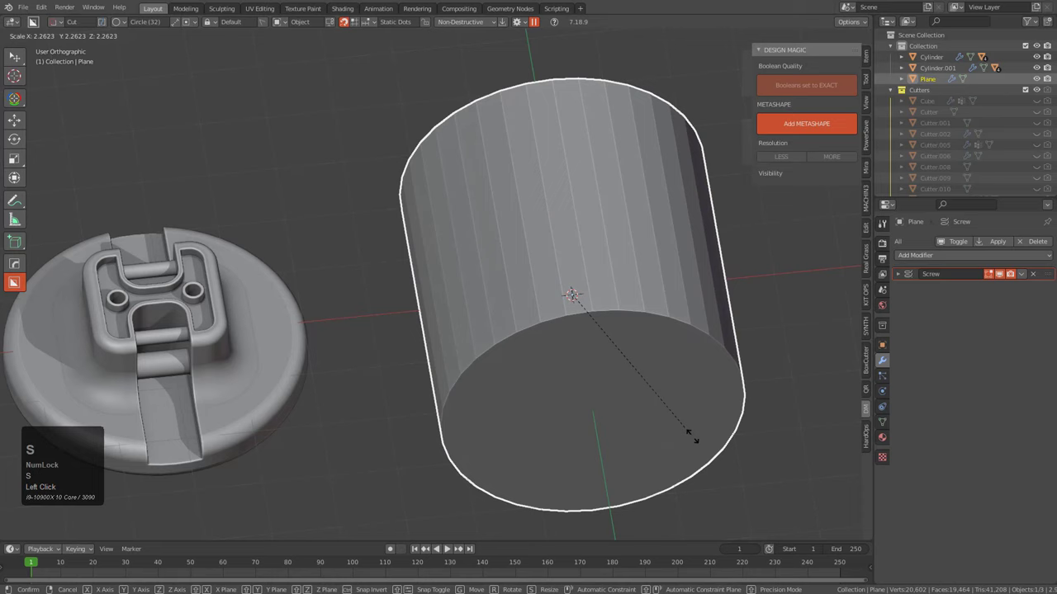
pyautogui.press('s')
pyautogui.click(704, 430)
pyautogui.press('z')
# Slide the end cap outward along the X axis
pyautogui.click(614, 430)
pyautogui.scroll(-3)
pyautogui.press('g')
pyautogui.press('x')
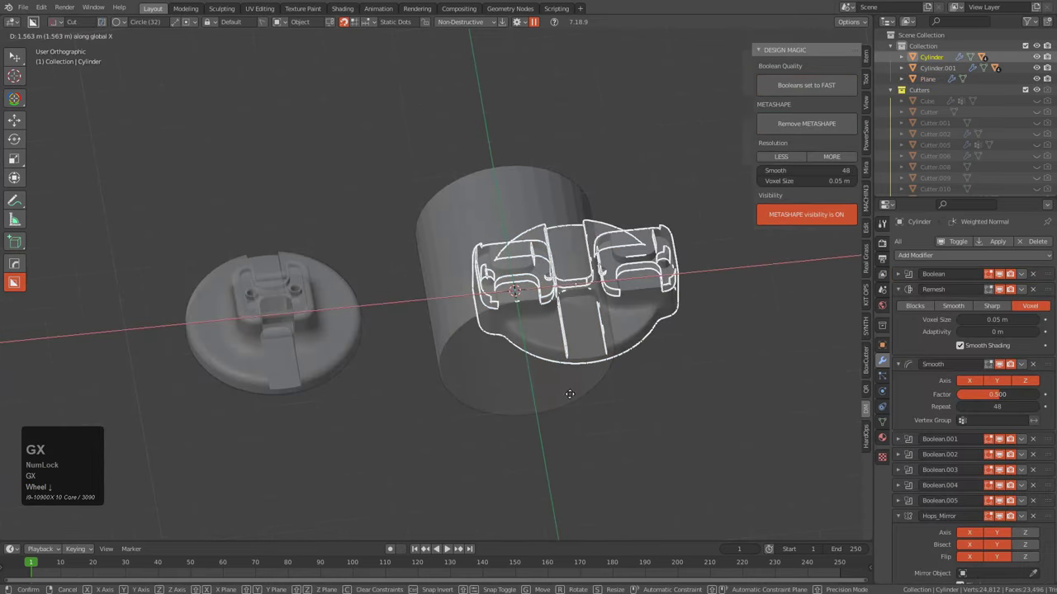
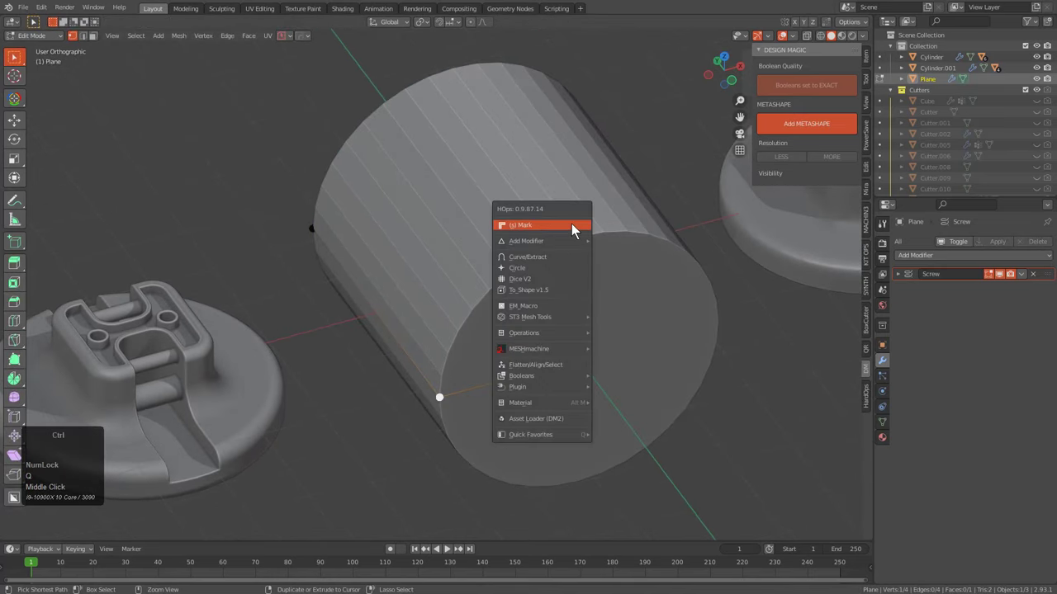
# Mark the end profile vertex for a vertex-group Bevel with a custom stepped profile
pyautogui.press('q')
pyautogui.doubleClick(591, 167)
pyautogui.scroll(3)
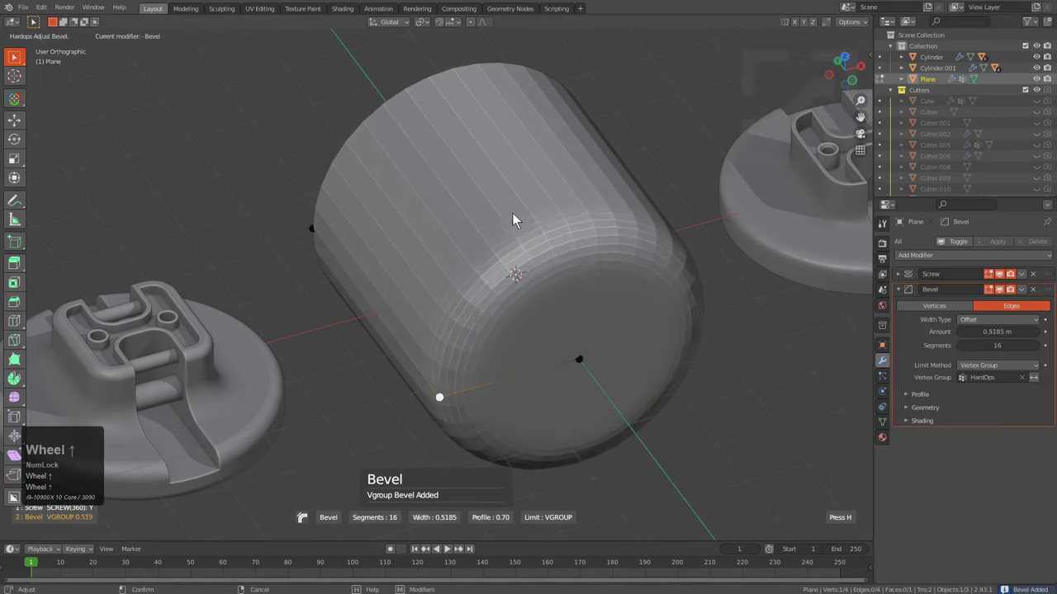
pyautogui.press('shift+p')
pyautogui.scroll(3)
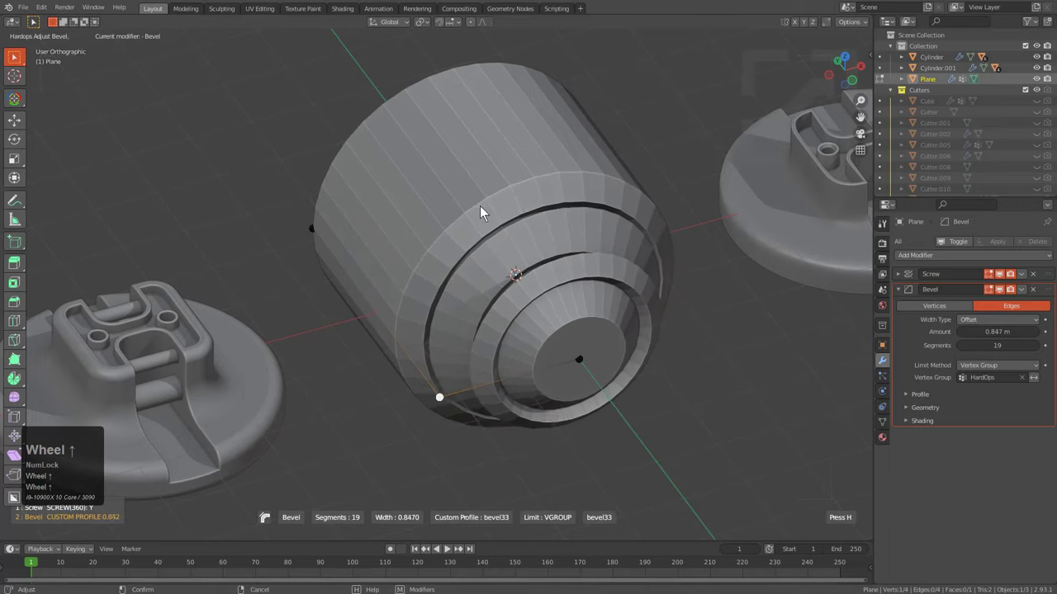
pyautogui.scroll(3)
# Set the rim bevel to 0.451 m with 24 segments and autosmooth shading, then confirm
pyautogui.click(530, 224)
pyautogui.press('q')
pyautogui.click(563, 292)
pyautogui.click(563, 292)
pyautogui.middleClick(544, 346)
pyautogui.moveTo(541, 344); pyautogui.dragTo(614, 325)
pyautogui.scroll(3)
pyautogui.middleClick(615, 324)
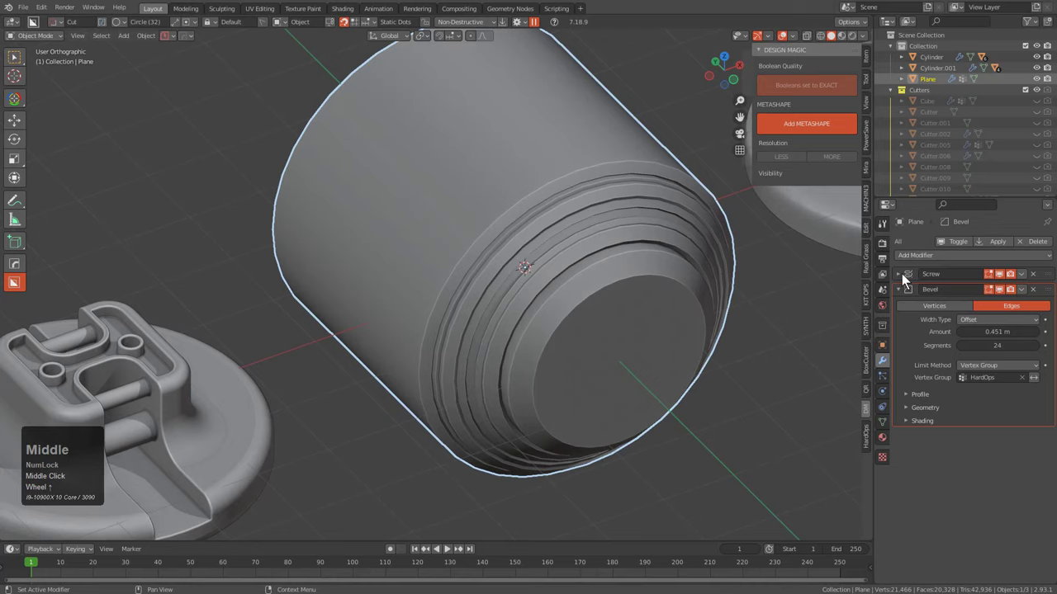
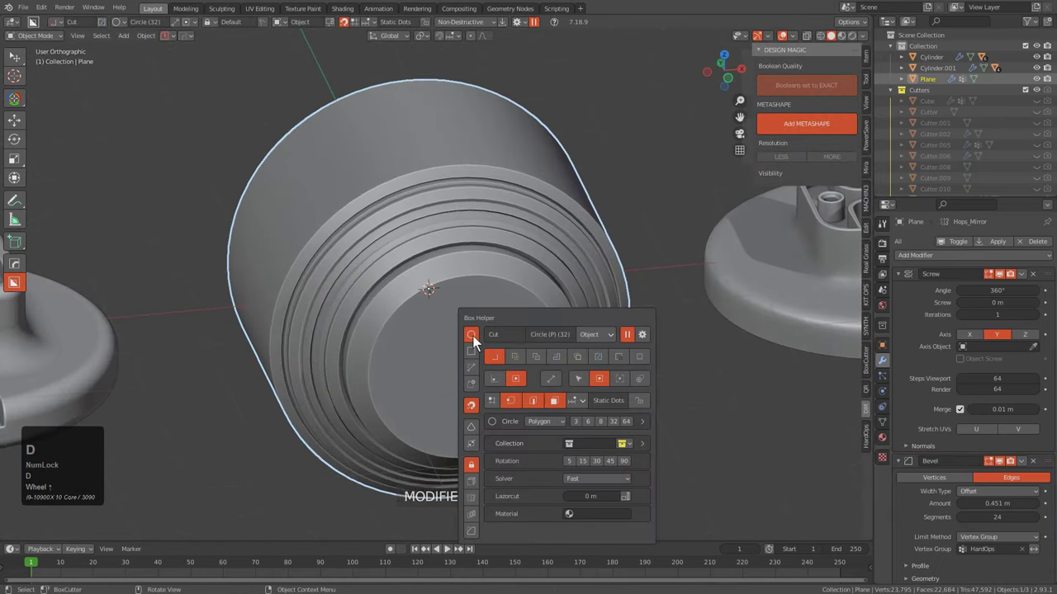
# Raise the body's rim Bevel amount from 0.451 m to 0.694 m with Hard Ops Adjust Bevel, keeping 24 segments
pyautogui.press('d')
pyautogui.scroll(3)
pyautogui.moveTo(477, 375); pyautogui.dragTo(599, 300)
pyautogui.rightClick(537, 319)
pyautogui.press('q')
pyautogui.rightClick(599, 300)
pyautogui.doubleClick(586, 311)
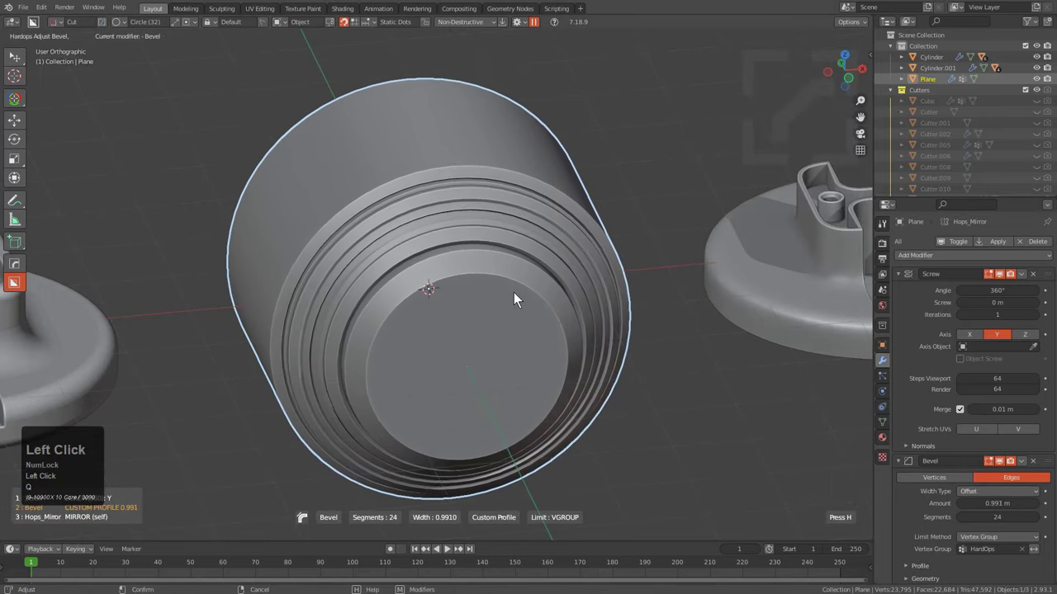
pyautogui.click(553, 297)
pyautogui.middleClick(434, 324)
pyautogui.middleClick(489, 384)
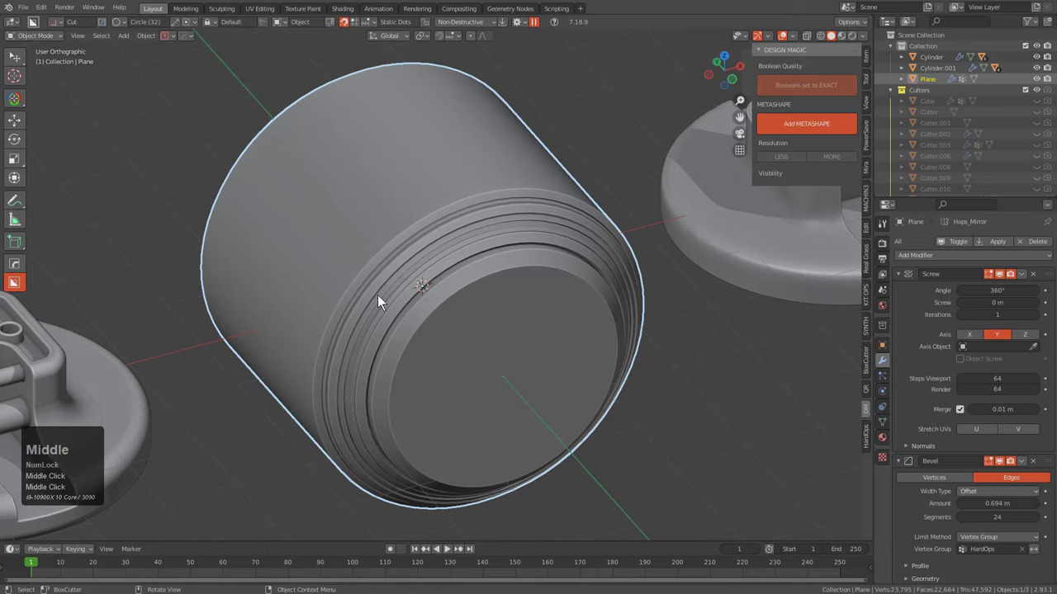
# Hollow the canister body's ringed end with a 64-vertex circular cut
pyautogui.click(507, 387)
pyautogui.moveTo(513, 388); pyautogui.dragTo(646, 357)
pyautogui.press('Tab')
pyautogui.press('d')
pyautogui.press('Right')
pyautogui.click(795, 387)
pyautogui.click(487, 327)
pyautogui.moveTo(426, 361); pyautogui.dragTo(498, 303)
pyautogui.scroll(-3)
pyautogui.middleClick(498, 303)
pyautogui.click(658, 262)
pyautogui.middleClick(658, 279)
pyautogui.click(658, 278)
# Rotate the selection 90° about X, twice
pyautogui.press('r')
pyautogui.press('x')
pyautogui.press('KP_9')
pyautogui.press('KP_0')
pyautogui.press('KP_Enter')
pyautogui.press('z')
pyautogui.press('r')
pyautogui.press('x')
pyautogui.press('KP_9')
pyautogui.press('KP_0')
pyautogui.press('KP_Enter')
pyautogui.click(525, 301)
# Slide the H-shaped end cap along the canister's Y axis toward the hollowed end
pyautogui.press('alt+g')
pyautogui.press('alt+g')
pyautogui.press('y')
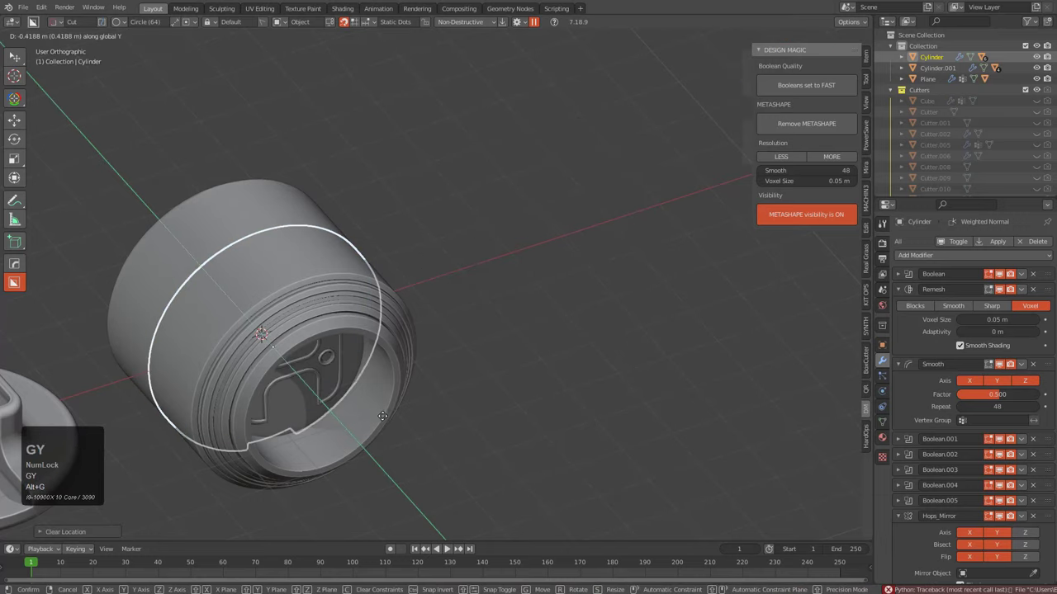
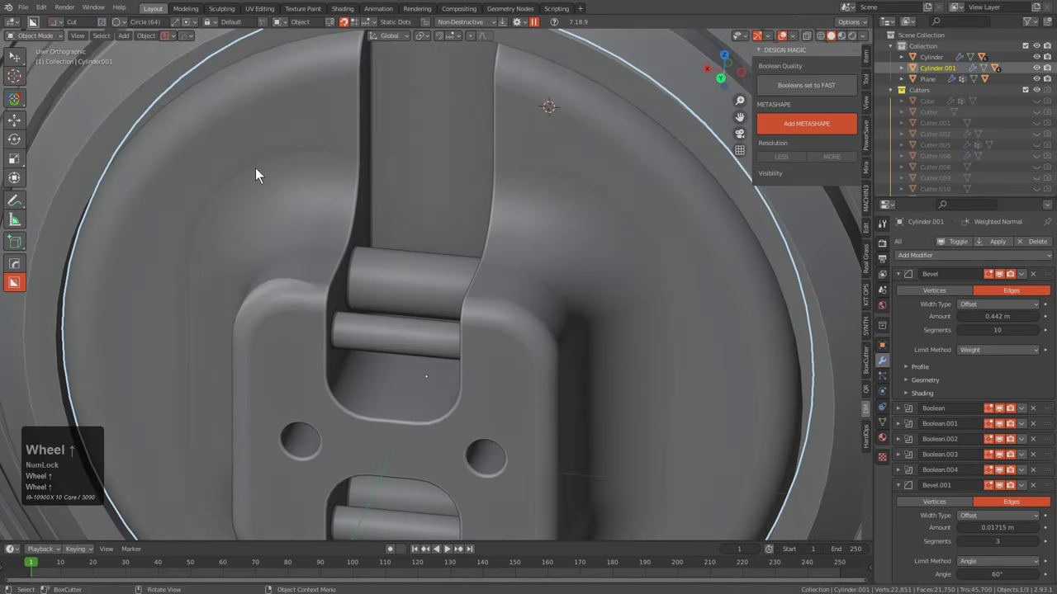
# Select all of Cylinder.001's edges in Edit Mode and Mark Sharp via the Edge menu
pyautogui.scroll(3)
pyautogui.scroll(-3)
pyautogui.press('Tab')
pyautogui.press('a')
pyautogui.press('ctrl+e')
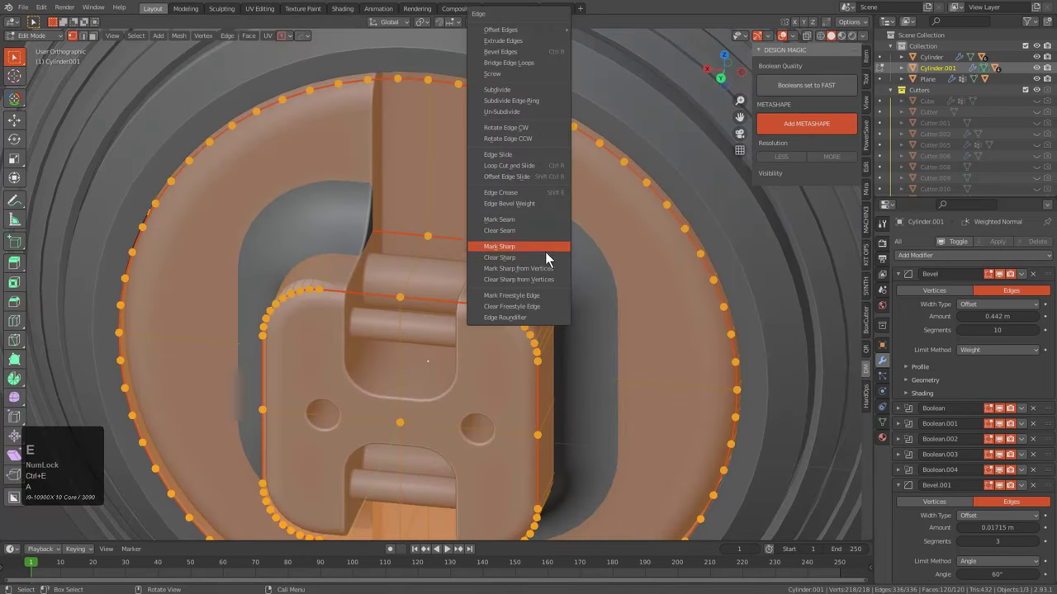
pyautogui.click(548, 259)
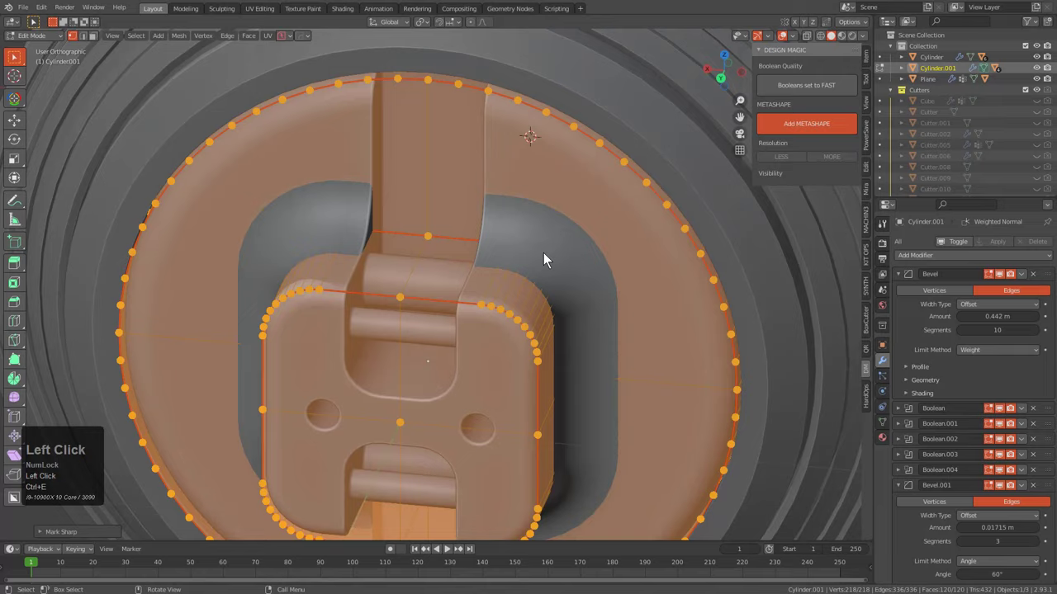
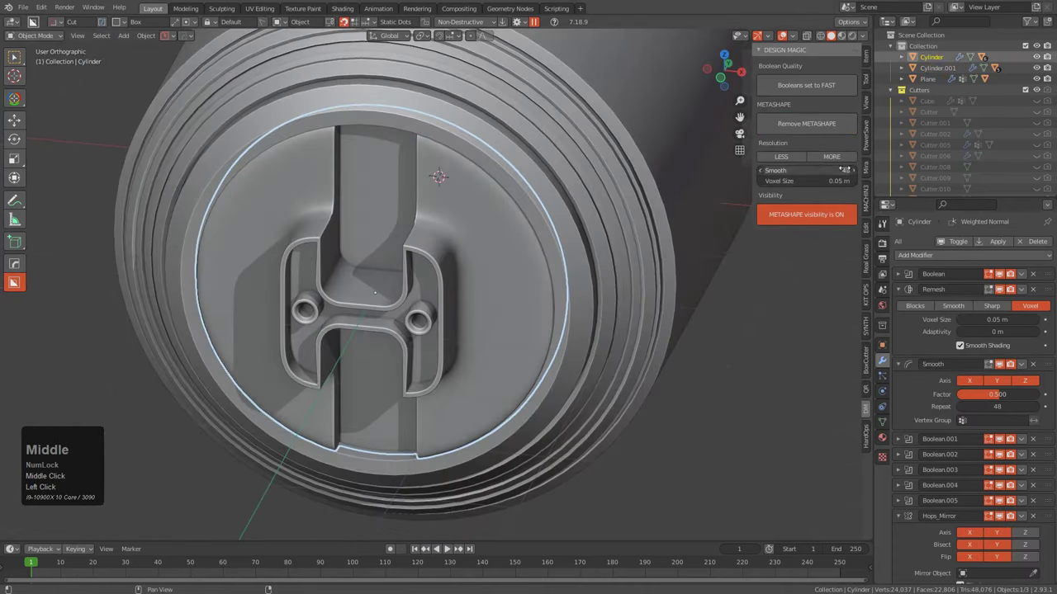
# Set the cap's metashape resolution to 0.1 m voxels (MORE once, LESS twice)
pyautogui.click(844, 165)
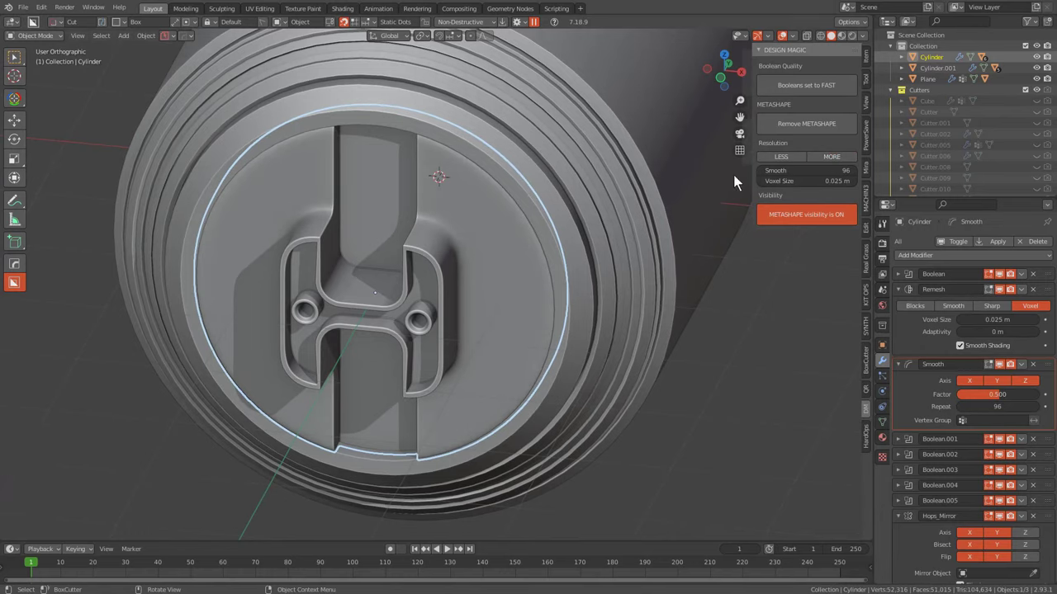
pyautogui.click(794, 166)
pyautogui.click(793, 166)
# Select the H end cap and isolate it in local view
pyautogui.middleClick(473, 353)
pyautogui.click(479, 349)
pyautogui.moveTo(479, 349); pyautogui.dragTo(622, 244)
pyautogui.middleClick(622, 245)
pyautogui.click(621, 245)
pyautogui.moveTo(616, 248); pyautogui.dragTo(577, 341)
pyautogui.press('/')
pyautogui.middleClick(583, 356)
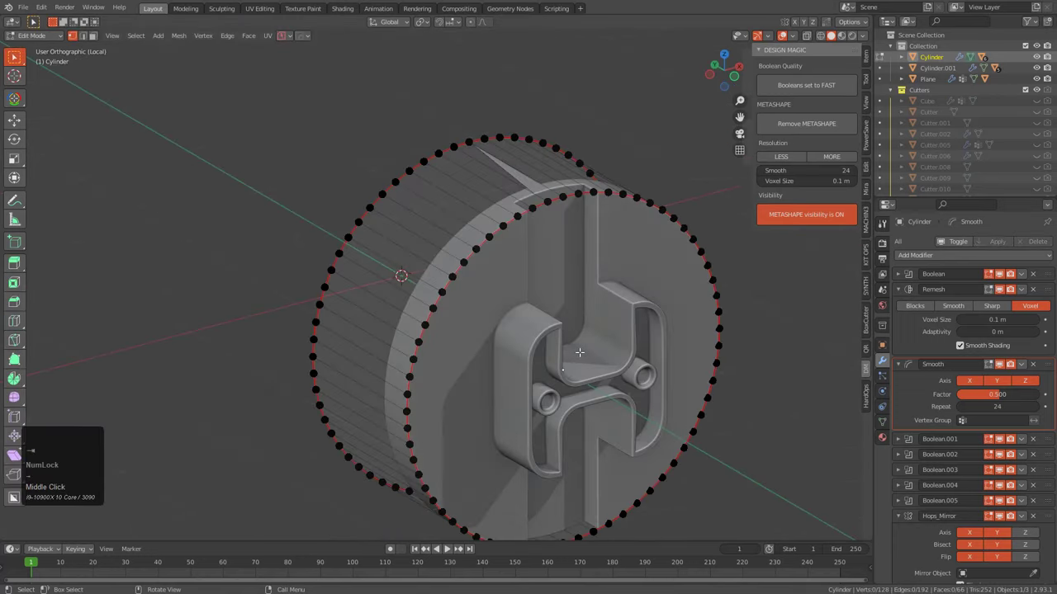
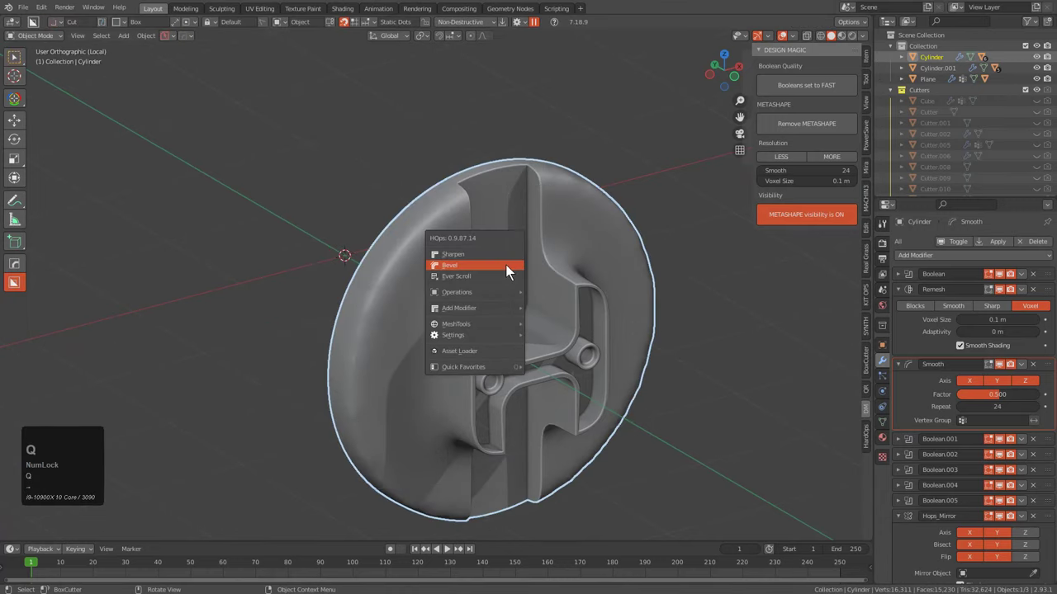
# Bring up the hard-surface add-modifier list for the isolated H end cap
pyautogui.press('Right')
pyautogui.doubleClick(728, 350)
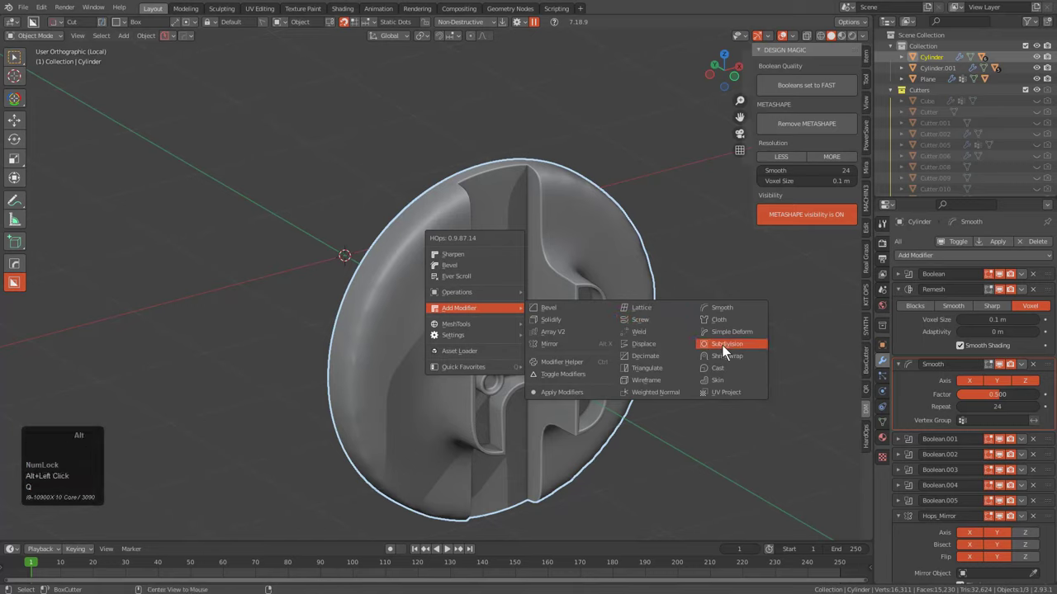
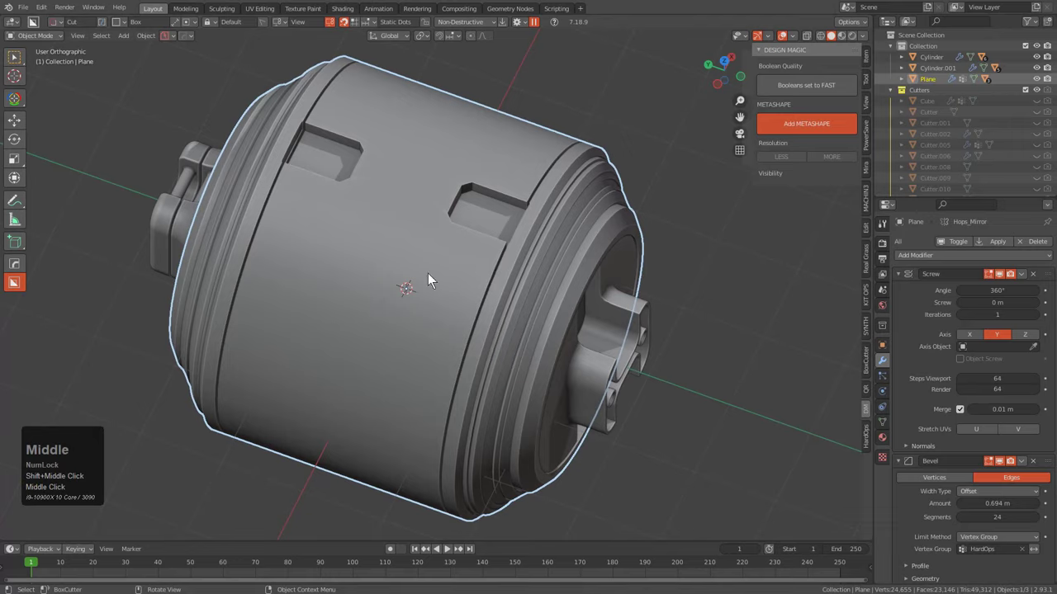
# Add a metashape to the canister body and inspect it from the front in wireframe
pyautogui.click(799, 134)
pyautogui.middleClick(799, 134)
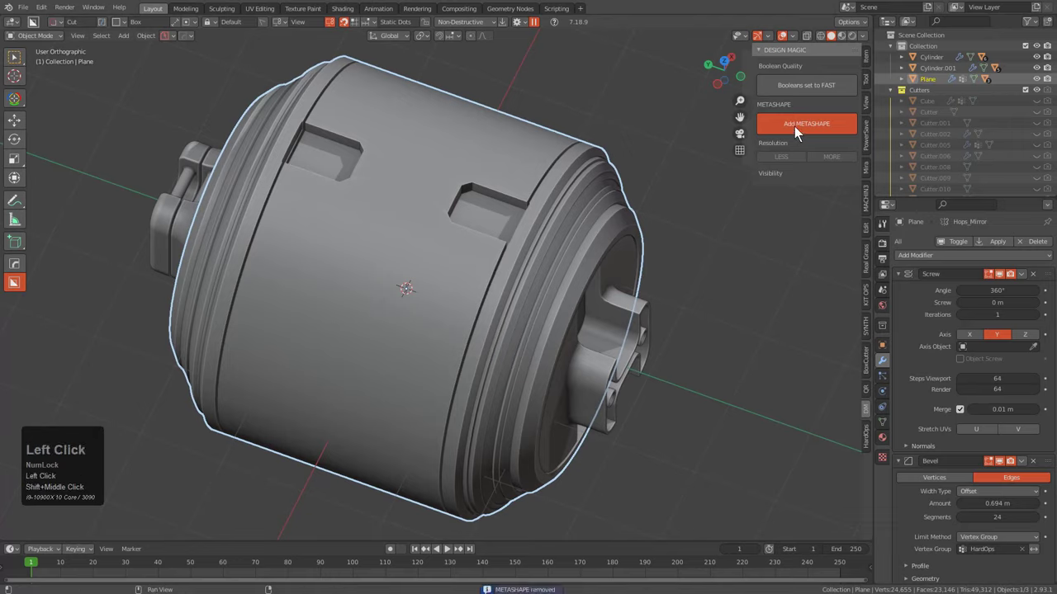
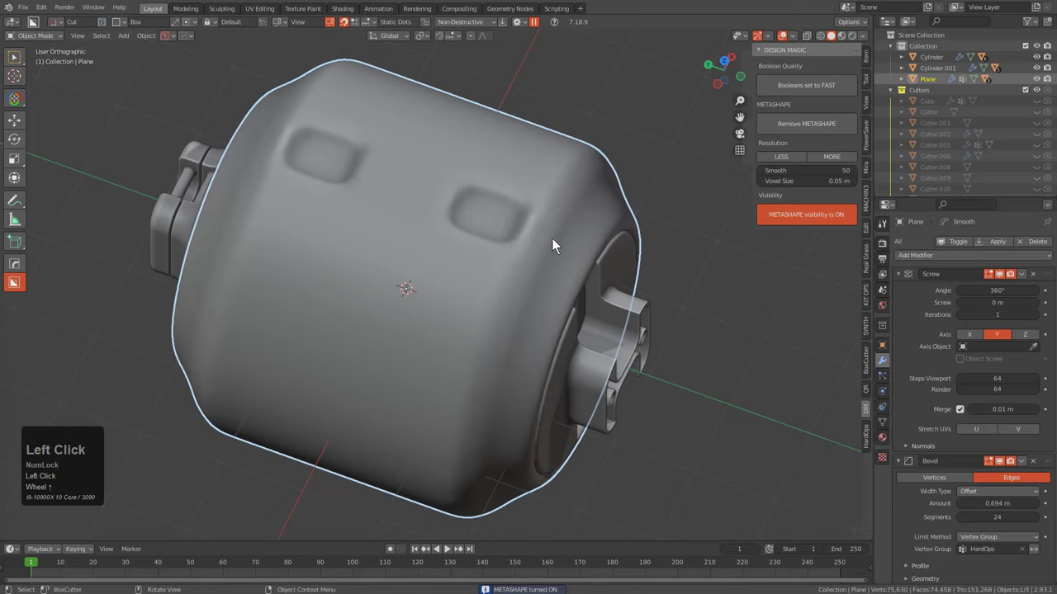
pyautogui.middleClick(556, 246)
pyautogui.click(555, 246)
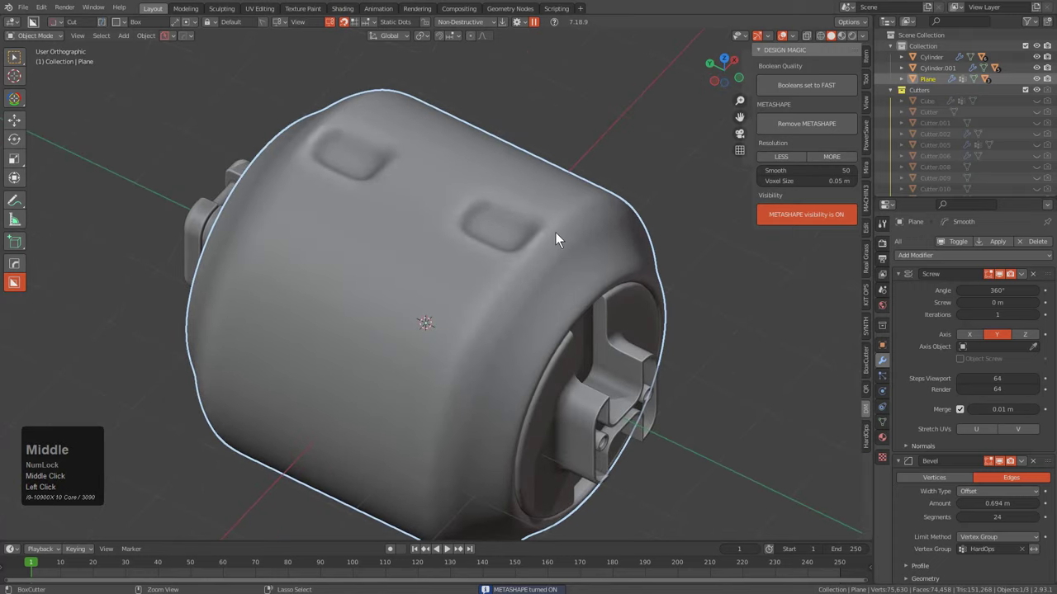
pyautogui.press('z')
pyautogui.press('z')
pyautogui.press('a')
pyautogui.press('1')
pyautogui.click(450, 269)
pyautogui.middleClick(501, 241)
# Draw box cutter Cutter.013 across the body's right side and remove the metashape
pyautogui.press('alt+z')
pyautogui.press('z')
pyautogui.moveTo(506, 261); pyautogui.dragTo(507, 261)
pyautogui.press('q')
pyautogui.click(507, 261)
pyautogui.scroll(-3)
pyautogui.scroll(3)
pyautogui.click(507, 261)
# Slash-split the body with Cutter.013 into Plane and Plane.001, then save the file
pyautogui.click(1037, 280)
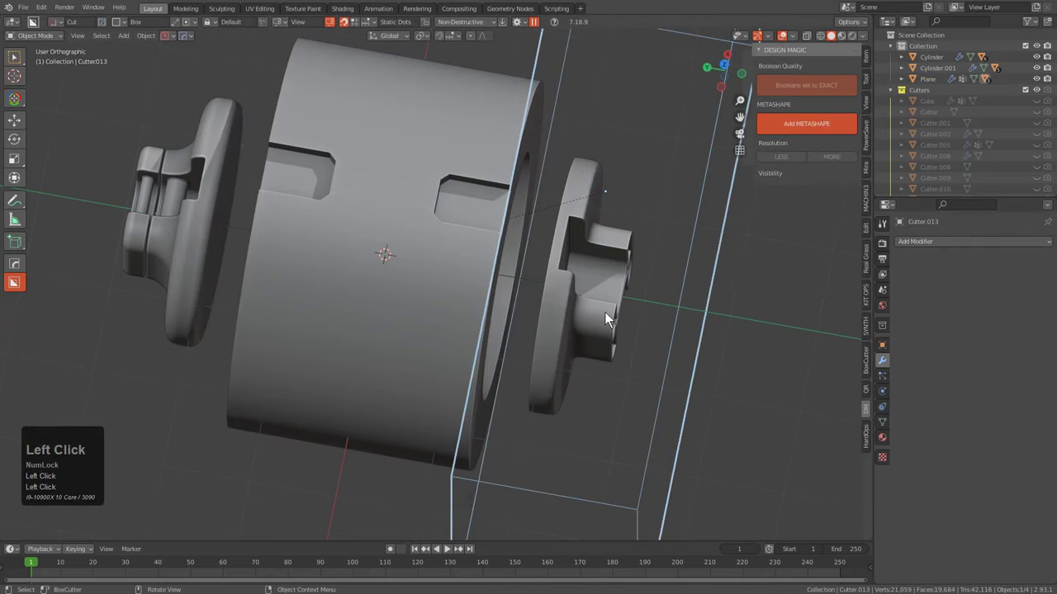
pyautogui.press('q')
pyautogui.doubleClick(572, 361)
pyautogui.press('q')
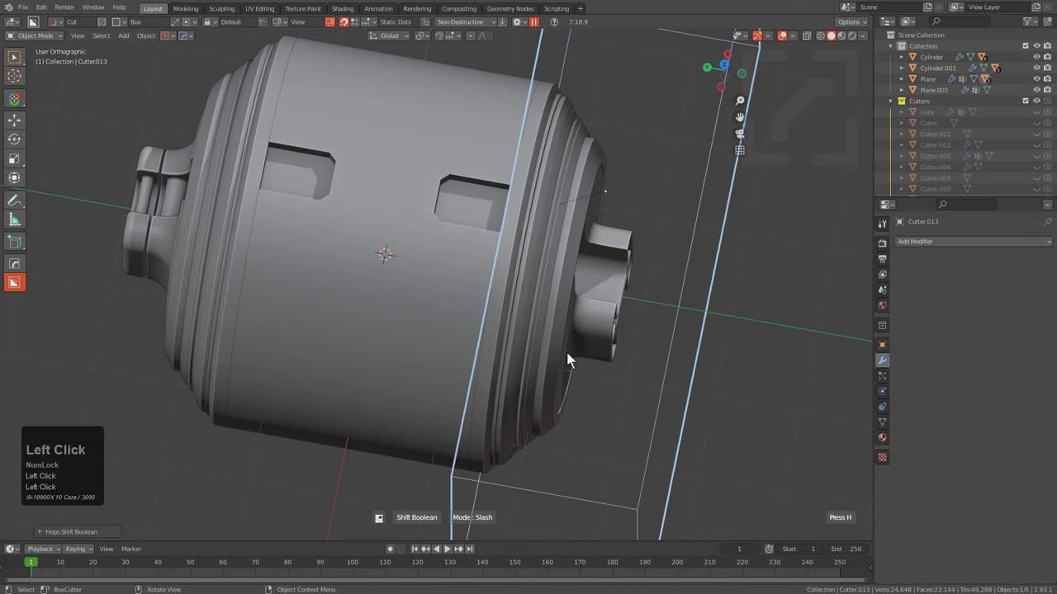
pyautogui.press('h')
pyautogui.click(462, 298)
pyautogui.middleClick(502, 308)
pyautogui.middleClick(492, 298)
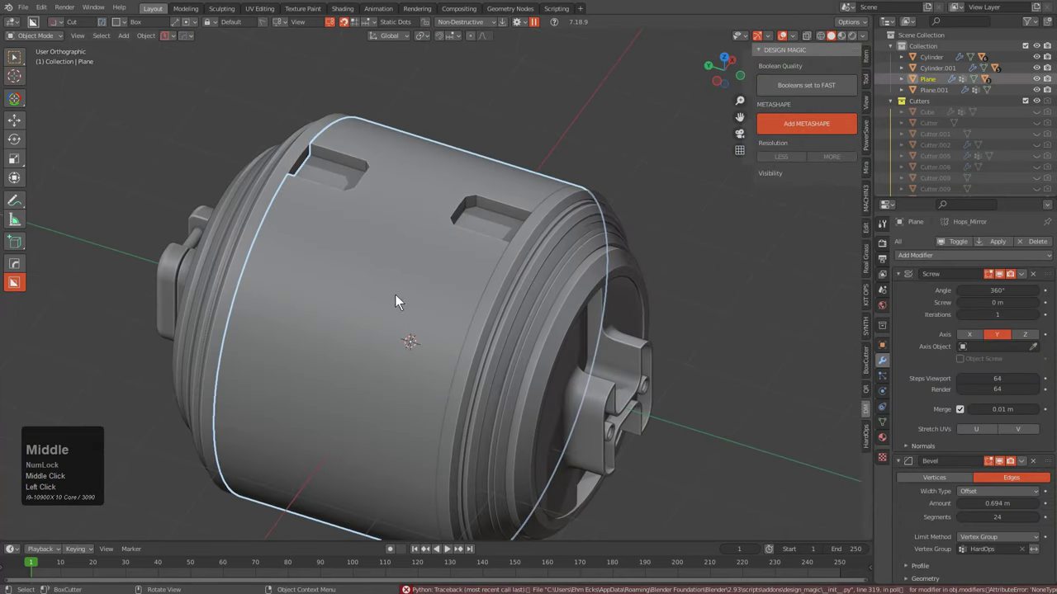
pyautogui.press('ctrl+s')
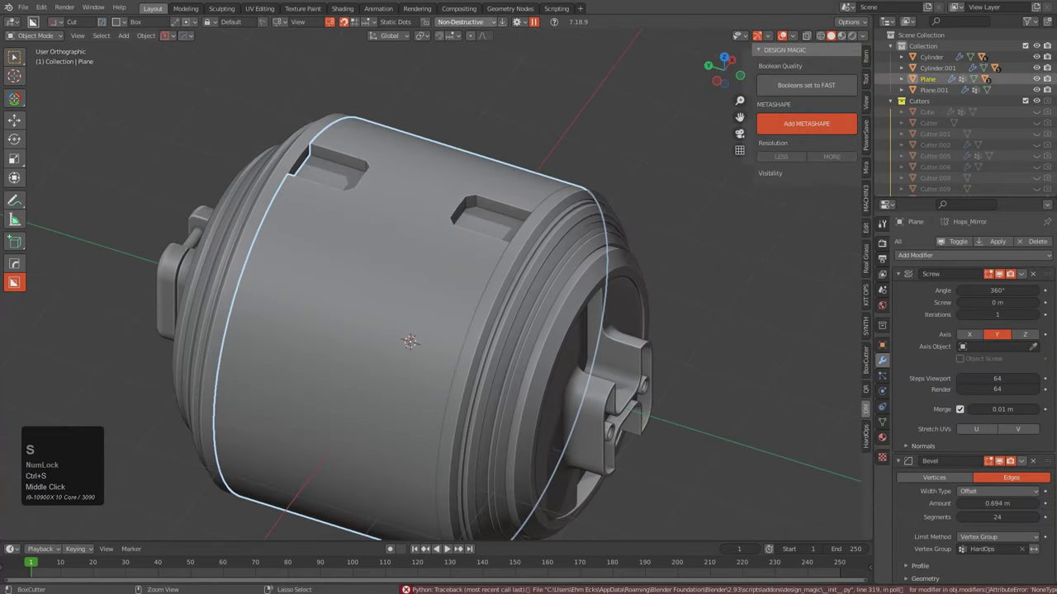
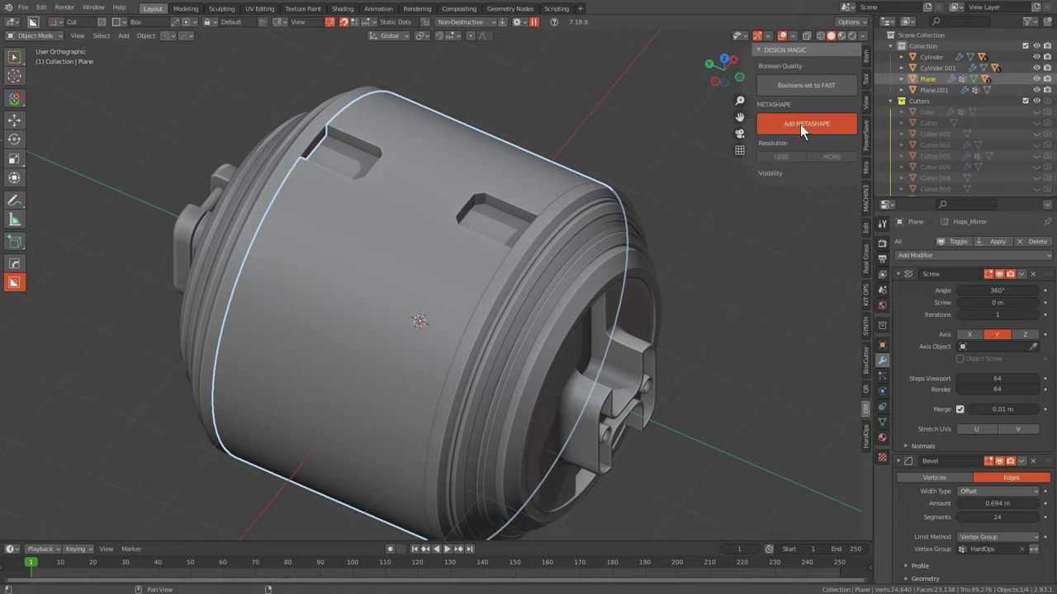
# Add a metashape to the main body section and raise its resolution with MORE
pyautogui.click(815, 128)
pyautogui.scroll(3)
pyautogui.scroll(-3)
pyautogui.click(791, 163)
pyautogui.click(839, 160)
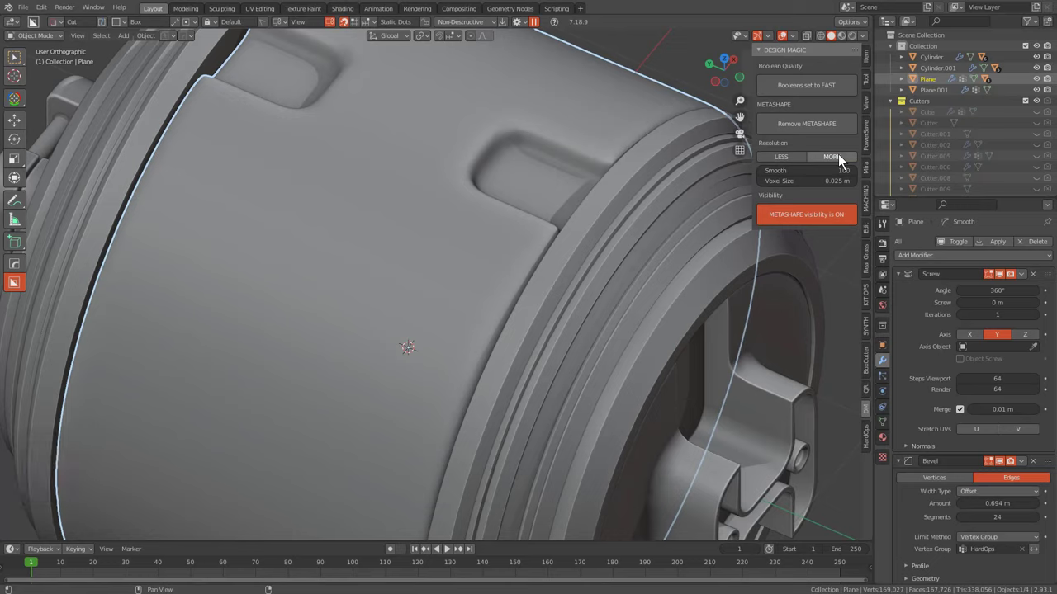
pyautogui.click(840, 160)
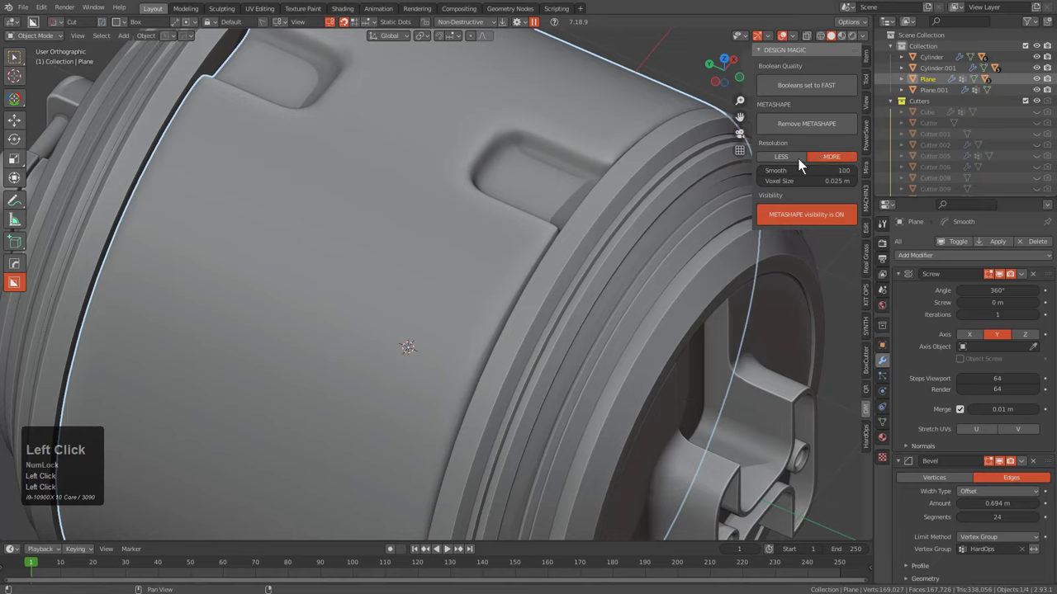
# Coarsen the metashape voxel size to 0.03 m with smoothing 100 and review the body
pyautogui.scroll(-3)
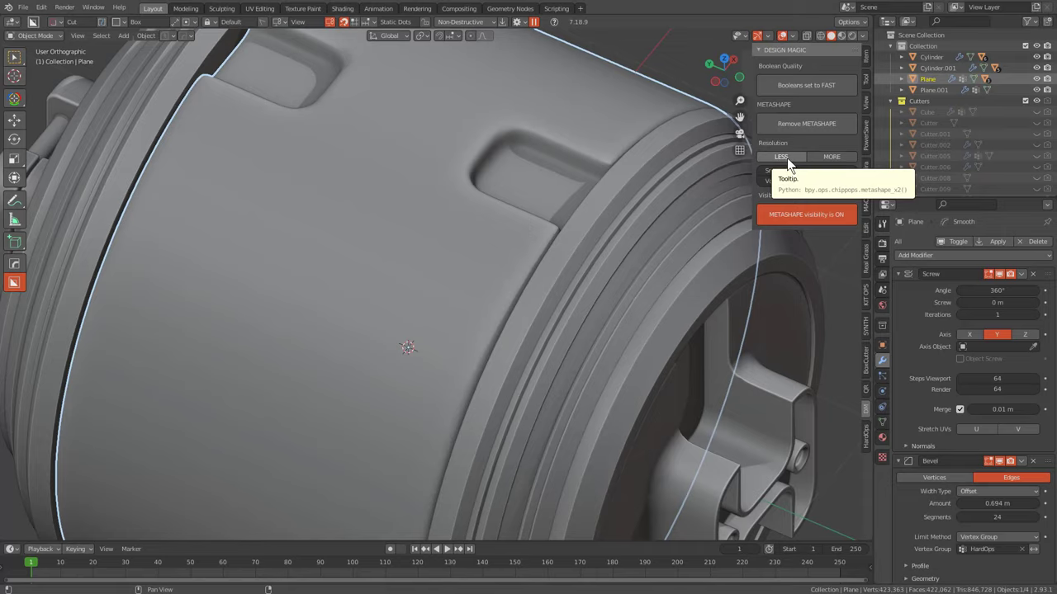
pyautogui.click(792, 165)
pyautogui.scroll(-3)
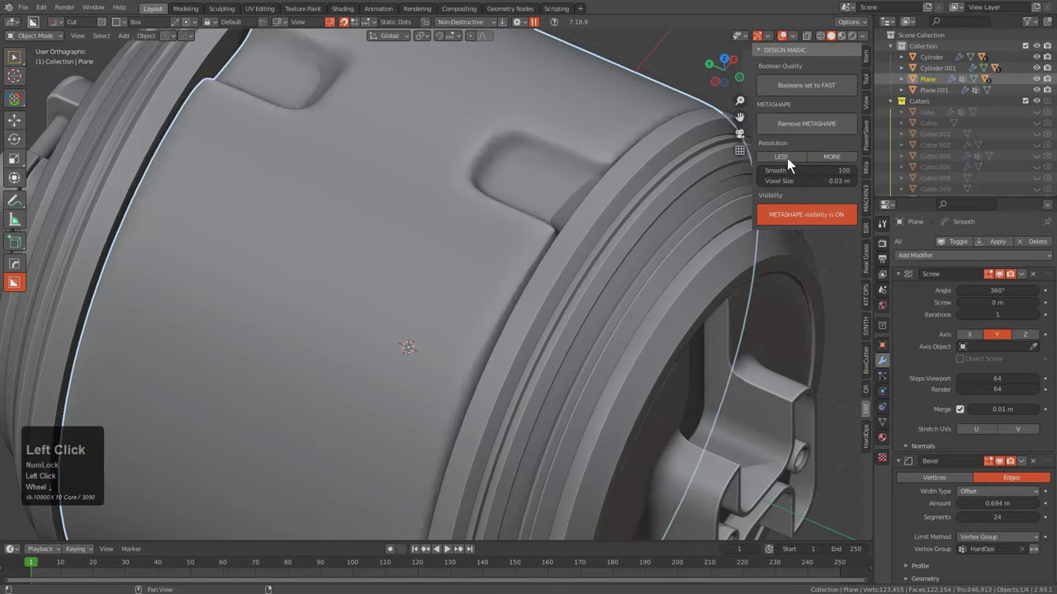
pyautogui.scroll(-3)
pyautogui.middleClick(450, 276)
pyautogui.press('a')
pyautogui.middleClick(473, 336)
pyautogui.scroll(3)
pyautogui.click(416, 230)
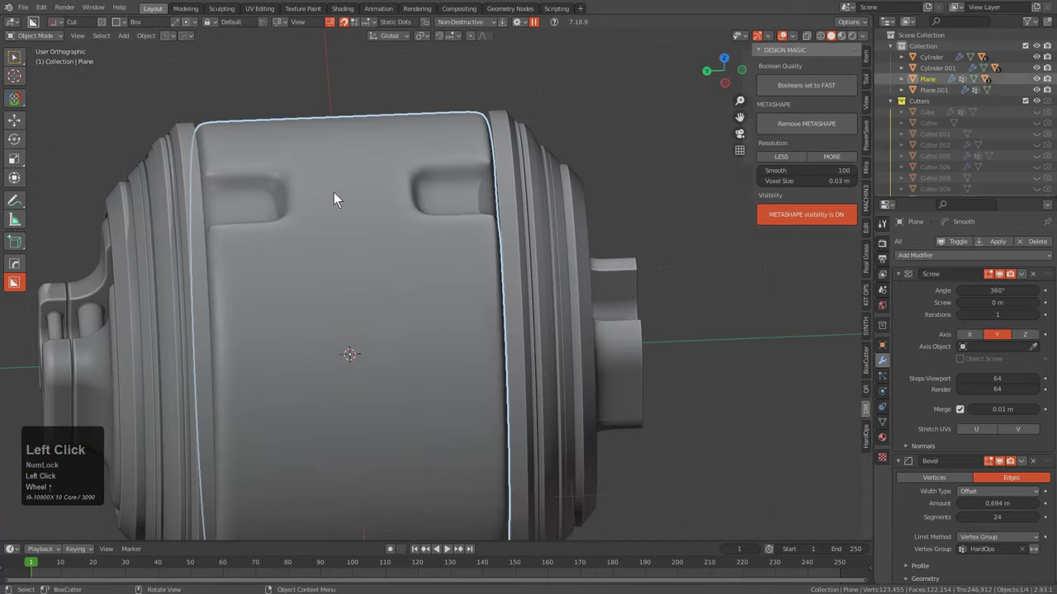
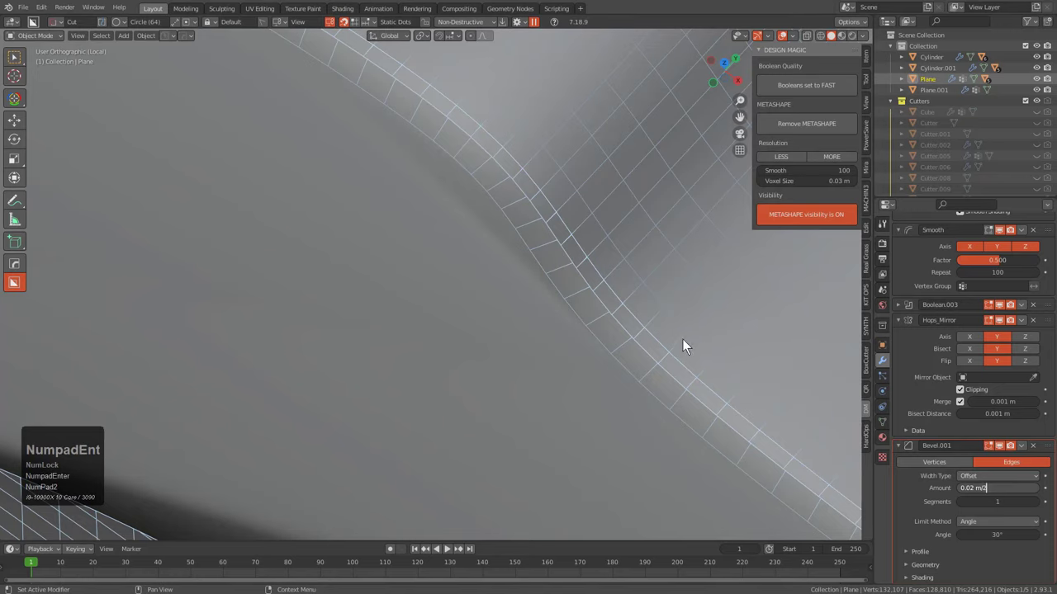
# Confirm Bevel.001 at 0.01 m and run Hard Ops Autosmooth on the inner end piece
pyautogui.scroll(-3)
pyautogui.scroll(3)
pyautogui.press('q')
pyautogui.click(528, 211)
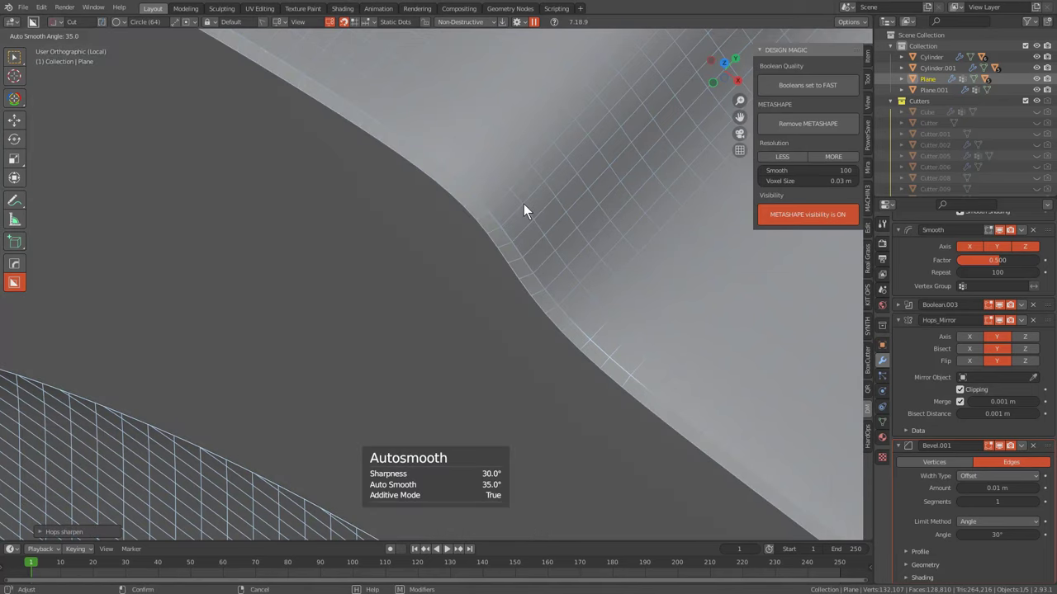
pyautogui.click(529, 211)
pyautogui.scroll(-3)
pyautogui.scroll(-3)
pyautogui.middleClick(476, 341)
pyautogui.middleClick(543, 312)
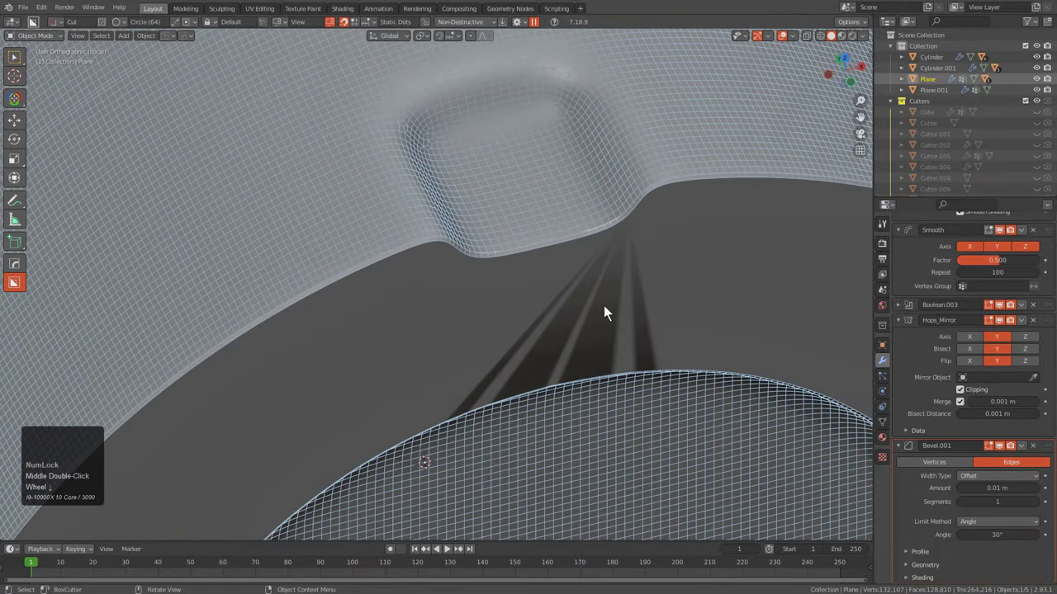
# Add a Weighted Normal modifier with Keep Sharp to the inner end piece
pyautogui.press('q')
pyautogui.click(600, 304)
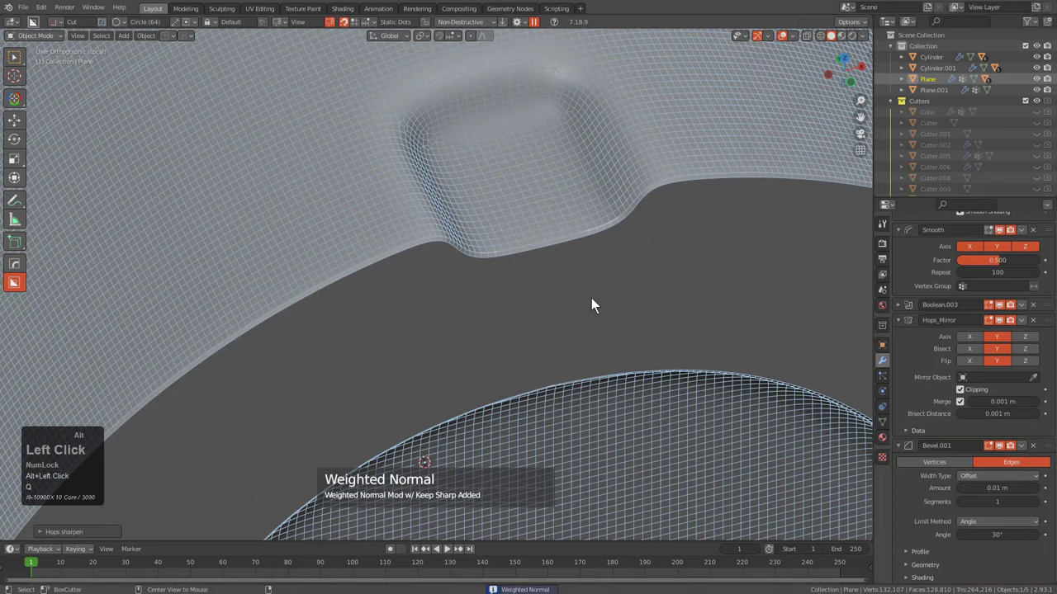
pyautogui.scroll(-3)
pyautogui.middleClick(596, 305)
pyautogui.press('alt+v')
pyautogui.click(596, 307)
pyautogui.scroll(-3)
# Leave local view, orbit around the whole canister and select the main body
pyautogui.press('alt+a')
pyautogui.middleClick(594, 312)
pyautogui.press('/')
pyautogui.press('a')
pyautogui.scroll(-3)
pyautogui.middleClick(547, 334)
pyautogui.scroll(3)
pyautogui.moveTo(545, 337); pyautogui.dragTo(459, 333)
pyautogui.scroll(3)
pyautogui.scroll(-3)
pyautogui.middleClick(436, 319)
pyautogui.click(439, 303)
pyautogui.scroll(-3)
# Deselect everything and orbit out to frame the whole canister
pyautogui.press('alt+a')
pyautogui.scroll(-3)
pyautogui.middleClick(514, 296)
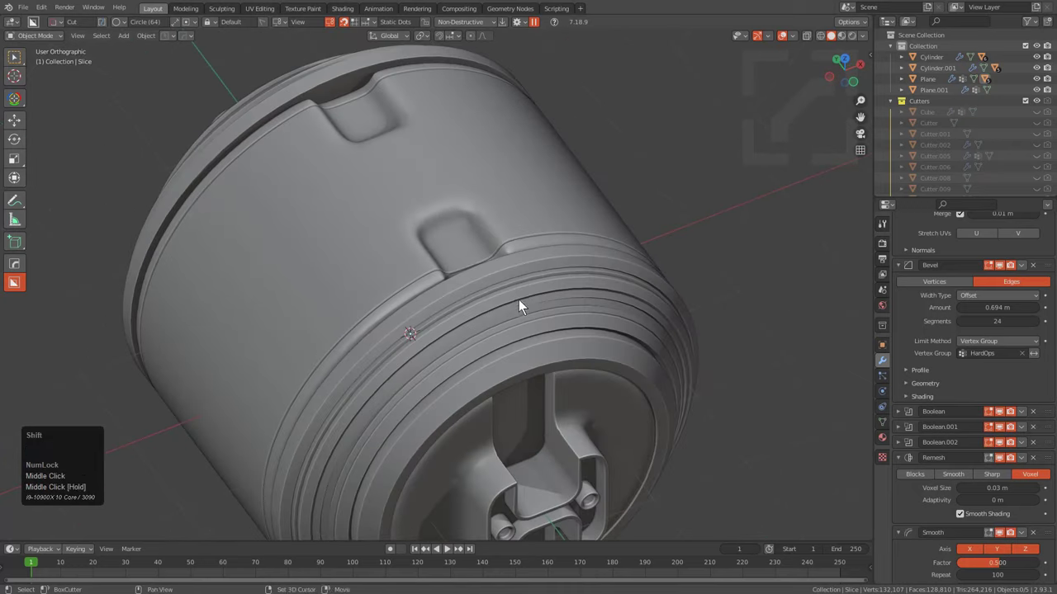
pyautogui.middleClick(486, 313)
pyautogui.middleClick(524, 333)
pyautogui.moveTo(547, 304); pyautogui.dragTo(509, 277)
pyautogui.scroll(-3)
pyautogui.middleClick(519, 288)
pyautogui.middleClick(567, 326)
pyautogui.middleClick(544, 318)
pyautogui.moveTo(519, 315); pyautogui.dragTo(475, 224)
# Give all canister parts a new blank material and switch to Material Preview shading
pyautogui.press('a')
pyautogui.press('alt+m')
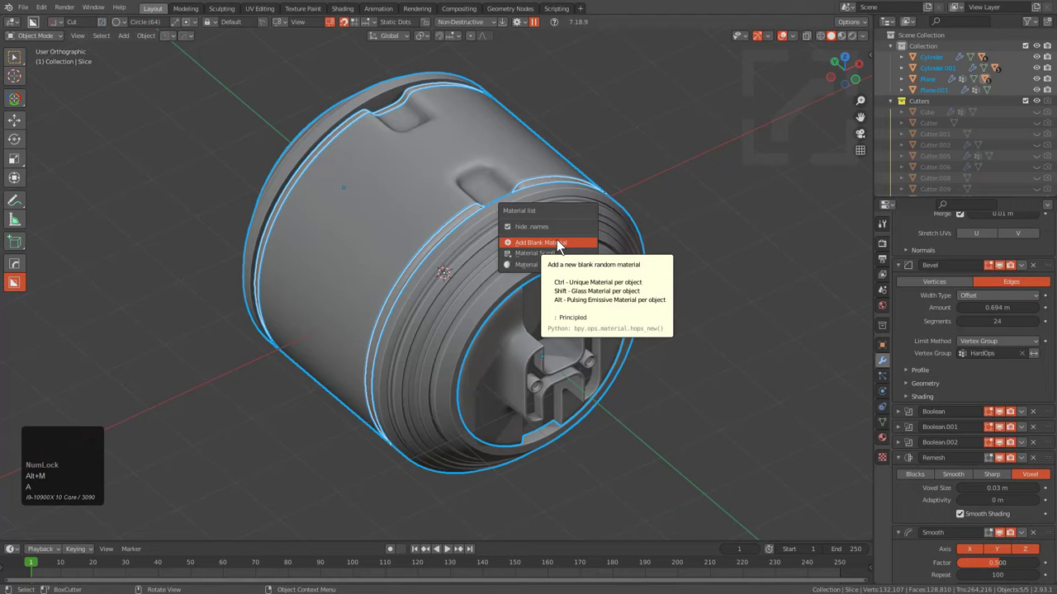
pyautogui.click(563, 247)
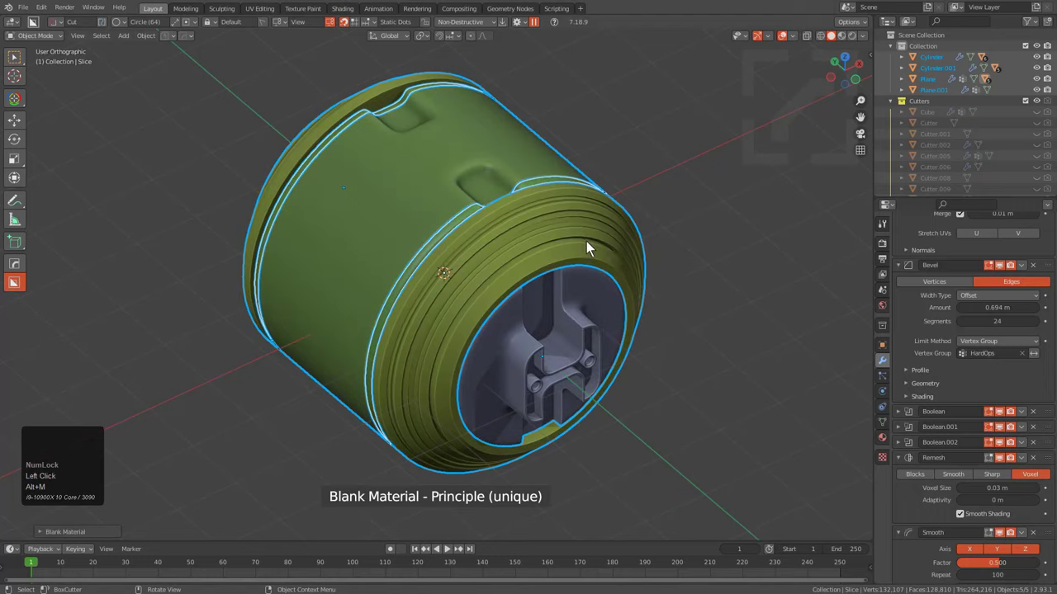
pyautogui.press('a')
pyautogui.click(849, 44)
# Orbit the shaded canister, then select and frame the ridged rim piece Plane.001
pyautogui.moveTo(572, 370); pyautogui.dragTo(565, 342)
pyautogui.scroll(3)
pyautogui.moveTo(566, 342); pyautogui.dragTo(543, 378)
pyautogui.scroll(3)
pyautogui.moveTo(544, 377); pyautogui.dragTo(536, 349)
pyautogui.click(536, 349)
pyautogui.middleClick(526, 350)
pyautogui.middleClick(511, 349)
pyautogui.click(511, 348)
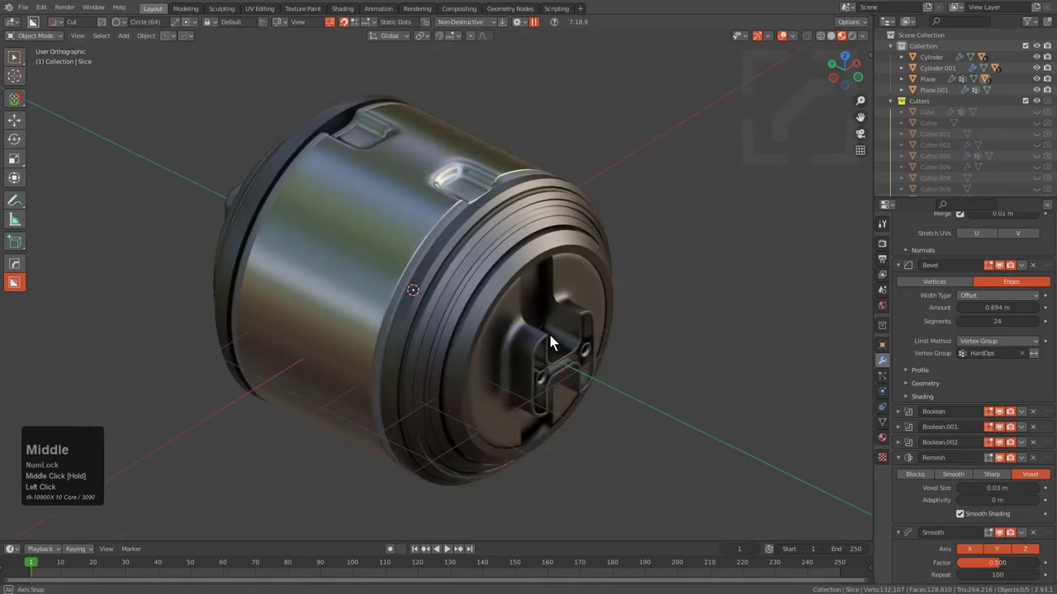
pyautogui.click(493, 265)
pyautogui.press('KP_Decimal')
pyautogui.scroll(3)
pyautogui.middleClick(613, 301)
# Apply a Hard Ops 30° bevel with autosmooth 60 to the rim piece Plane.001
pyautogui.middleClick(580, 288)
pyautogui.scroll(3)
pyautogui.press('q')
pyautogui.click(499, 230)
pyautogui.press('1')
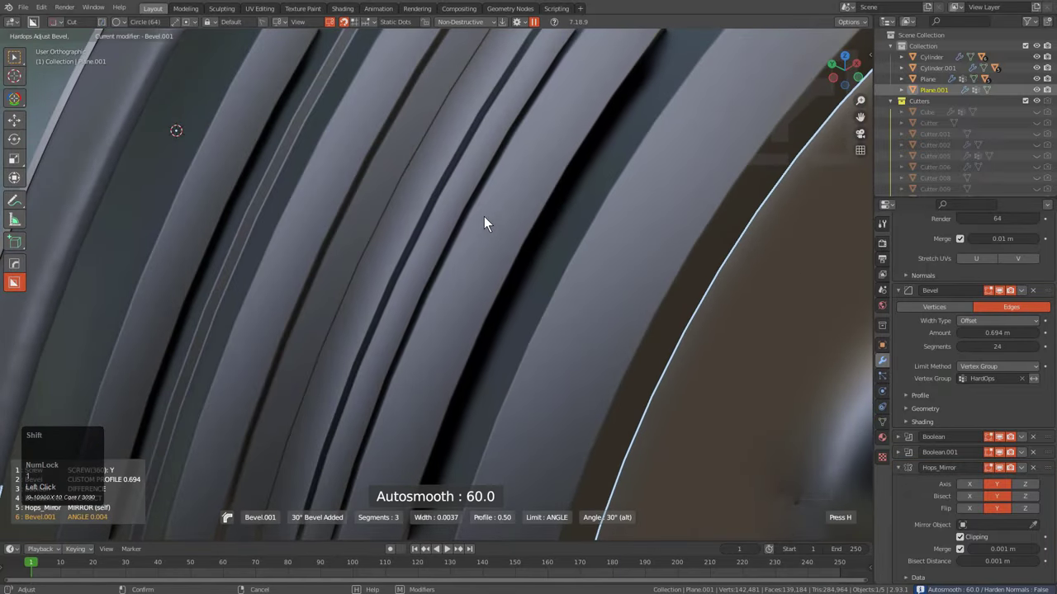
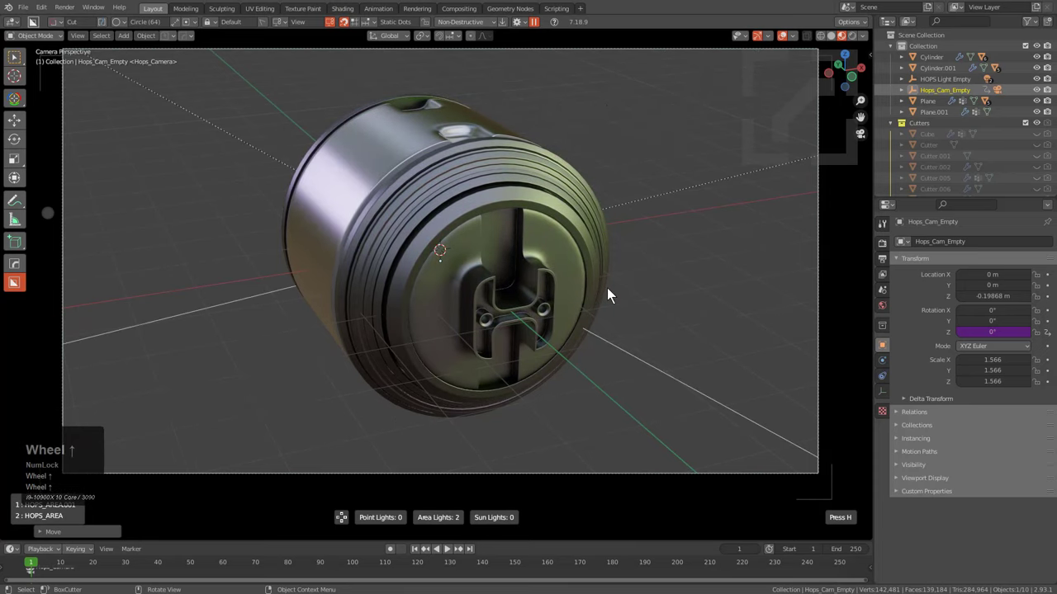
# Rotate the HDRI studio lighting around the canister with Adjust Viewport and confirm
pyautogui.click(633, 296)
pyautogui.press('alt+v')
pyautogui.write('vss')
pyautogui.press('s')
pyautogui.press('s')
pyautogui.press('s')
pyautogui.press('s')
pyautogui.press('s')
pyautogui.press('s')
pyautogui.press('s')
pyautogui.press('s')
pyautogui.write('VSSSSSSSSSSs')
pyautogui.press('alt+v')
pyautogui.write('svs')
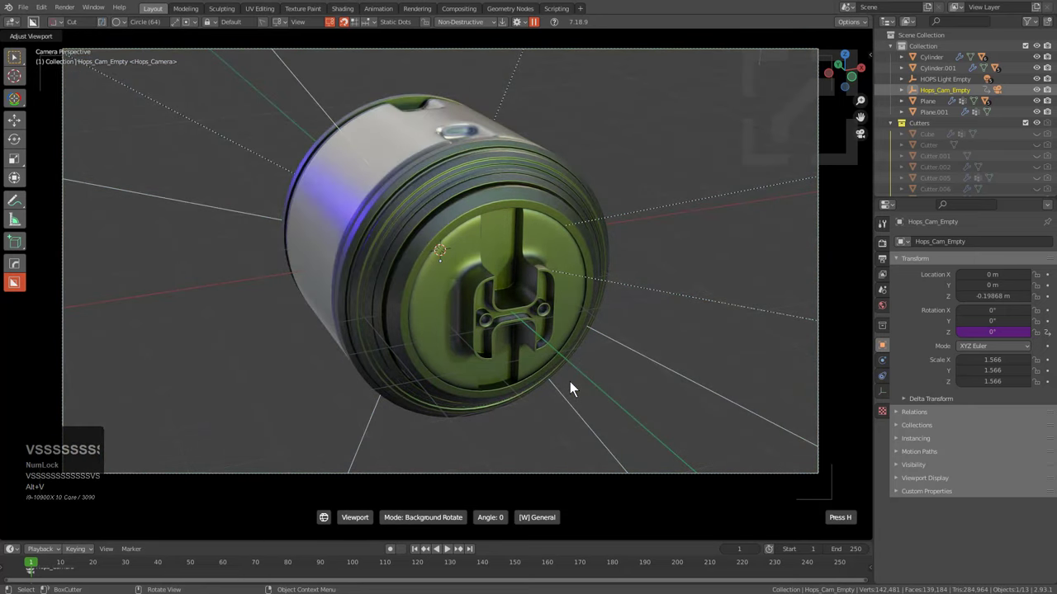
pyautogui.press('s')
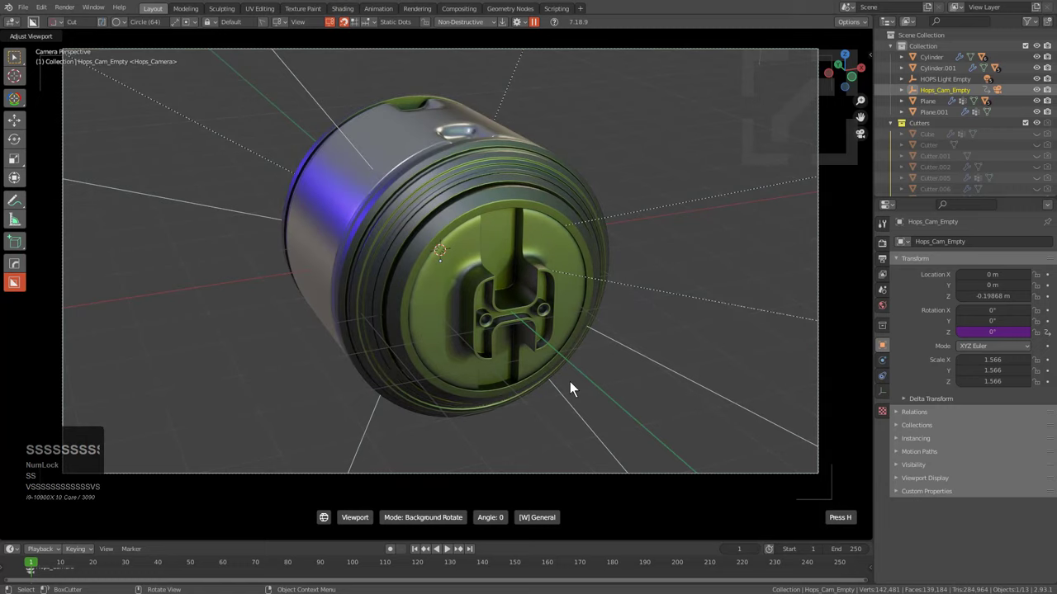
# Play the turntable animation in the camera view
pyautogui.click(575, 389)
pyautogui.click(787, 43)
pyautogui.press('-')
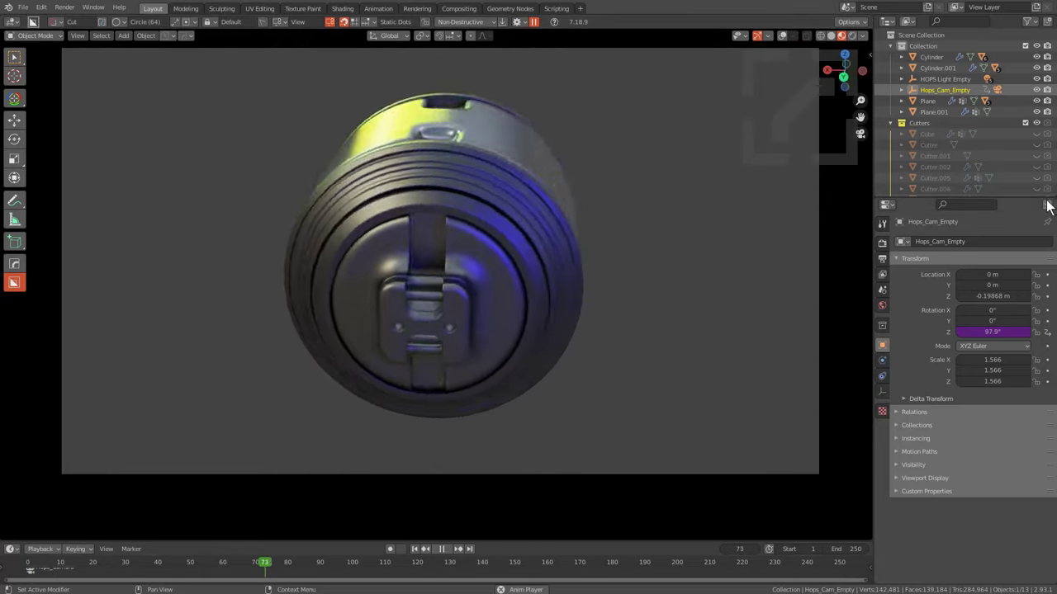
# Stop playback, select the main Plane body and switch to the Select Box tool
pyautogui.scroll(3)
pyautogui.middleClick(347, 276)
pyautogui.scroll(3)
pyautogui.click(389, 278)
pyautogui.press('KP_Decimal')
pyautogui.middleClick(435, 321)
pyautogui.press('d')
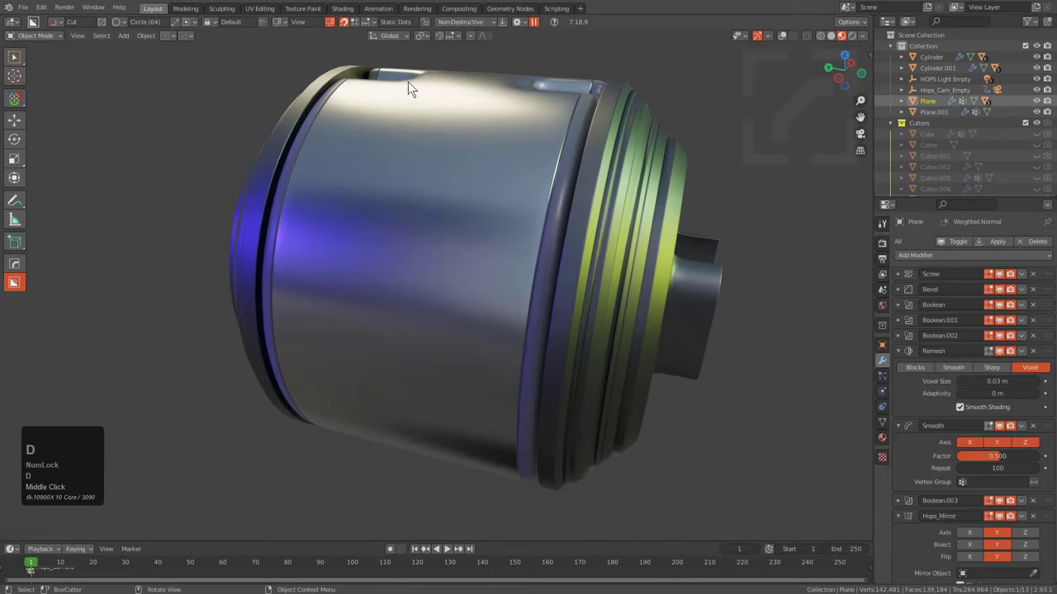
pyautogui.press('w')
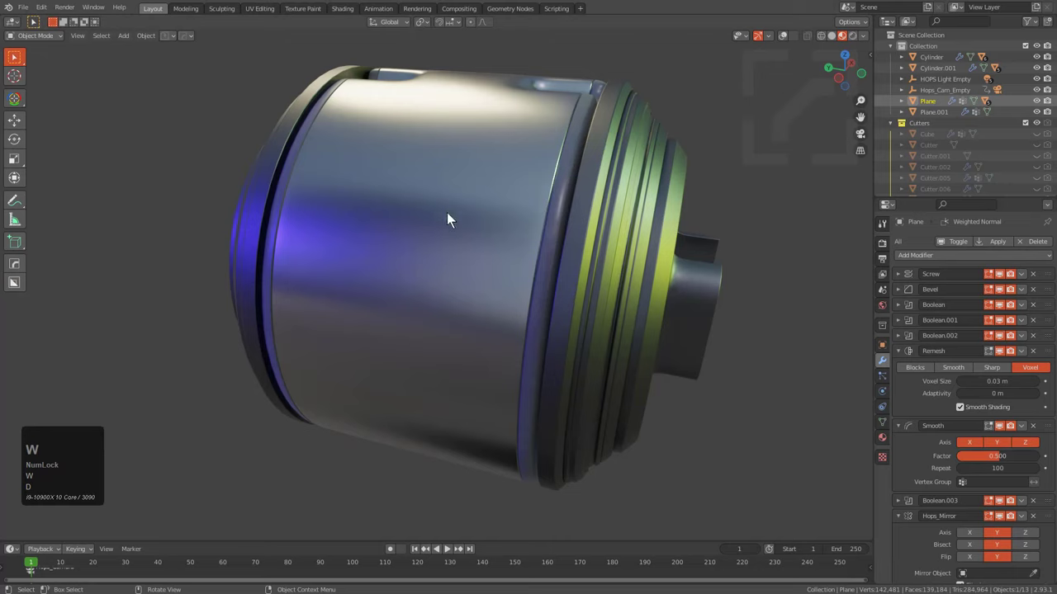
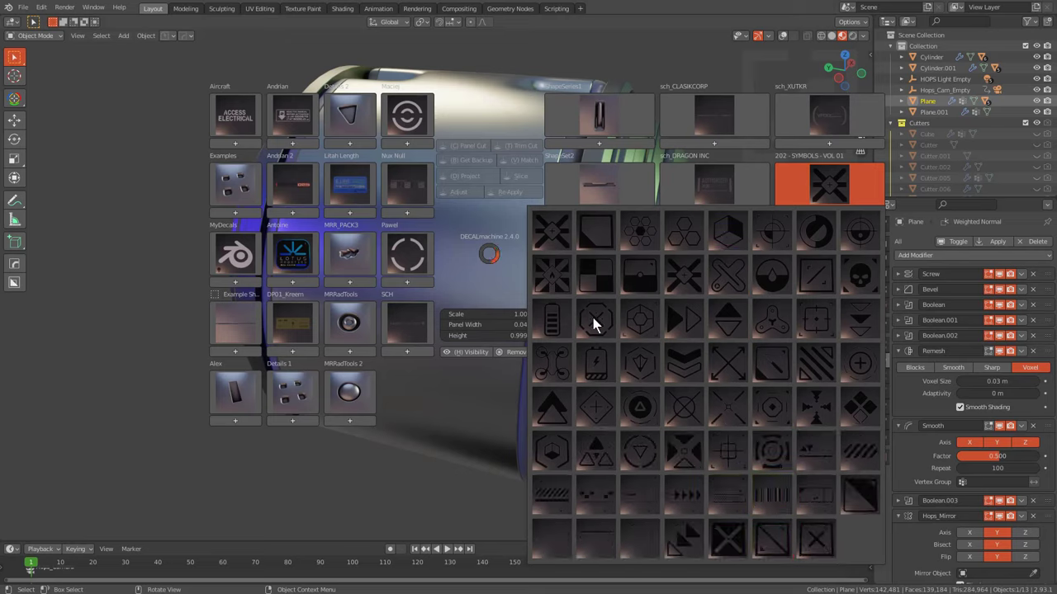
# Place the hexagon-cube symbol decal from 202 - SYMBOLS on the body and project it onto the curve
pyautogui.click(562, 455)
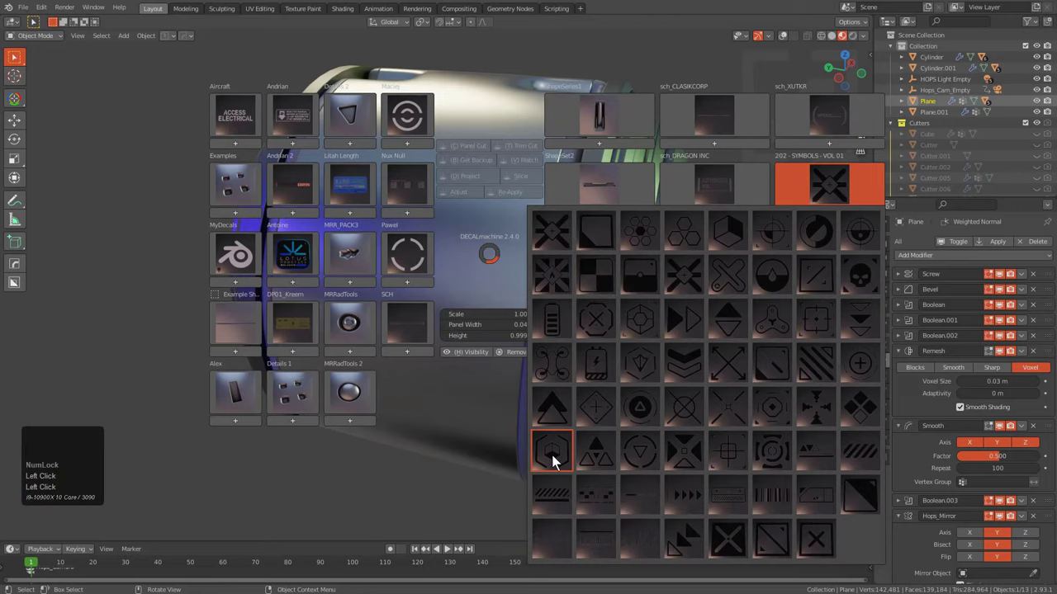
pyautogui.press('g')
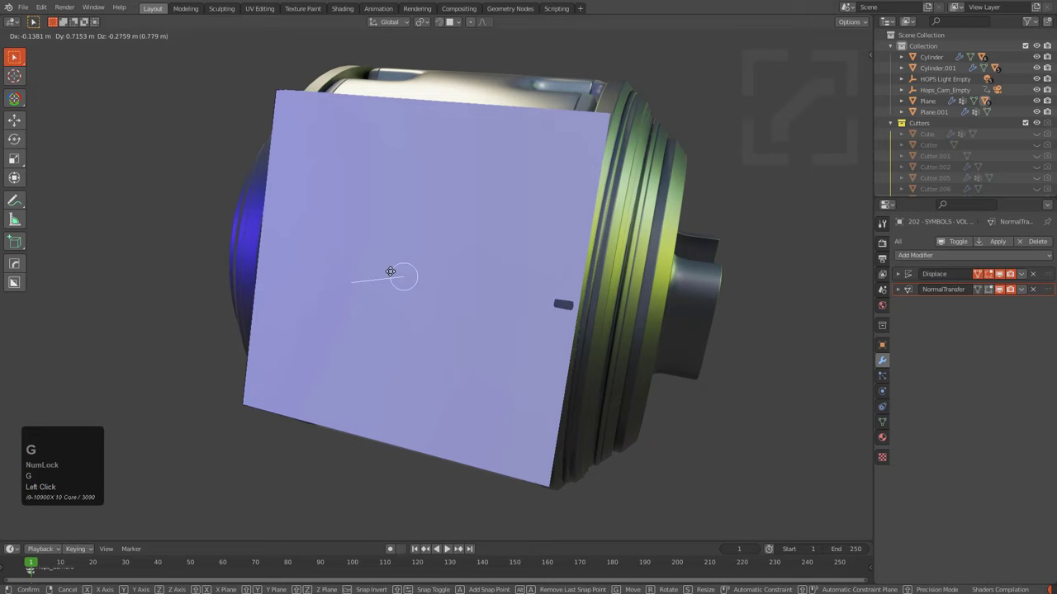
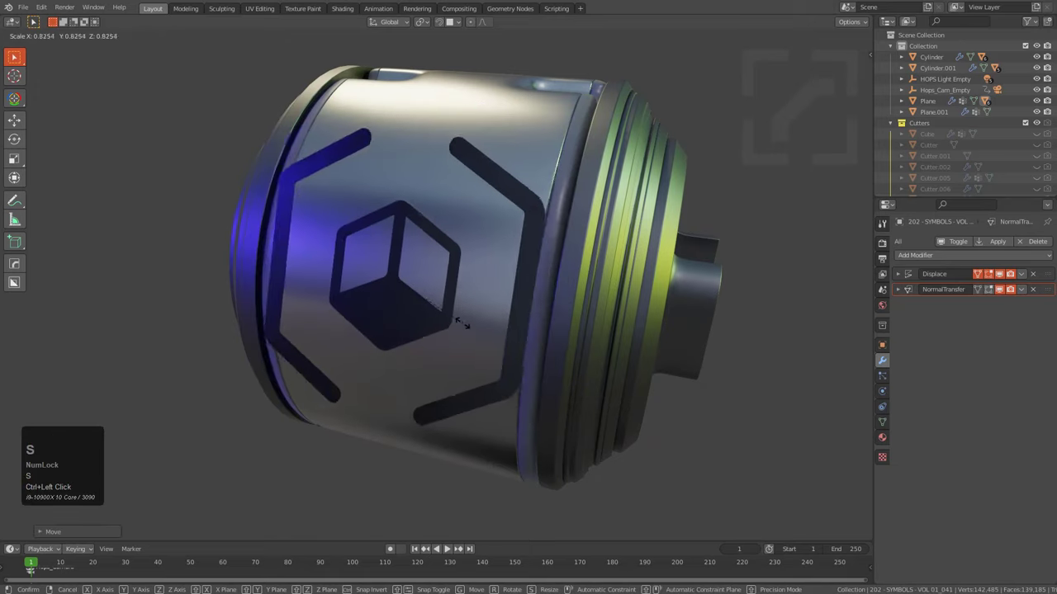
pyautogui.click(528, 175)
pyautogui.press('d')
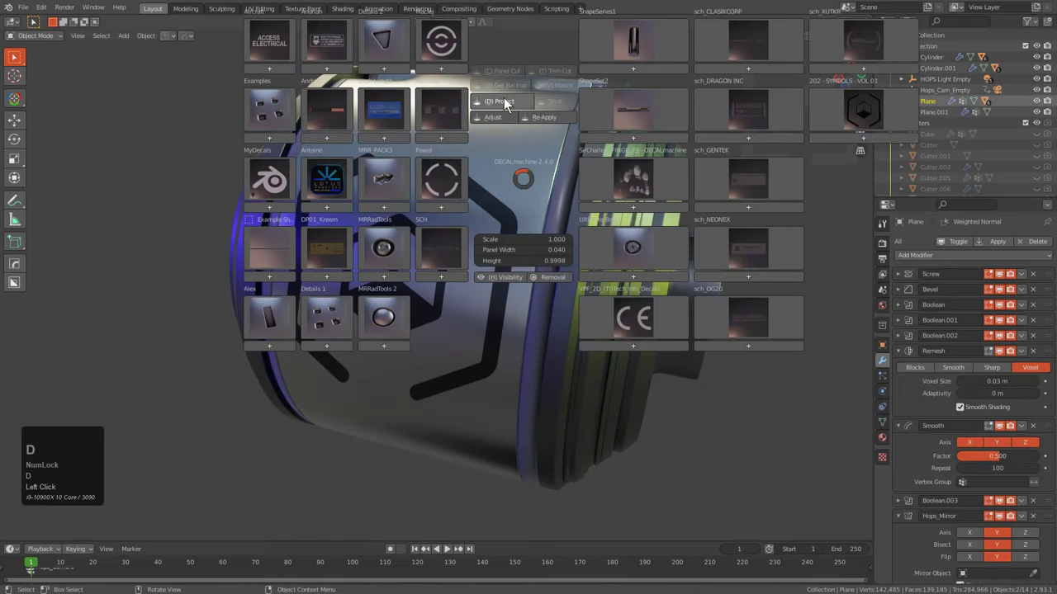
pyautogui.click(508, 103)
# Adjust the projected symbol decal and bring up its material settings
pyautogui.press('d')
pyautogui.press('alt+a')
pyautogui.click(496, 217)
pyautogui.click(789, 44)
pyautogui.scroll(3)
pyautogui.press('d')
pyautogui.click(544, 146)
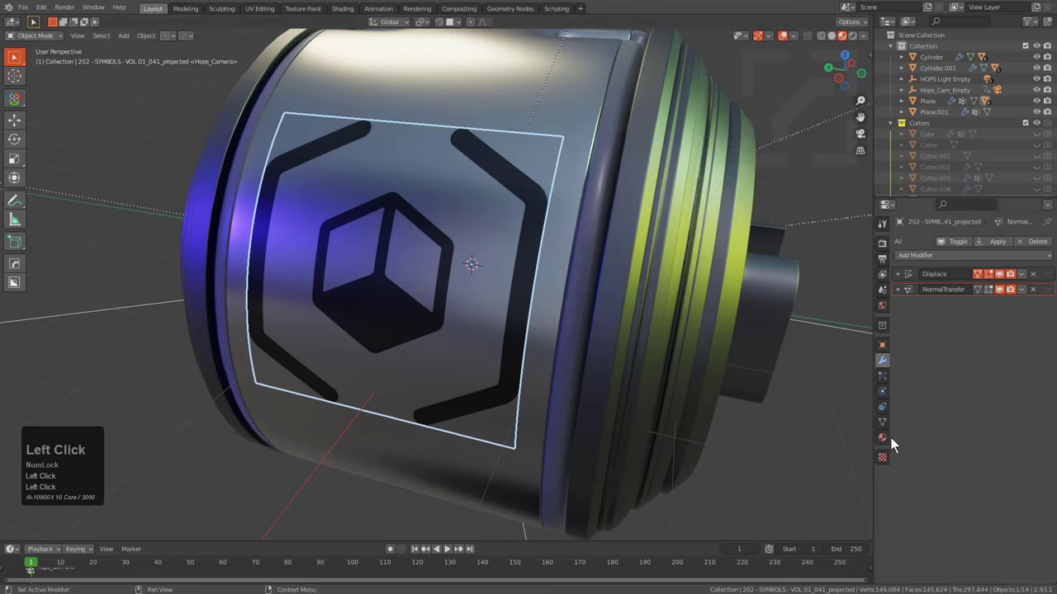
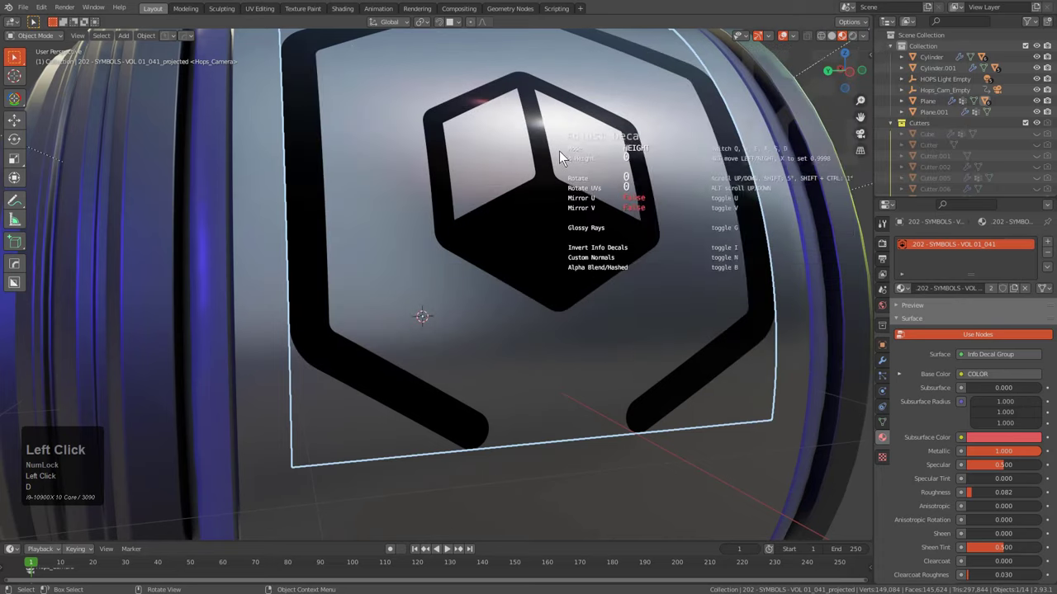
# Return from the decal's Material tab to its modifier list after setting metallic 1.0, roughness 0.082
pyautogui.click(576, 161)
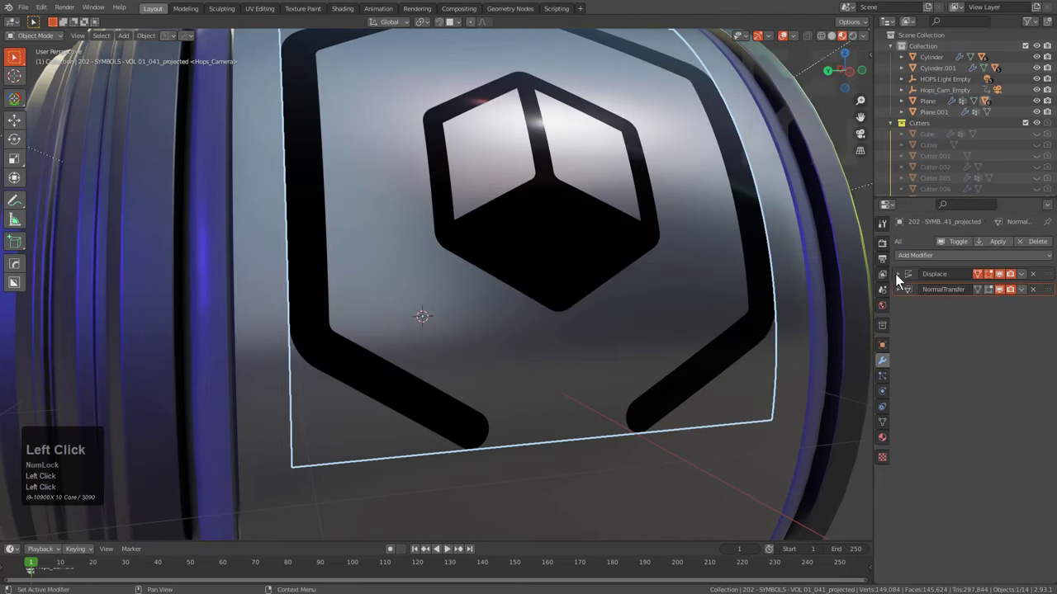
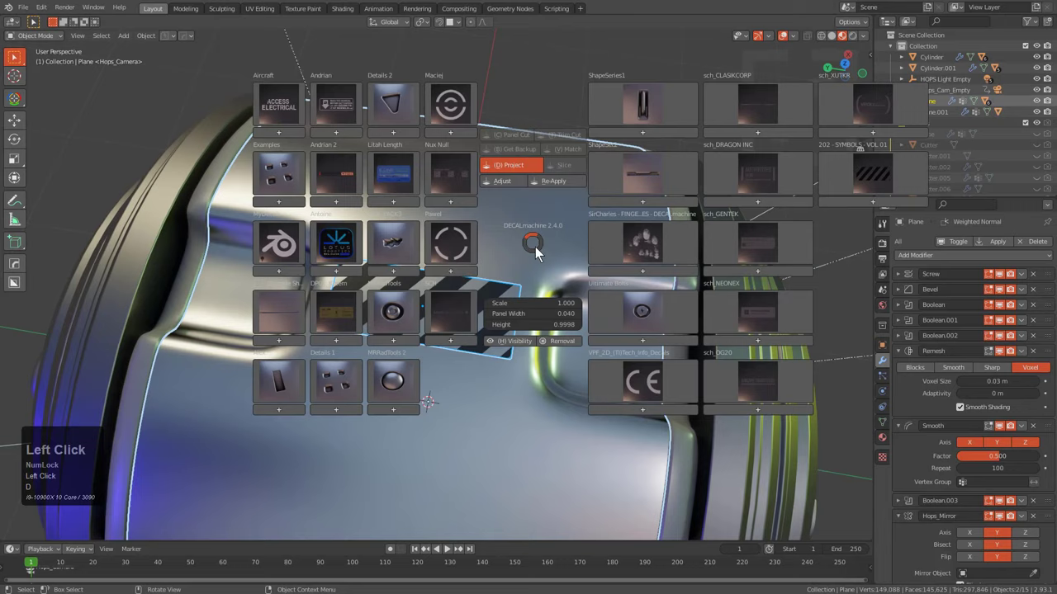
# Project the hazard-stripe decal onto the top surface between the raised grips
pyautogui.middleClick(512, 301)
pyautogui.press('alt+a')
pyautogui.click(459, 301)
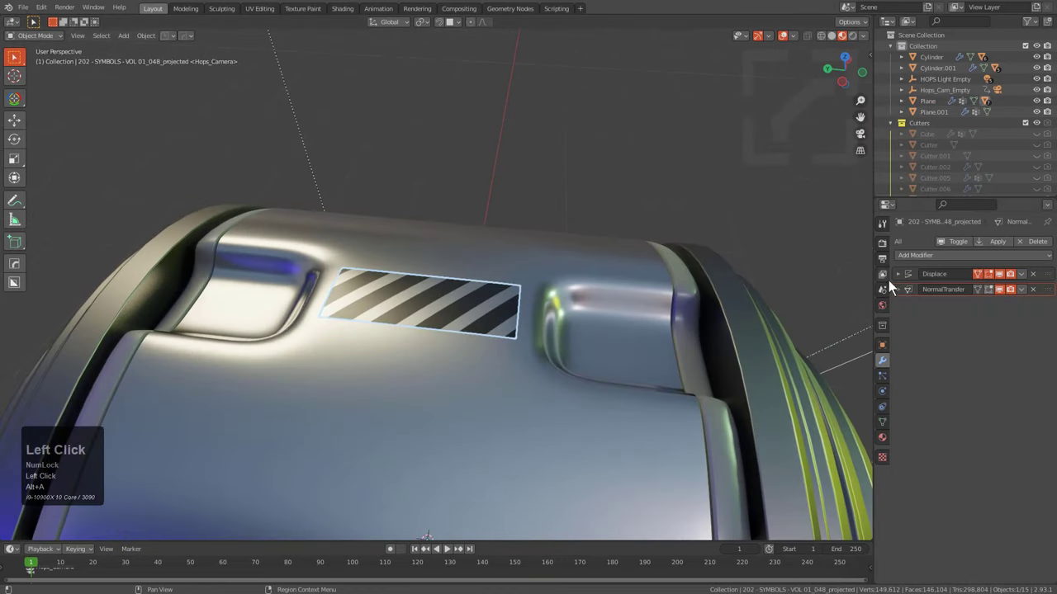
pyautogui.moveTo(901, 282); pyautogui.dragTo(509, 352)
pyautogui.middleClick(544, 328)
pyautogui.press('alt+a')
pyautogui.scroll(-3)
# Orbit around the canister to check the stripe, then reopen the decal library
pyautogui.middleClick(450, 357)
pyautogui.middleClick(426, 312)
pyautogui.moveTo(443, 302); pyautogui.dragTo(542, 299)
pyautogui.middleClick(542, 299)
pyautogui.scroll(3)
pyautogui.press('d')
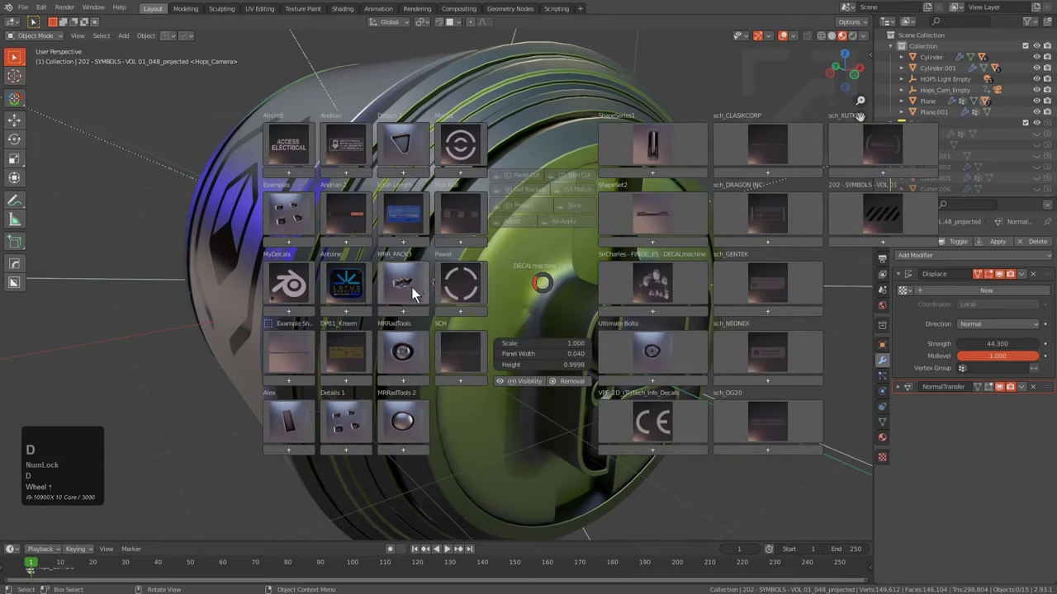
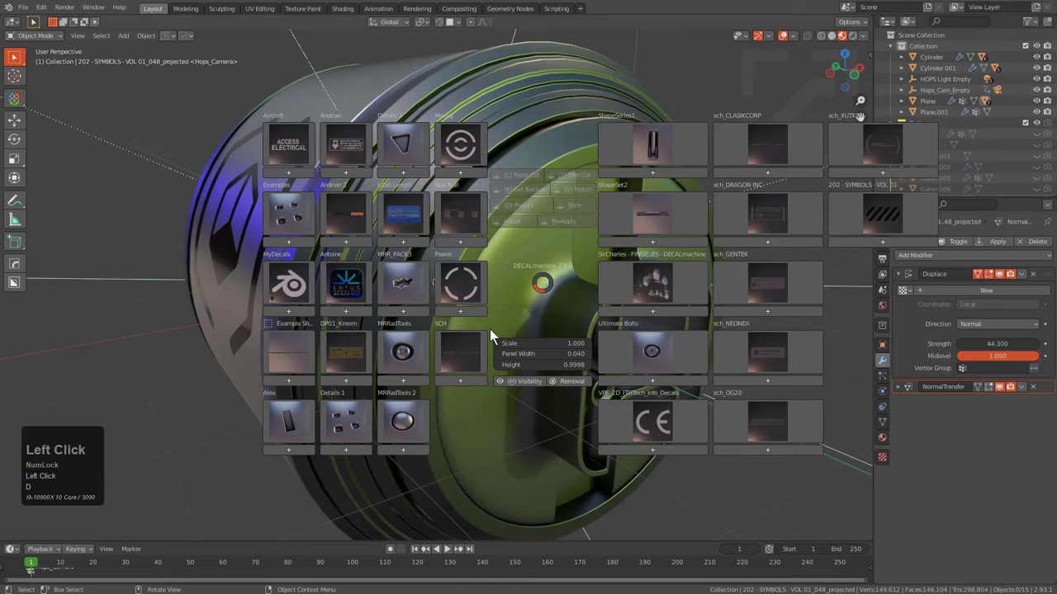
# Browse into the MRRadTools bolt libraries and choose the round bolt decal for the end cap
pyautogui.click(431, 307)
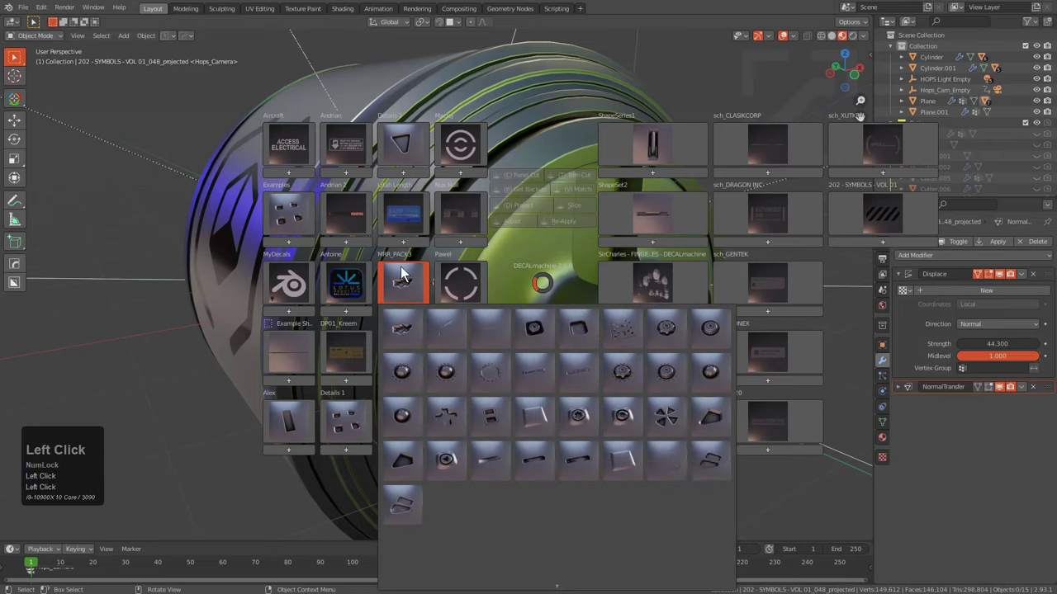
pyautogui.click(405, 346)
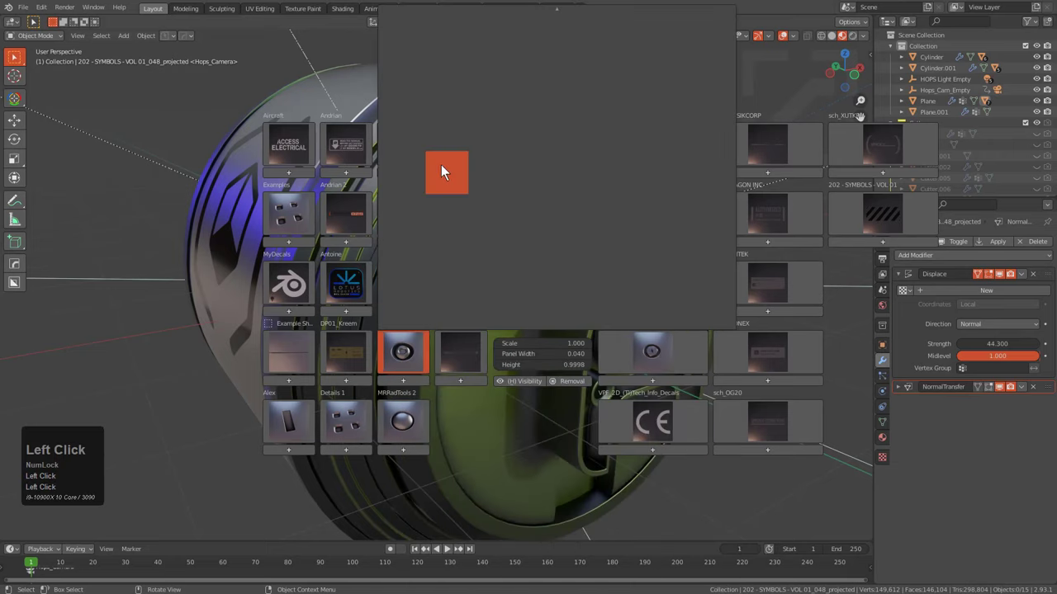
pyautogui.click(466, 176)
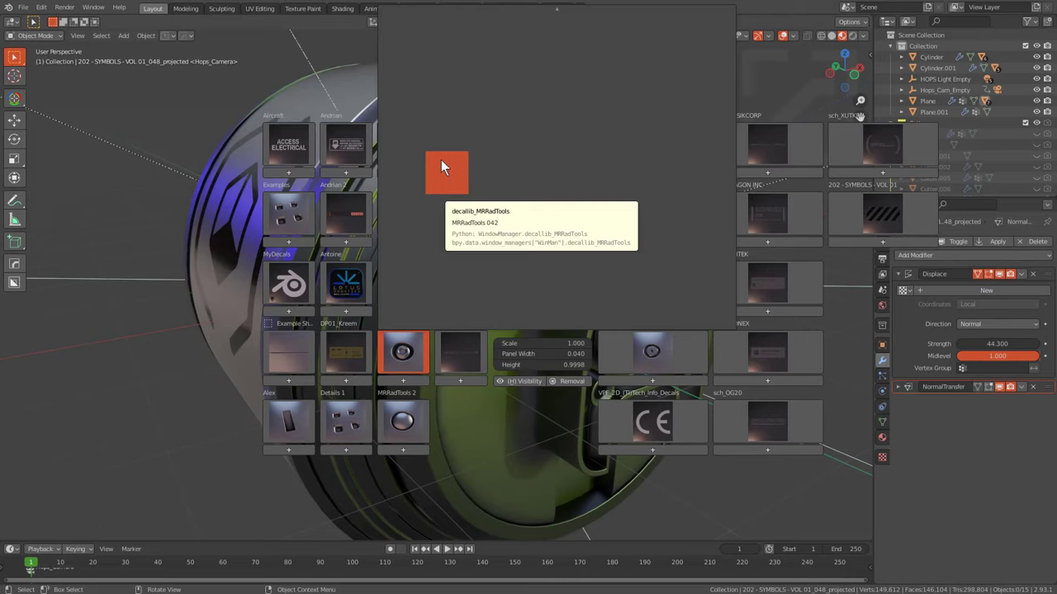
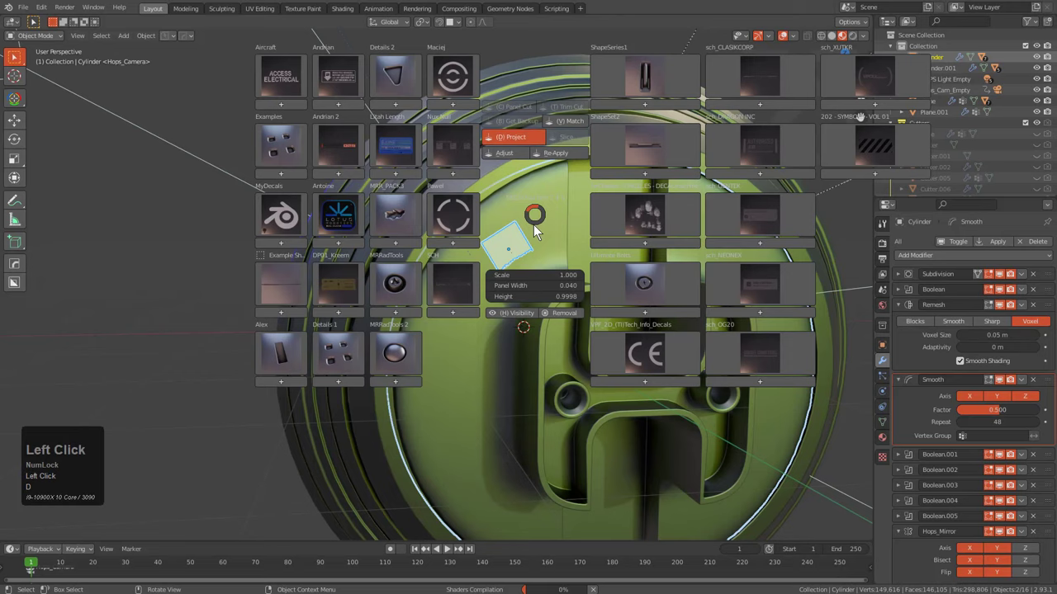
# Select the bolt decal with the cap and mirror it across the first axis with HardOps Mirror
pyautogui.middleClick(539, 266)
pyautogui.press('a')
pyautogui.doubleClick(527, 277)
pyautogui.click(491, 348)
pyautogui.press('alt+x')
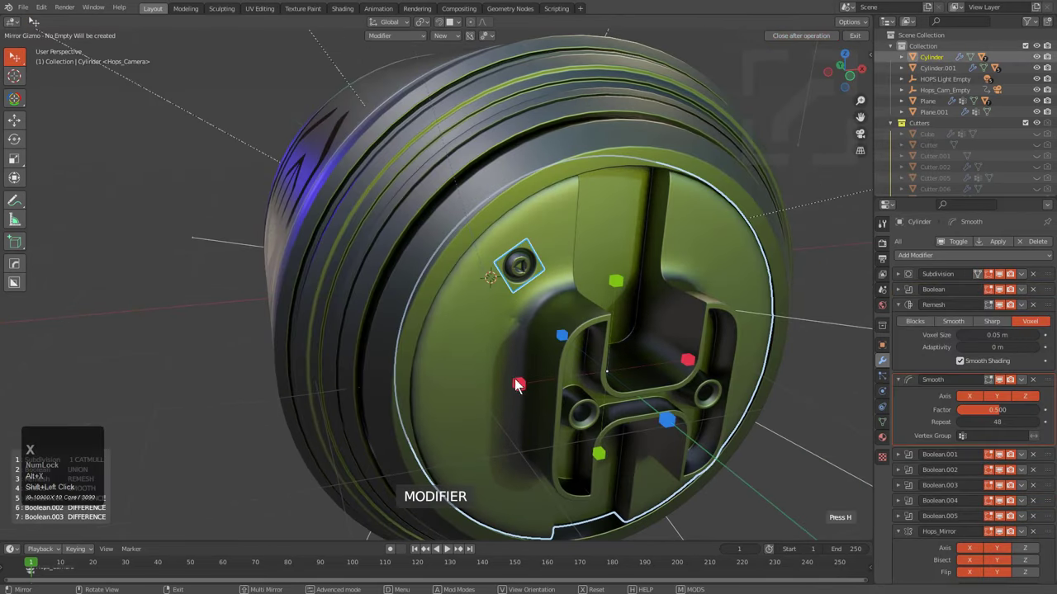
pyautogui.click(621, 289)
# Mirror the bolts across the second axis so four surround the H end cap
pyautogui.scroll(-3)
pyautogui.middleClick(572, 290)
pyautogui.rightClick(520, 277)
pyautogui.middleClick(505, 332)
pyautogui.scroll(-3)
pyautogui.press('a')
pyautogui.click(504, 281)
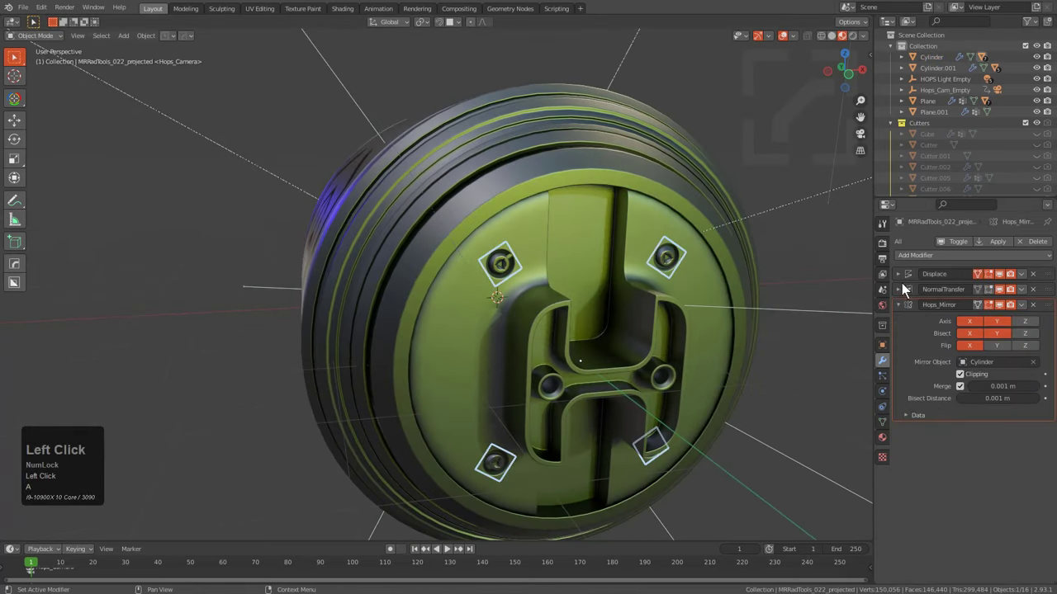
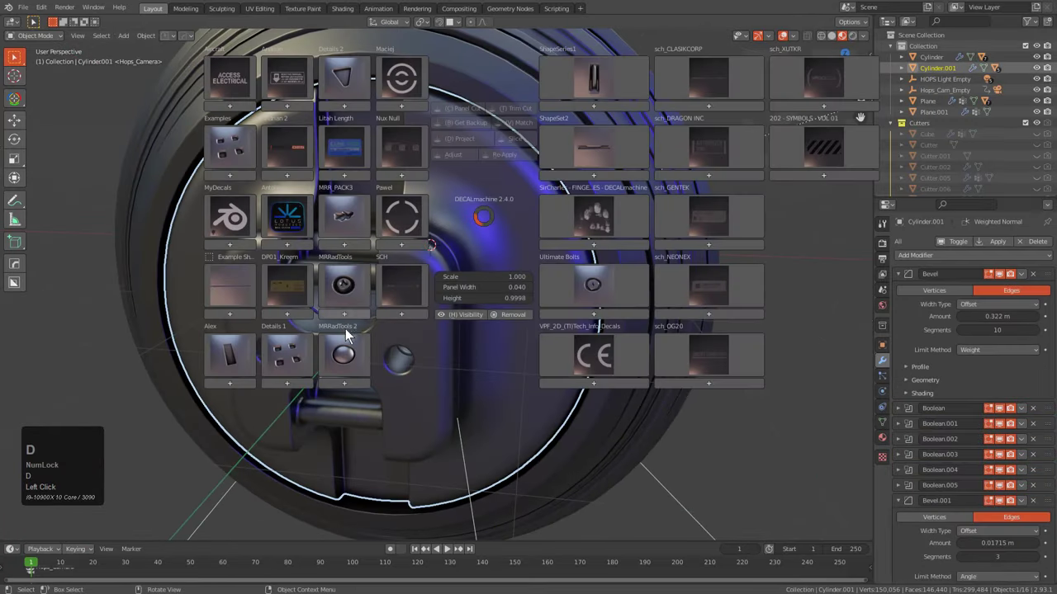
# Place round bolt decal MRRadTools 2_030 on the opposite end cap and project it
pyautogui.click(351, 351)
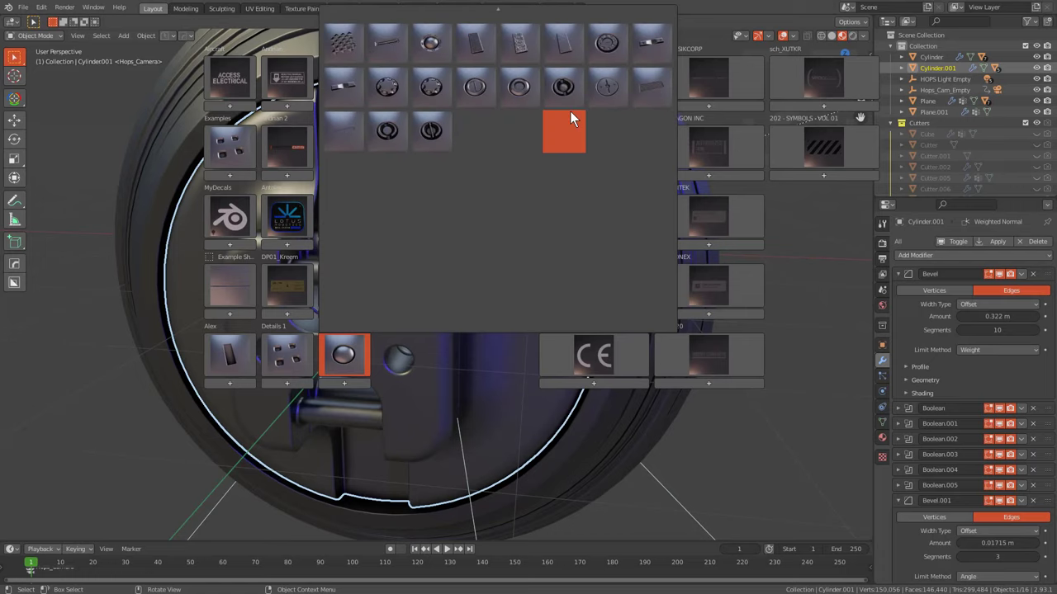
pyautogui.click(564, 91)
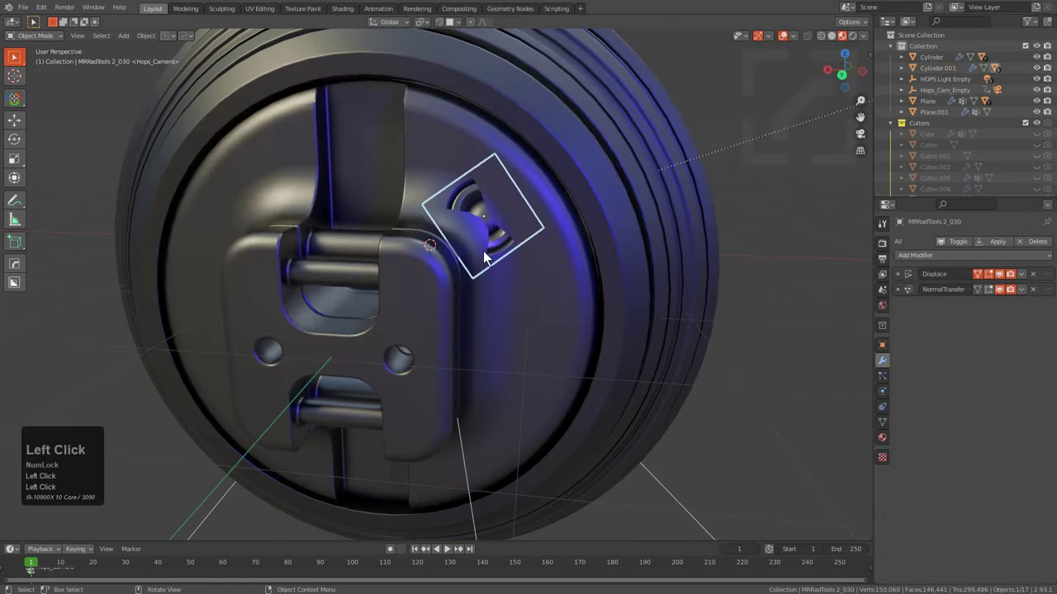
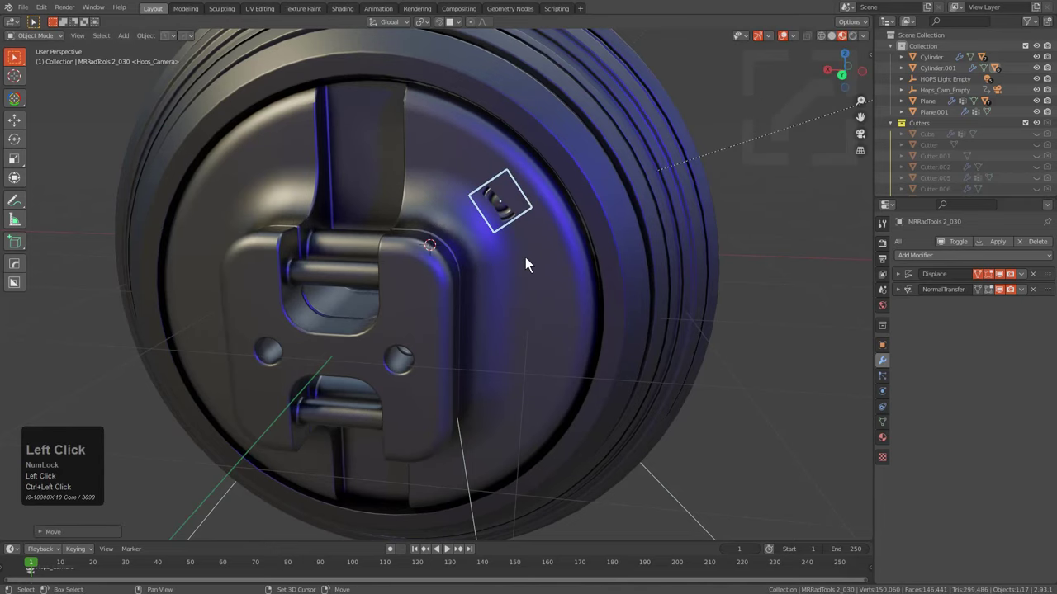
pyautogui.press('d')
pyautogui.click(521, 187)
pyautogui.press('alt+a')
pyautogui.click(516, 210)
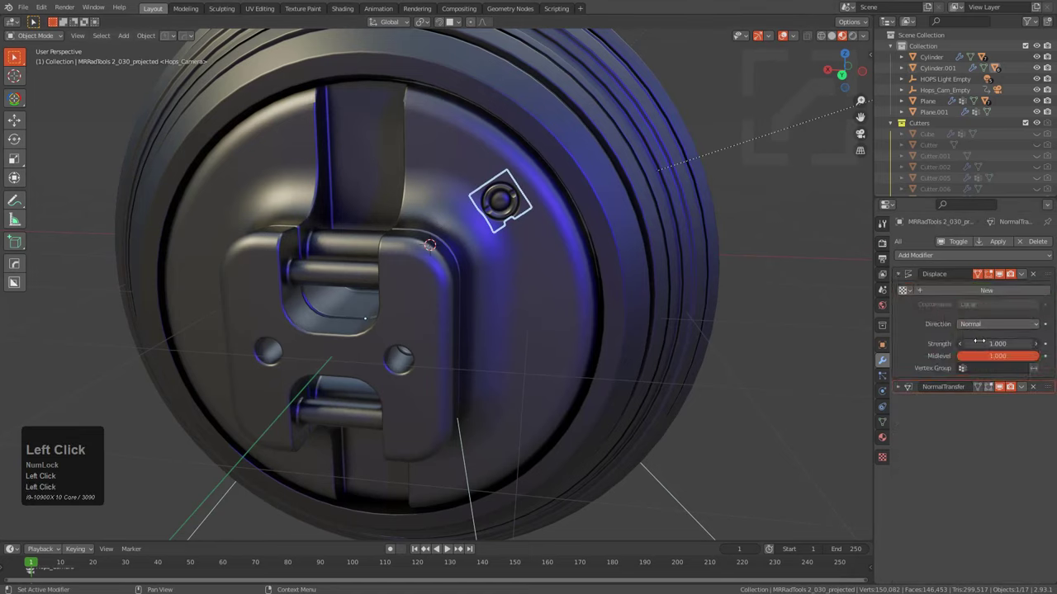
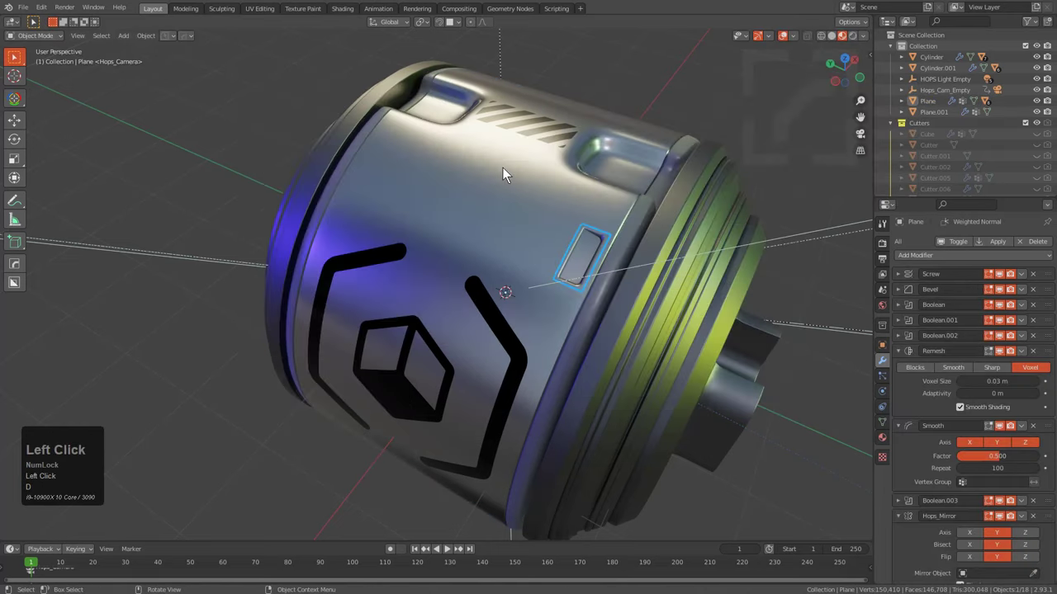
# Select the side panel decal with the body and mirror it to the opposite side along -Y
pyautogui.press('a')
pyautogui.middleClick(577, 272)
pyautogui.click(578, 199)
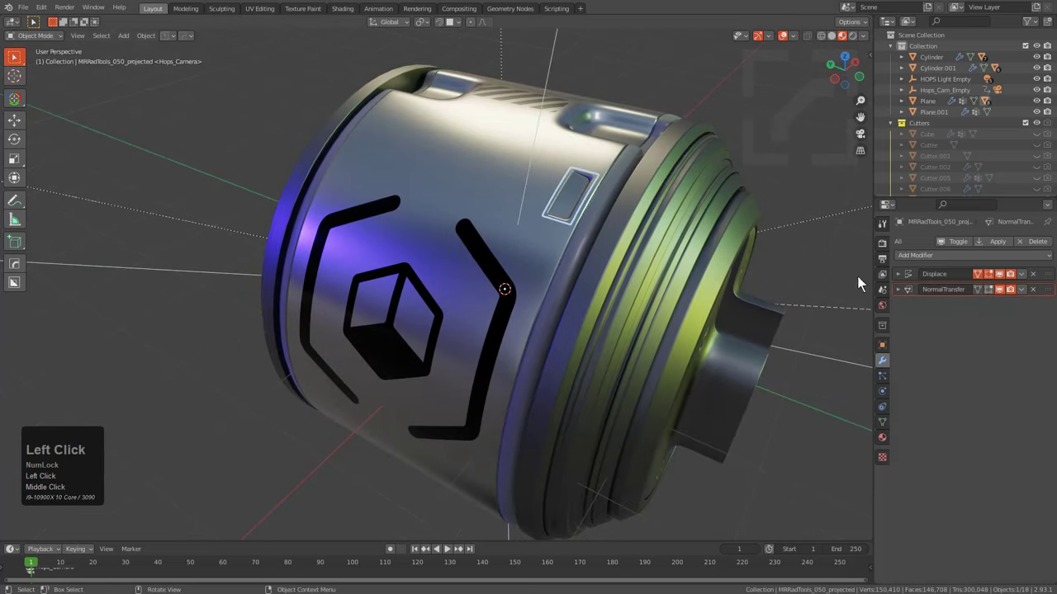
pyautogui.moveTo(905, 281); pyautogui.dragTo(471, 167)
pyautogui.click(471, 167)
pyautogui.scroll(-3)
pyautogui.press('alt+x')
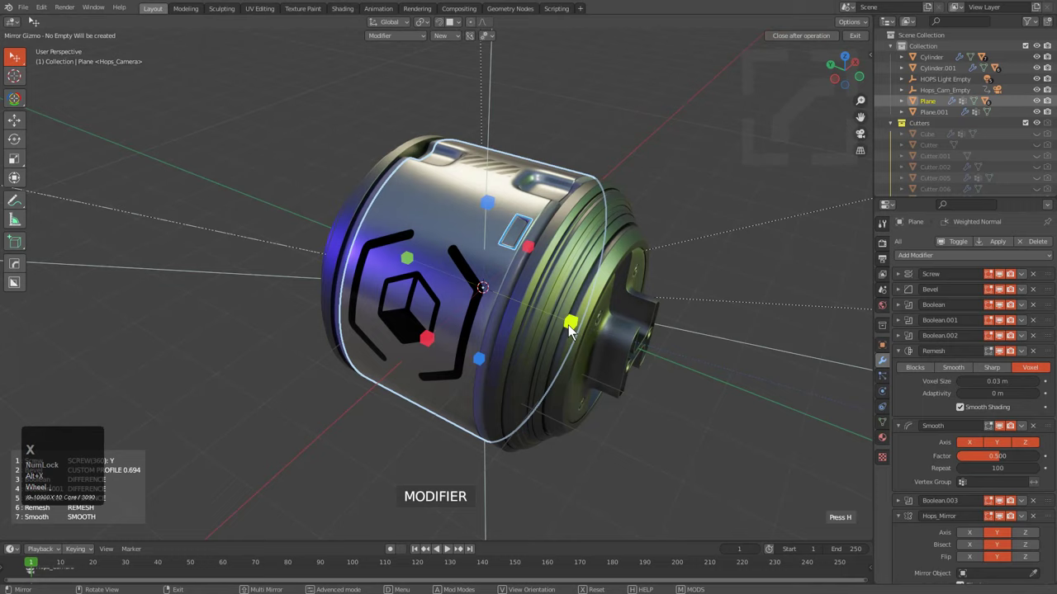
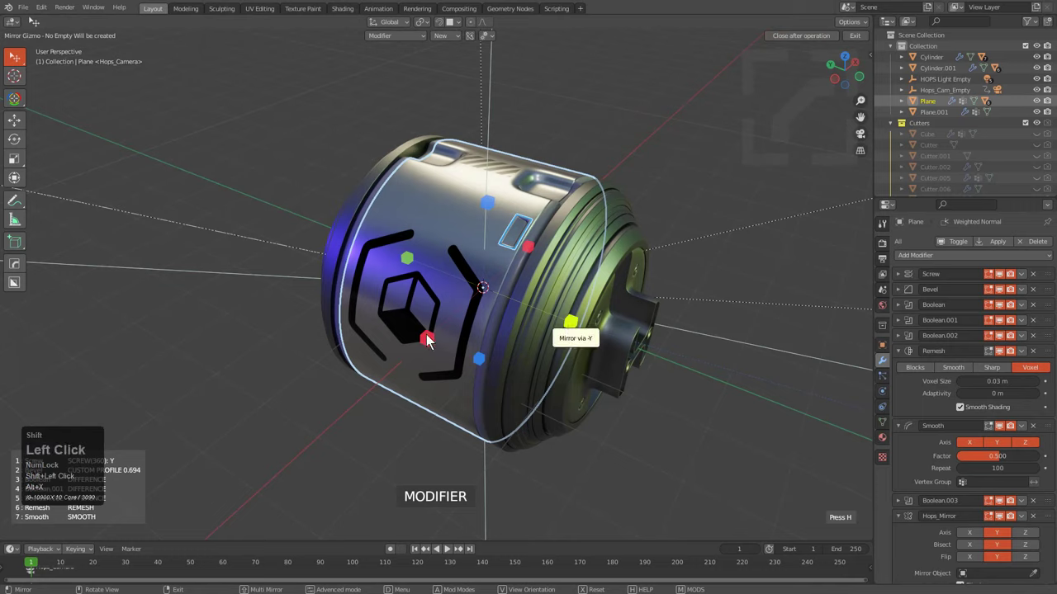
pyautogui.click(431, 344)
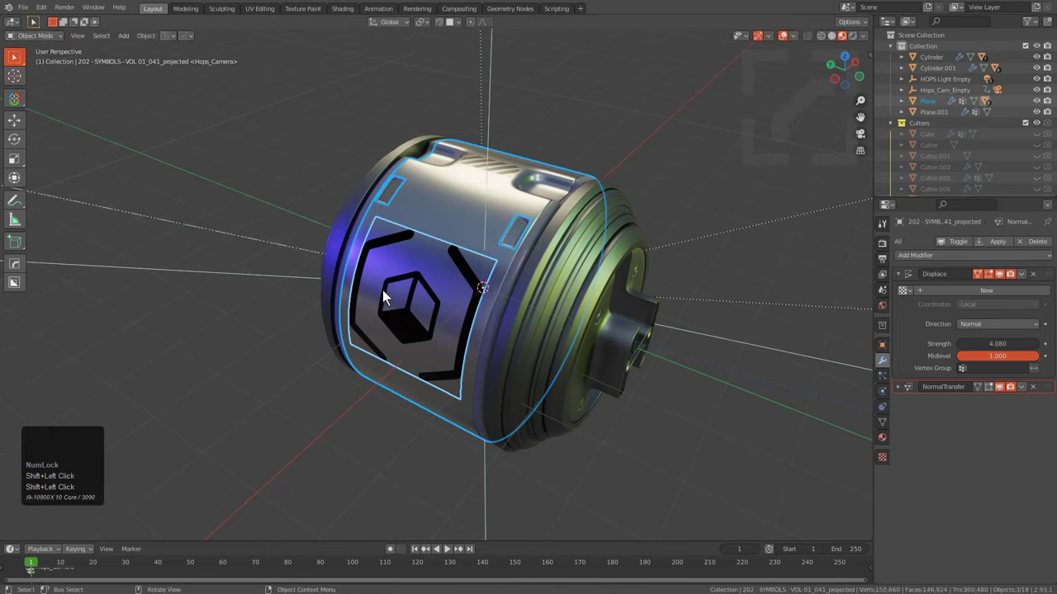
# Project and mirror the symbol decals across the canister body along -X
pyautogui.click(404, 298)
pyautogui.press('alt+a')
pyautogui.click(524, 234)
pyautogui.click(500, 205)
pyautogui.press('alt+x')
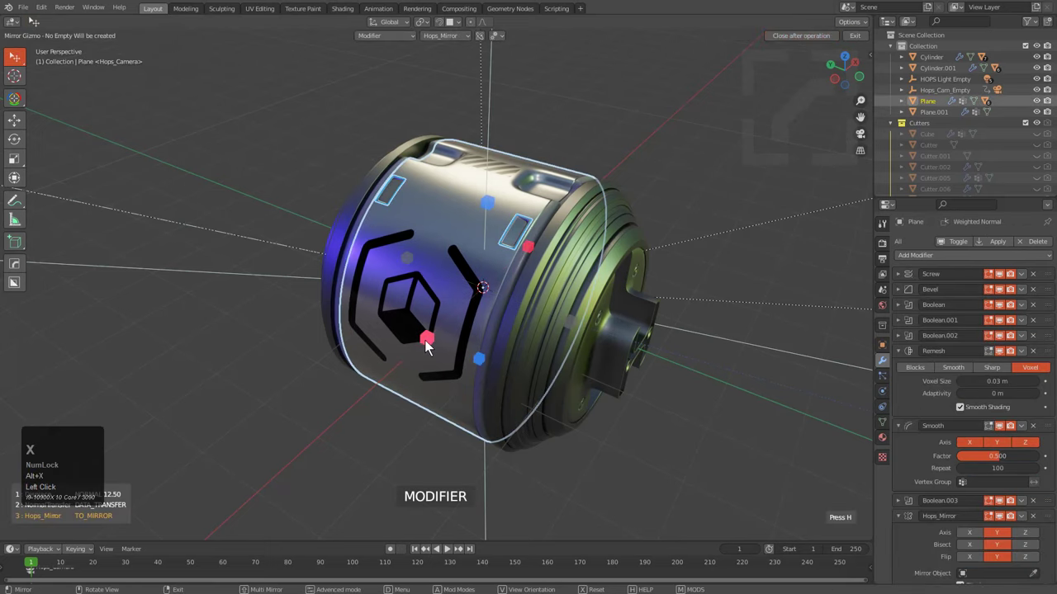
pyautogui.click(430, 346)
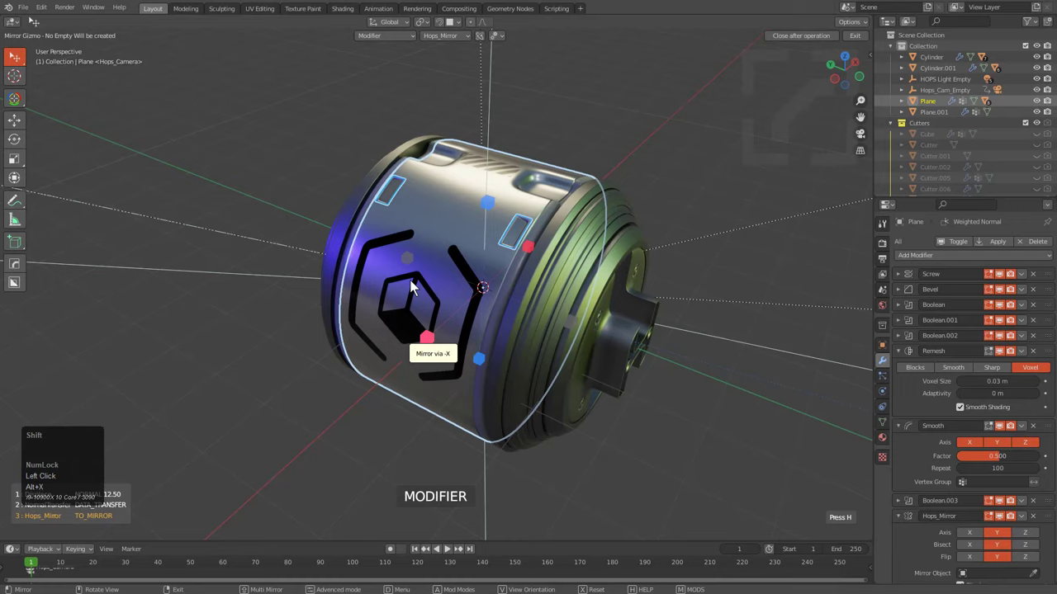
# Inspect the mirrored decals around the canister, then look through the scene camera
pyautogui.moveTo(511, 281); pyautogui.dragTo(490, 318)
pyautogui.click(475, 230)
pyautogui.click(490, 318)
pyautogui.middleClick(490, 318)
pyautogui.press('a')
pyautogui.moveTo(486, 318); pyautogui.dragTo(491, 316)
pyautogui.scroll(-3)
pyautogui.moveTo(475, 309); pyautogui.dragTo(479, 307)
pyautogui.middleClick(479, 307)
pyautogui.press('KP_0')
pyautogui.scroll(-3)
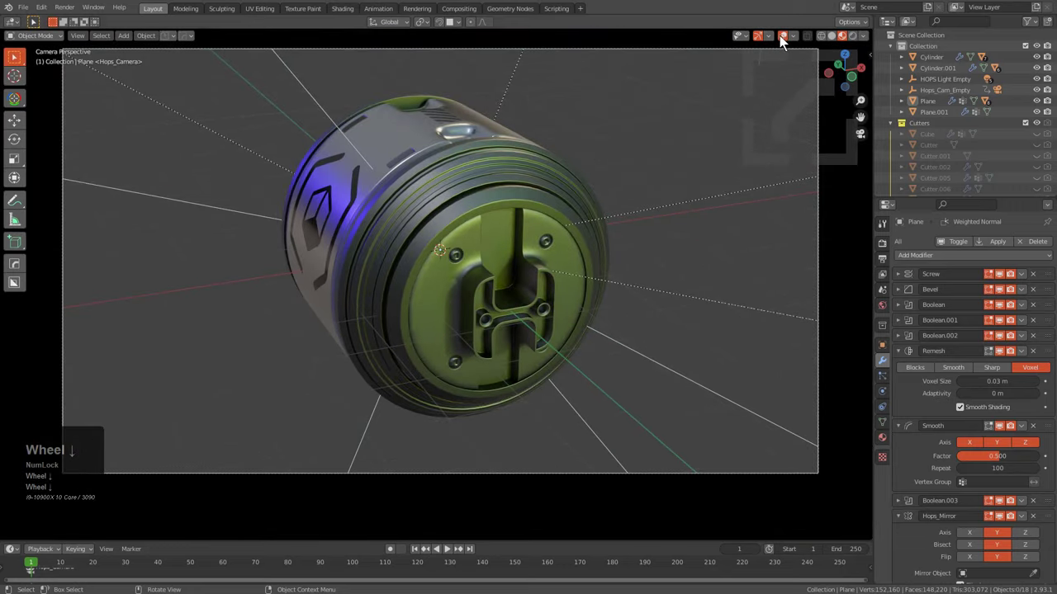
pyautogui.click(785, 42)
pyautogui.scroll(-3)
pyautogui.scroll(3)
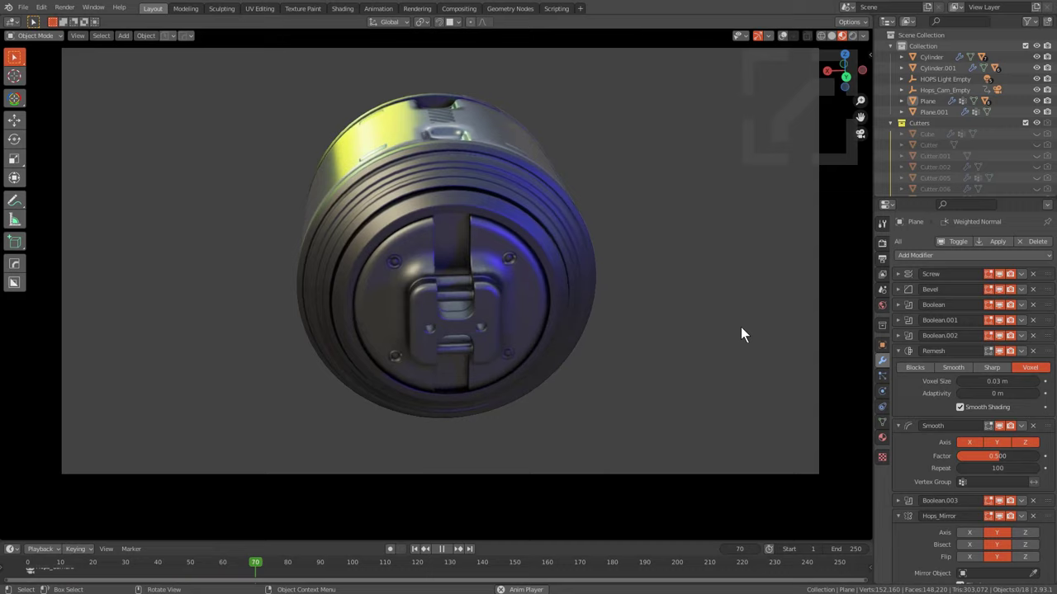
pyautogui.click(378, 164)
pyautogui.click(787, 40)
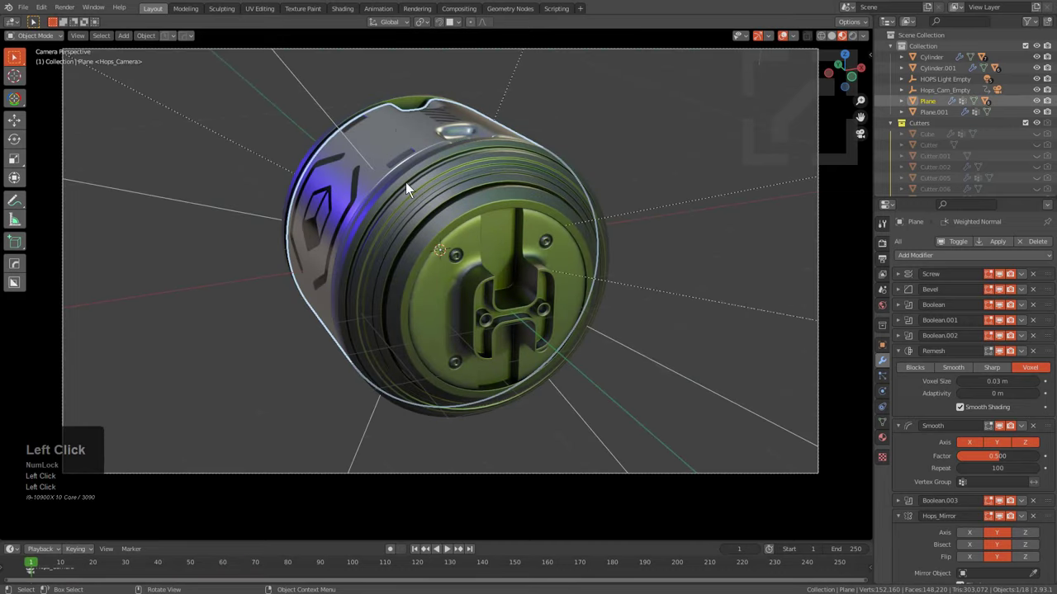
pyautogui.moveTo(465, 354); pyautogui.dragTo(442, 372)
pyautogui.press('KP_0')
pyautogui.press('q')
# Add a HardOps primitive Plane and scale it up as a large ground plane under the canister
pyautogui.write('qot')
pyautogui.press('space')
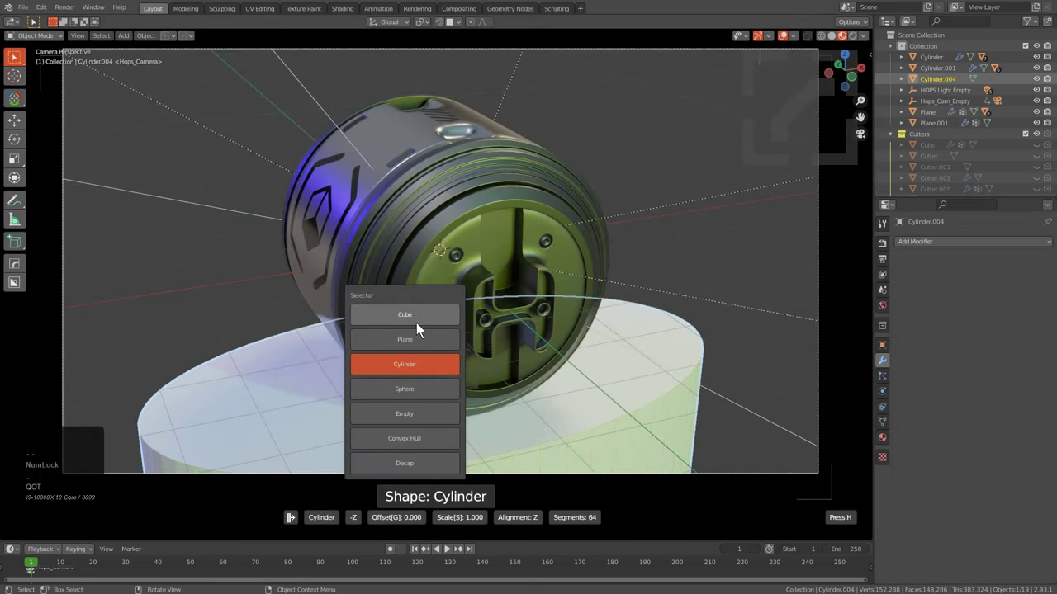
pyautogui.click(423, 341)
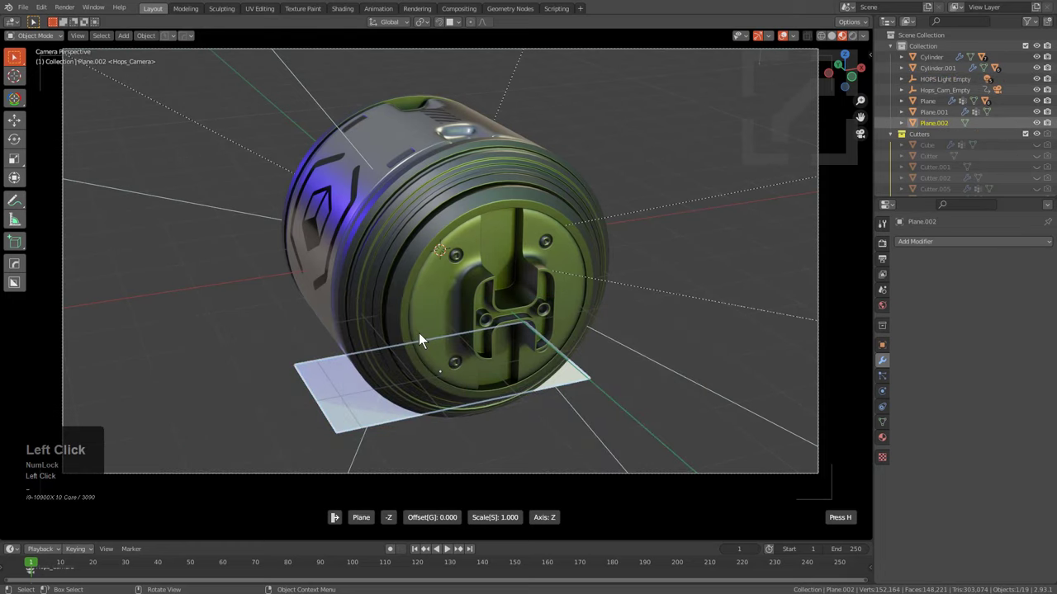
pyautogui.press('s')
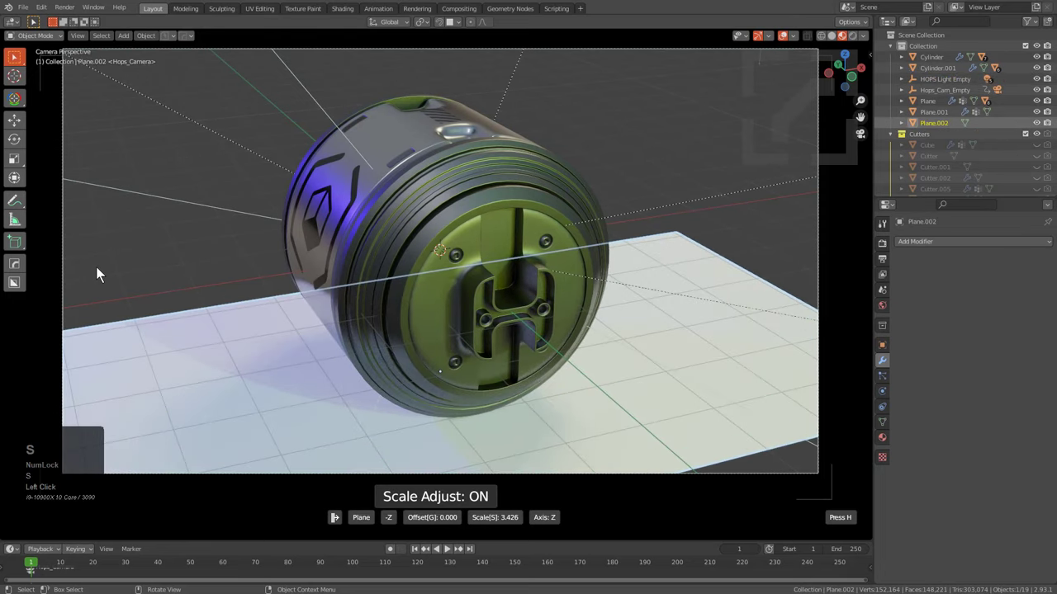
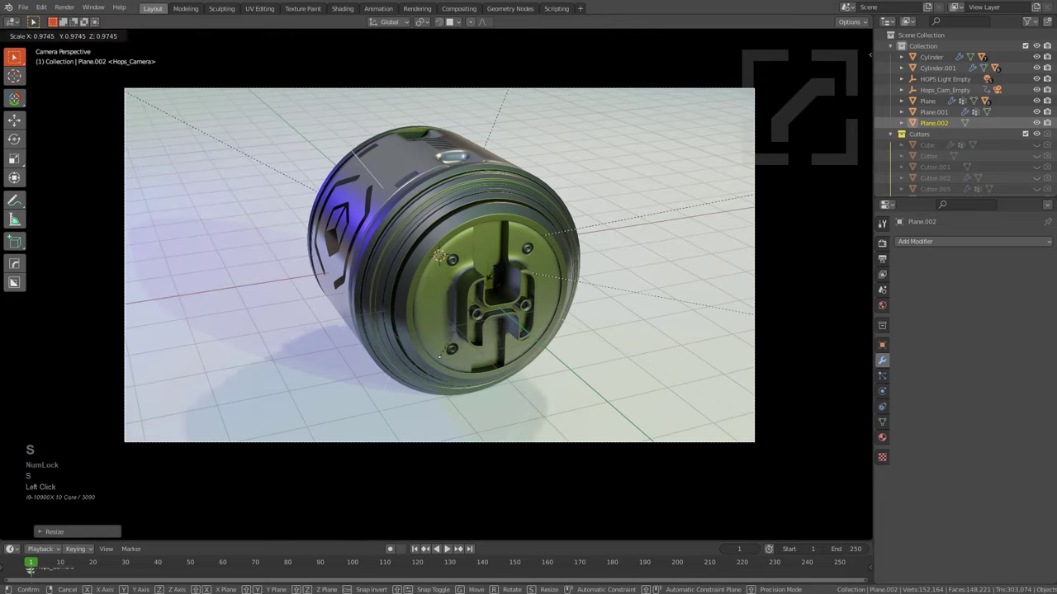
pyautogui.click(528, 299)
# Give the ground plane Plane.002 a blank material
pyautogui.press('m')
pyautogui.click(511, 297)
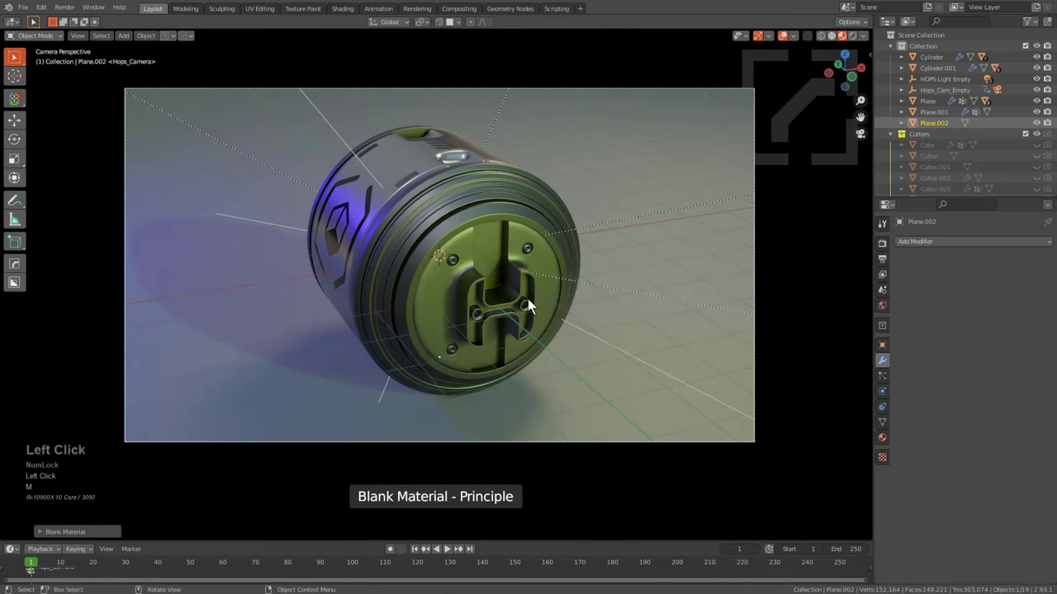
pyautogui.press('alt+m')
pyautogui.click(541, 340)
pyautogui.press('m')
pyautogui.click(540, 330)
pyautogui.press('alt+m')
pyautogui.click(538, 330)
# Switch to rendered viewport shading and play the turntable preview of the shot
pyautogui.scroll(3)
pyautogui.click(785, 38)
pyautogui.press('-')
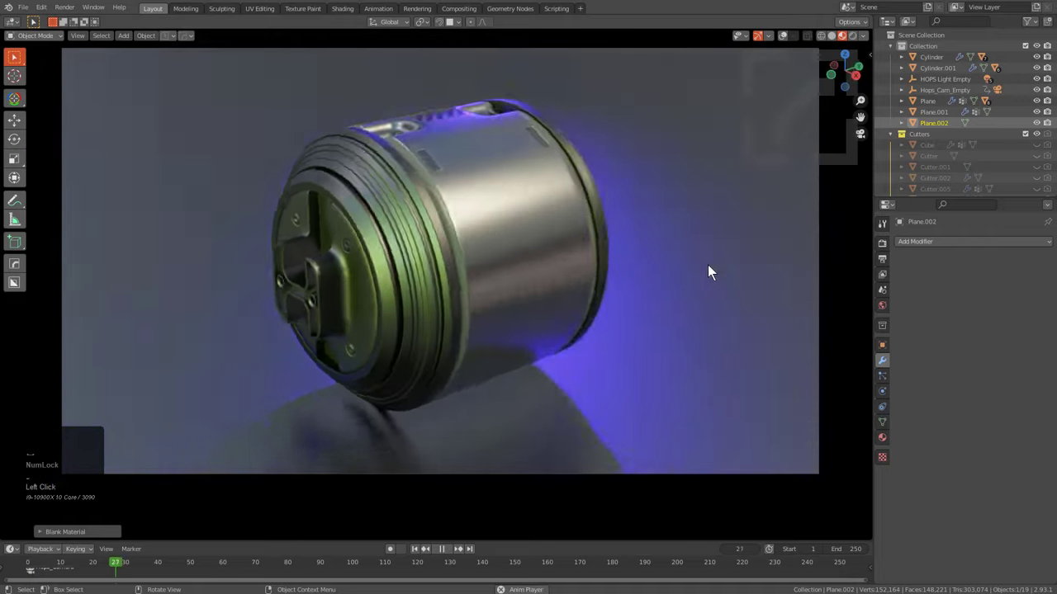